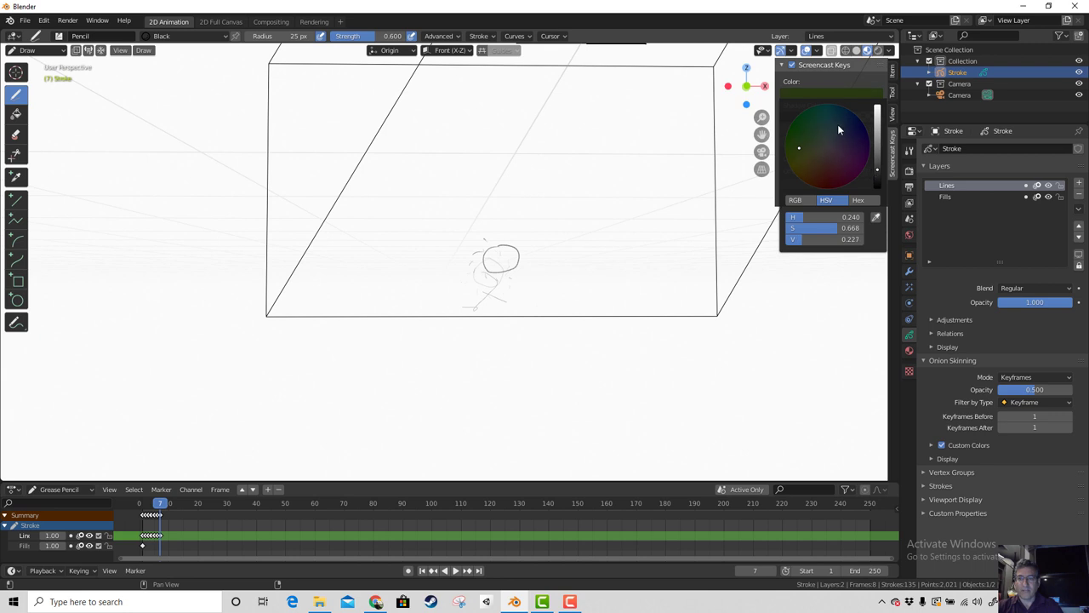
Step: Draw a curved stroke left of the circle on frame 7, inspect with numpad views, then look through the camera
{"action": "left_click", "coordinate": [841, 129]}
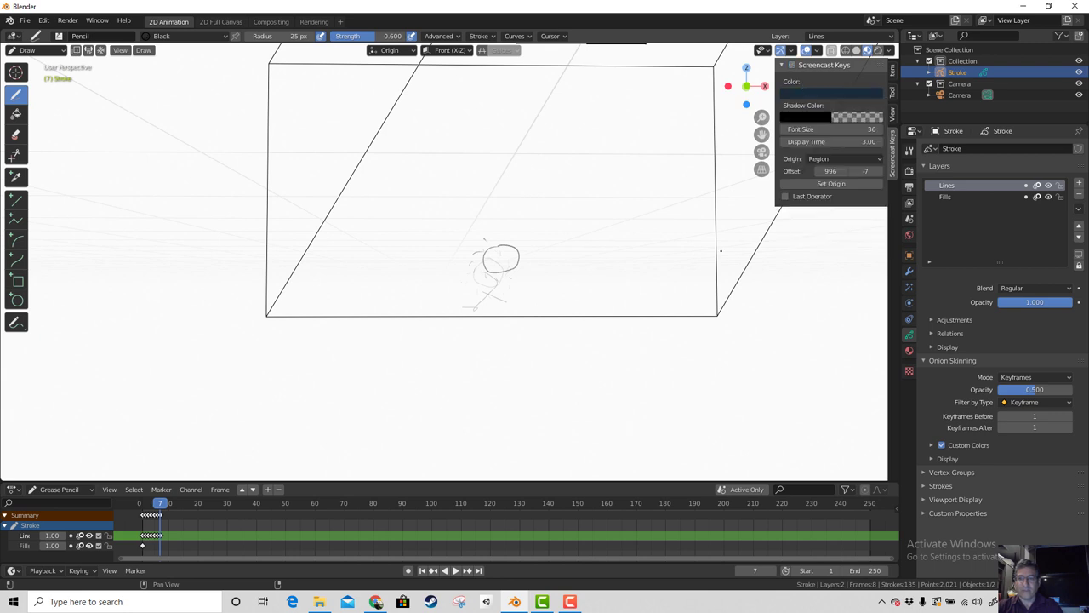
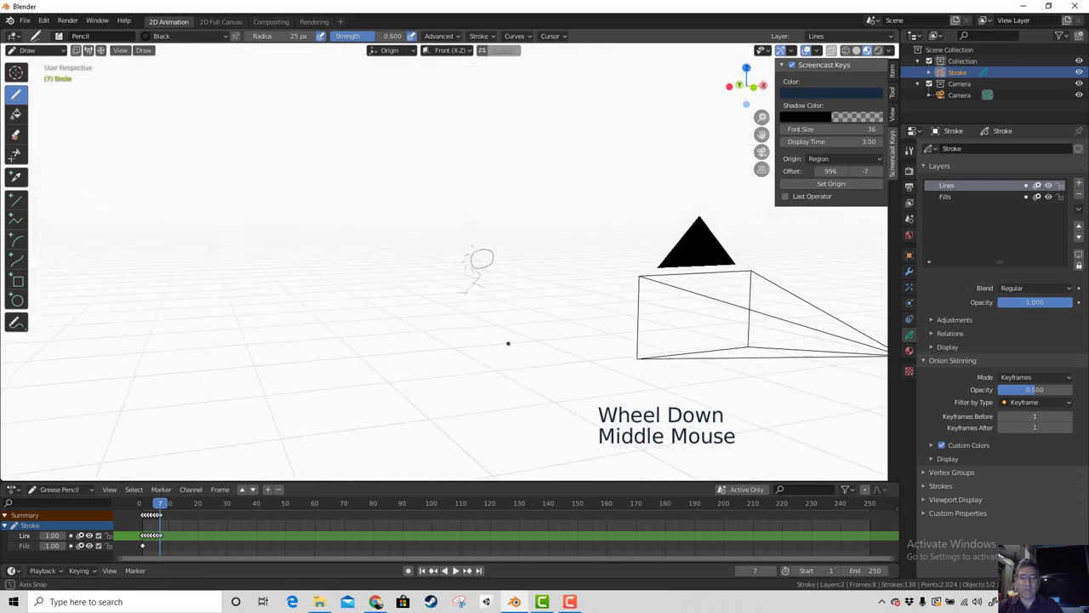
{"action": "key", "text": "KP_1"}
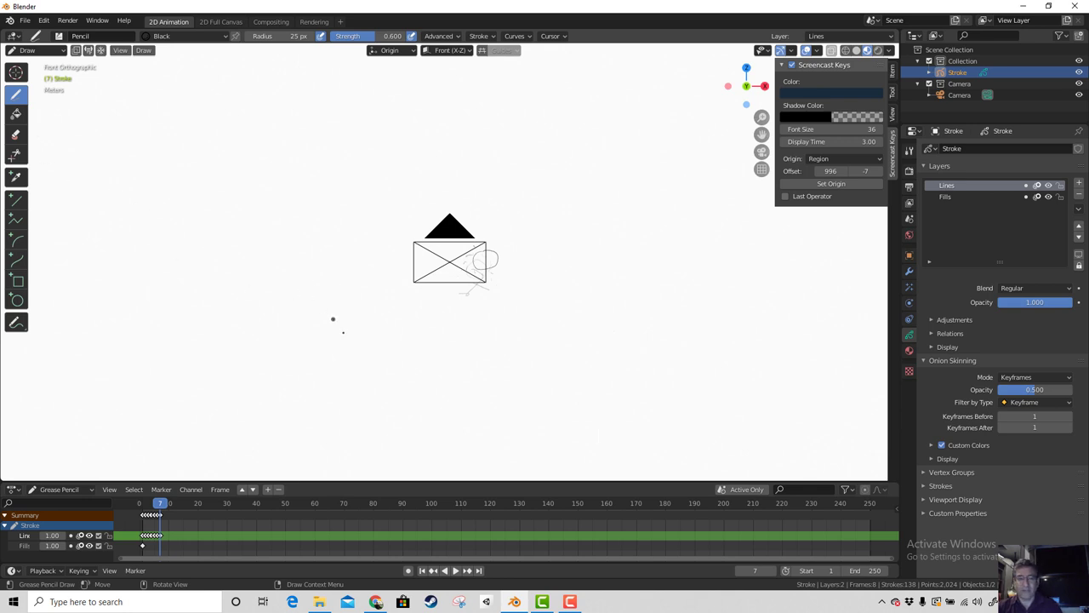
{"action": "key", "text": "KP_5"}
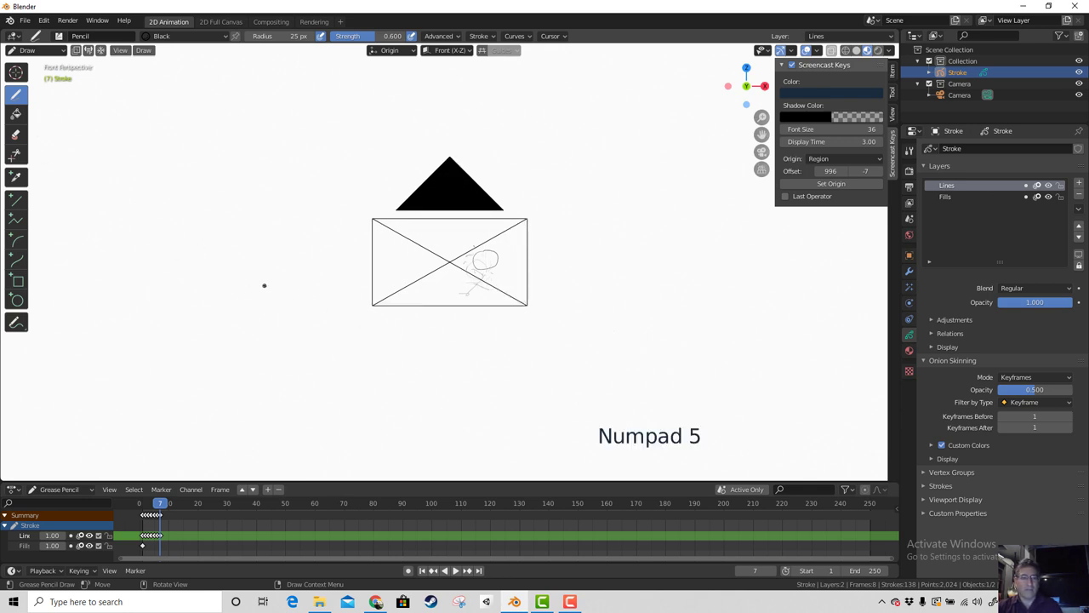
{"action": "key", "text": "KP_4"}
{"action": "key", "text": "KP_5"}
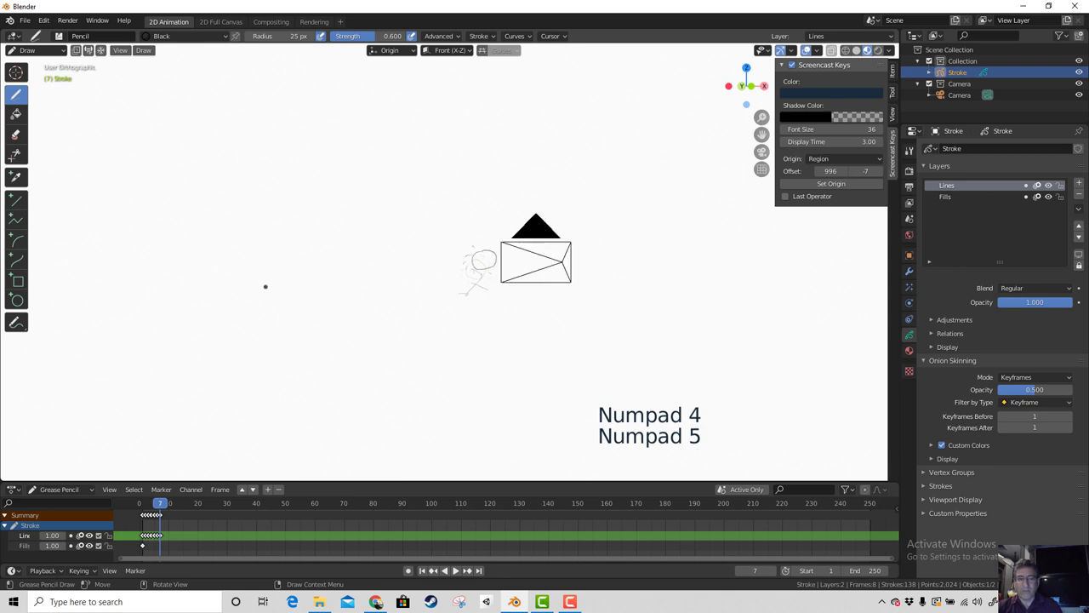
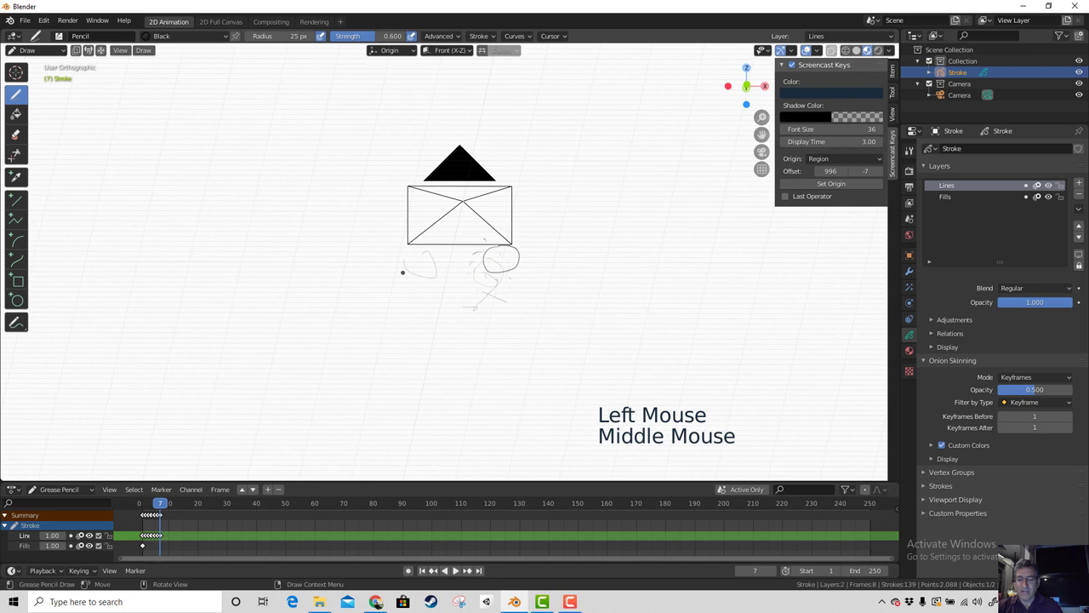
{"action": "key", "text": "KP_0"}
Step: Add a short stroke to the squiggle and jump to frame 2 with the title lettering
{"action": "left_click", "coordinate": [1000, 563]}
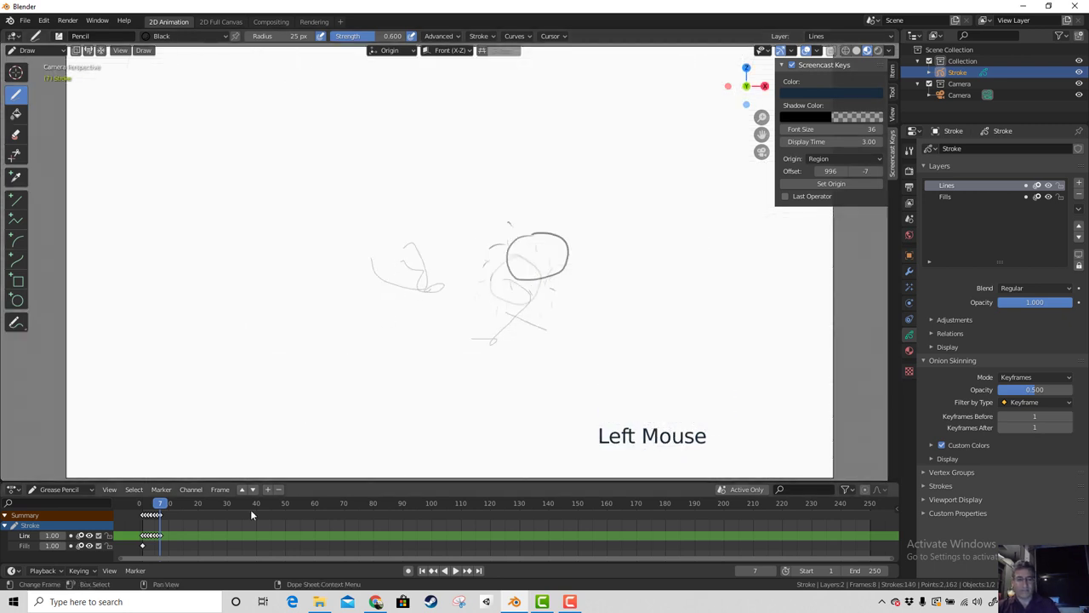
{"action": "key", "text": "space"}
{"action": "left_click", "coordinate": [211, 506]}
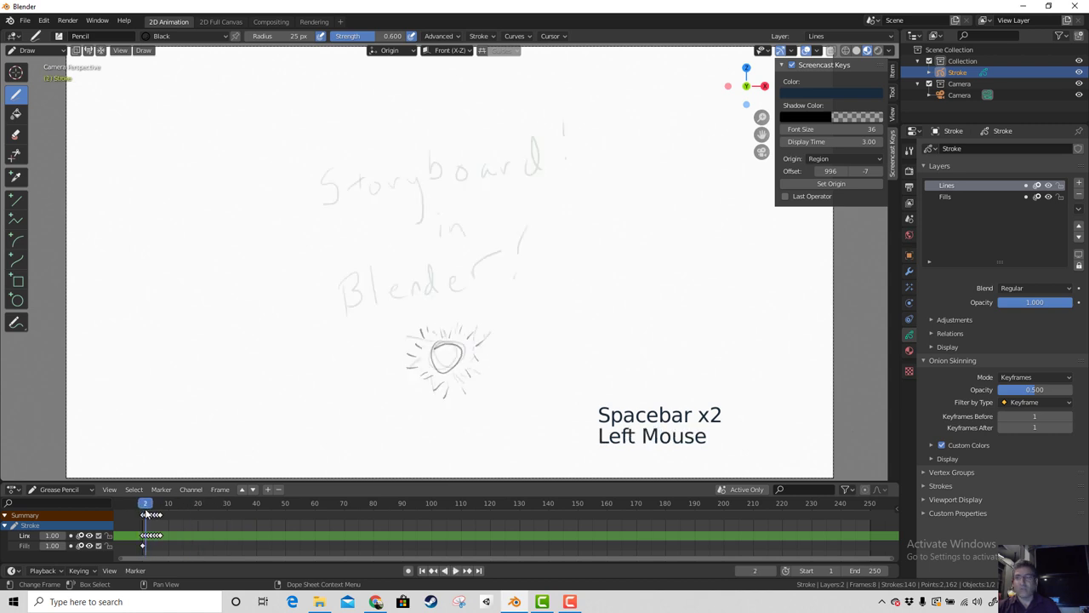
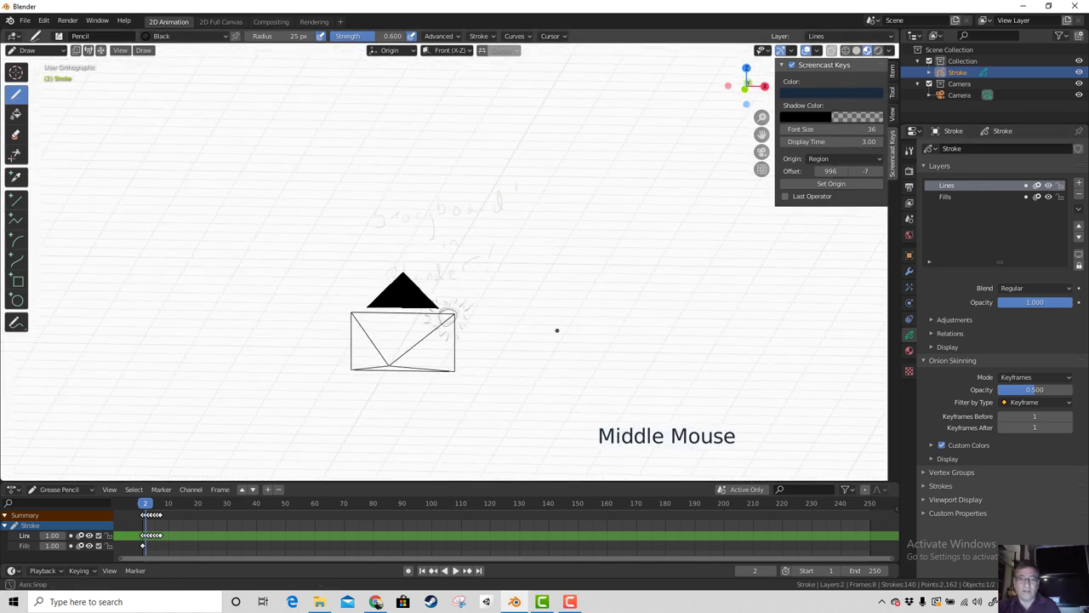
Step: Create a Sketch Layer 1 collection in the Outliner and move the Stroke object into it, checking camera and side views
{"action": "scroll", "scroll_direction": "up", "scroll_amount": 3}
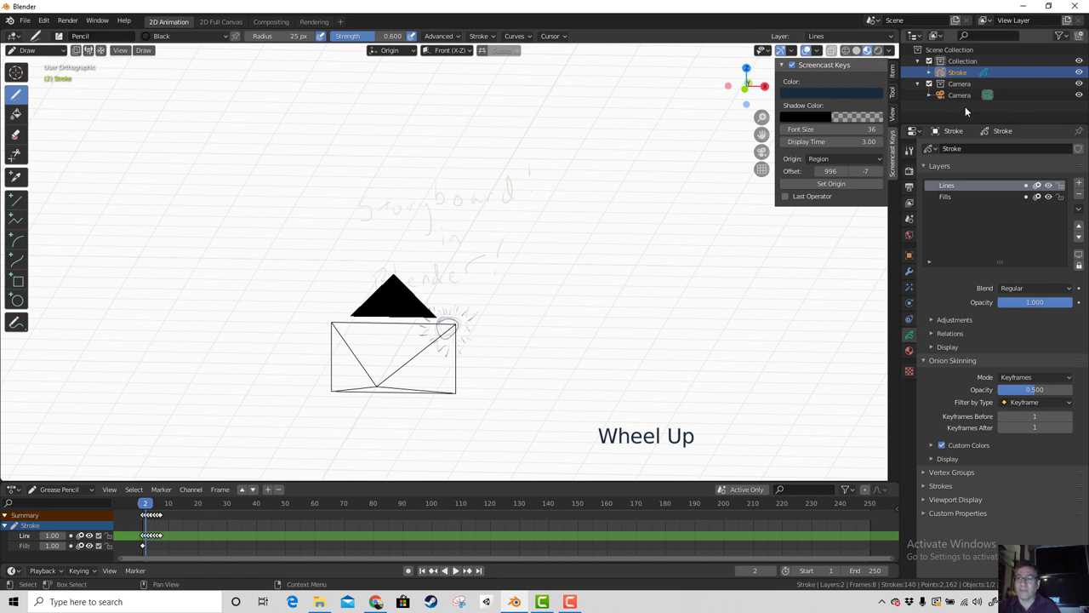
{"action": "right_click", "coordinate": [968, 110]}
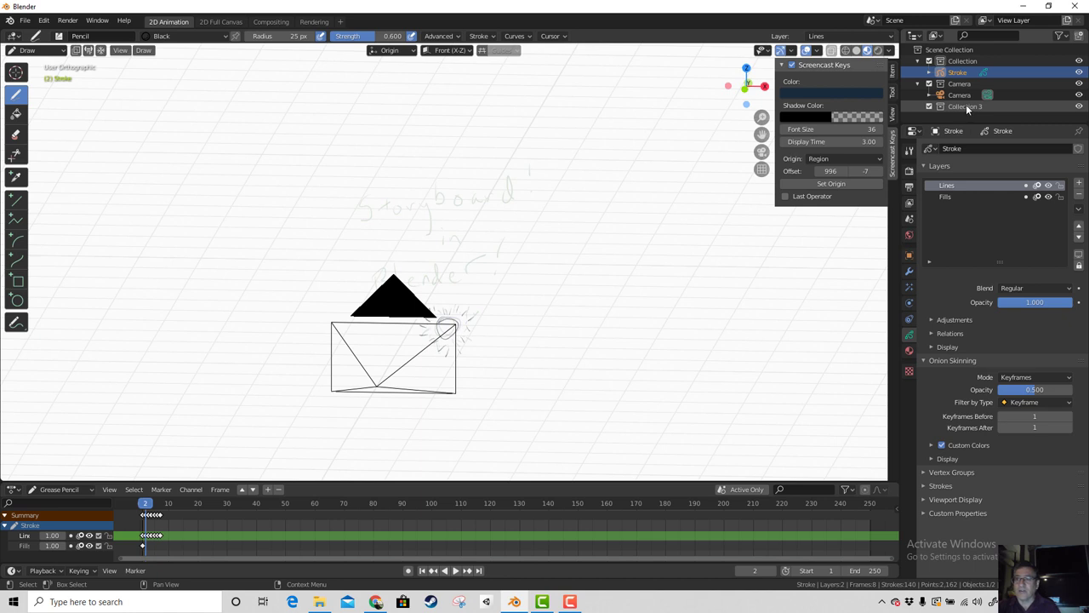
{"action": "double_click", "coordinate": [969, 109]}
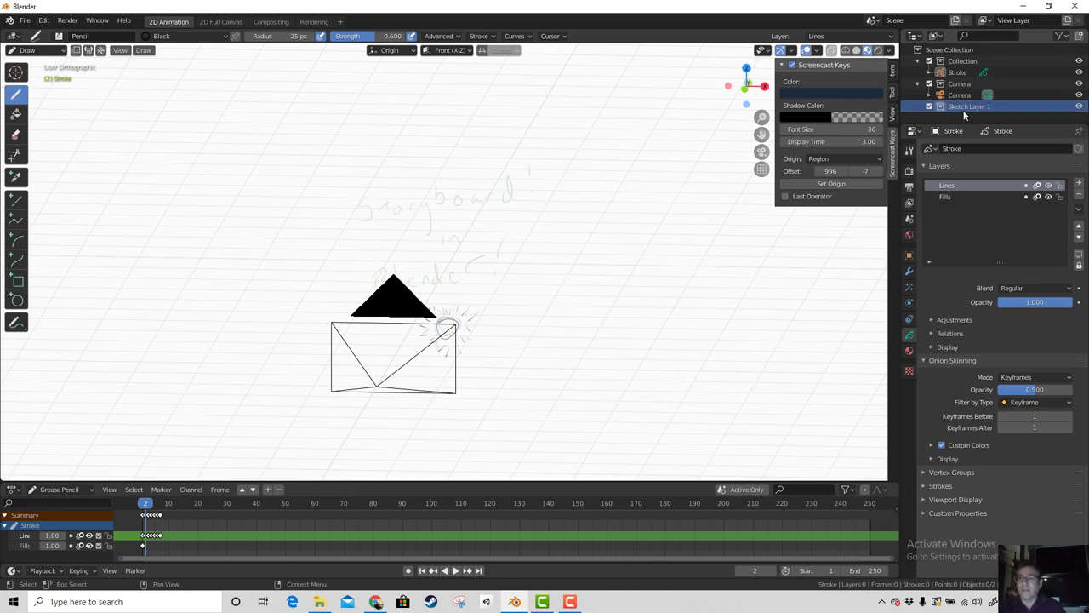
{"action": "left_click", "coordinate": [954, 76]}
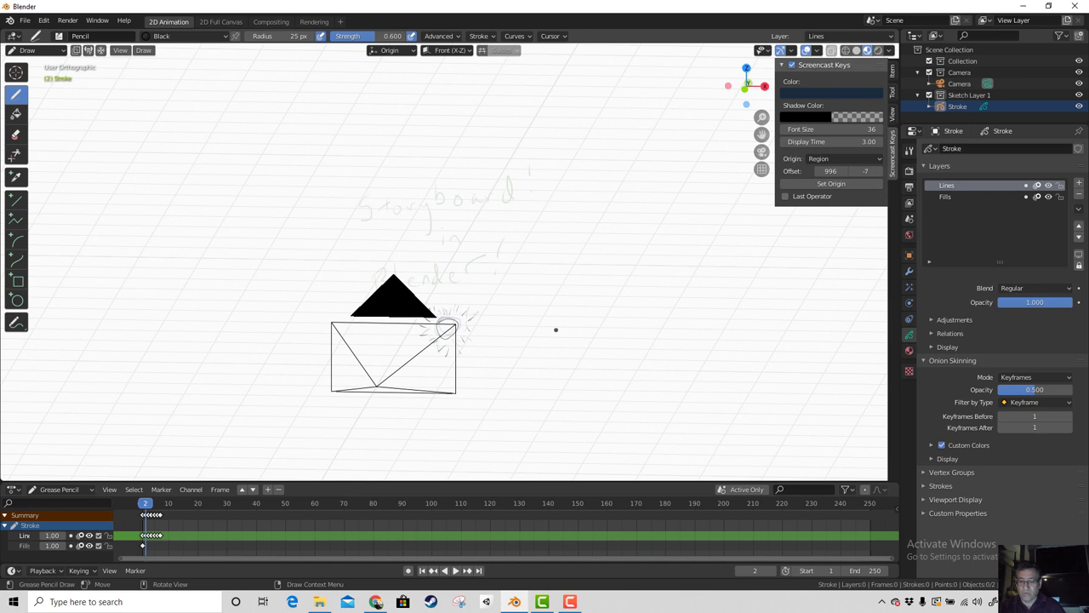
{"action": "key", "text": "KP_0"}
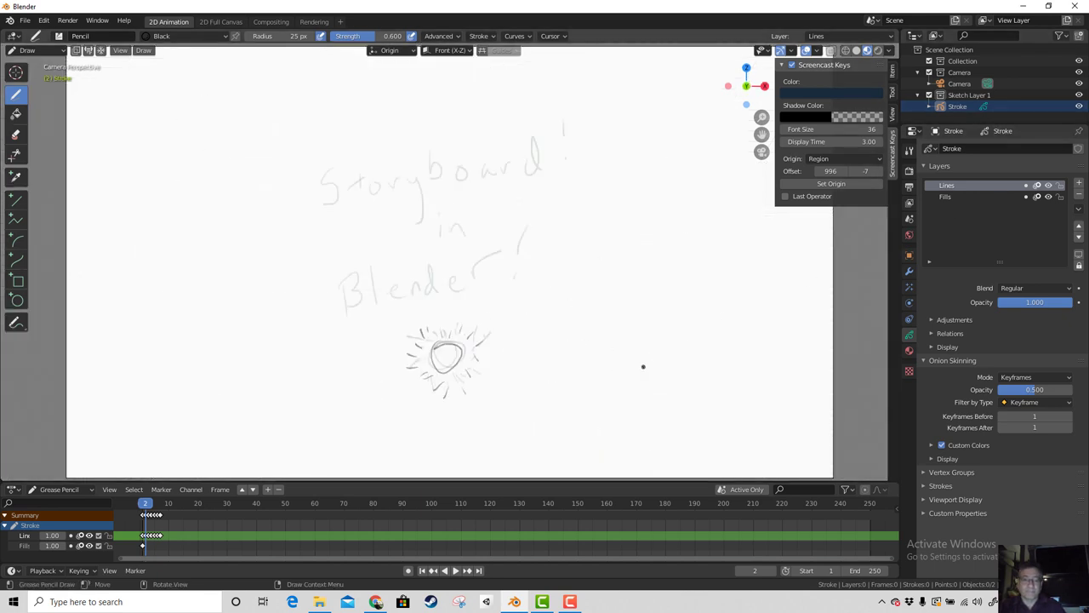
{"action": "key", "text": "KP_3"}
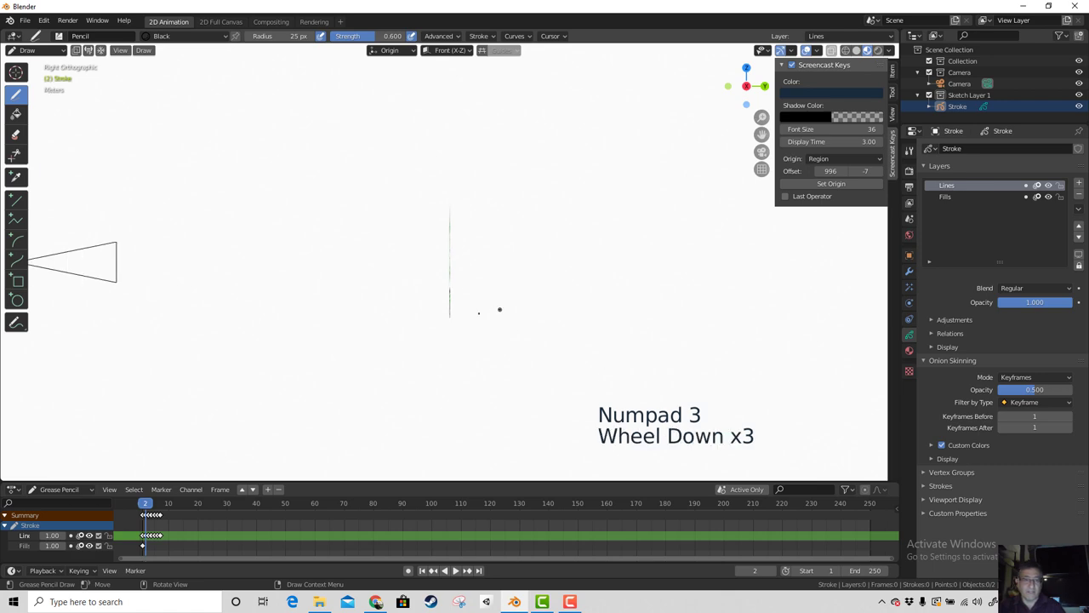
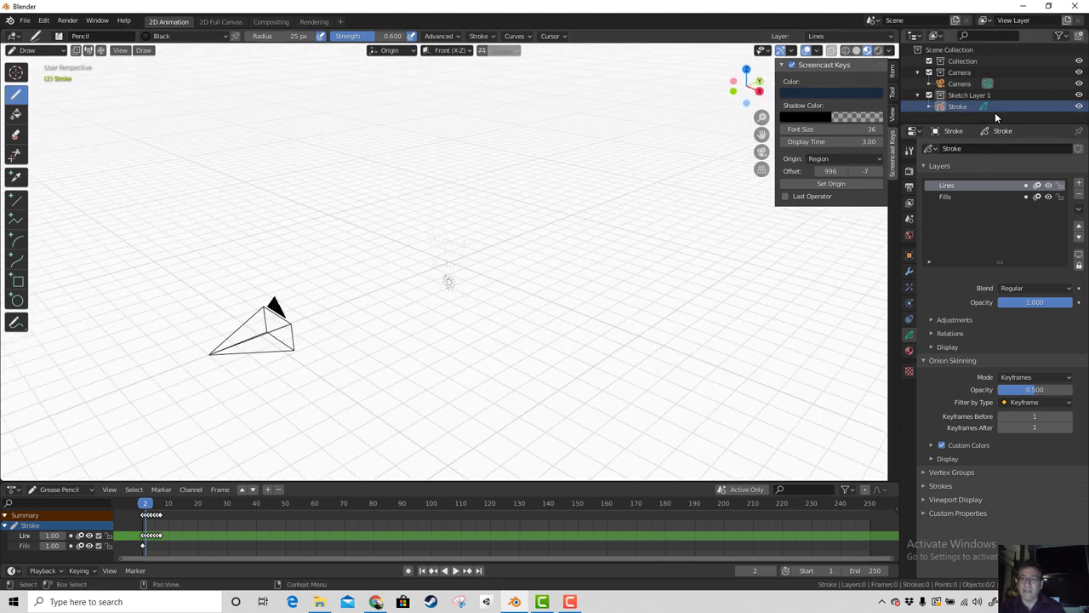
Step: Add a second Outliner collection named Background and return to the camera view
{"action": "scroll", "scroll_direction": "down", "scroll_amount": 3}
{"action": "right_click", "coordinate": [970, 124]}
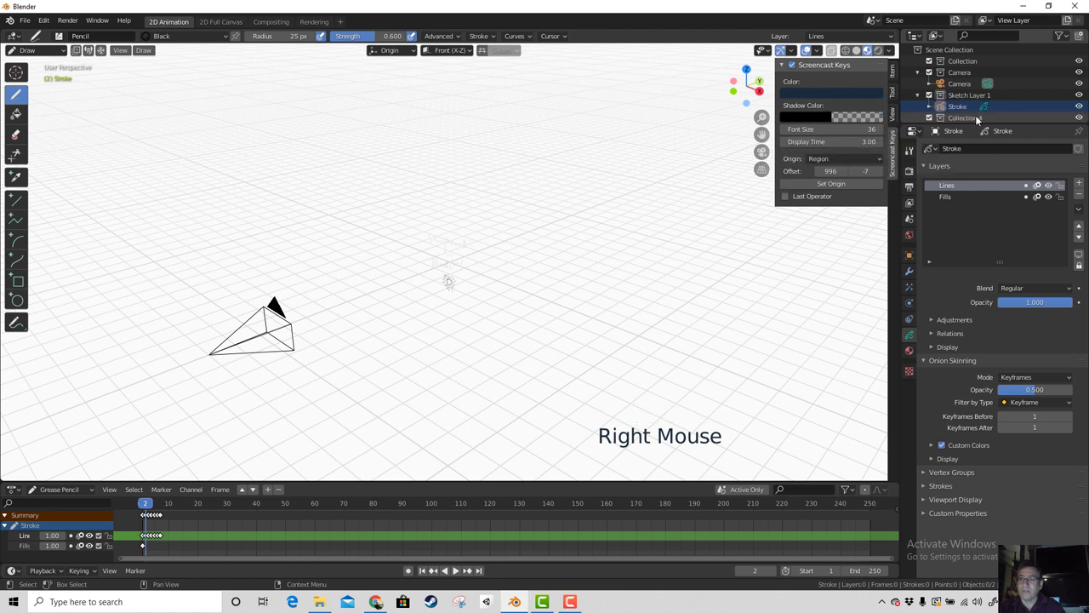
{"action": "scroll", "scroll_direction": "down", "scroll_amount": 3}
{"action": "double_click", "coordinate": [985, 117]}
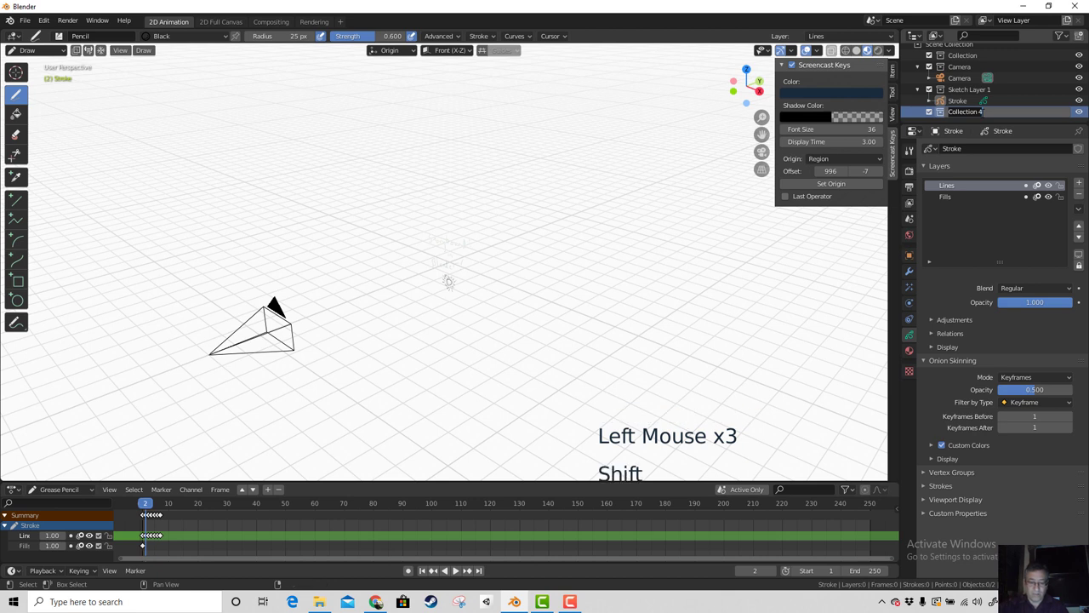
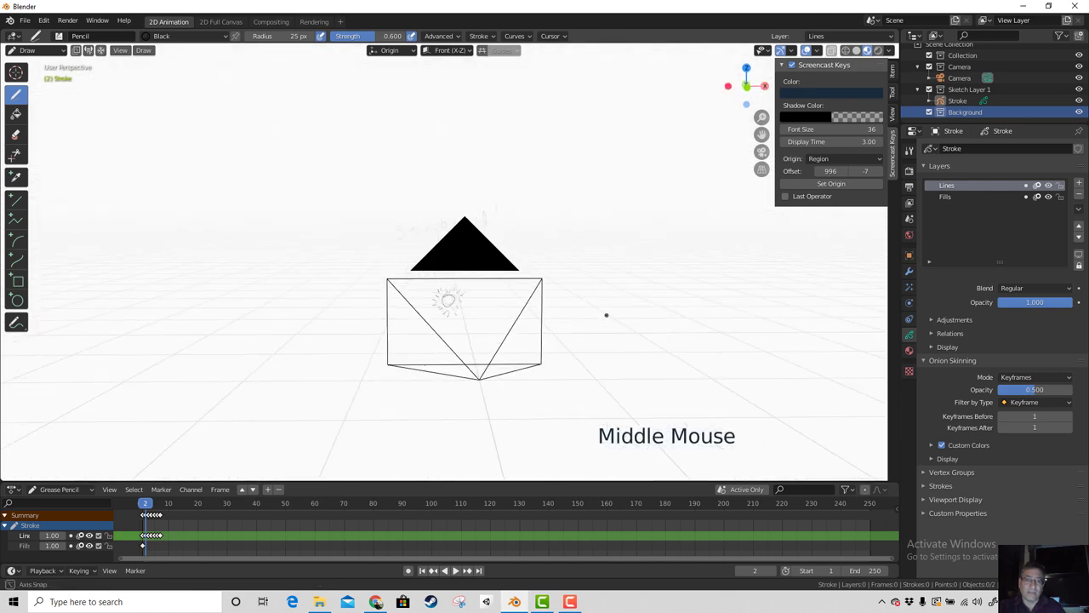
{"action": "scroll", "scroll_direction": "down", "scroll_amount": 3}
{"action": "scroll", "scroll_direction": "up", "scroll_amount": 3}
{"action": "scroll", "scroll_direction": "down", "scroll_amount": 3}
{"action": "key", "text": "KP_0"}
{"action": "scroll", "scroll_direction": "up", "scroll_amount": 3}
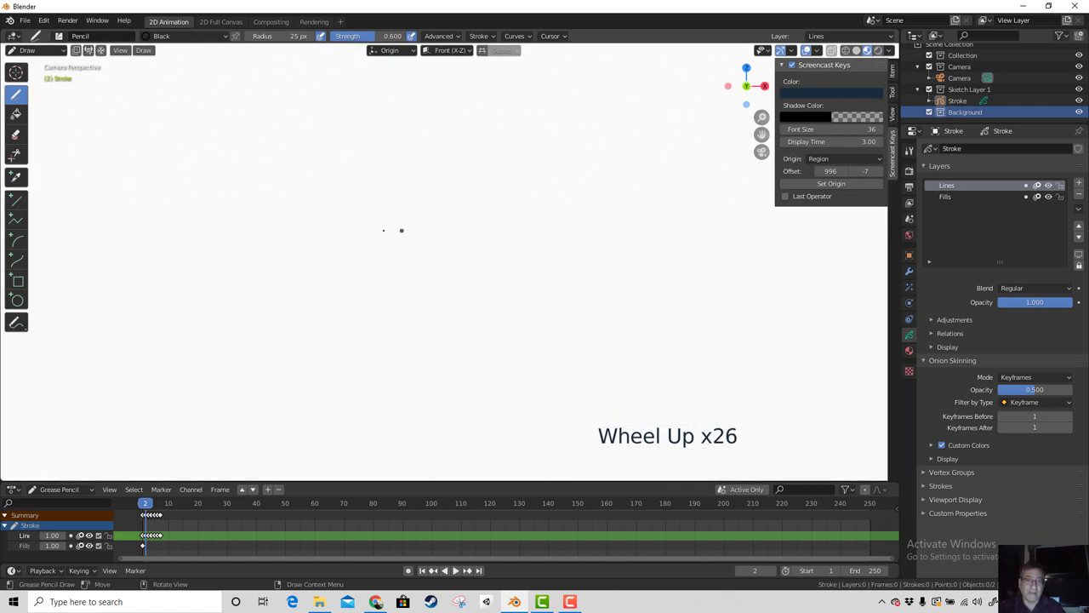
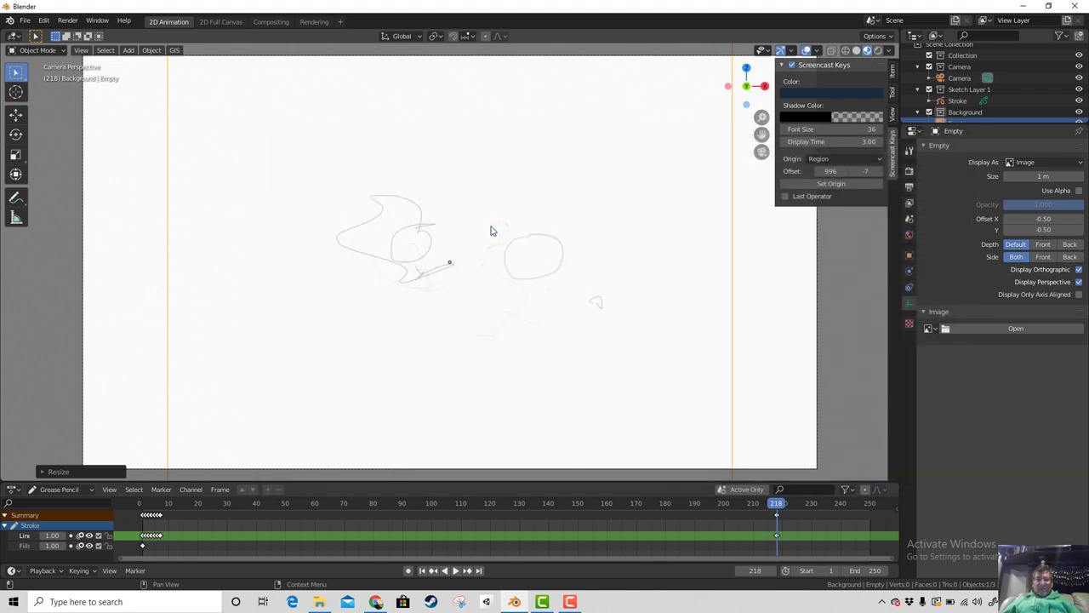
Step: Jump back to the start of the animation and play the sketch over the 6-panel storyboard template
{"action": "scroll", "scroll_direction": "up", "scroll_amount": 3}
{"action": "scroll", "scroll_direction": "down", "scroll_amount": 3}
{"action": "scroll", "scroll_direction": "down", "scroll_amount": 3}
{"action": "scroll", "scroll_direction": "up", "scroll_amount": 3}
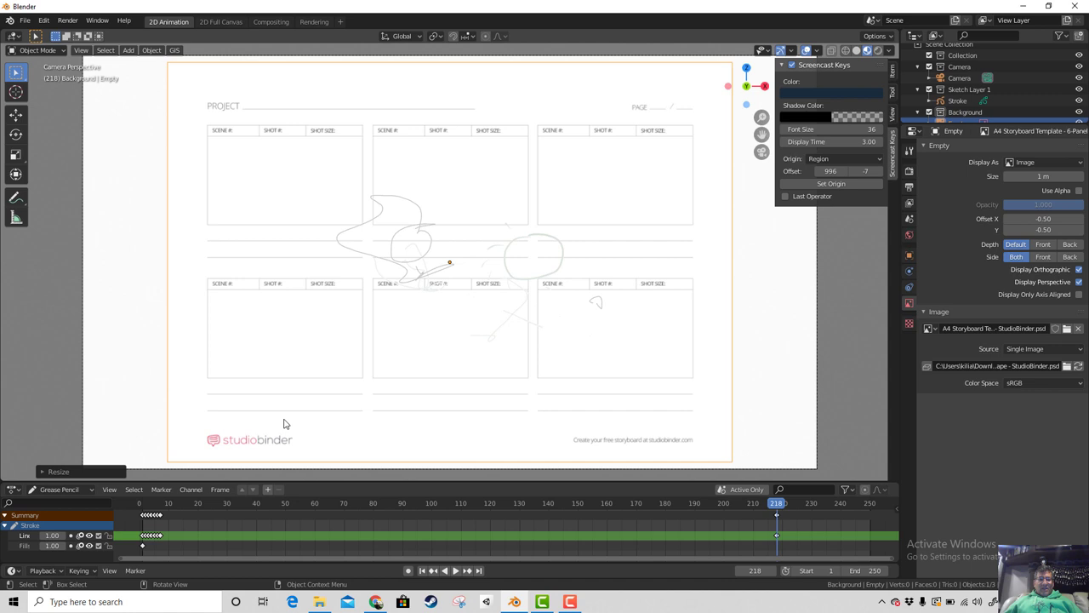
{"action": "left_click", "coordinate": [164, 512]}
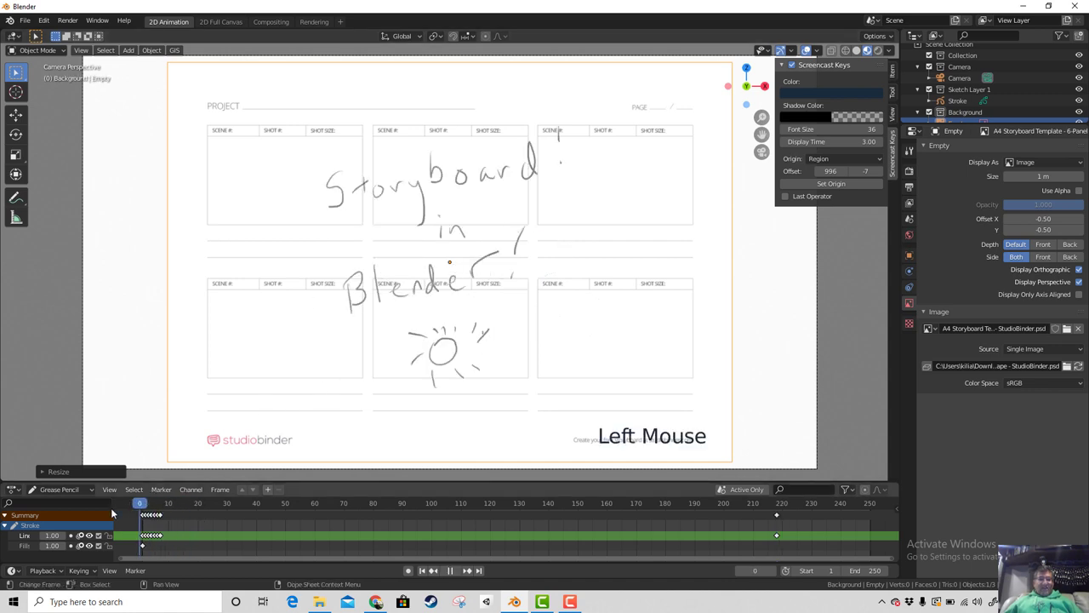
{"action": "scroll", "scroll_direction": "up", "scroll_amount": 3}
{"action": "scroll", "scroll_direction": "down", "scroll_amount": 3}
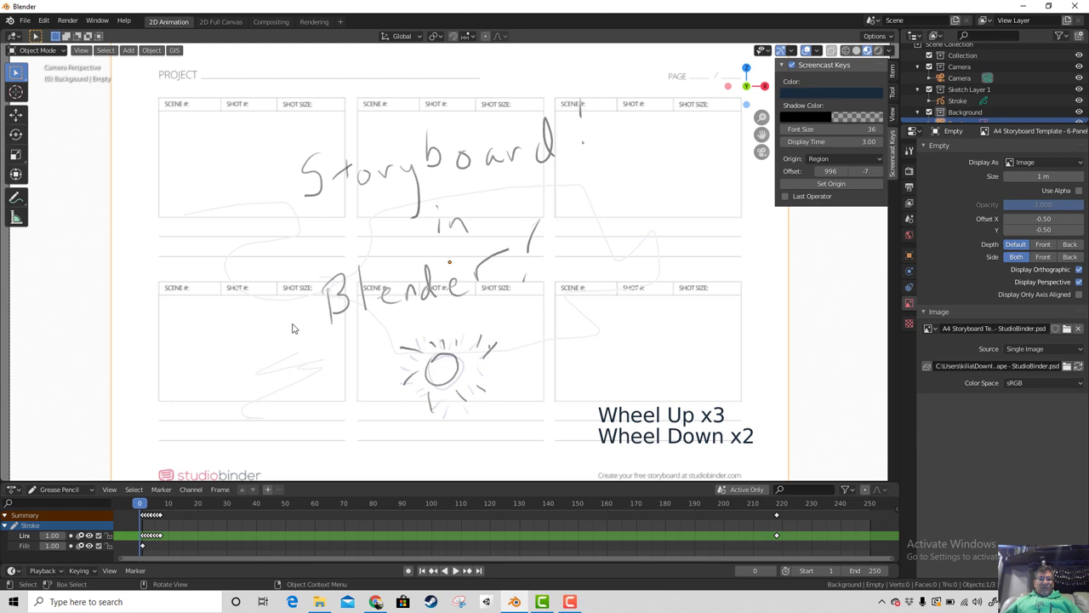
{"action": "scroll", "scroll_direction": "up", "scroll_amount": 3}
{"action": "scroll", "scroll_direction": "down", "scroll_amount": 3}
Step: Stop playback and delete all of the drawing's keyframes in the Dope Sheet
{"action": "key", "text": "alt+space"}
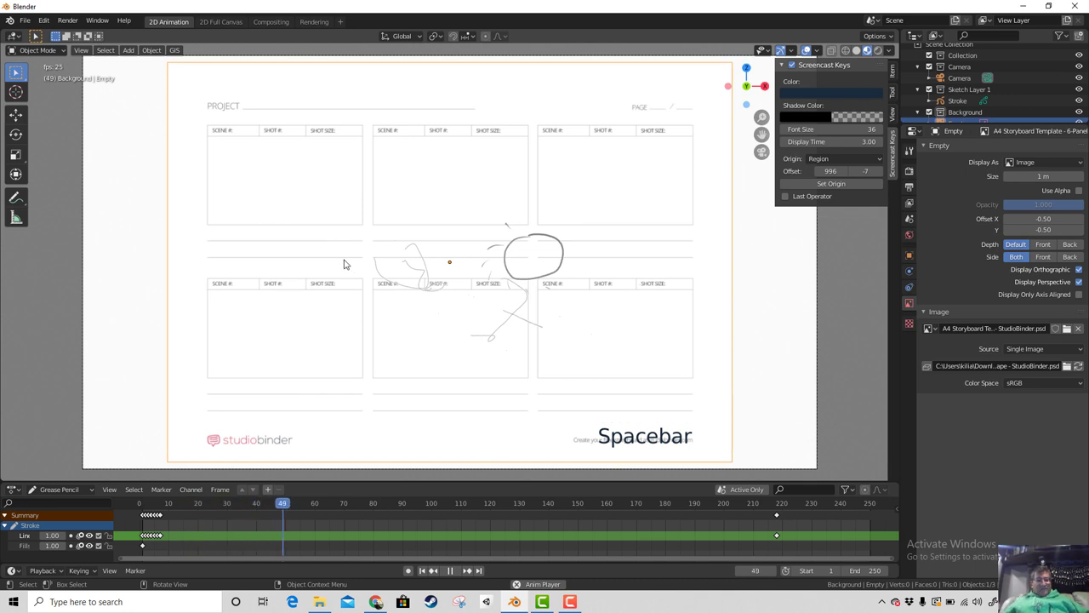
{"action": "left_click", "coordinate": [136, 506]}
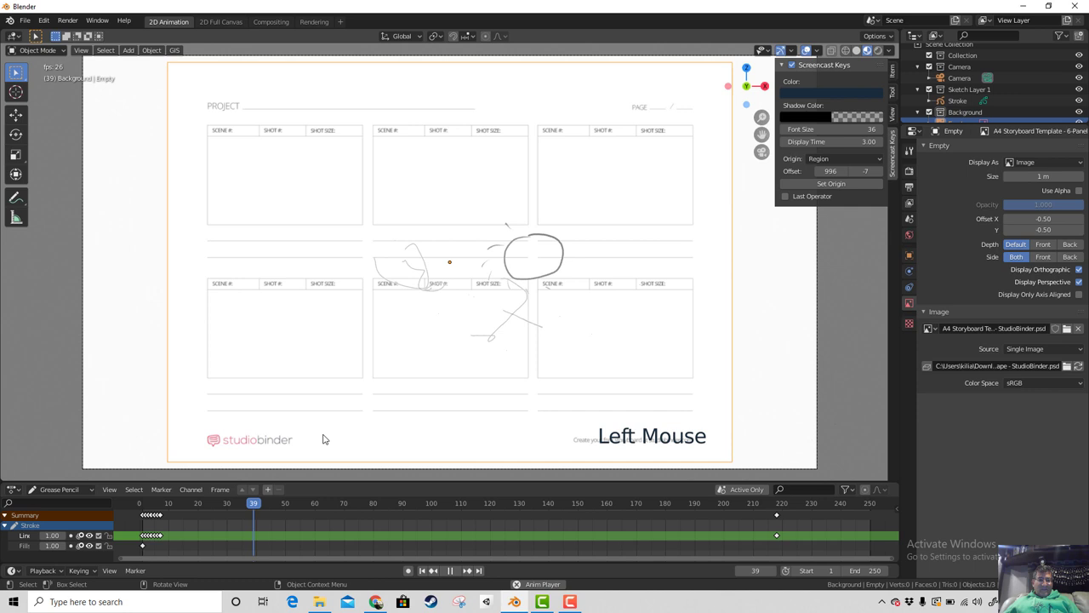
{"action": "key", "text": "space"}
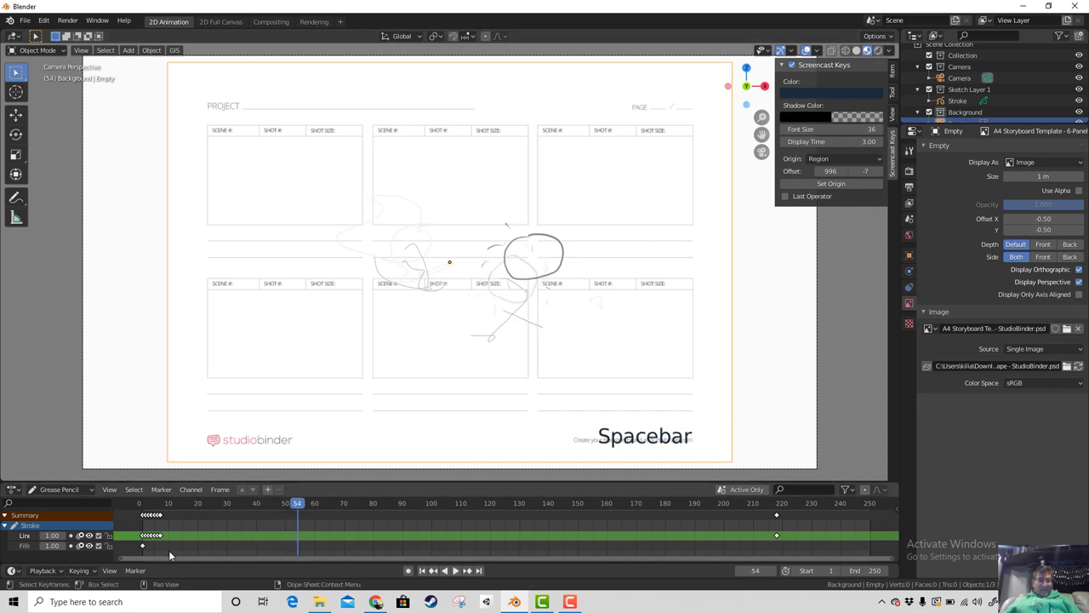
{"action": "left_click", "coordinate": [172, 554]}
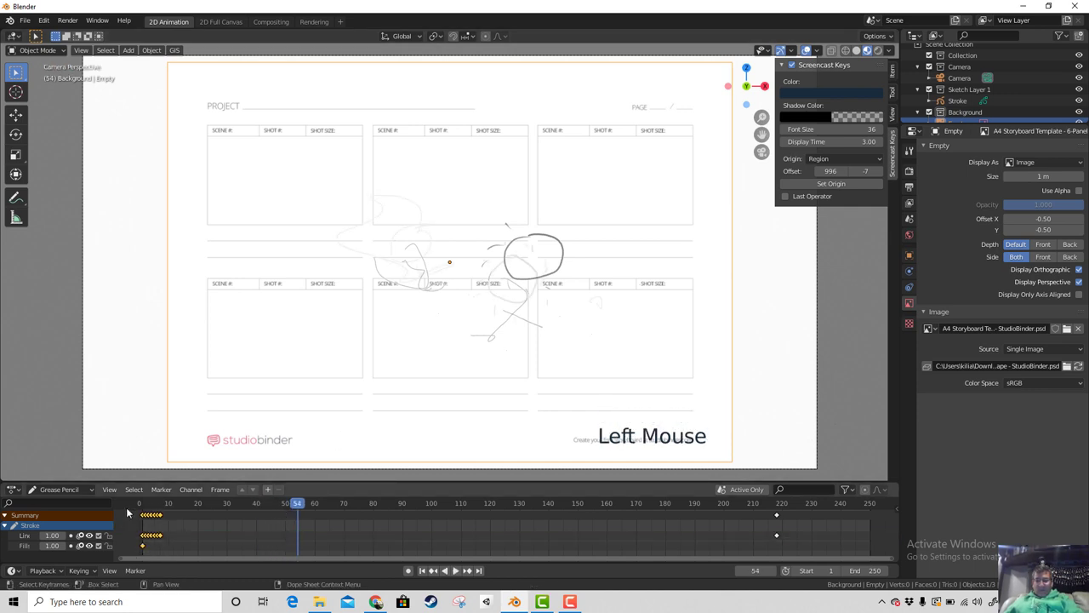
{"action": "key", "text": "Delete"}
Step: Delete the Stroke grease pencil object, leaving only the template, camera and empty
{"action": "right_click", "coordinate": [172, 524]}
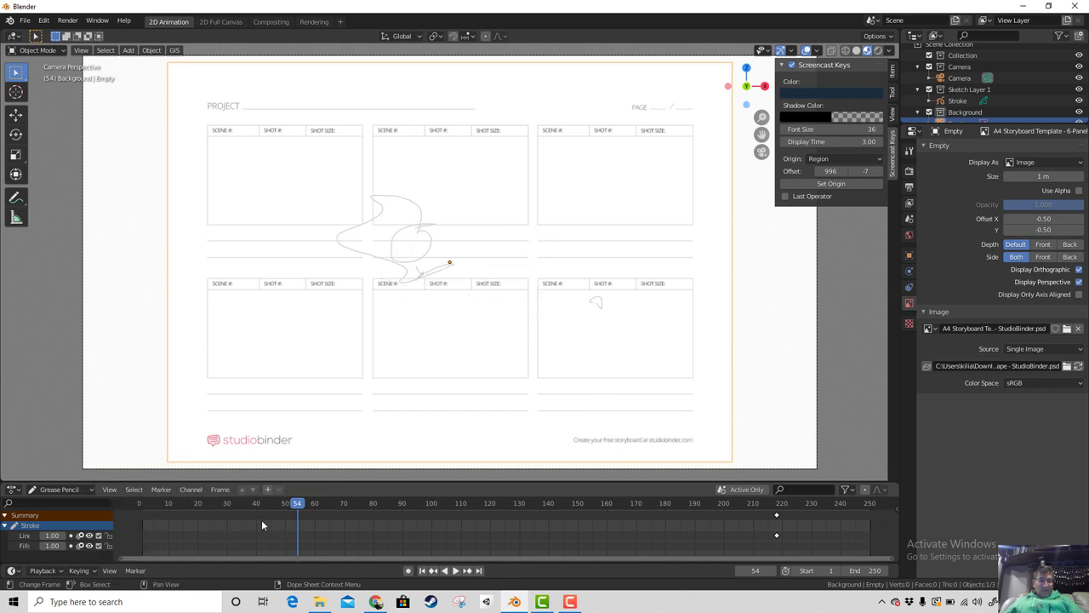
{"action": "left_click", "coordinate": [242, 511]}
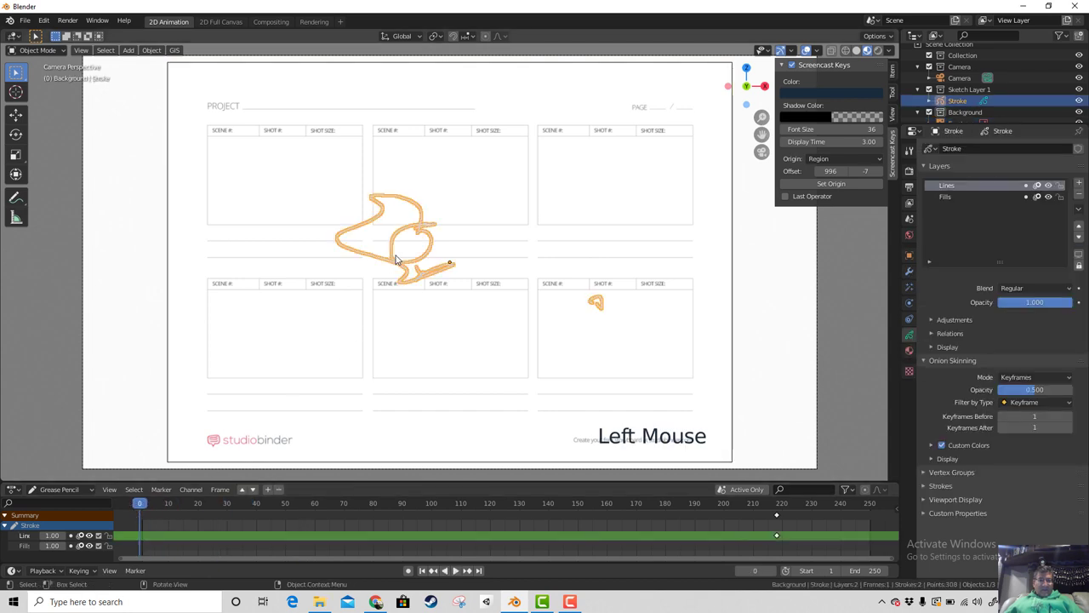
{"action": "key", "text": "x"}
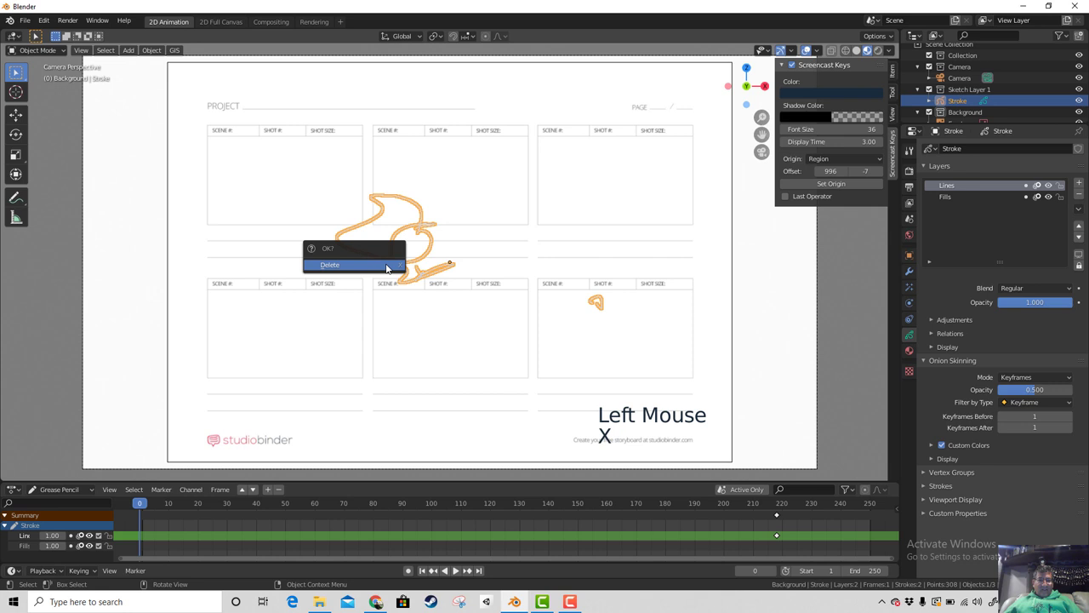
{"action": "left_click", "coordinate": [152, 509]}
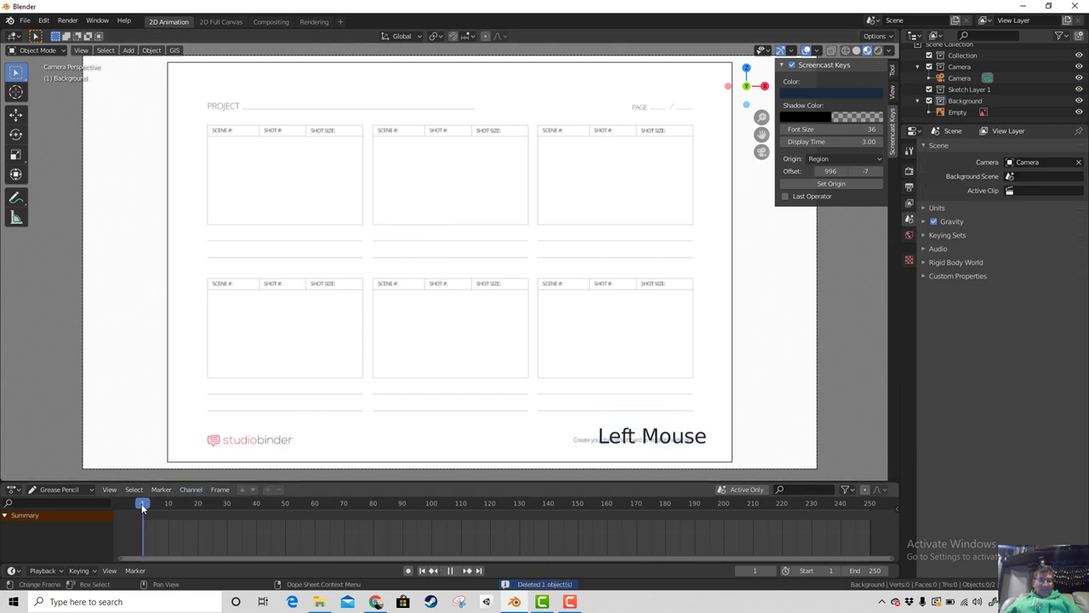
{"action": "scroll", "scroll_direction": "up", "scroll_amount": 3}
{"action": "scroll", "scroll_direction": "down", "scroll_amount": 3}
Step: Orbit and zoom around the scene to see the storyboard page and camera together
{"action": "middle_click", "coordinate": [517, 372]}
{"action": "scroll", "scroll_direction": "down", "scroll_amount": 3}
{"action": "middle_click", "coordinate": [416, 395]}
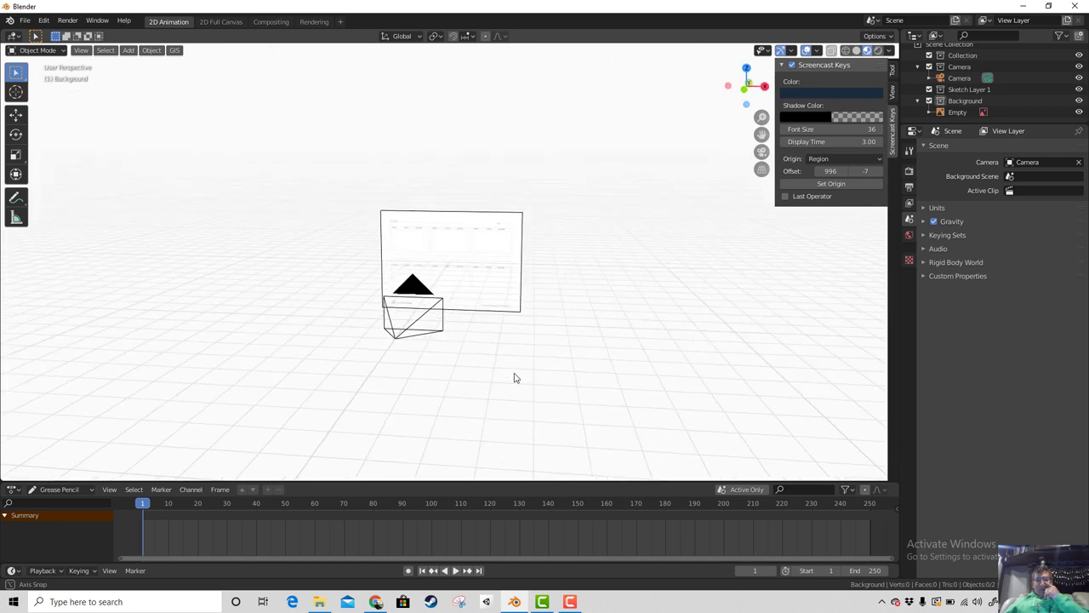
{"action": "scroll", "scroll_direction": "down", "scroll_amount": 3}
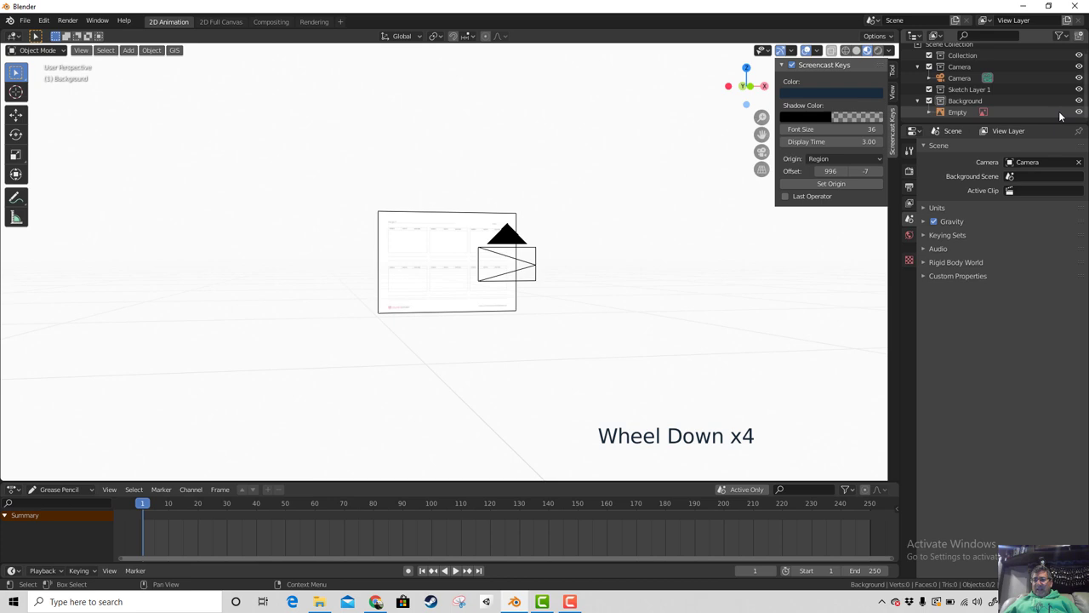
{"action": "left_click", "coordinate": [1077, 114]}
{"action": "left_click", "coordinate": [1083, 113]}
{"action": "middle_click", "coordinate": [605, 248]}
{"action": "middle_click", "coordinate": [560, 281]}
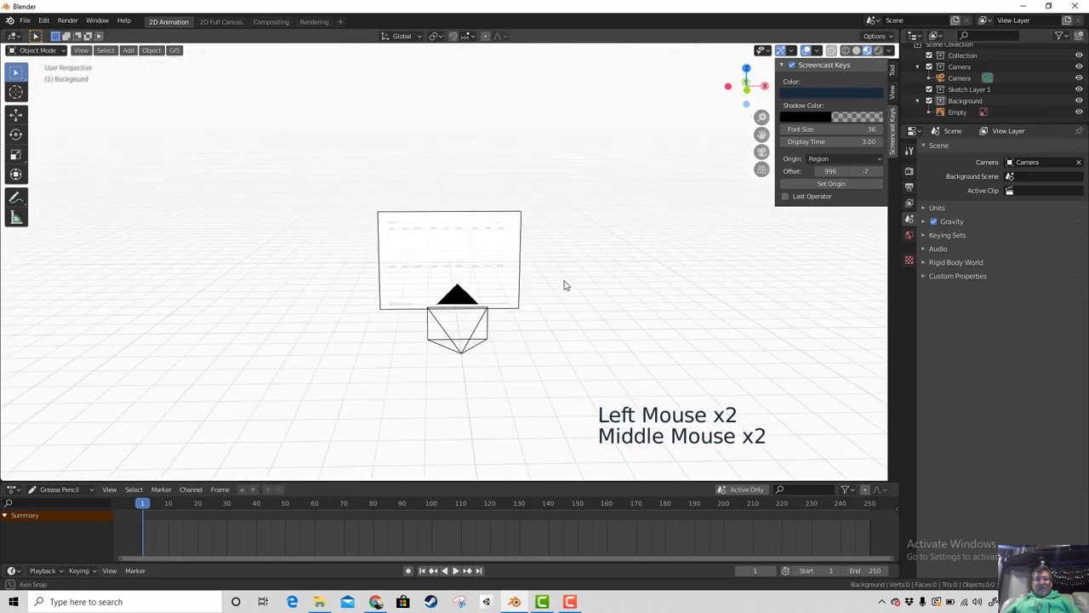
{"action": "scroll", "scroll_direction": "up", "scroll_amount": 3}
{"action": "scroll", "scroll_direction": "down", "scroll_amount": 3}
{"action": "middle_click", "coordinate": [556, 293]}
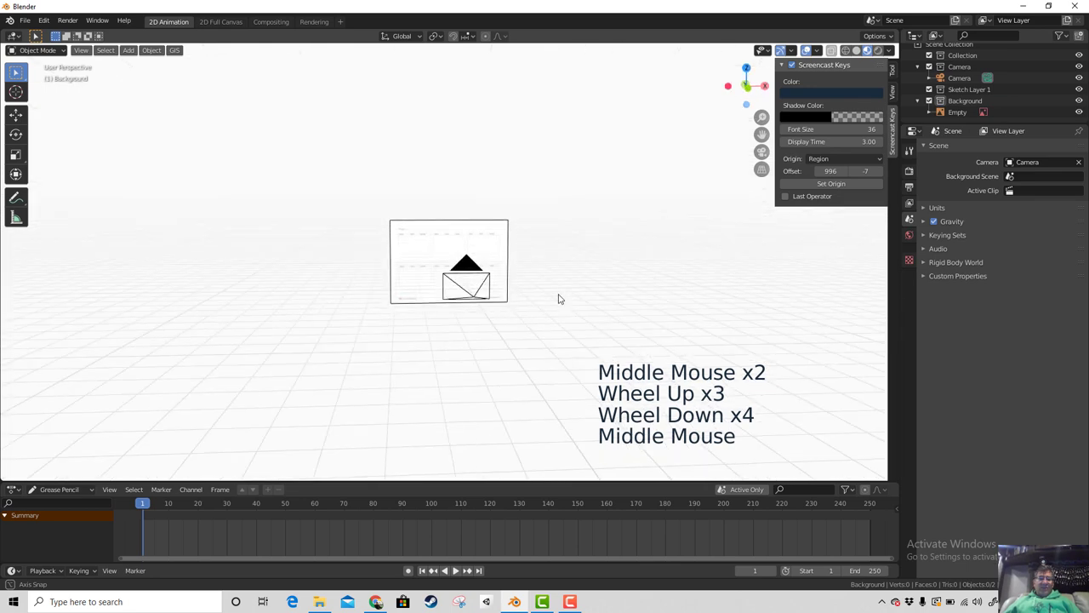
Step: View the camera and page from the side, then snap the view straight on to the page
{"action": "scroll", "scroll_direction": "up", "scroll_amount": 3}
{"action": "scroll", "scroll_direction": "down", "scroll_amount": 3}
{"action": "middle_click", "coordinate": [583, 326]}
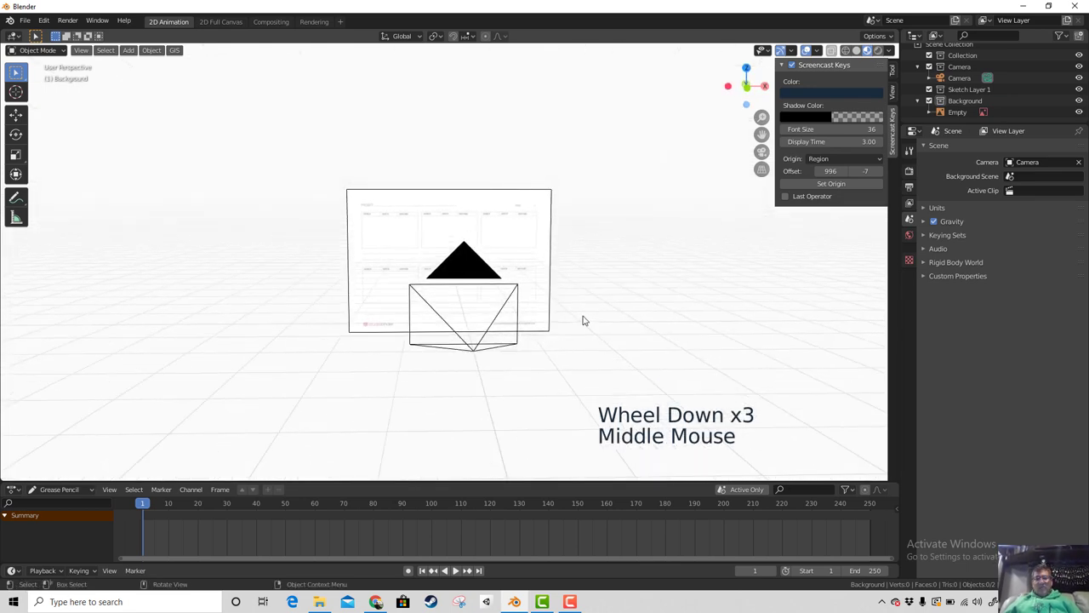
{"action": "scroll", "scroll_direction": "up", "scroll_amount": 3}
{"action": "scroll", "scroll_direction": "down", "scroll_amount": 3}
{"action": "scroll", "scroll_direction": "down", "scroll_amount": 3}
{"action": "middle_click", "coordinate": [582, 330]}
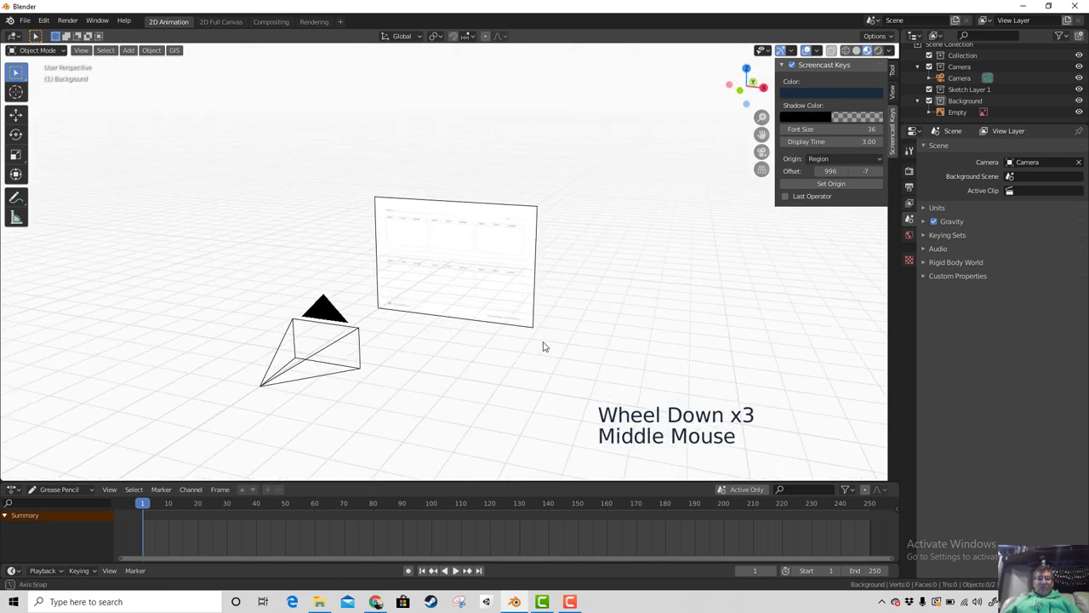
{"action": "scroll", "scroll_direction": "up", "scroll_amount": 3}
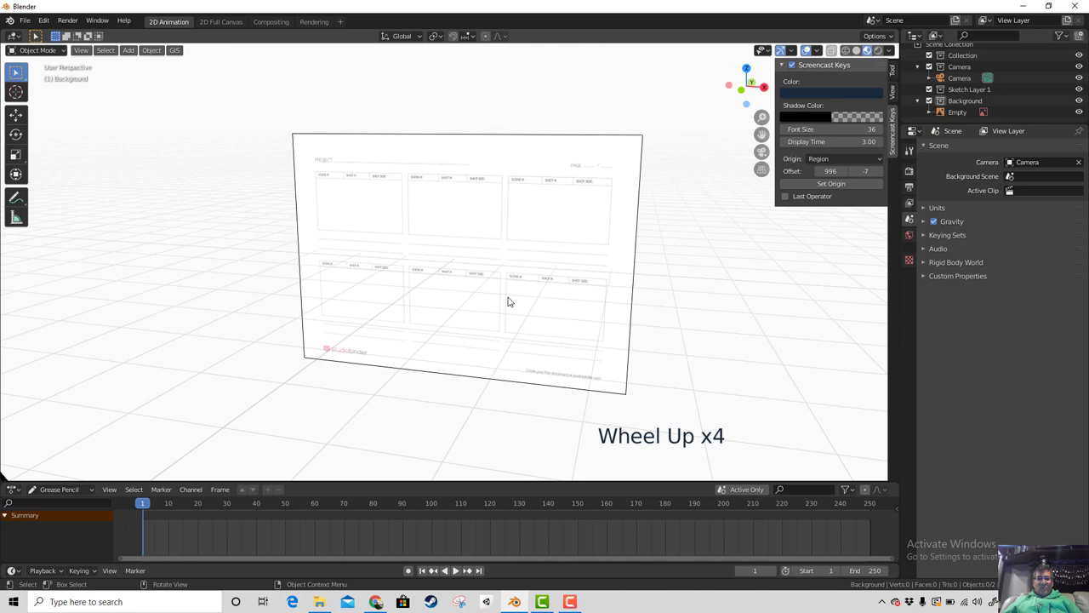
{"action": "scroll", "scroll_direction": "down", "scroll_amount": 3}
{"action": "middle_click", "coordinate": [443, 328]}
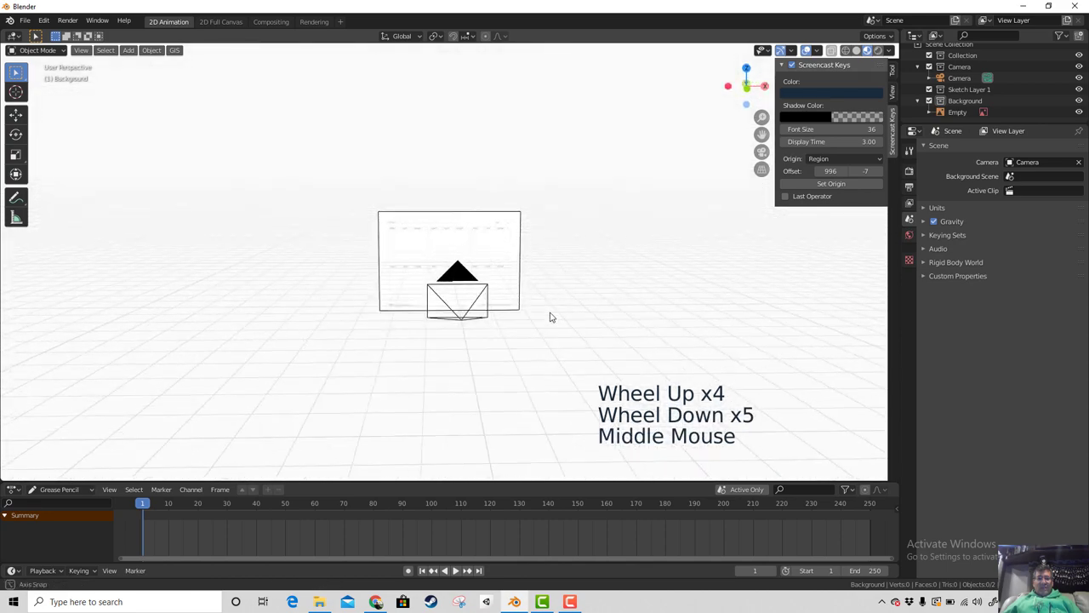
{"action": "scroll", "scroll_direction": "up", "scroll_amount": 3}
Step: Return to camera view, zoom to fill it with the page and make Sketch Layer 1 active
{"action": "key", "text": "KP_0"}
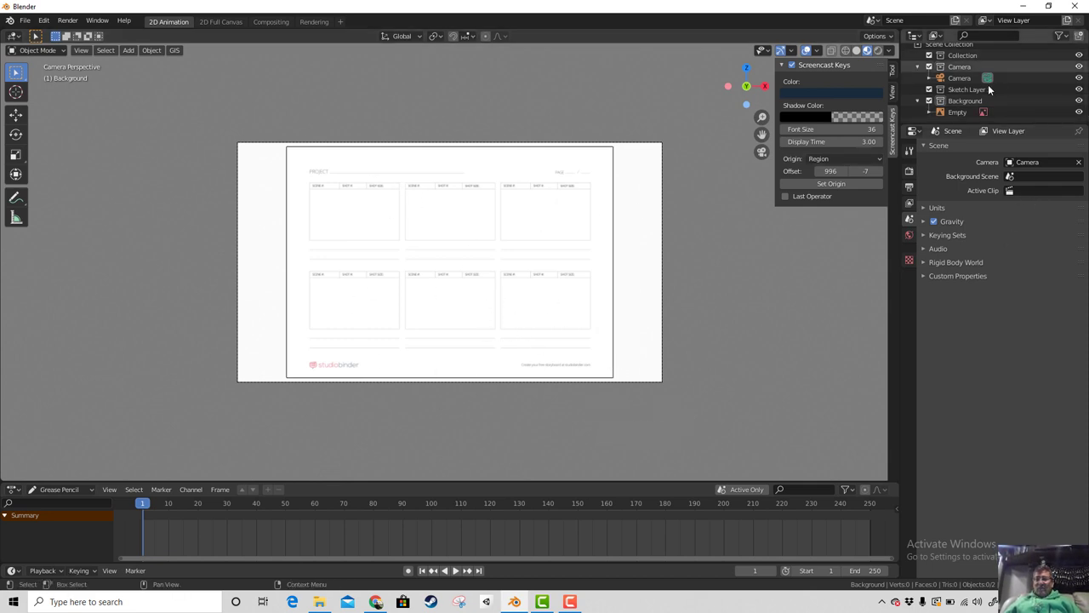
{"action": "left_click", "coordinate": [989, 91]}
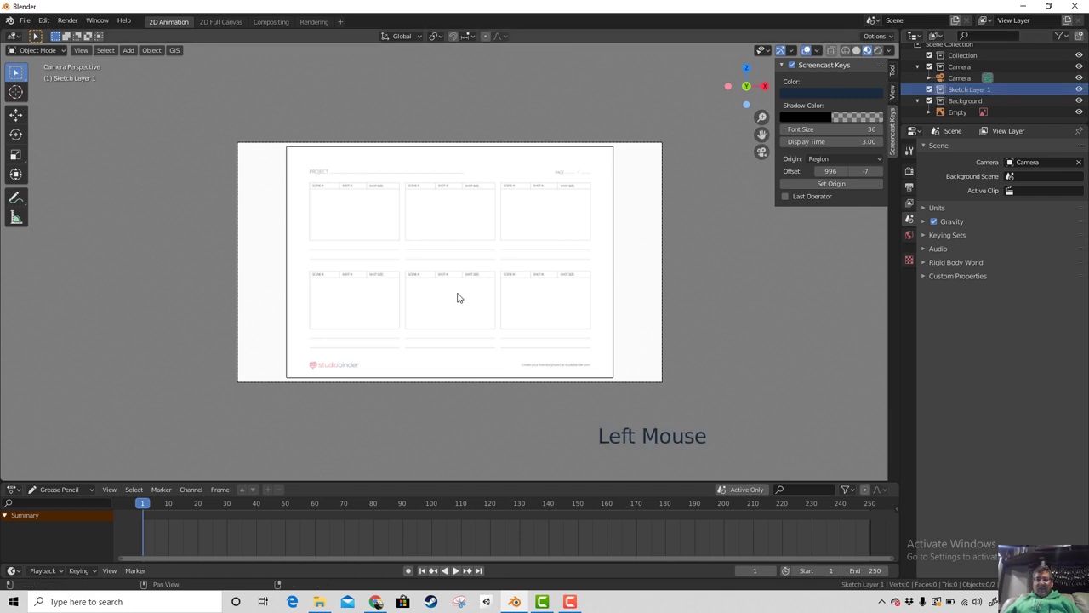
{"action": "scroll", "scroll_direction": "up", "scroll_amount": 3}
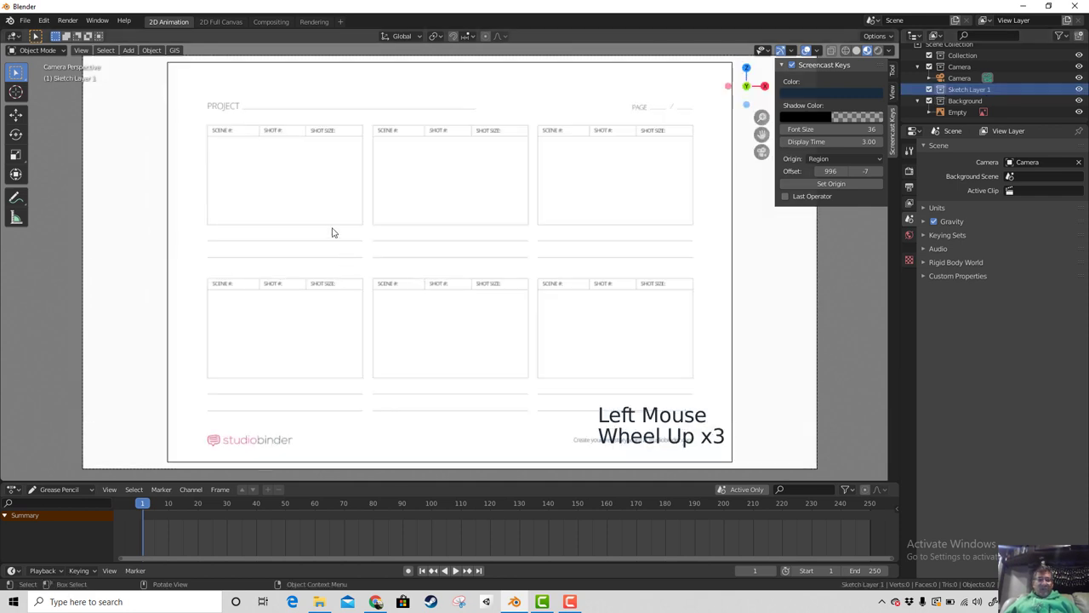
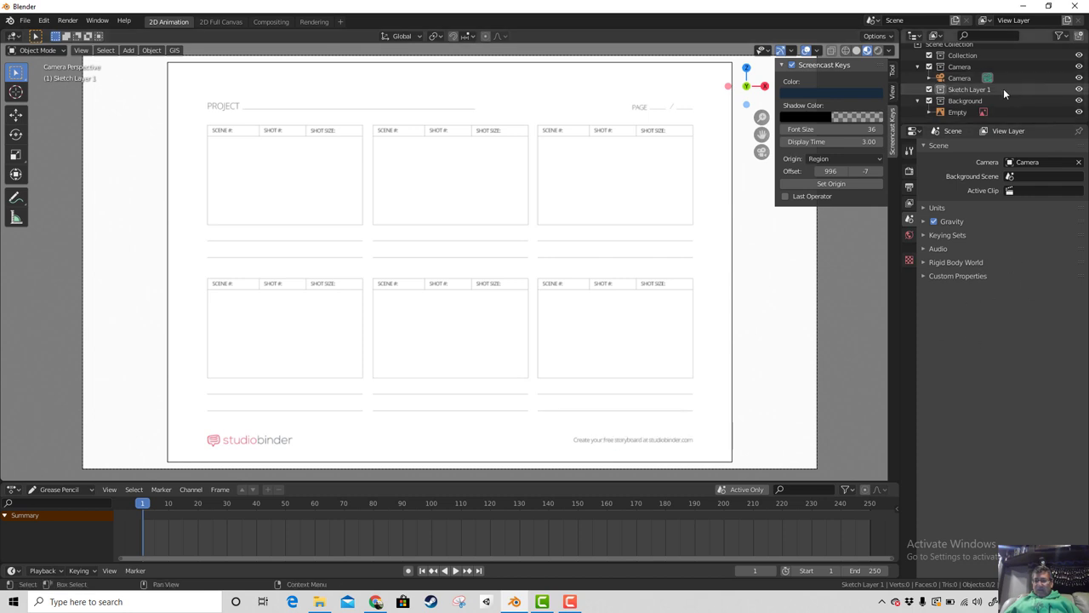
{"action": "left_click", "coordinate": [974, 92]}
{"action": "scroll", "scroll_direction": "up", "scroll_amount": 3}
{"action": "left_click", "coordinate": [994, 66]}
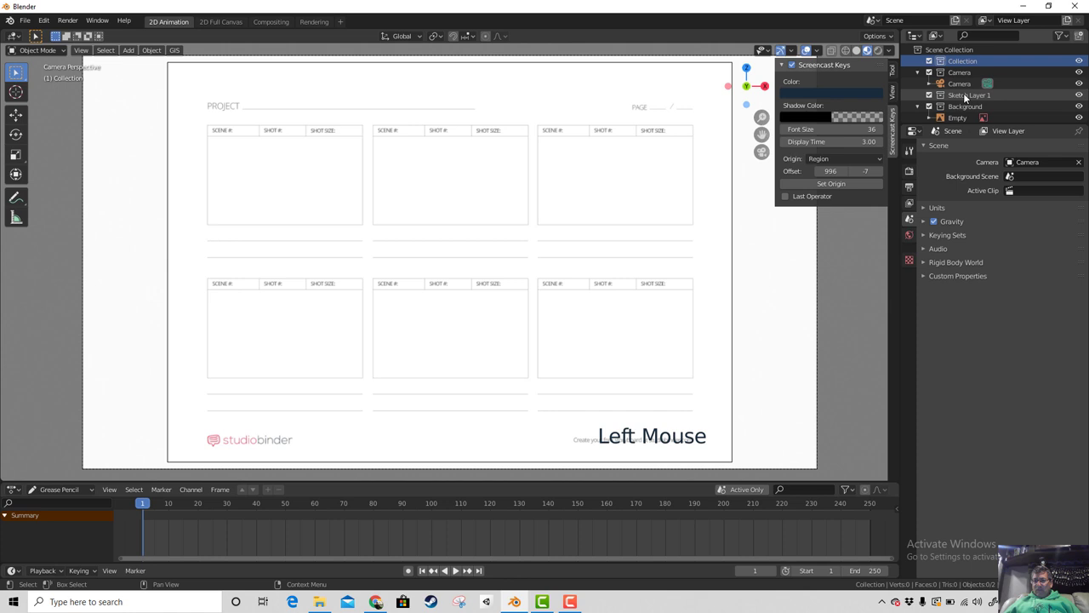
{"action": "left_click", "coordinate": [966, 97]}
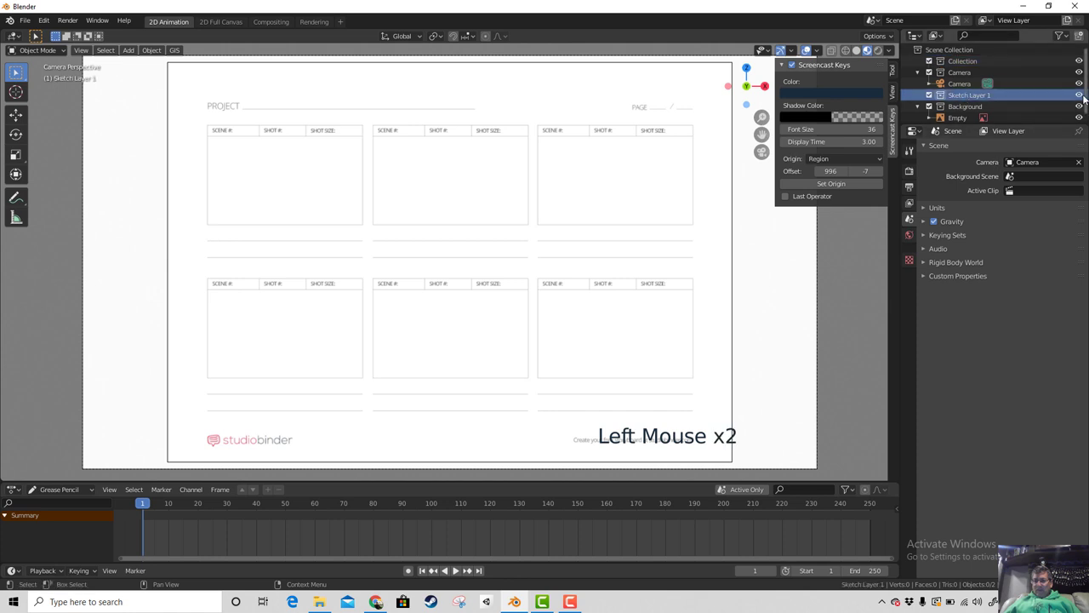
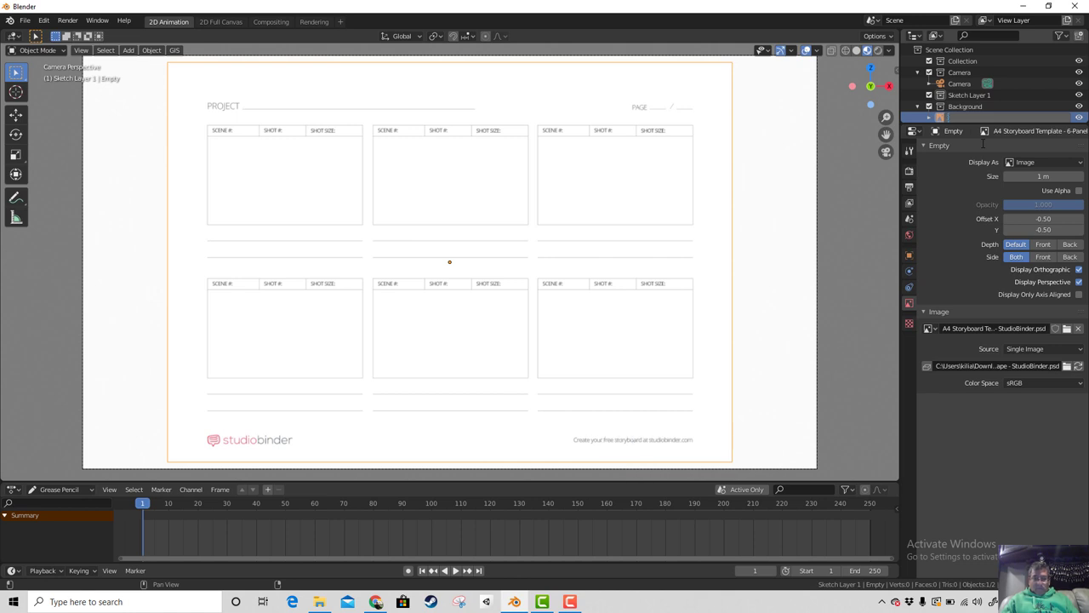
Step: Confirm the name Storboard Template 6 panel and reactivate Sketch Layer 1 for drawing
{"action": "key", "text": "BackSpace"}
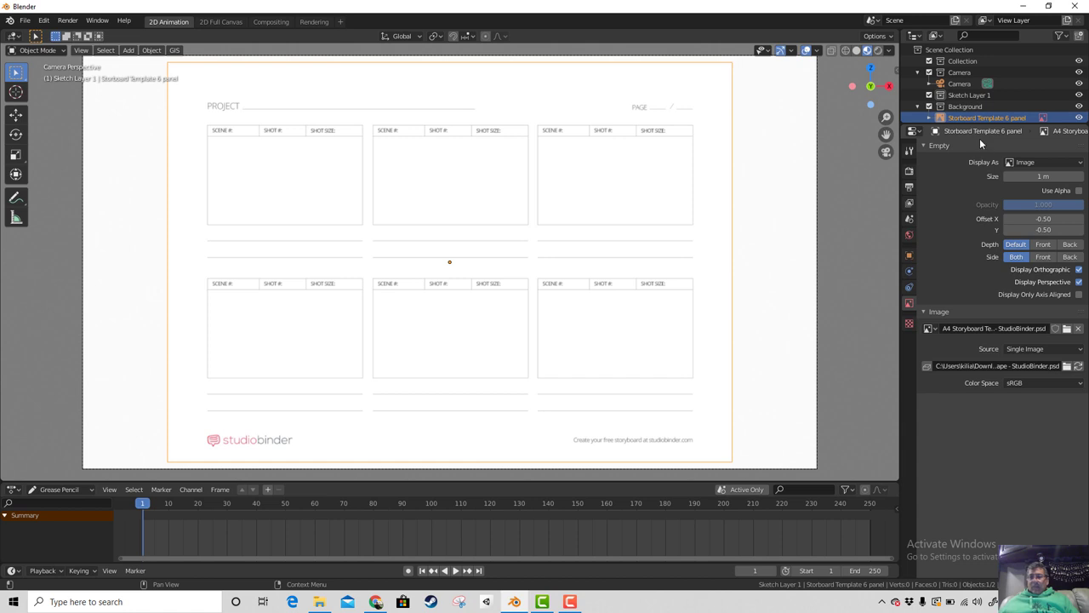
{"action": "left_click", "coordinate": [975, 101]}
{"action": "left_click", "coordinate": [1086, 99]}
{"action": "left_click", "coordinate": [1086, 99]}
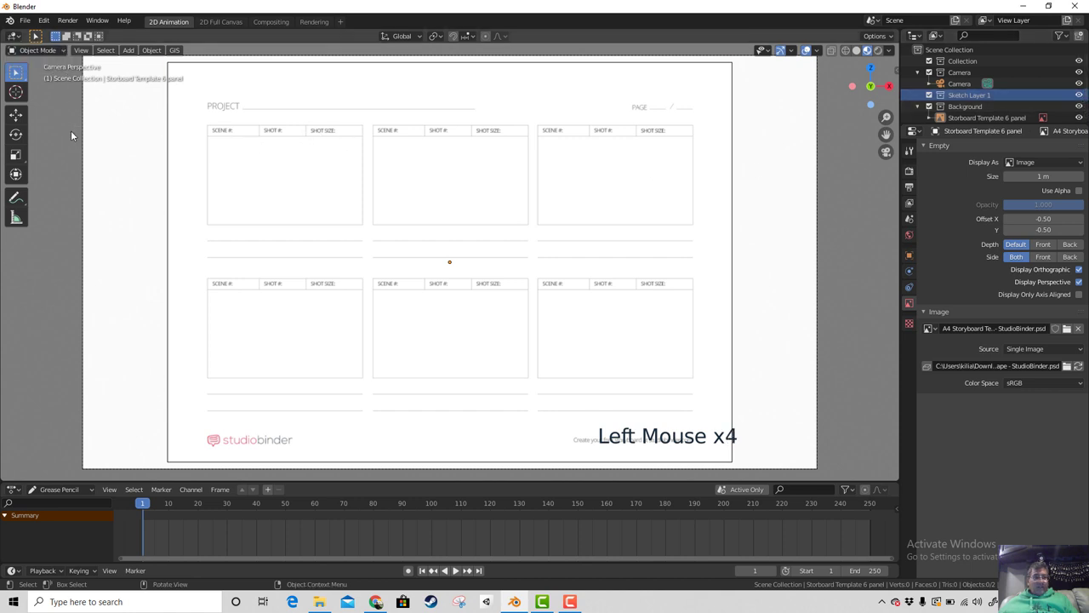
{"action": "left_click", "coordinate": [20, 200]}
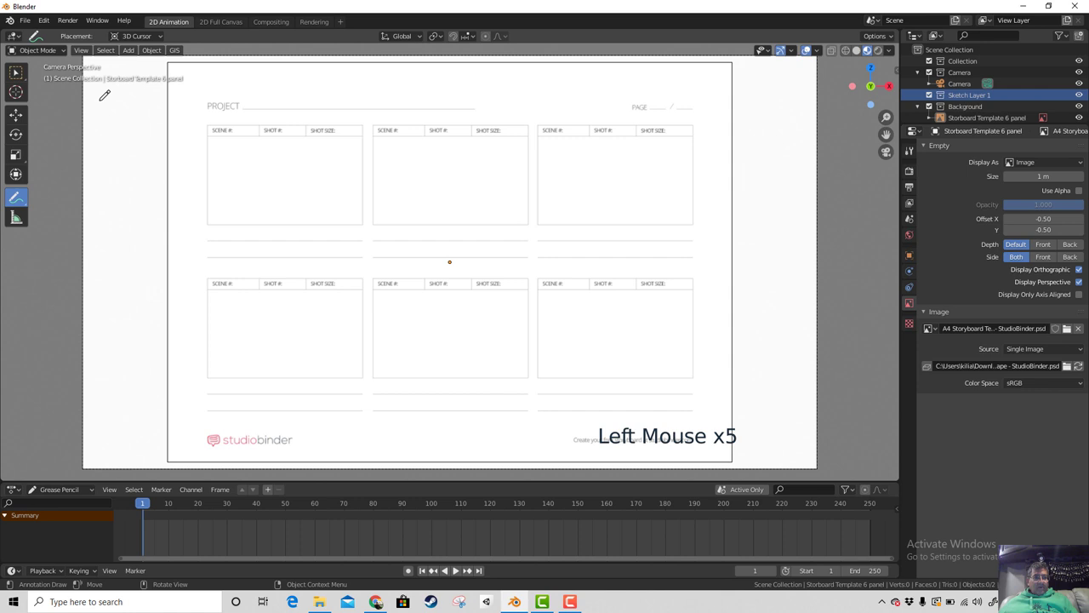
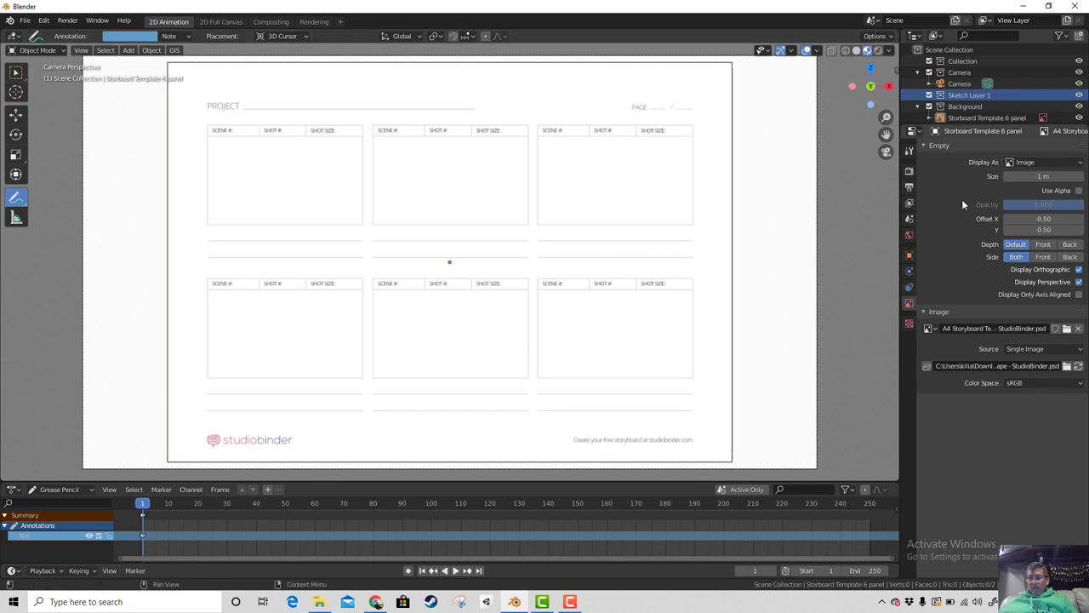
{"action": "right_click", "coordinate": [959, 100]}
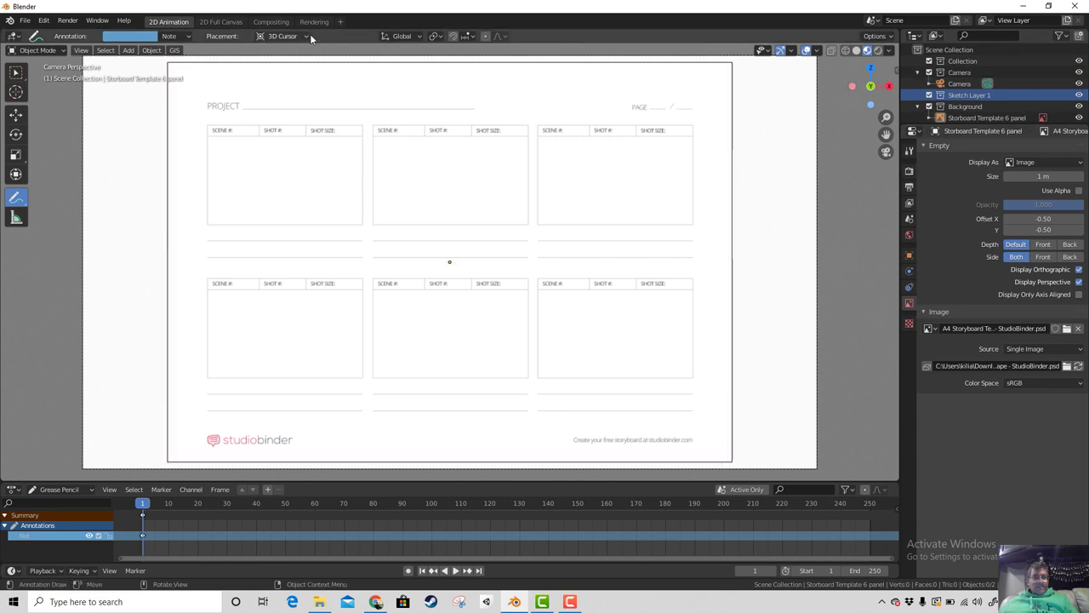
{"action": "left_click", "coordinate": [305, 41]}
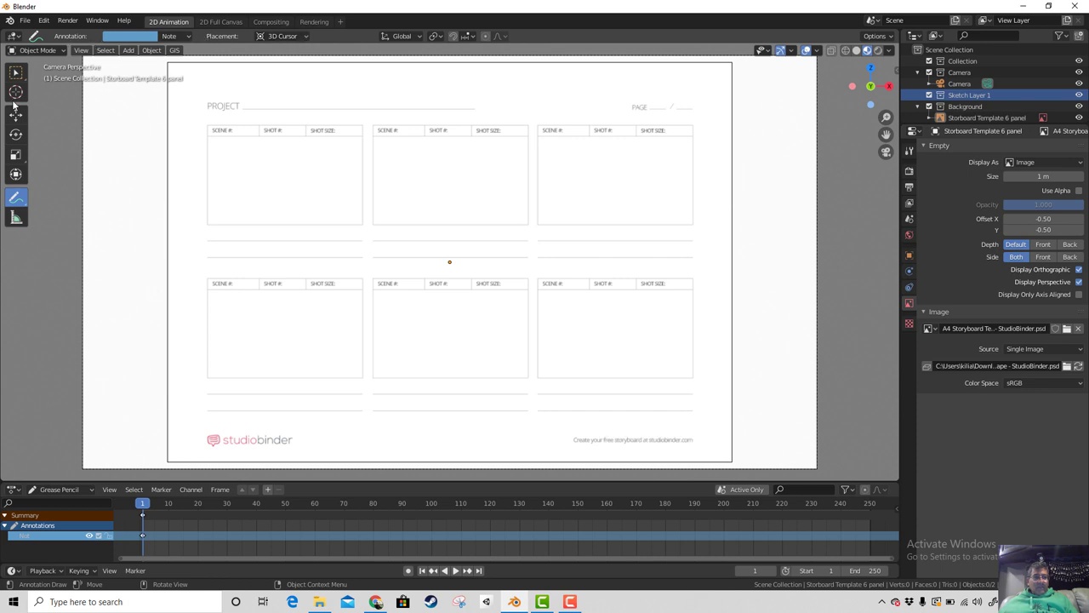
{"action": "left_click", "coordinate": [65, 40]}
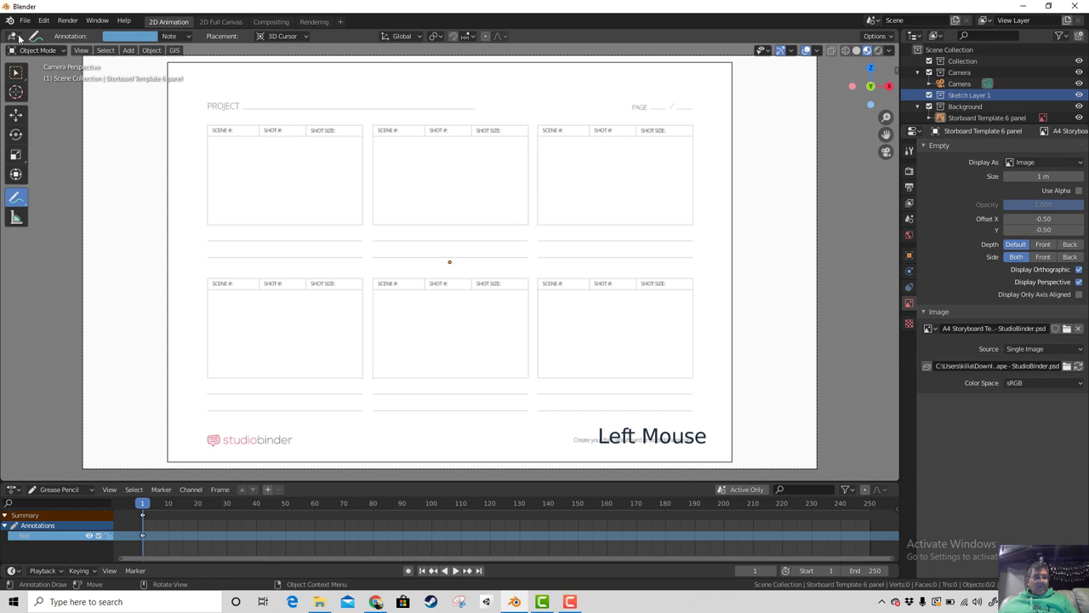
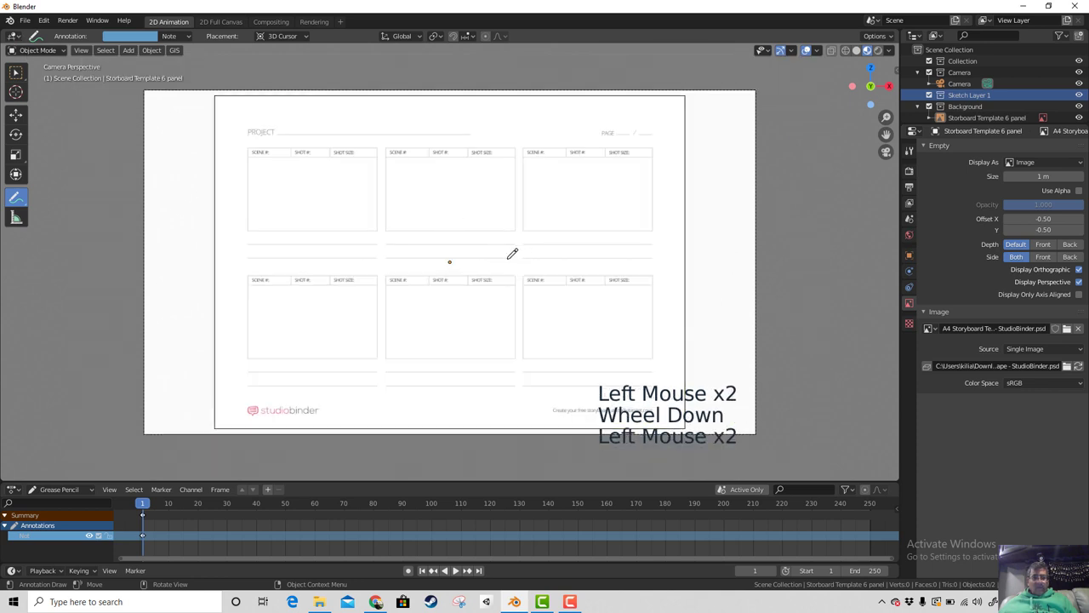
{"action": "scroll", "scroll_direction": "down", "scroll_amount": 3}
{"action": "scroll", "scroll_direction": "up", "scroll_amount": 3}
{"action": "scroll", "scroll_direction": "down", "scroll_amount": 3}
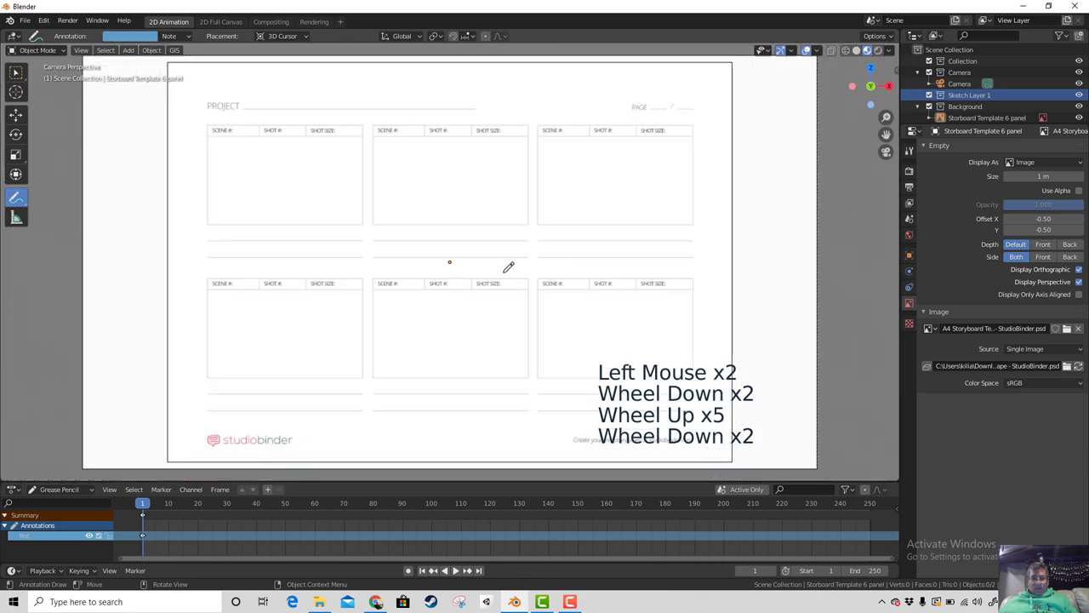
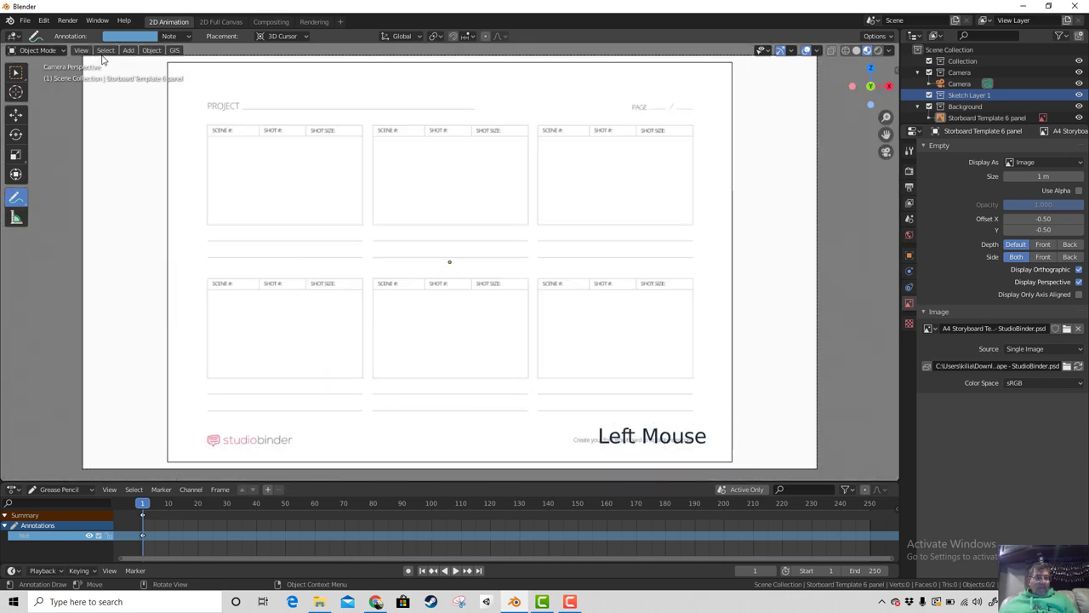
Step: Collapse the Background collection and select the storyboard template image plane
{"action": "left_click", "coordinate": [182, 42]}
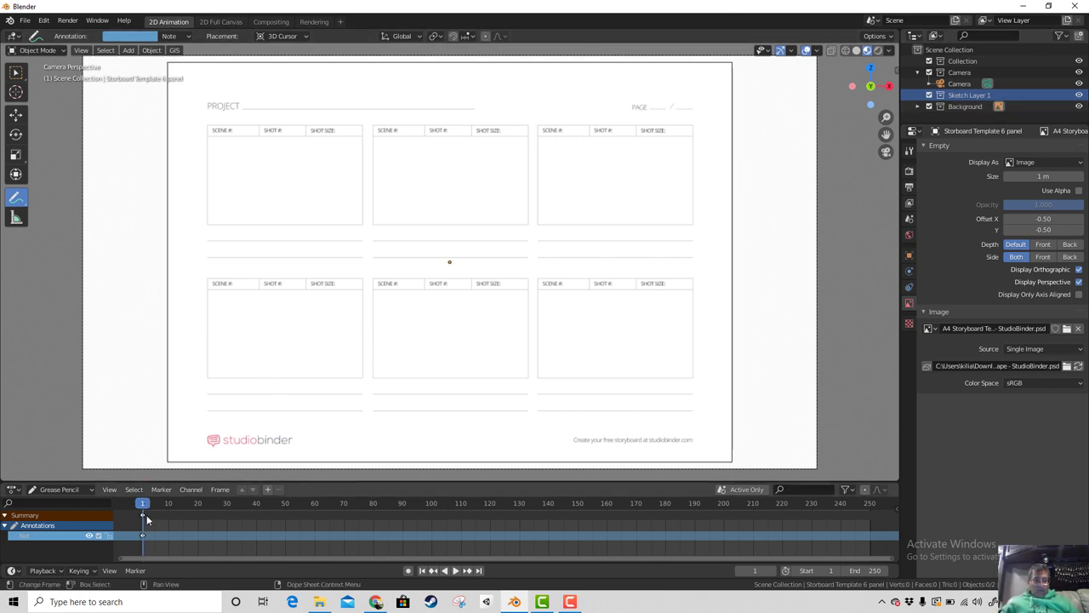
{"action": "left_click", "coordinate": [146, 519]}
{"action": "key", "text": "x"}
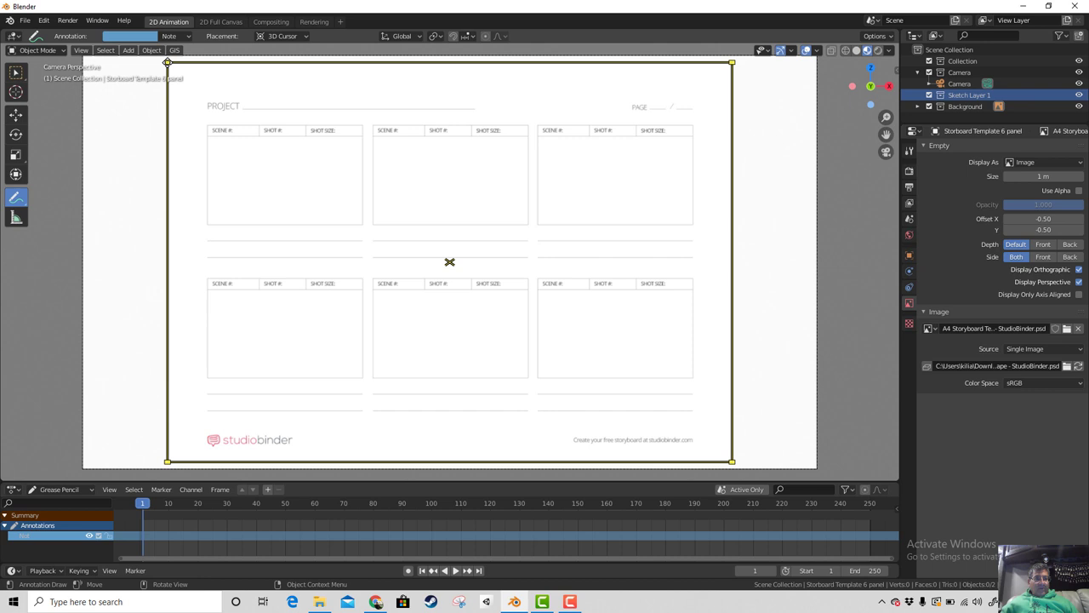
Step: Add a blank Grease Pencil object and raise its onion-skin opacity to 1.000
{"action": "left_click", "coordinate": [135, 53]}
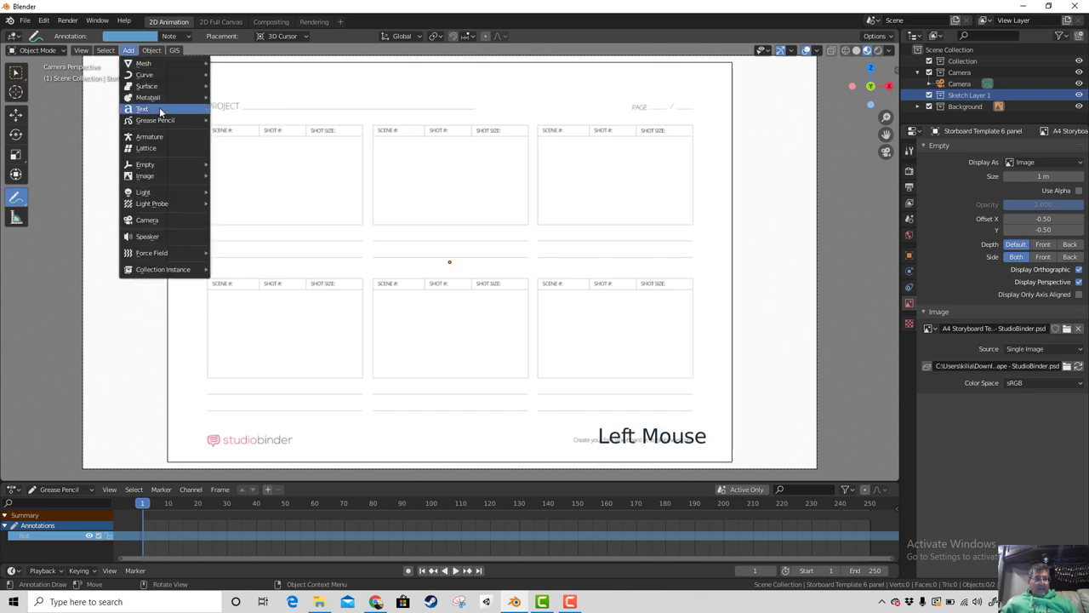
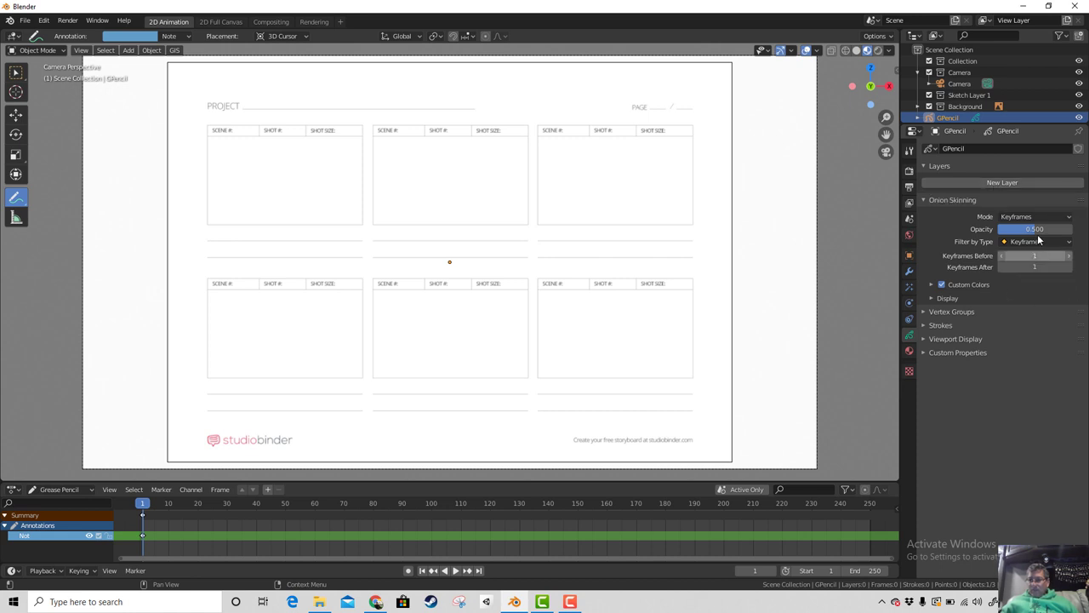
{"action": "left_click", "coordinate": [1034, 233]}
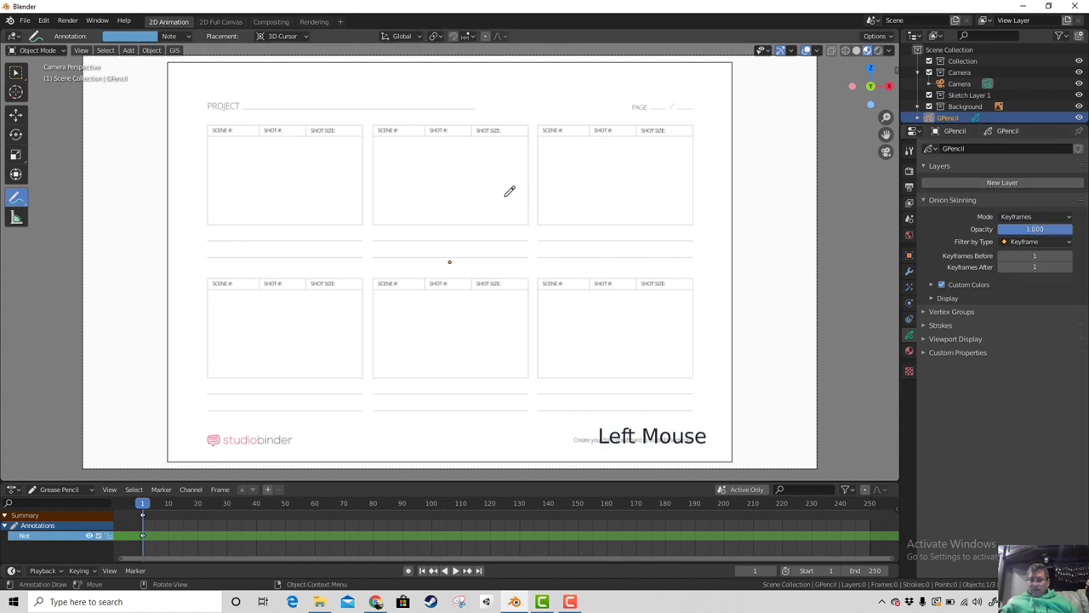
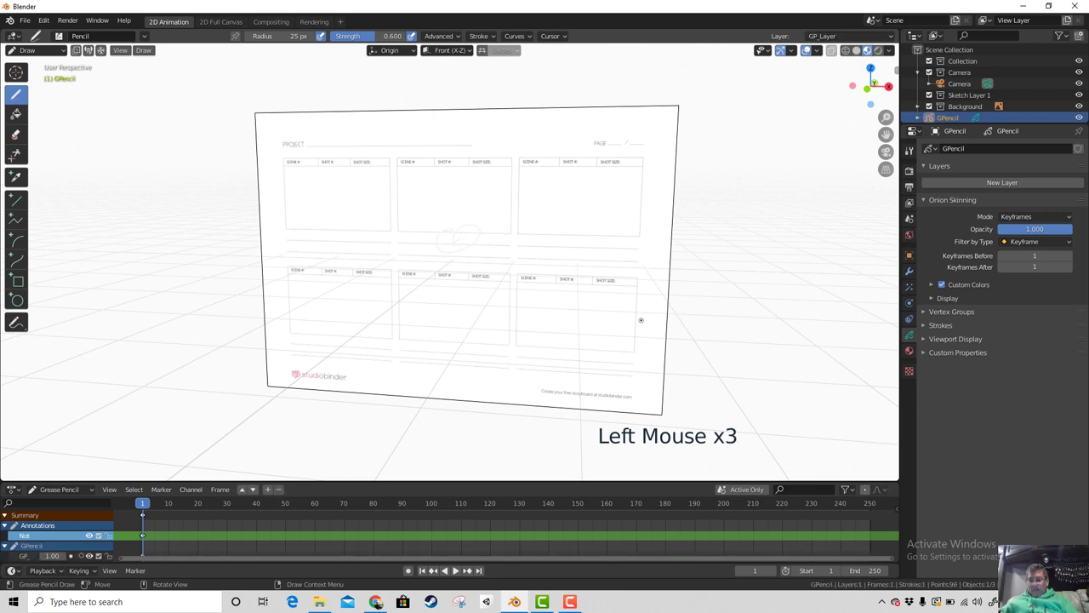
Step: In camera view, delete the test loop's keyframe so the page is blank, then return to Object Mode
{"action": "key", "text": "KP_0"}
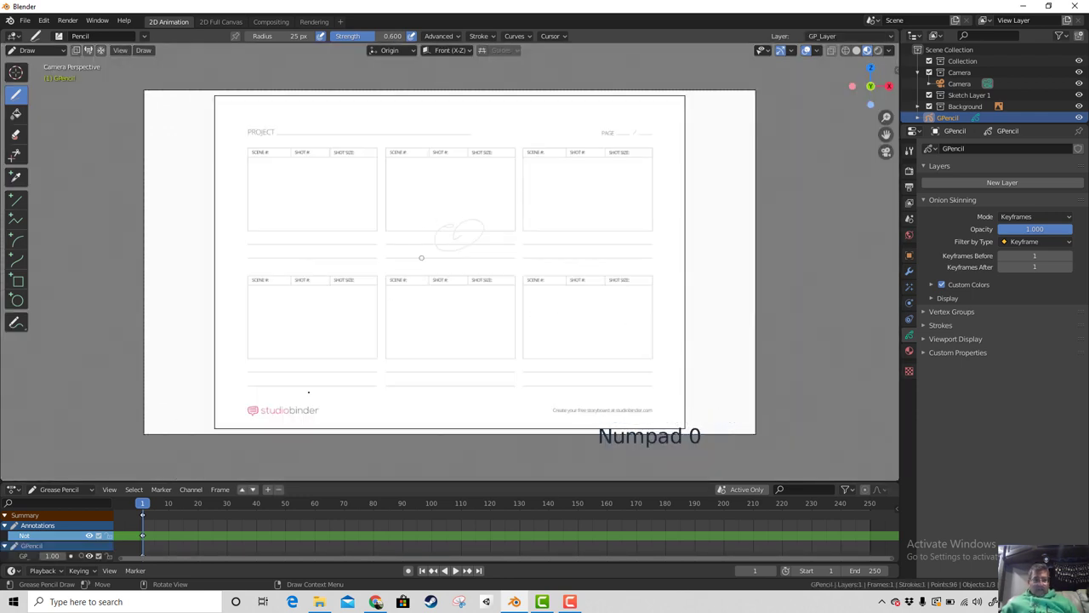
{"action": "left_click", "coordinate": [145, 520]}
{"action": "key", "text": "Delete"}
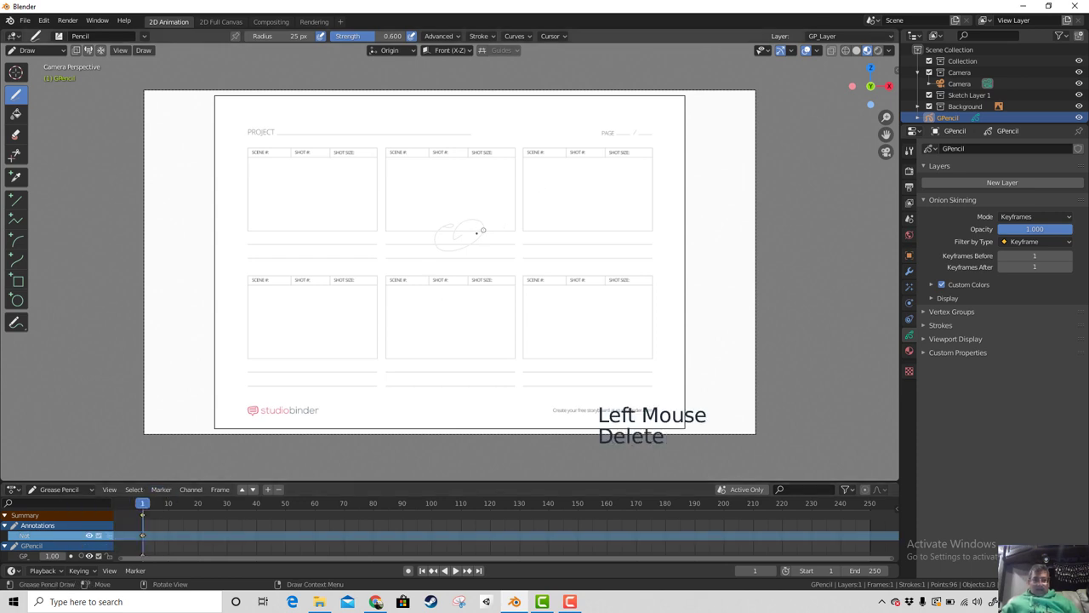
{"action": "key", "text": "x"}
{"action": "key", "text": "x"}
{"action": "key", "text": "x"}
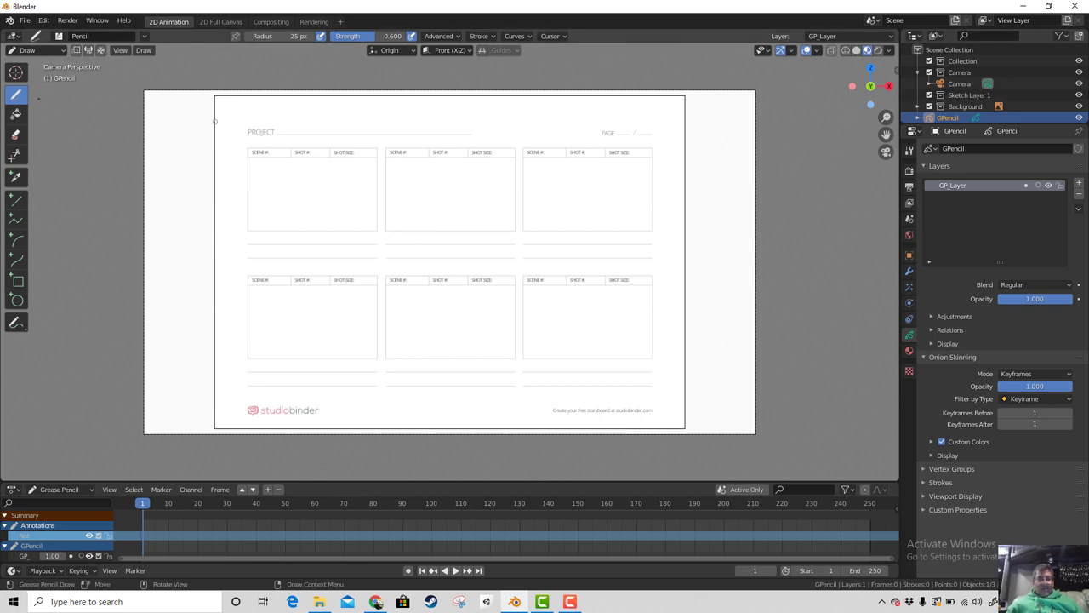
{"action": "left_click", "coordinate": [46, 54]}
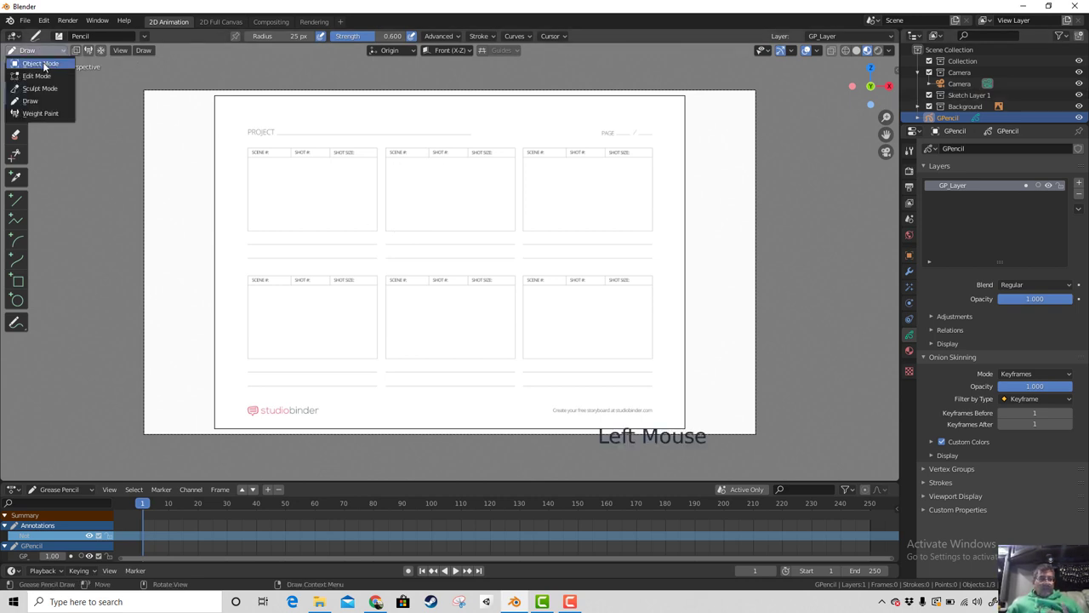
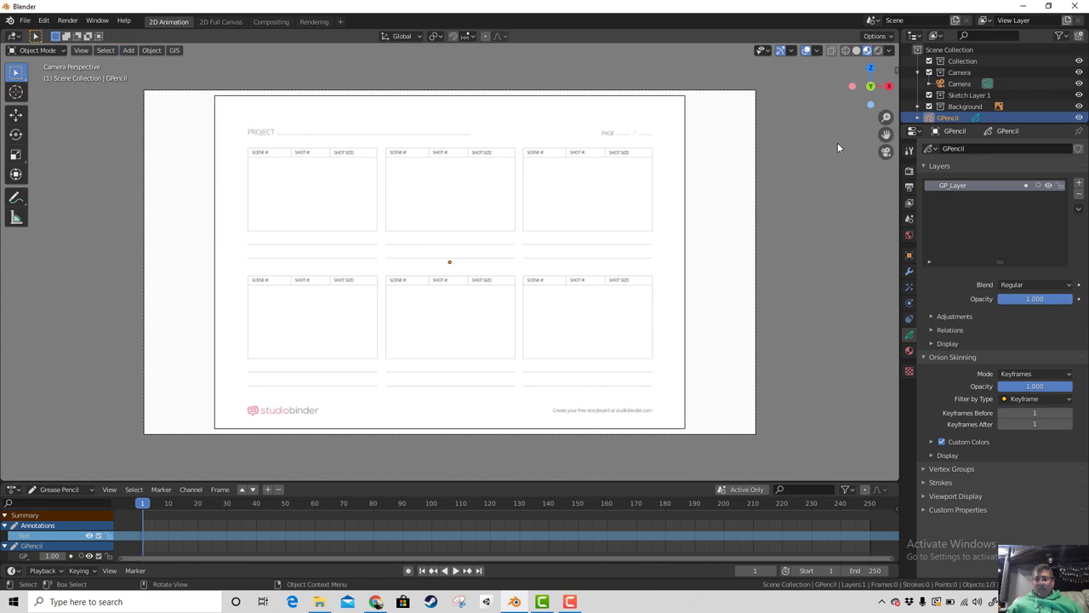
Step: Move the GPencil object into the Sketch Layer 1 collection and switch to Draw mode
{"action": "left_click", "coordinate": [946, 122]}
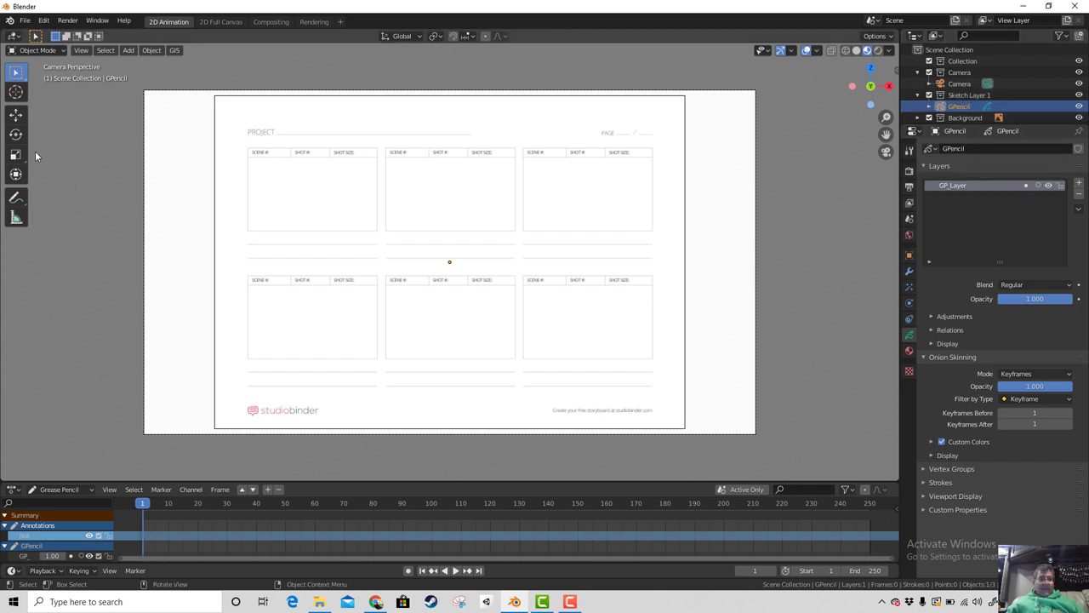
{"action": "left_click", "coordinate": [53, 56]}
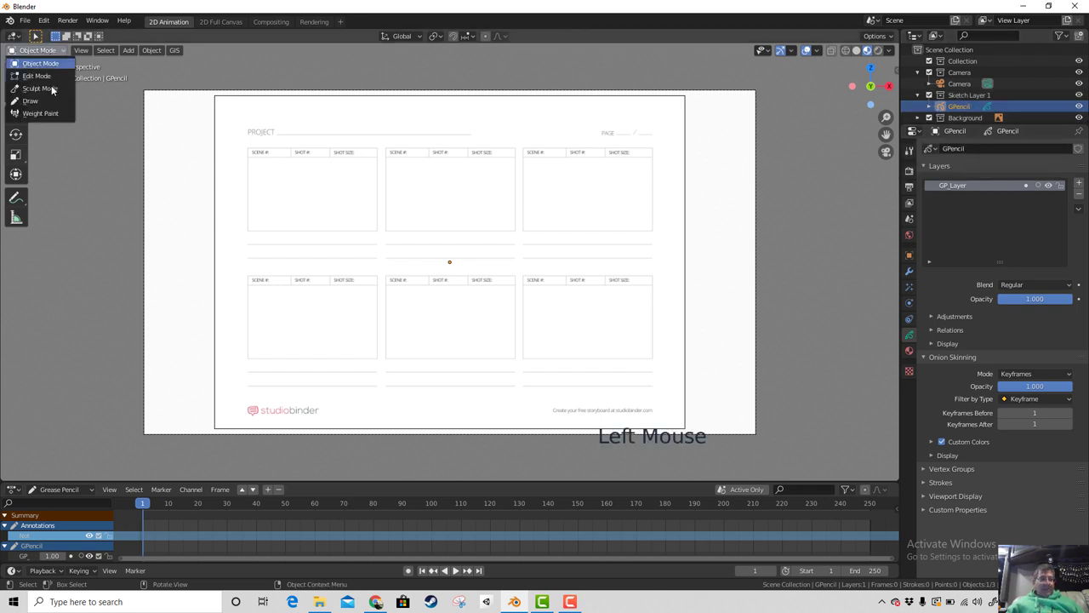
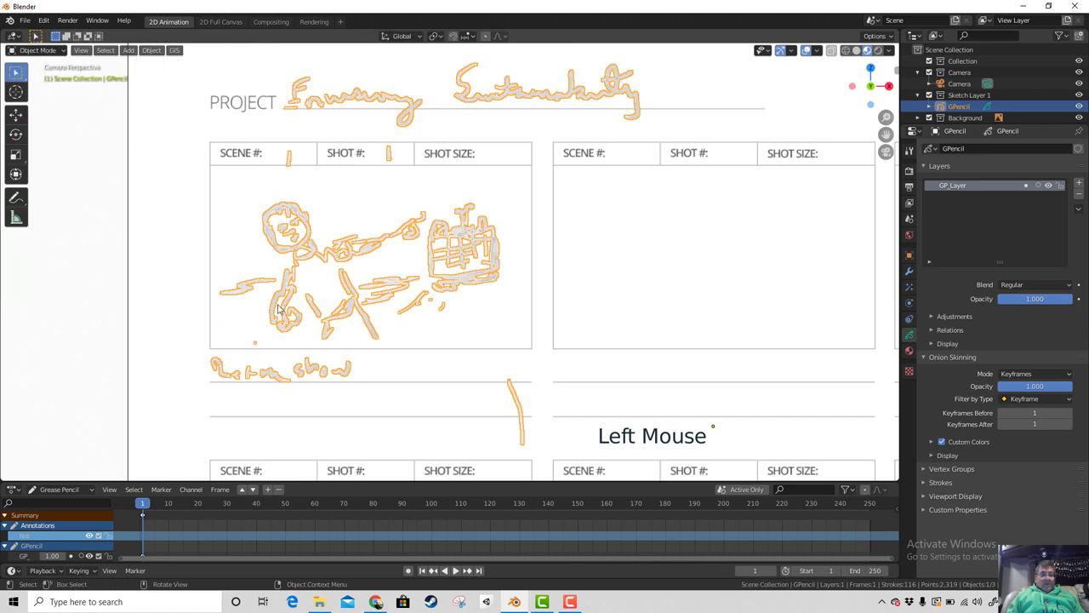
Step: Poke at the caption and figure strokes in the first panel and the mode menu
{"action": "left_click", "coordinate": [367, 366]}
{"action": "left_click", "coordinate": [365, 367]}
{"action": "left_click", "coordinate": [338, 360]}
{"action": "left_click", "coordinate": [352, 377]}
{"action": "left_click", "coordinate": [374, 372]}
{"action": "left_click", "coordinate": [51, 50]}
{"action": "double_click", "coordinate": [282, 240]}
{"action": "left_click", "coordinate": [274, 233]}
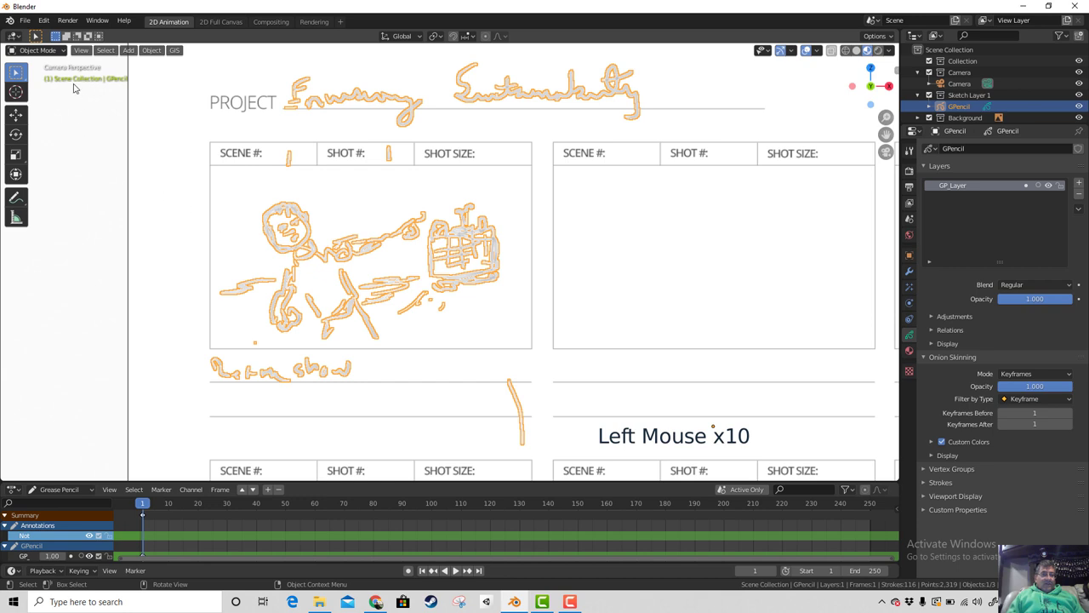
Step: In stroke Edit Mode, select the 'Let me show' caption under panel one and delete its points
{"action": "left_click", "coordinate": [63, 47]}
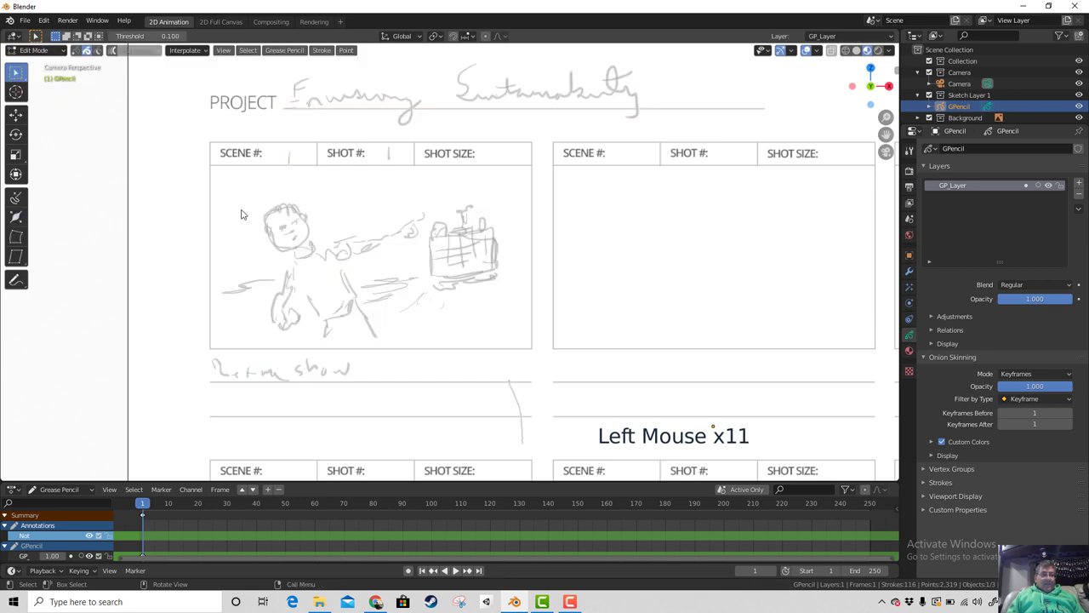
{"action": "left_click", "coordinate": [201, 350]}
{"action": "left_click", "coordinate": [198, 353]}
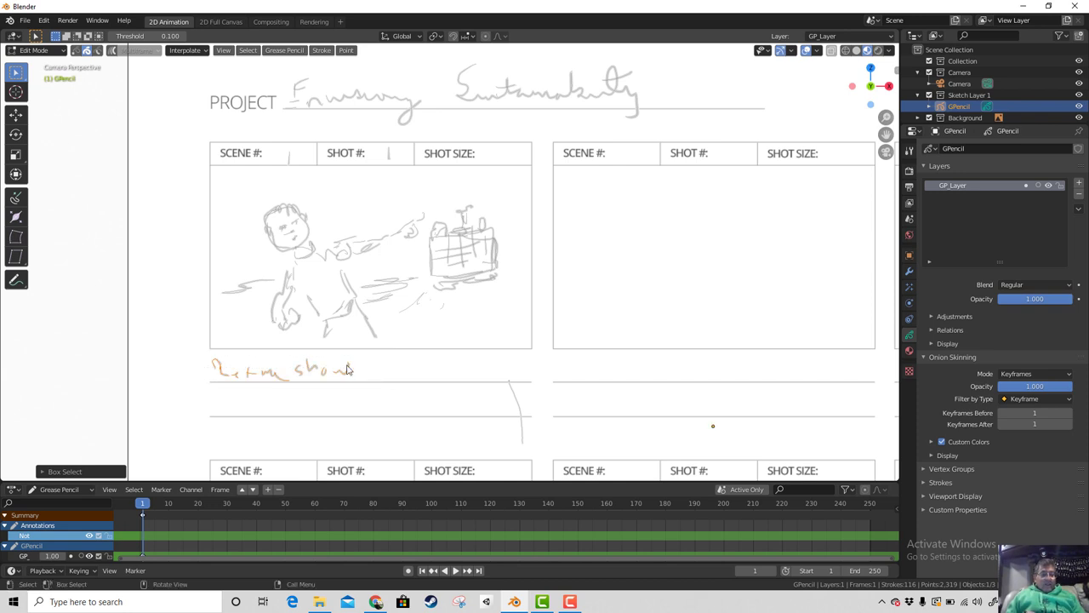
{"action": "key", "text": "x"}
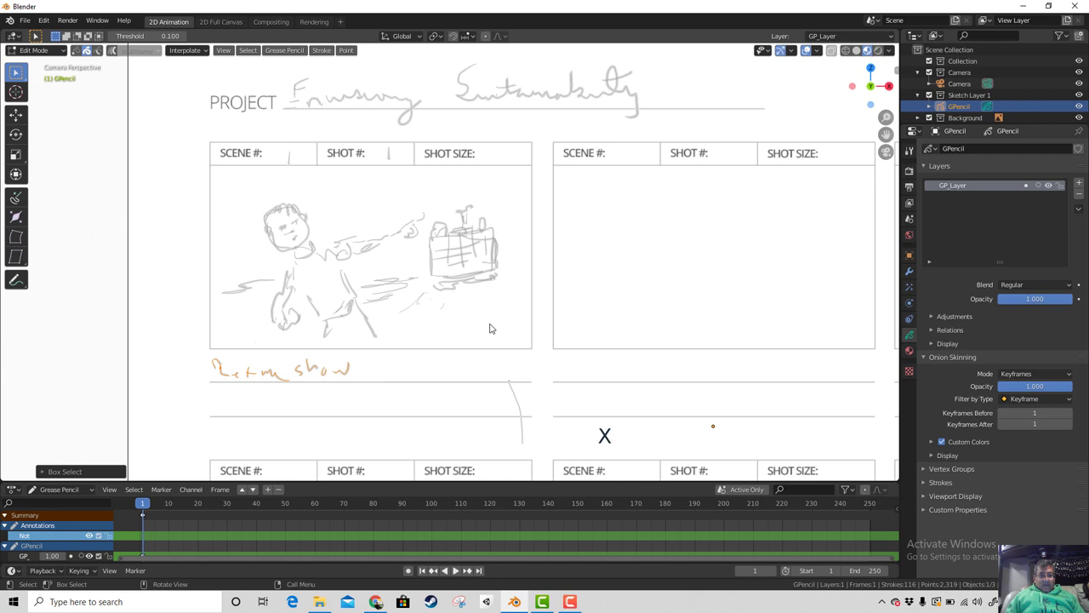
{"action": "left_click", "coordinate": [412, 355]}
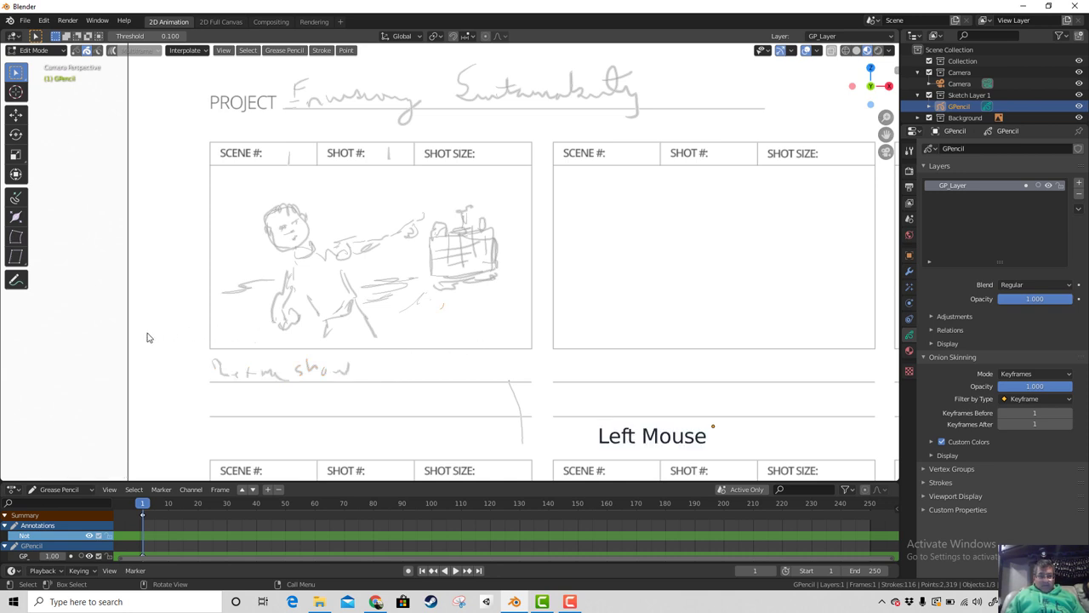
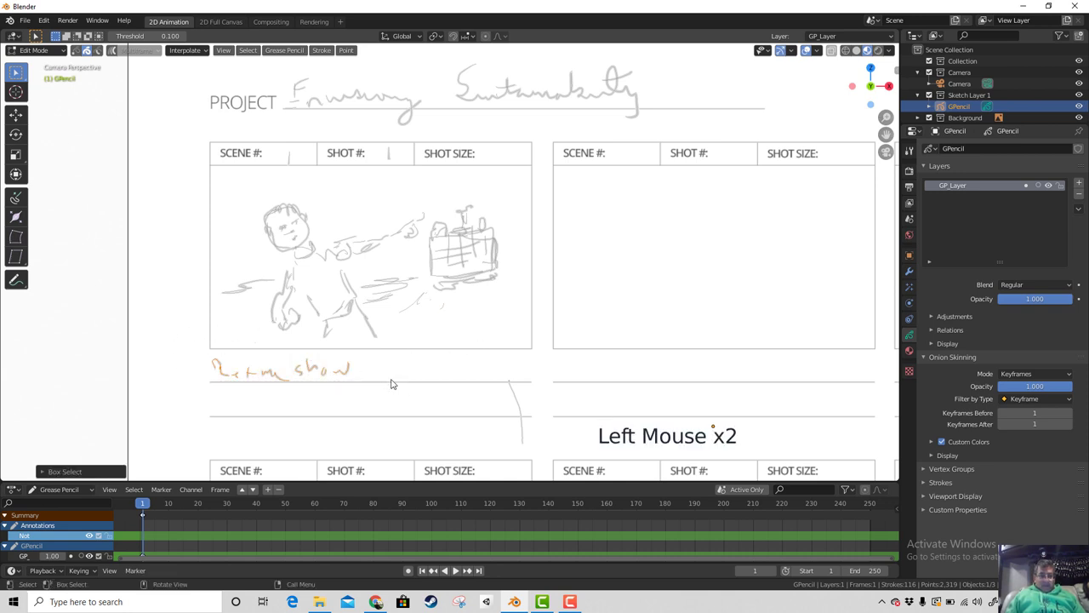
{"action": "key", "text": "x"}
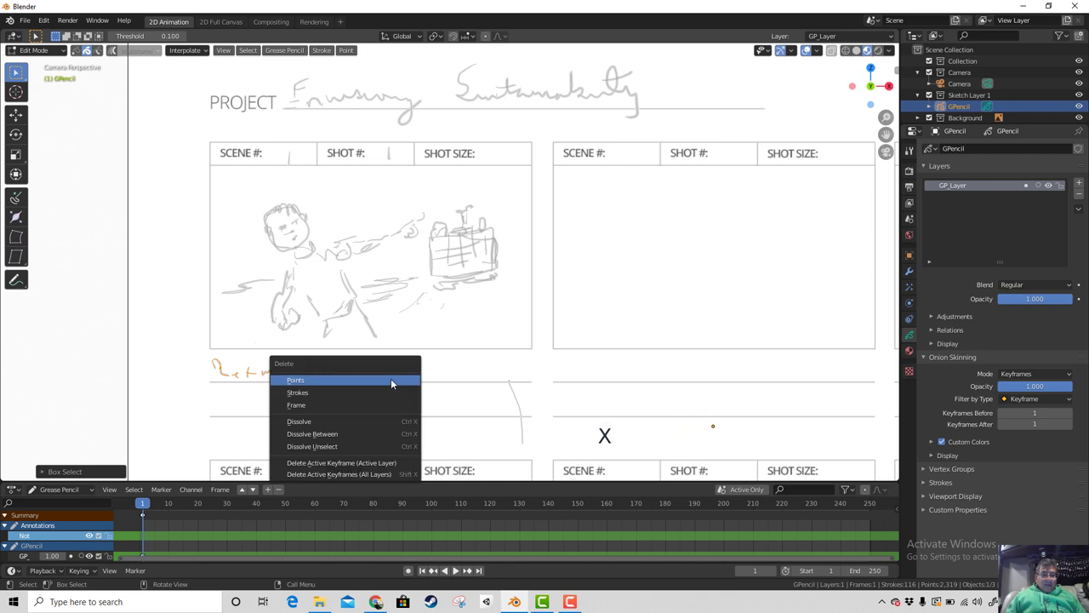
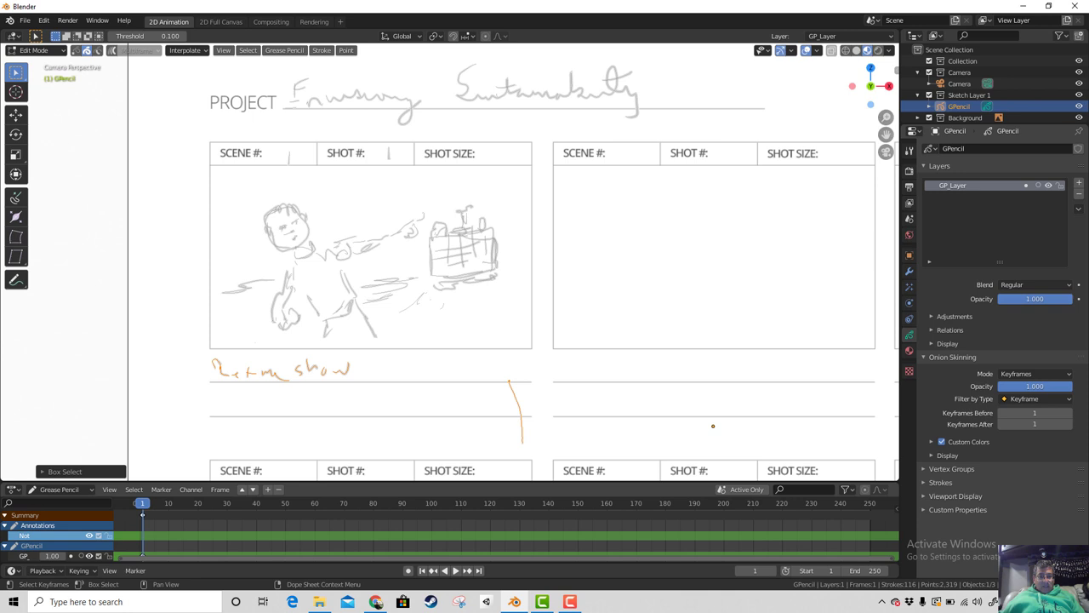
{"action": "key", "text": "x"}
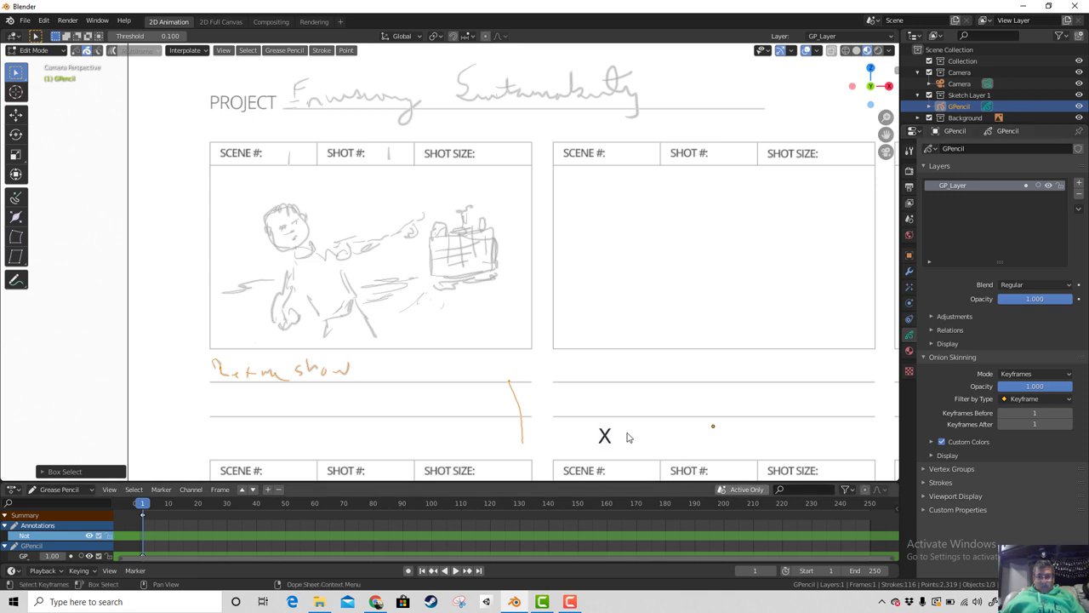
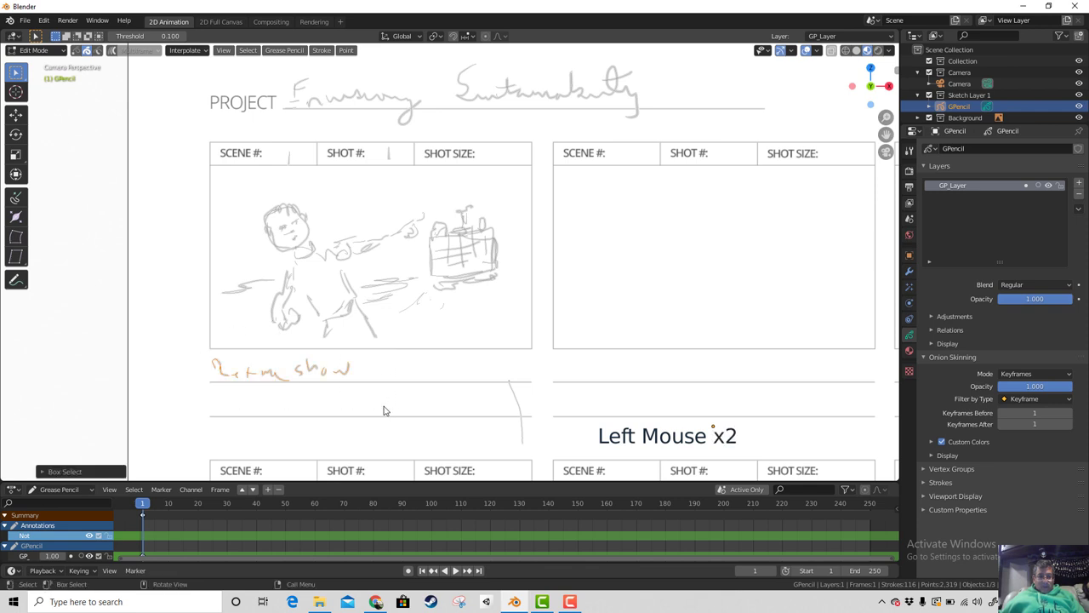
{"action": "key", "text": "x"}
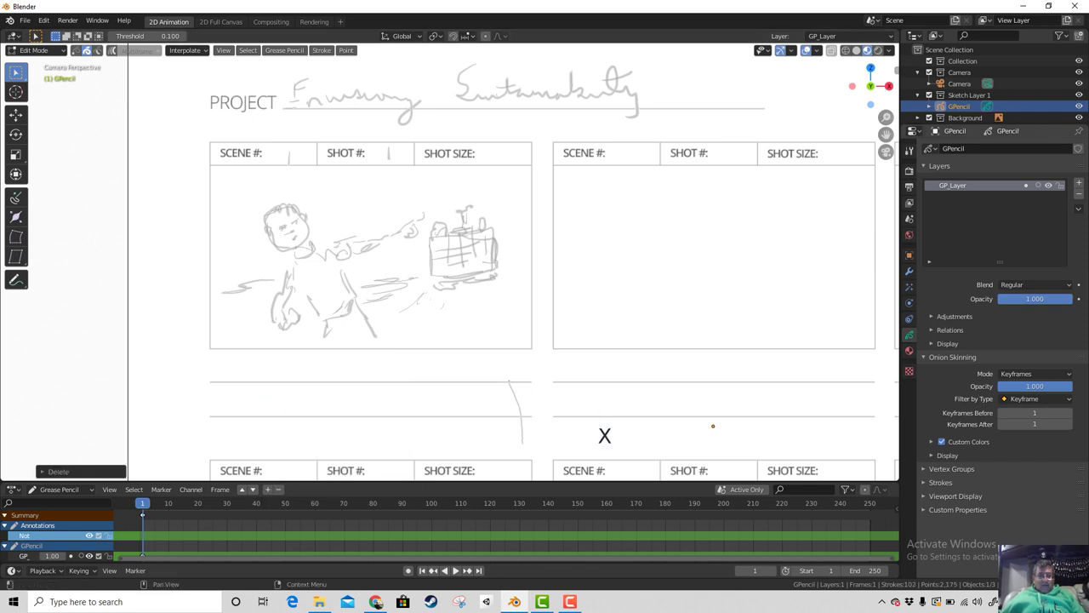
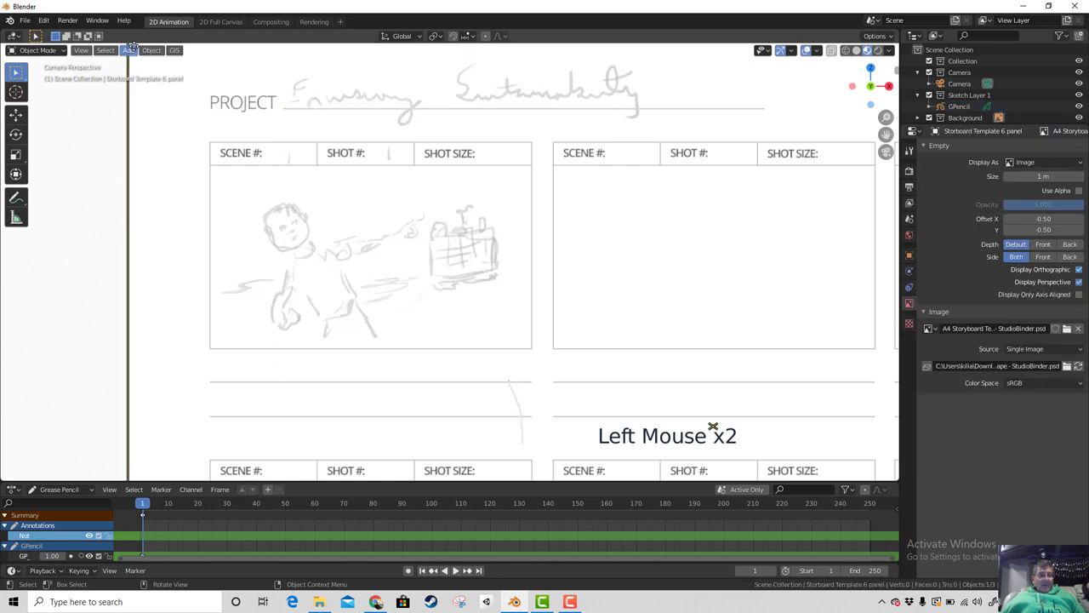
Step: Add a Text object and leave camera view to locate it in the scene
{"action": "left_click", "coordinate": [134, 57]}
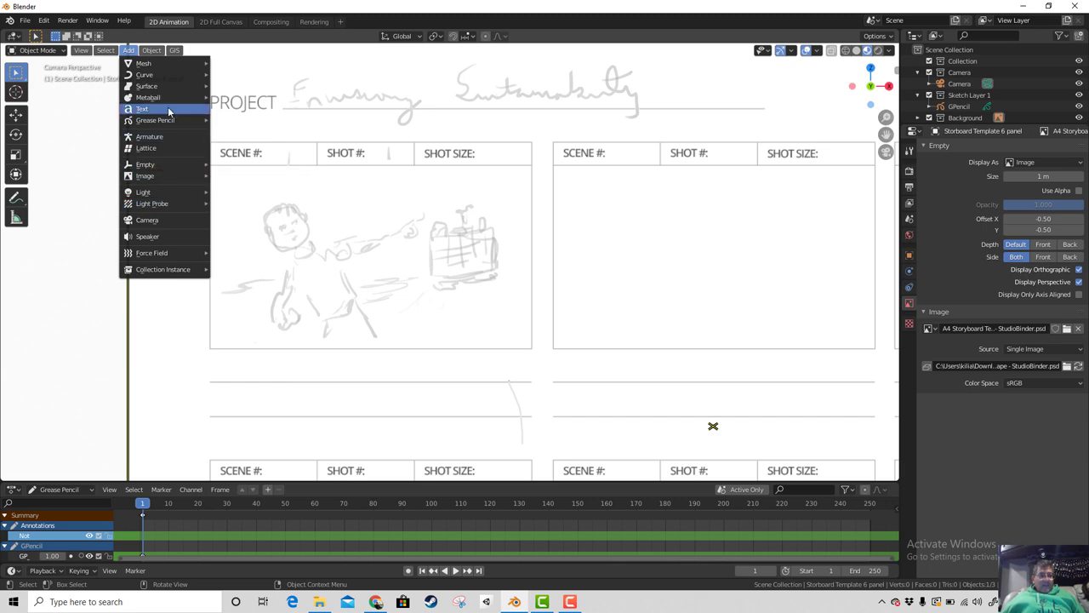
{"action": "scroll", "scroll_direction": "down", "scroll_amount": 3}
{"action": "scroll", "scroll_direction": "up", "scroll_amount": 3}
{"action": "scroll", "scroll_direction": "down", "scroll_amount": 3}
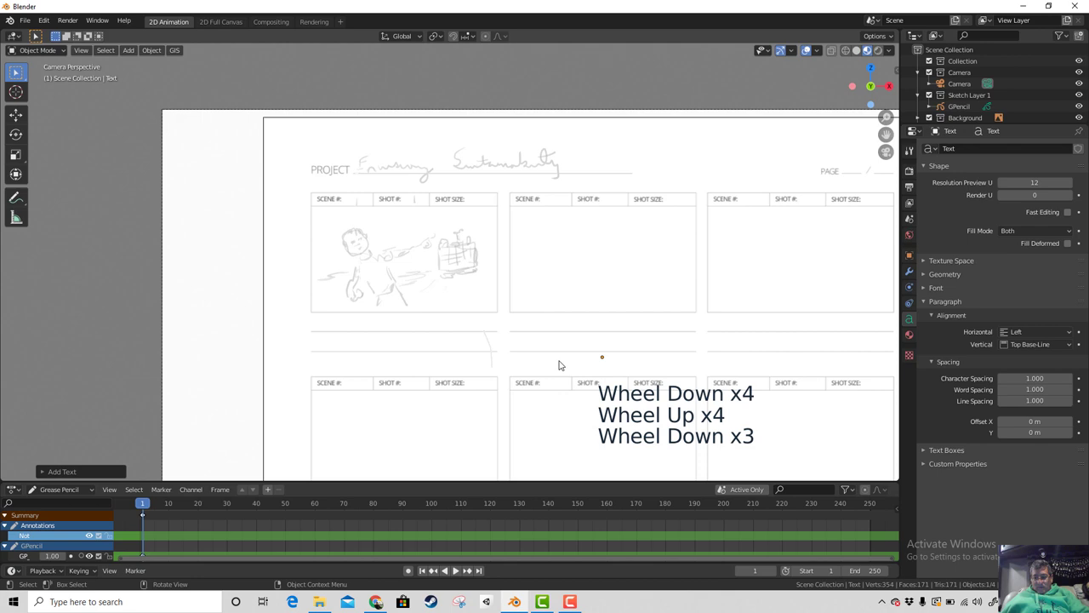
{"action": "key", "text": "KP_Decimal"}
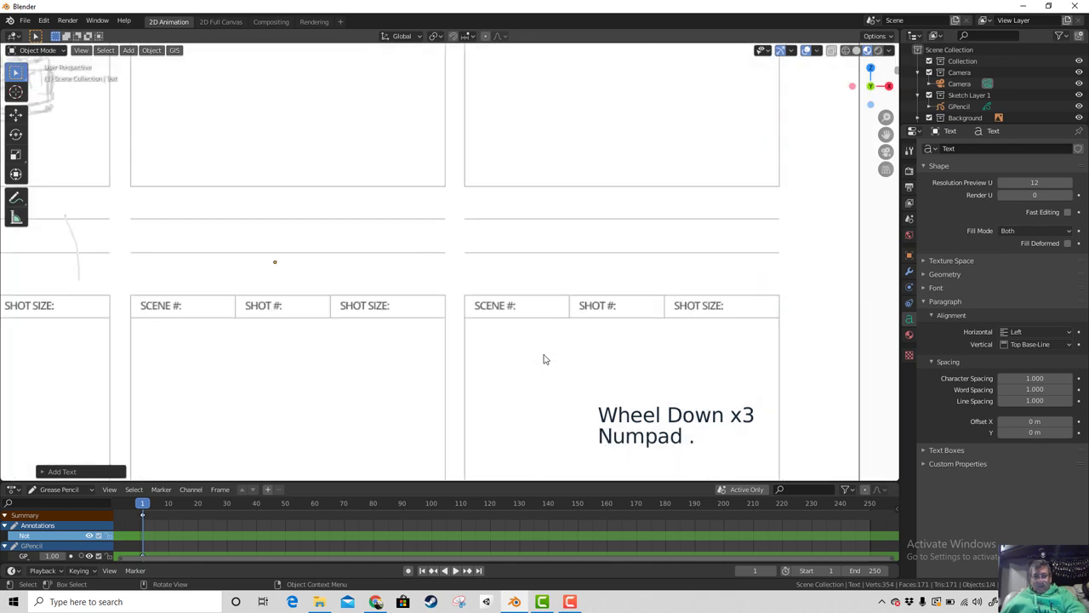
{"action": "middle_click", "coordinate": [545, 354]}
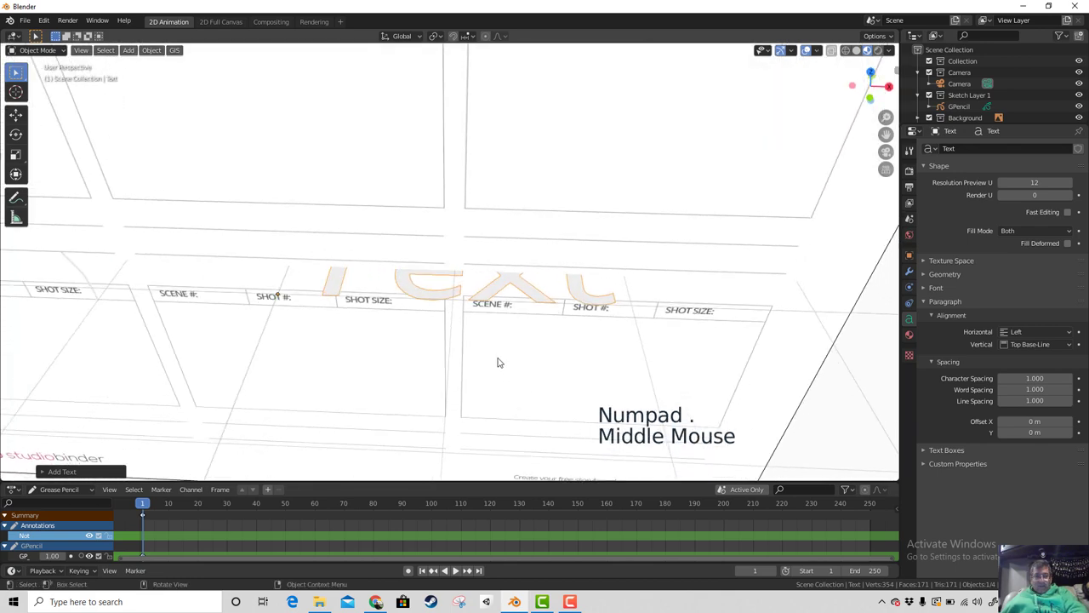
{"action": "scroll", "scroll_direction": "down", "scroll_amount": 3}
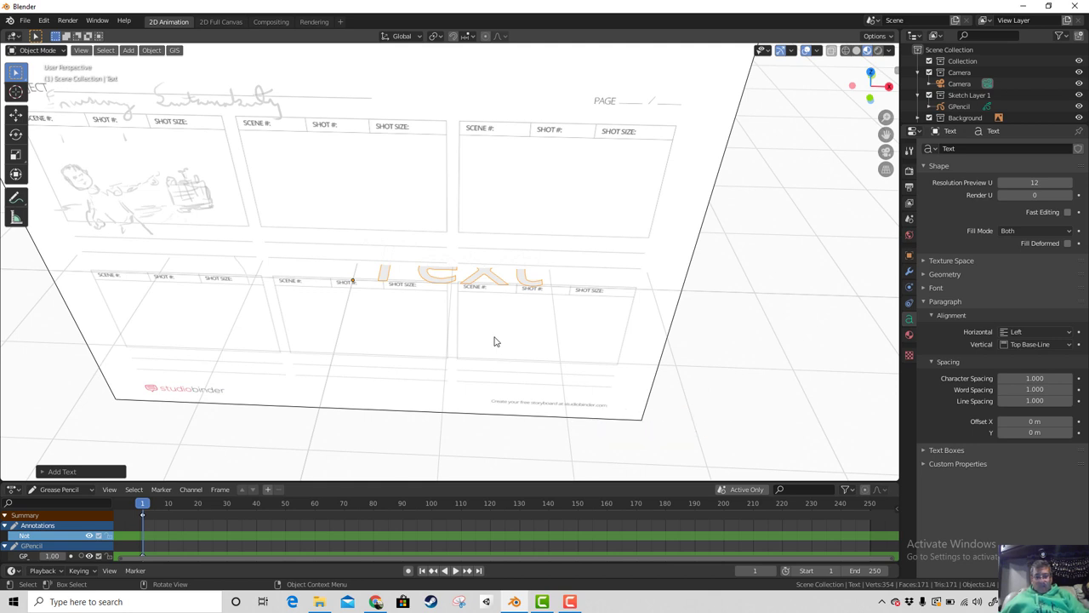
Step: Rotate the text flat on the page, move it below panel one and scale it down to caption size
{"action": "key", "text": "r"}
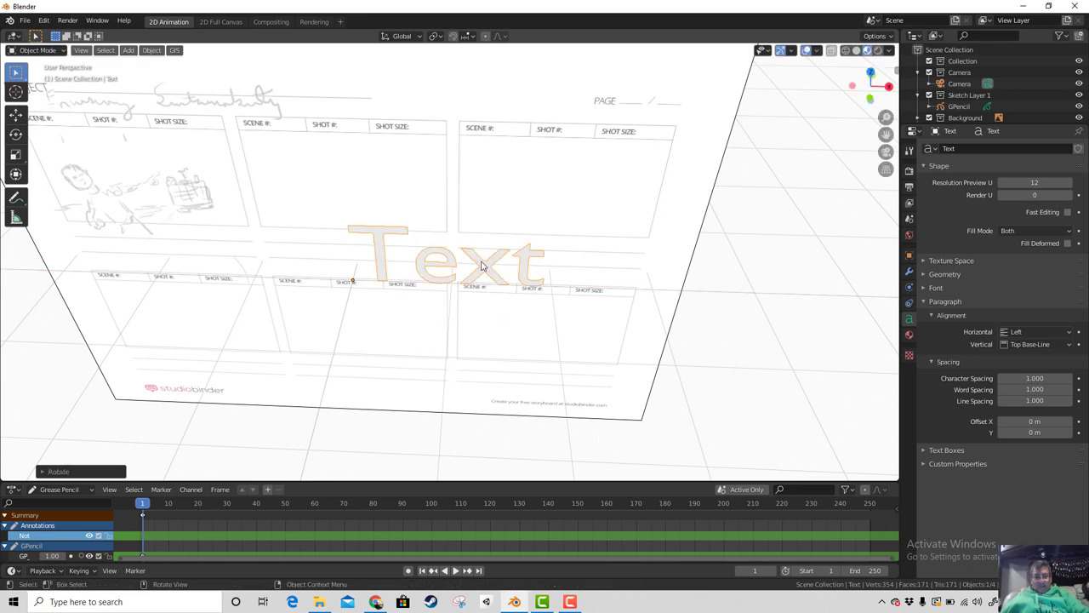
{"action": "key", "text": "g"}
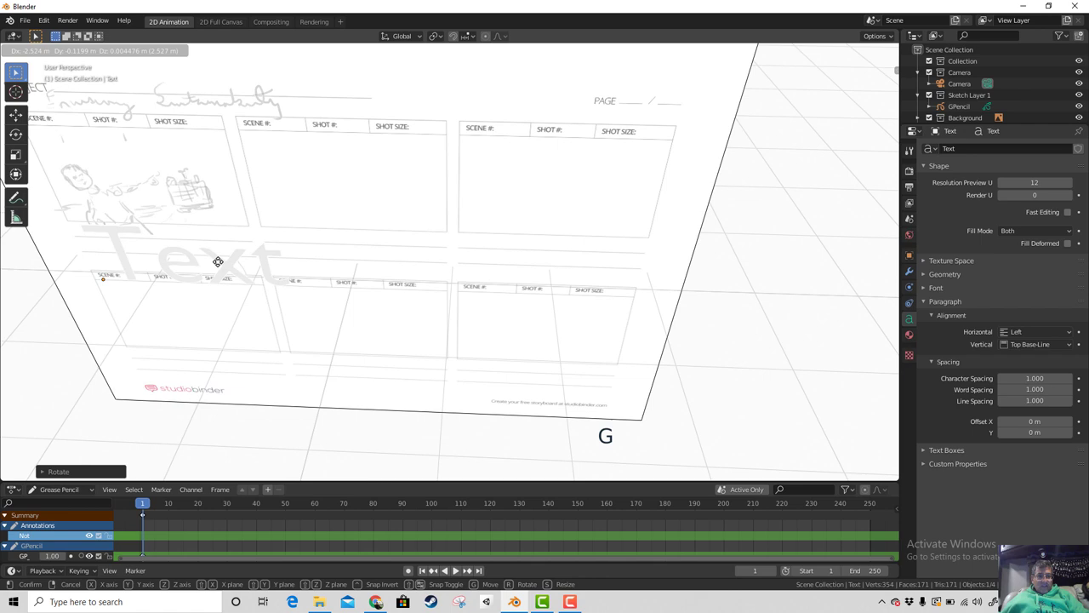
{"action": "key", "text": "KP_0"}
{"action": "scroll", "scroll_direction": "up", "scroll_amount": 3}
{"action": "key", "text": "s"}
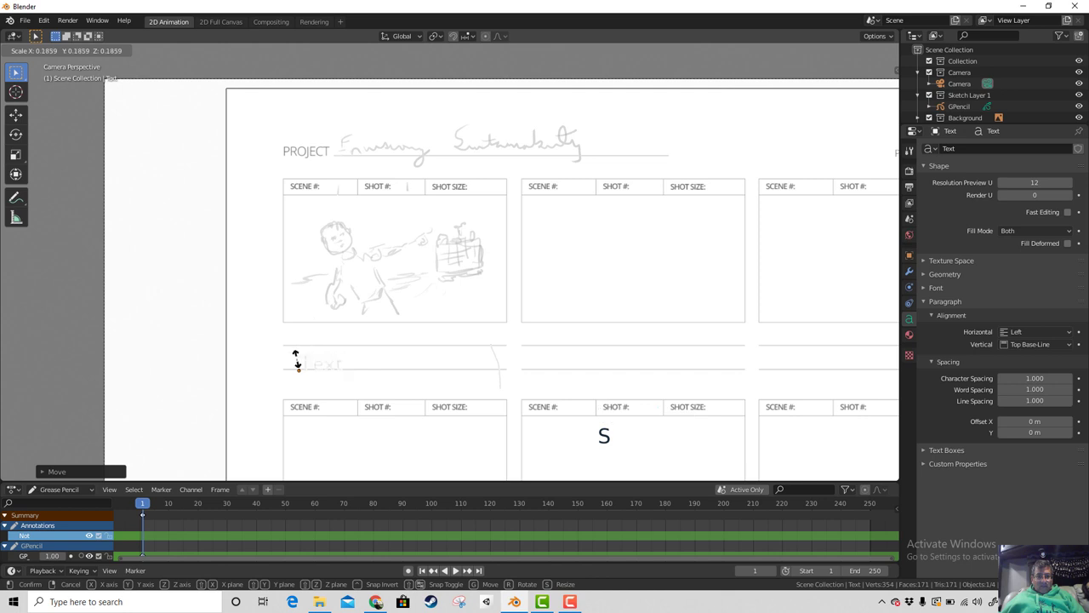
{"action": "key", "text": "g"}
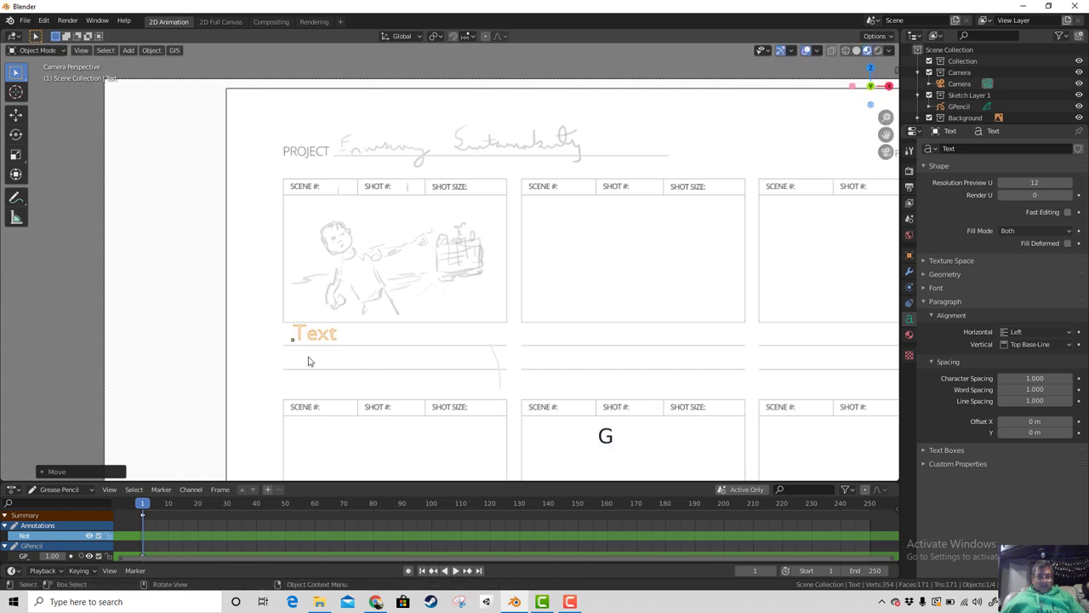
{"action": "key", "text": "s"}
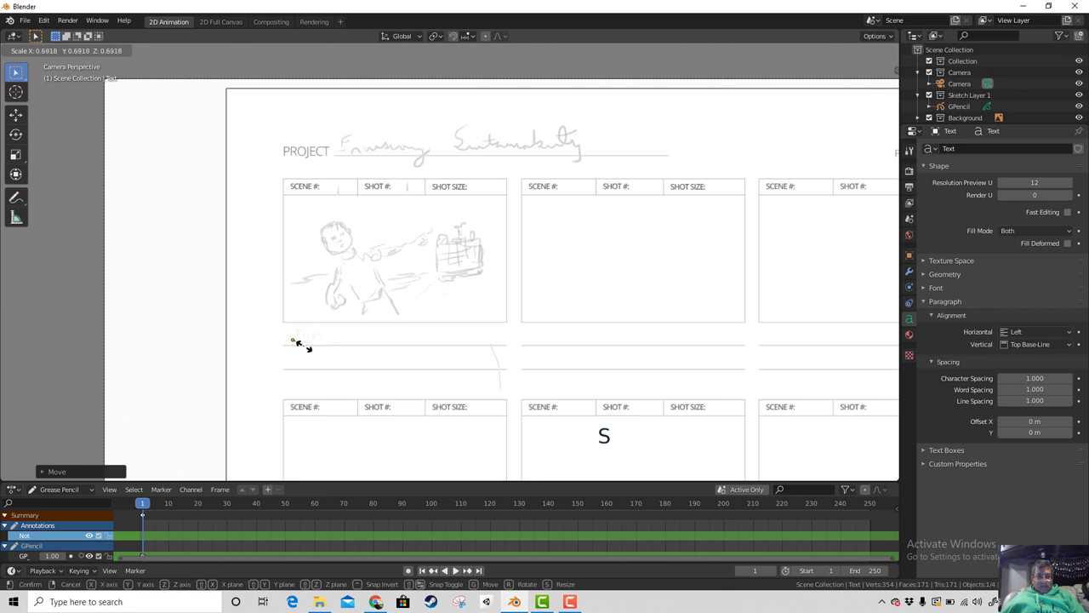
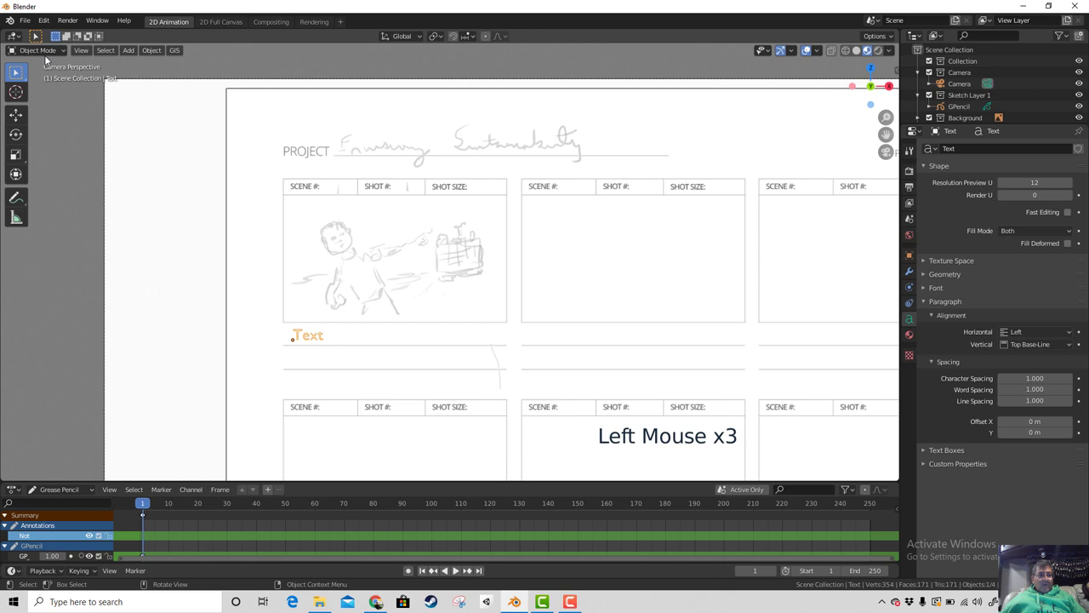
Step: Replace the placeholder 'Text' with the two-line caption 'Would like to learn how to build a Solar CITIES Biodigester?'
{"action": "left_click", "coordinate": [47, 56]}
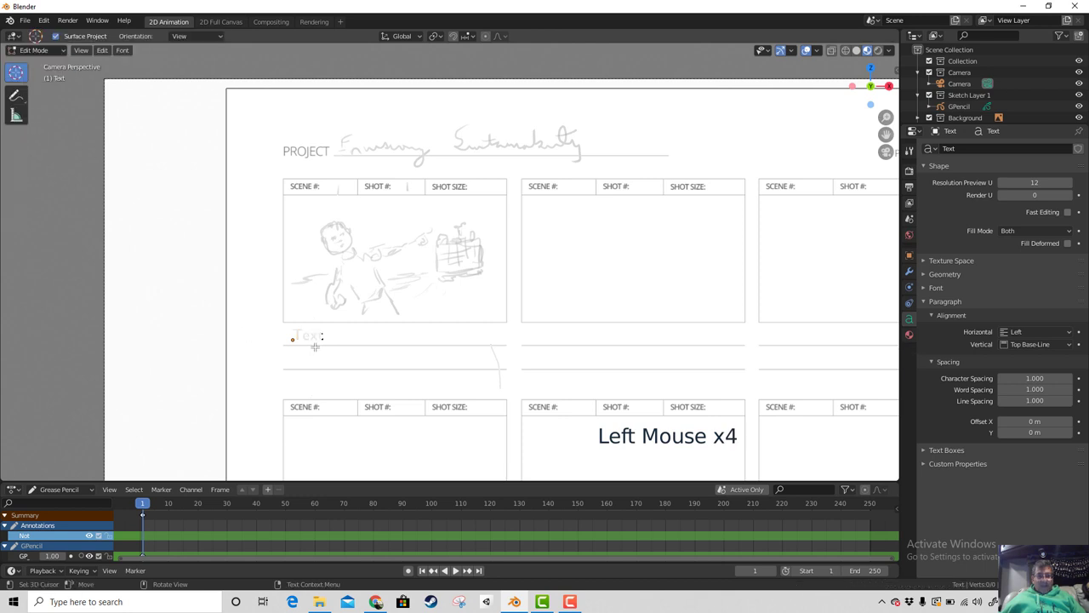
{"action": "key", "text": "BackSpace"}
{"action": "key", "text": "BackSpace"}
{"action": "key", "text": "BackSpace"}
{"action": "key", "text": "BackSpace"}
{"action": "key", "text": "shift+\""}
{"action": "key", "text": "shift+s"}
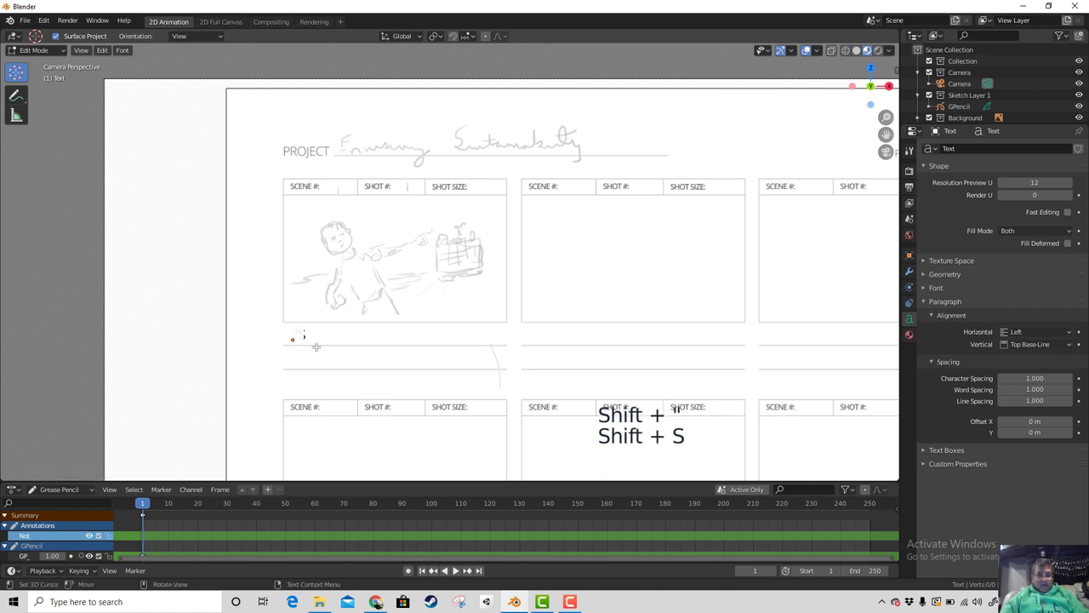
{"action": "key", "text": "BackSpace"}
{"action": "key", "text": "shift+w"}
{"action": "key", "text": "o"}
{"action": "key", "text": "u"}
{"action": "key", "text": "l"}
{"action": "key", "text": "d"}
{"action": "key", "text": "space"}
{"action": "key", "text": "i"}
{"action": "key", "text": "k"}
{"action": "key", "text": "e"}
{"action": "key", "text": "space"}
{"action": "key", "text": "t"}
{"action": "key", "text": "o"}
{"action": "key", "text": "l"}
{"action": "key", "text": "e"}
{"action": "key", "text": "a"}
{"action": "key", "text": "r"}
{"action": "key", "text": "n"}
{"action": "key", "text": "space"}
{"action": "key", "text": "h"}
{"action": "key", "text": "o"}
{"action": "key", "text": "w"}
{"action": "key", "text": "space"}
{"action": "key", "text": "t"}
{"action": "key", "text": "o"}
{"action": "key", "text": "b"}
{"action": "key", "text": "u"}
{"action": "key", "text": "i"}
{"action": "key", "text": "l"}
{"action": "key", "text": "d"}
{"action": "key", "text": "Return"}
{"action": "key", "text": "a"}
{"action": "key", "text": "space"}
{"action": "key", "text": "shift+s"}
{"action": "key", "text": "o"}
{"action": "key", "text": "l"}
{"action": "key", "text": "a"}
{"action": "key", "text": "r"}
{"action": "key", "text": "space"}
{"action": "key", "text": "shift+c"}
{"action": "key", "text": "i"}
{"action": "key", "text": "t"}
{"action": "key", "text": "i"}
{"action": "key", "text": "e"}
{"action": "key", "text": "BackSpace"}
{"action": "key", "text": "BackSpace"}
{"action": "key", "text": "s"}
{"action": "key", "text": "BackSpace"}
{"action": "key", "text": "BackSpace"}
{"action": "key", "text": "i"}
{"action": "key", "text": "e"}
{"action": "key", "text": "s"}
{"action": "key", "text": "space"}
{"action": "key", "text": "shift+b"}
{"action": "key", "text": "shift+i"}
{"action": "key", "text": "shift+o"}
{"action": "key", "text": "BackSpace"}
{"action": "key", "text": "i"}
{"action": "key", "text": "BackSpace"}
{"action": "key", "text": "o"}
{"action": "key", "text": "BackSpace"}
{"action": "key", "text": "BackSpace"}
{"action": "key", "text": "i"}
{"action": "key", "text": "o"}
{"action": "key", "text": "d"}
{"action": "key", "text": "i"}
{"action": "key", "text": "g"}
{"action": "key", "text": "e"}
{"action": "key", "text": "s"}
{"action": "key", "text": "t"}
{"action": "key", "text": "r"}
{"action": "key", "text": "shift+/"}
{"action": "key", "text": "Return"}
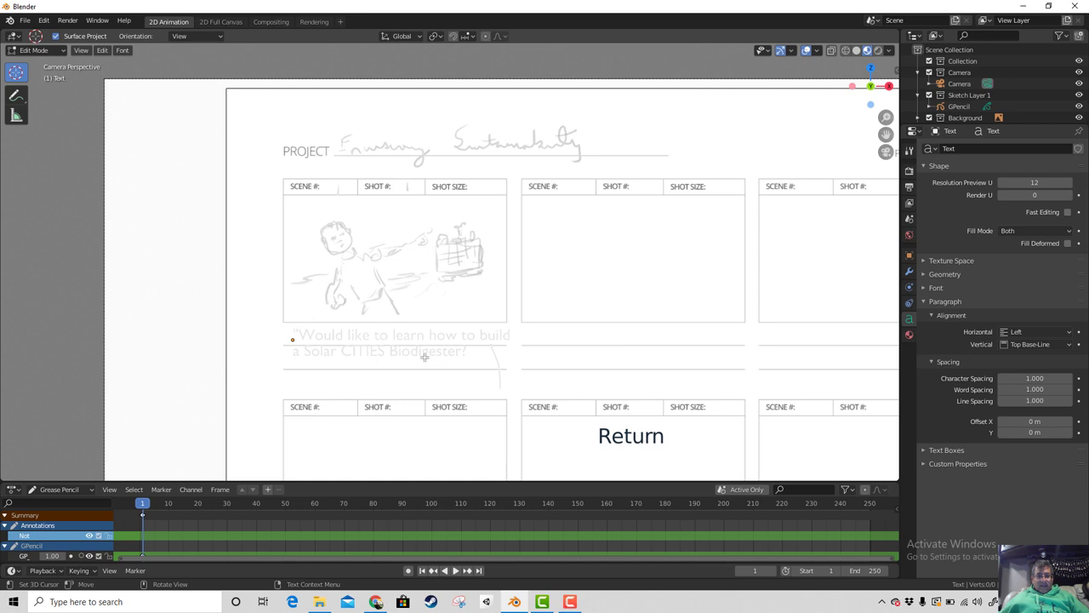
Step: Back in Object Mode, nudge the caption into the notes area and set its material base colour to black
{"action": "left_click", "coordinate": [55, 51]}
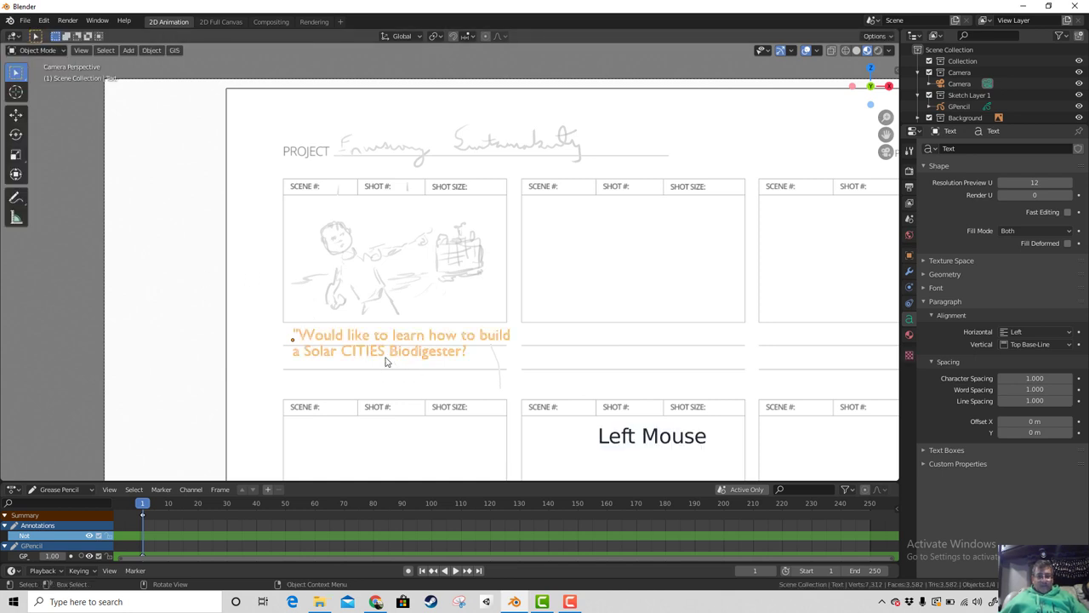
{"action": "key", "text": "g"}
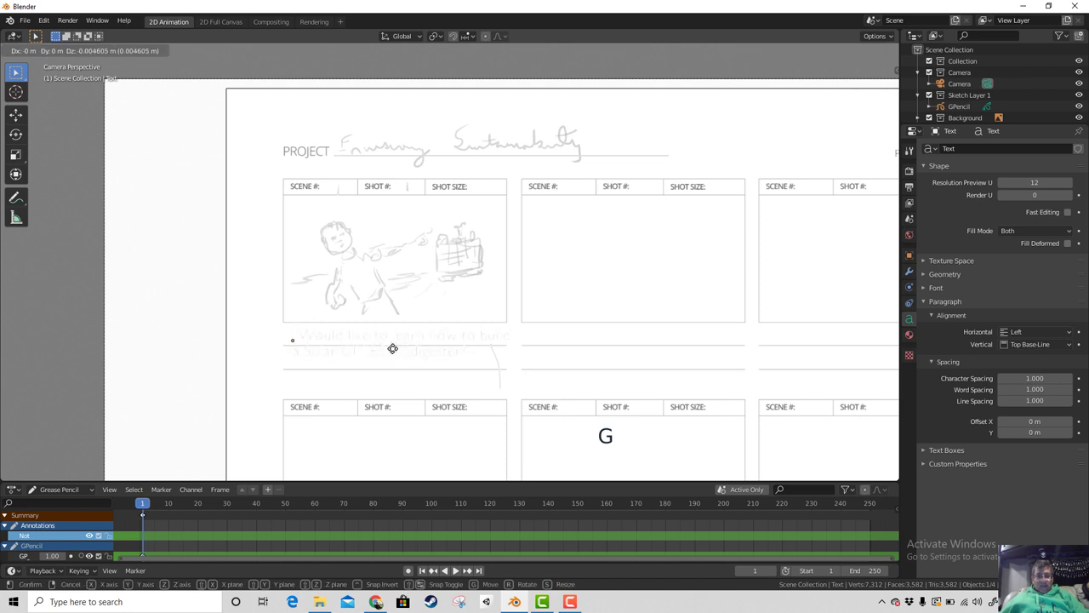
{"action": "key", "text": "g"}
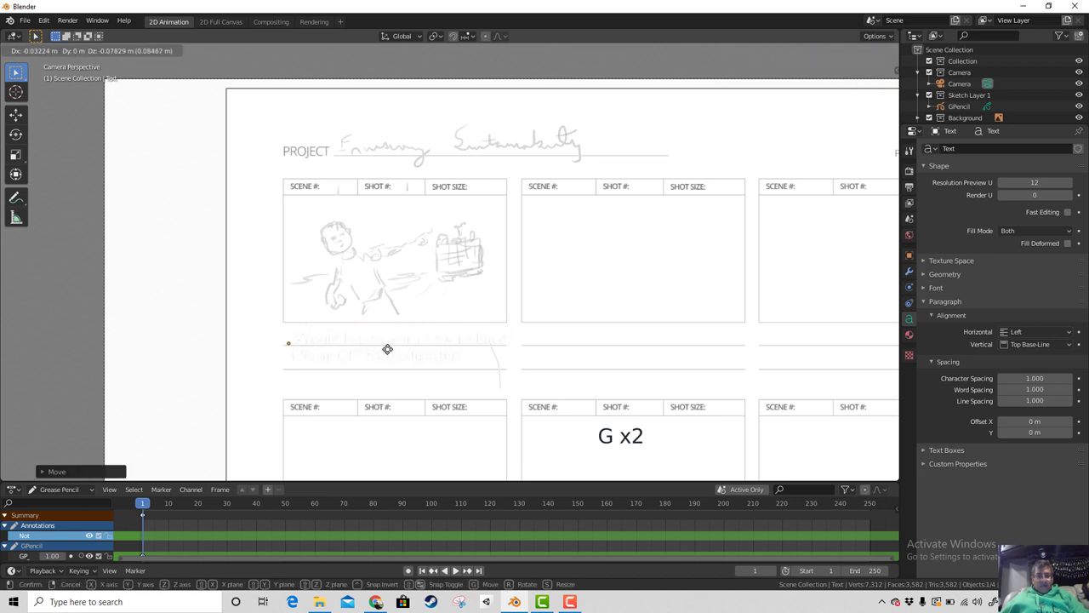
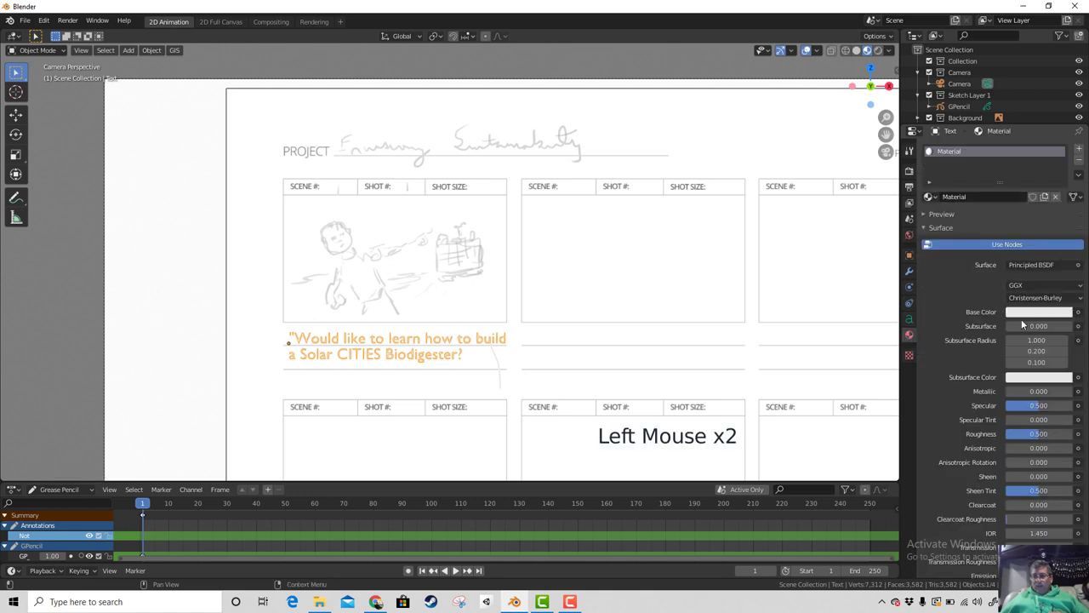
{"action": "left_click", "coordinate": [1025, 321]}
{"action": "left_click", "coordinate": [1028, 315]}
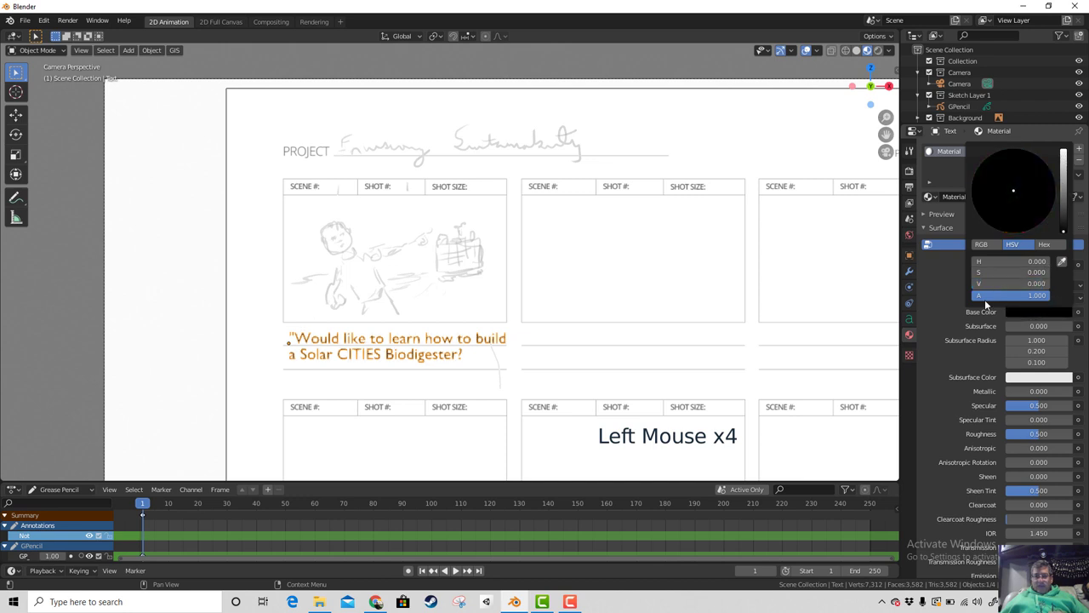
{"action": "left_click", "coordinate": [437, 321]}
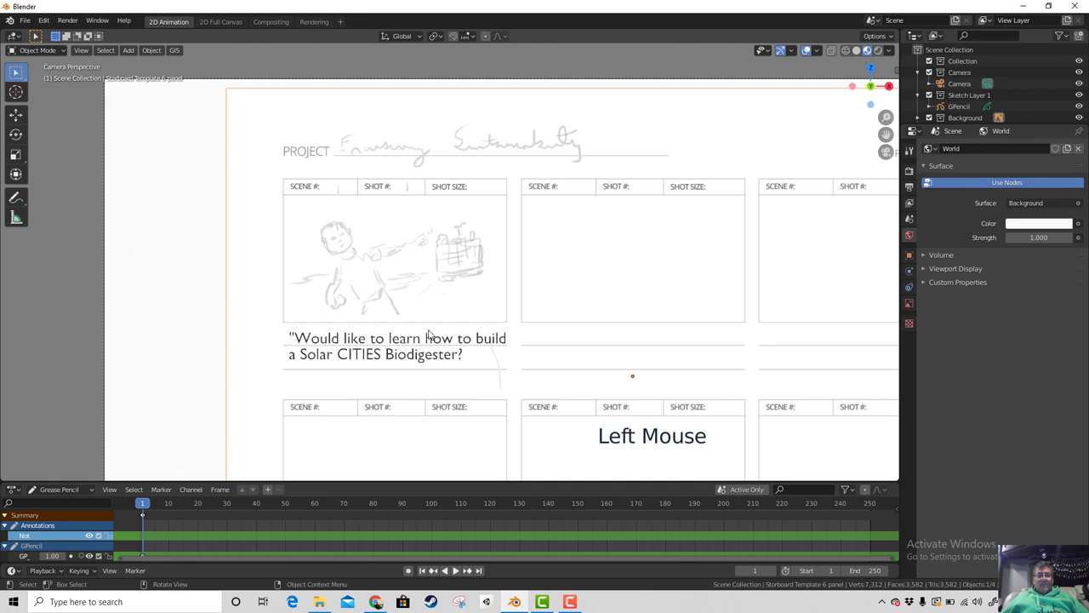
{"action": "scroll", "scroll_direction": "down", "scroll_amount": 3}
{"action": "scroll", "scroll_direction": "up", "scroll_amount": 3}
{"action": "middle_click", "coordinate": [650, 331]}
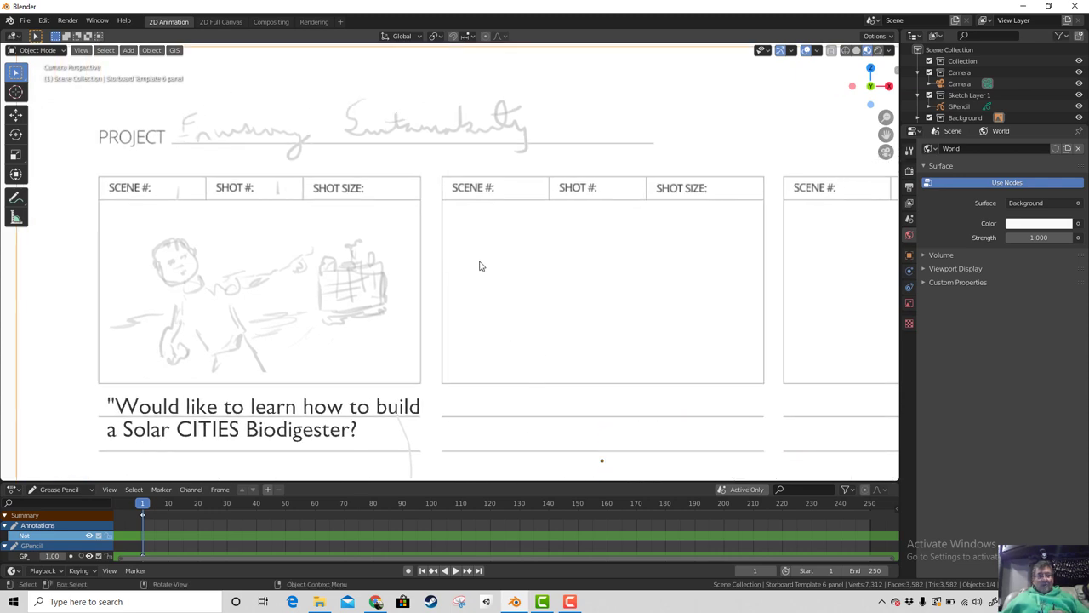
{"action": "scroll", "scroll_direction": "down", "scroll_amount": 3}
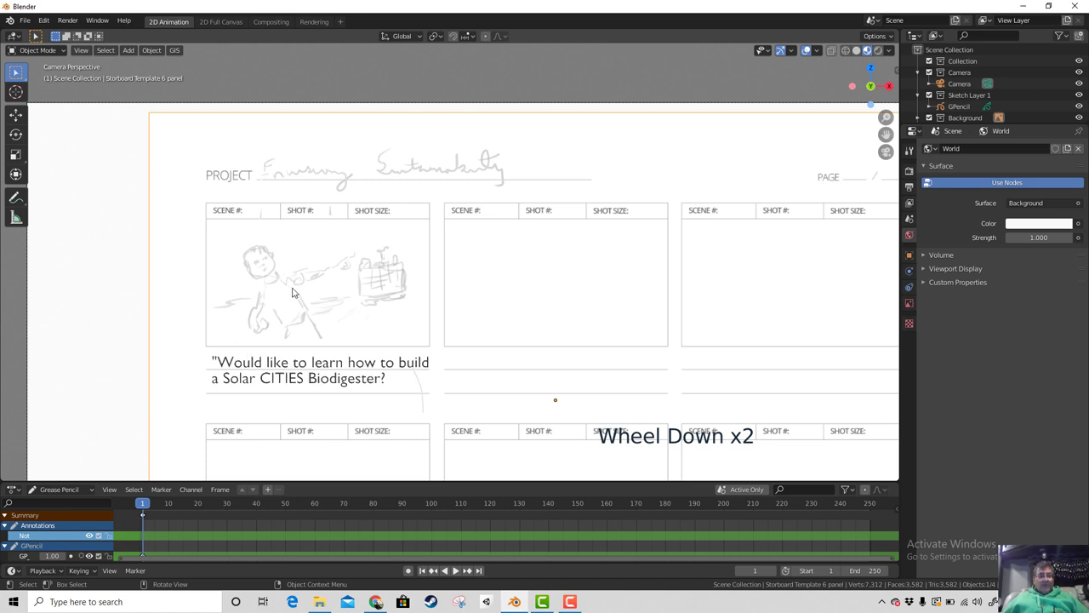
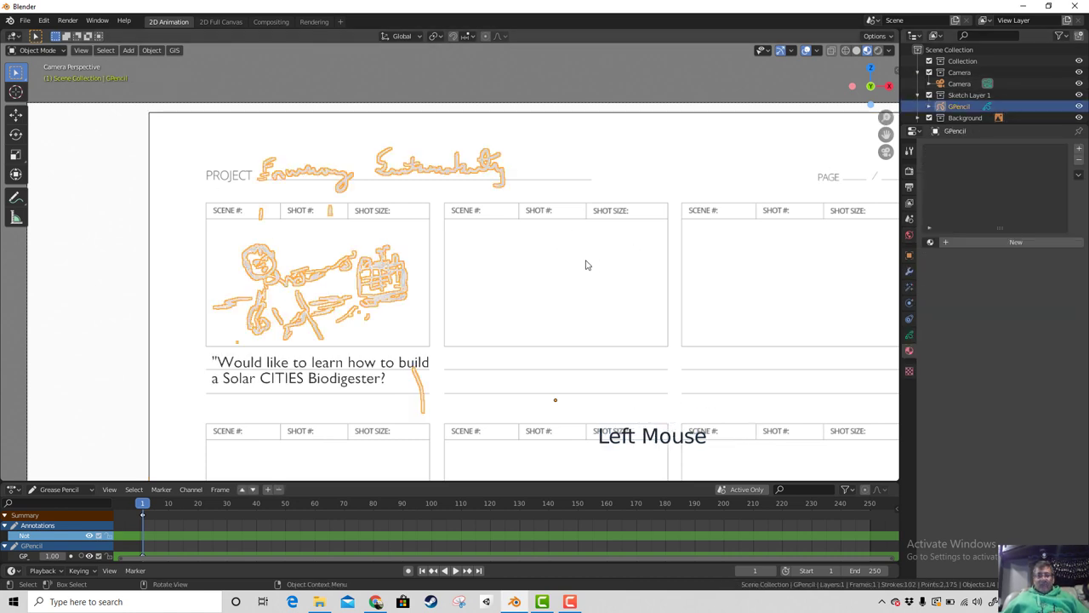
{"action": "left_click", "coordinate": [490, 262]}
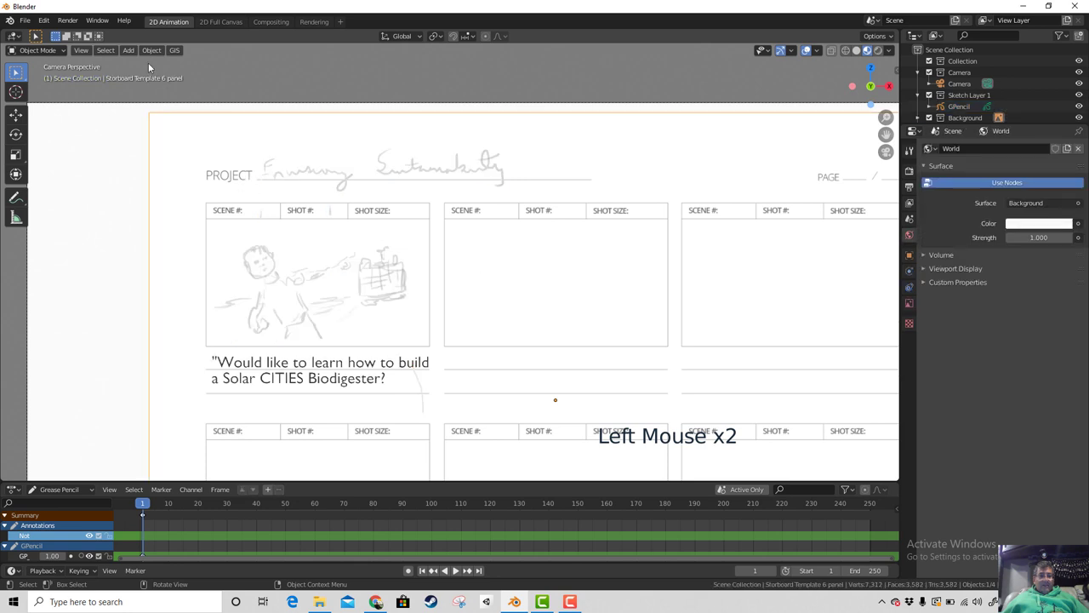
{"action": "left_click", "coordinate": [286, 275]}
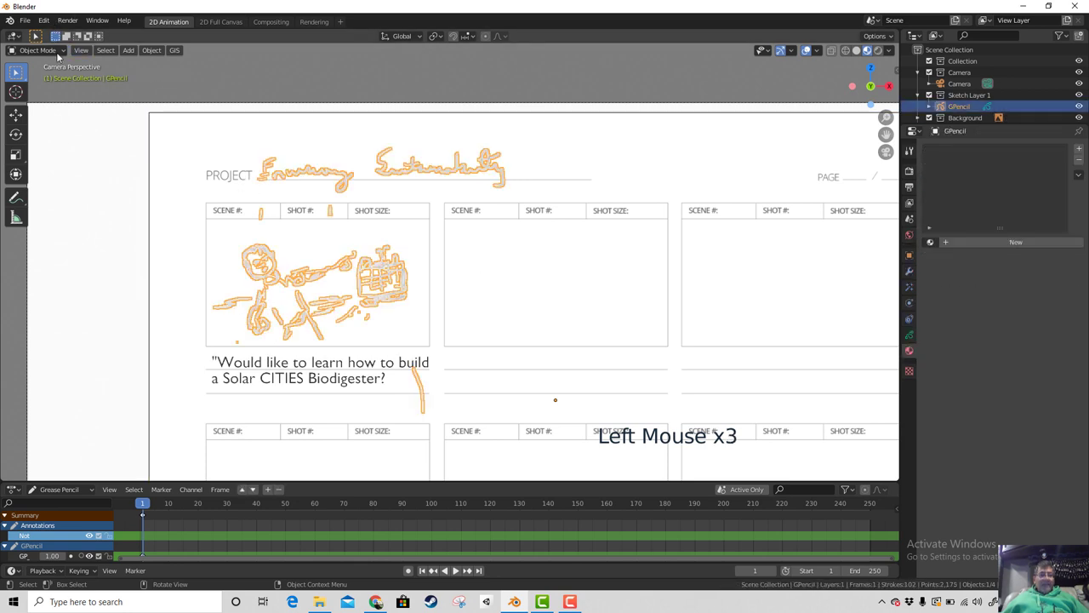
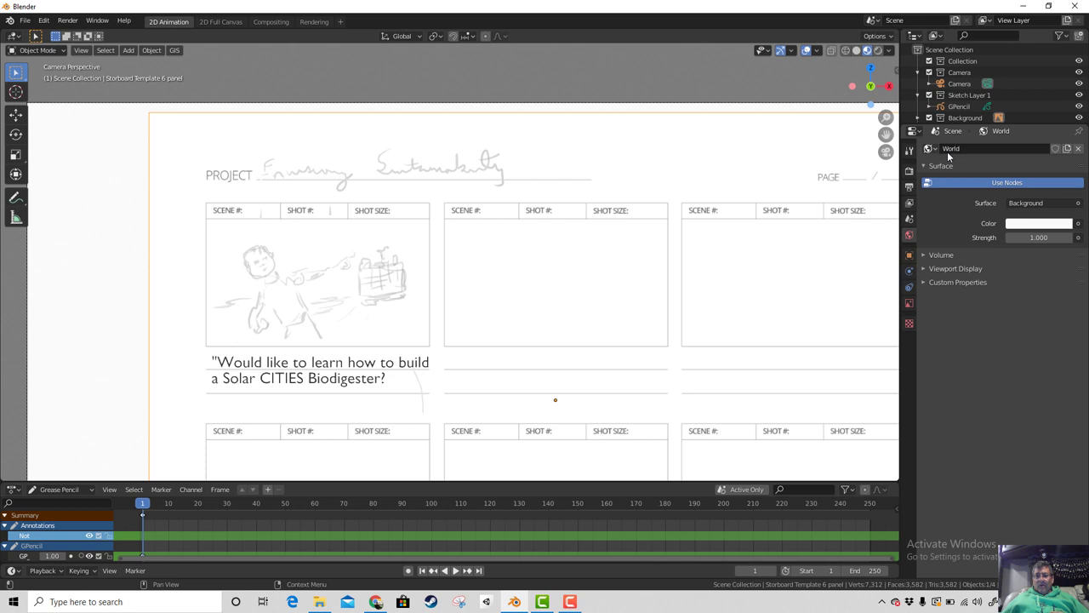
Step: Duplicate the GPencil sketch into GPencil.001, undo an accidental delete, and make the copy active
{"action": "left_click", "coordinate": [960, 110]}
{"action": "right_click", "coordinate": [960, 111]}
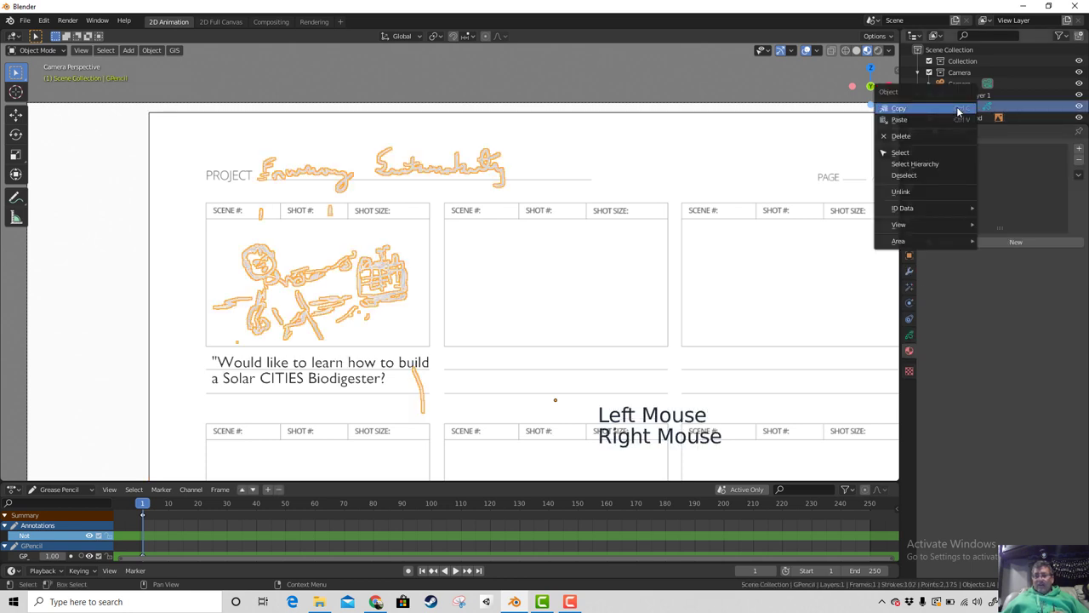
{"action": "right_click", "coordinate": [961, 112]}
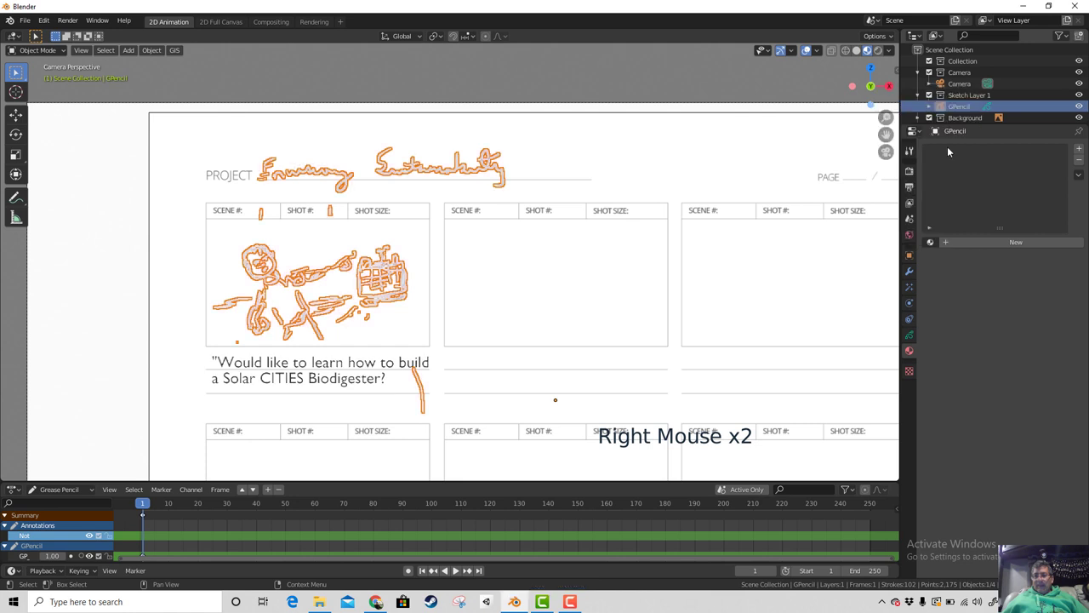
{"action": "scroll", "scroll_direction": "down", "scroll_amount": 3}
{"action": "left_click", "coordinate": [972, 104]}
{"action": "scroll", "scroll_direction": "down", "scroll_amount": 3}
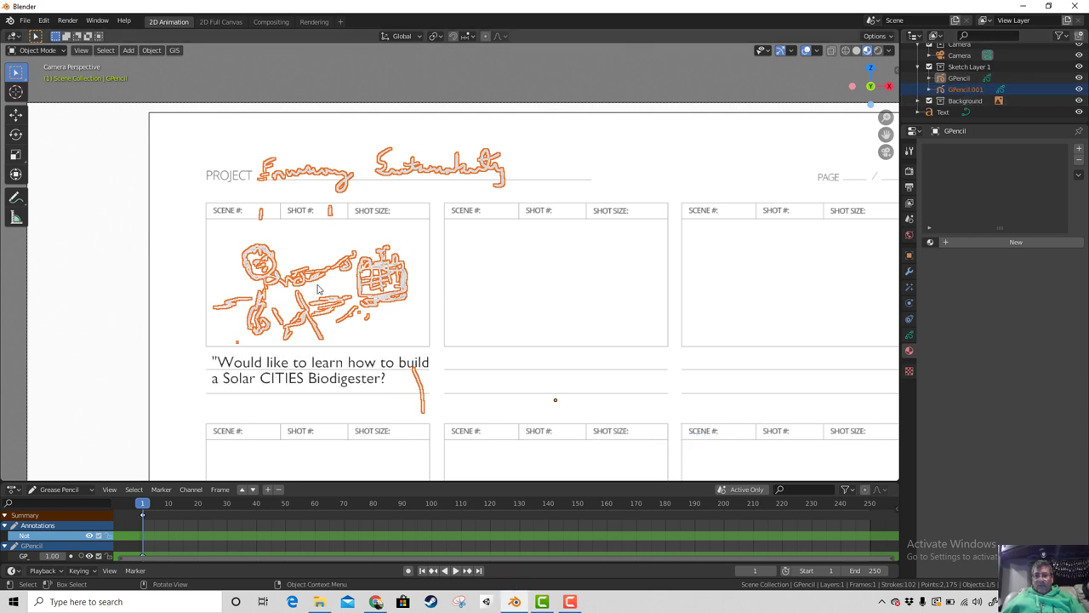
{"action": "key", "text": "x"}
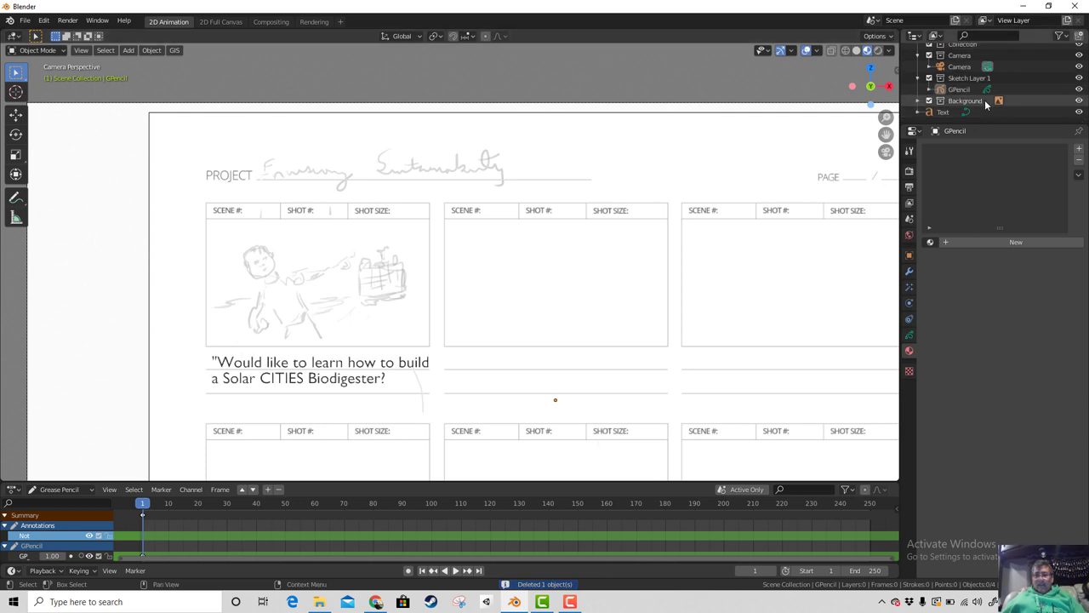
{"action": "scroll", "scroll_direction": "up", "scroll_amount": 3}
{"action": "scroll", "scroll_direction": "down", "scroll_amount": 3}
{"action": "key", "text": "ctrl+z"}
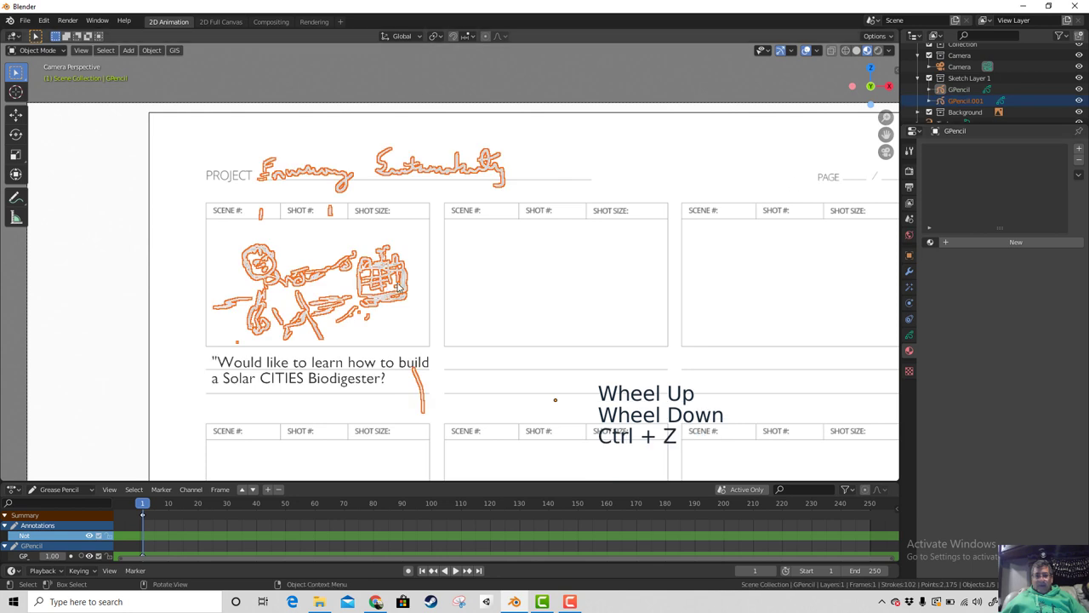
{"action": "left_click", "coordinate": [393, 268]}
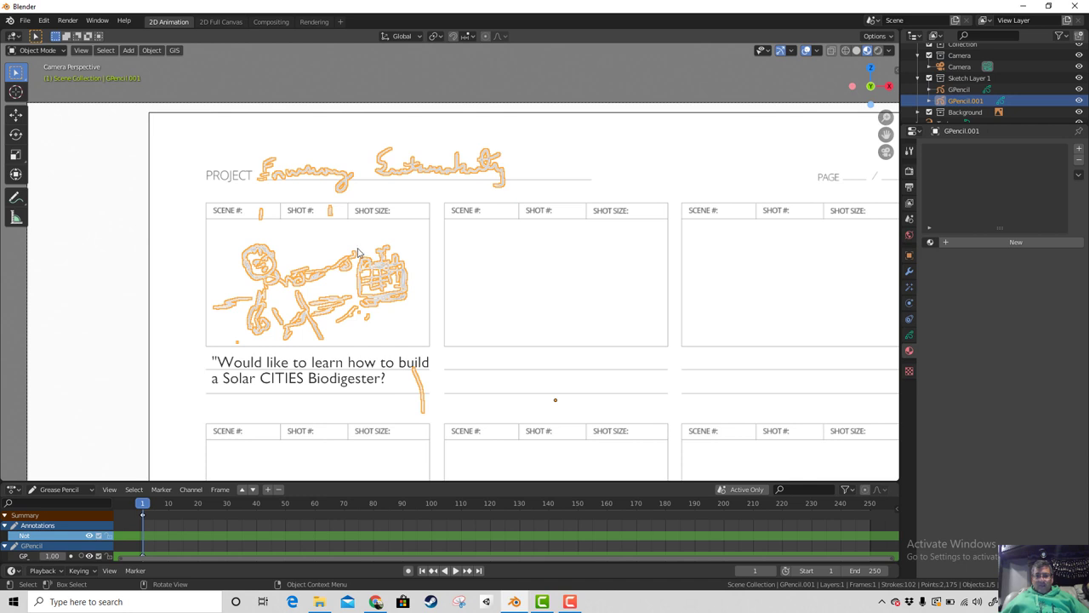
Step: Enter stroke editing on GPencil.001 and delete the selected copied strokes
{"action": "left_click", "coordinate": [49, 52]}
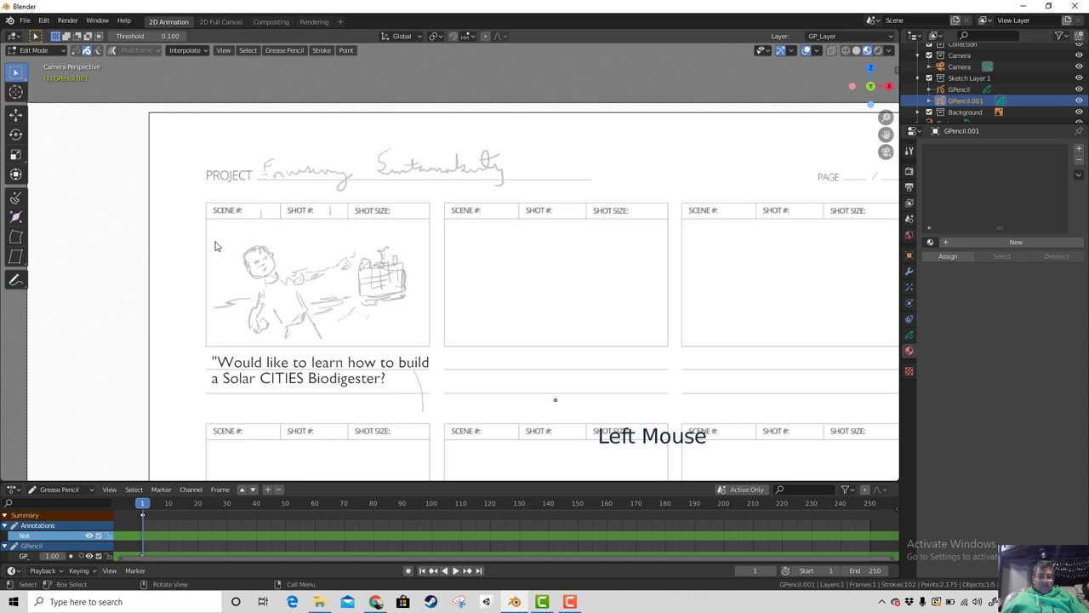
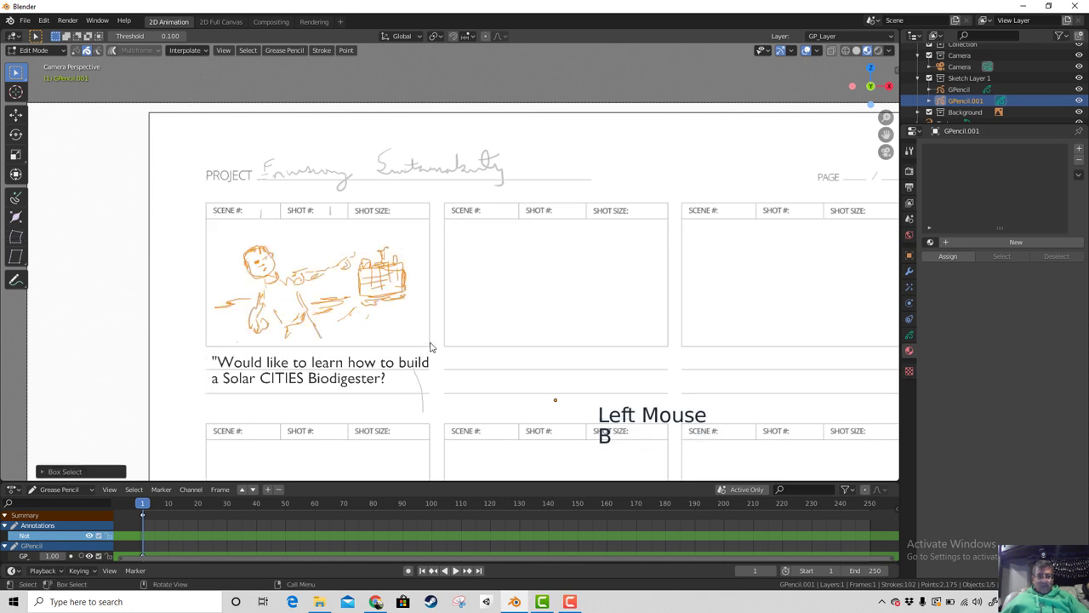
{"action": "key", "text": "x"}
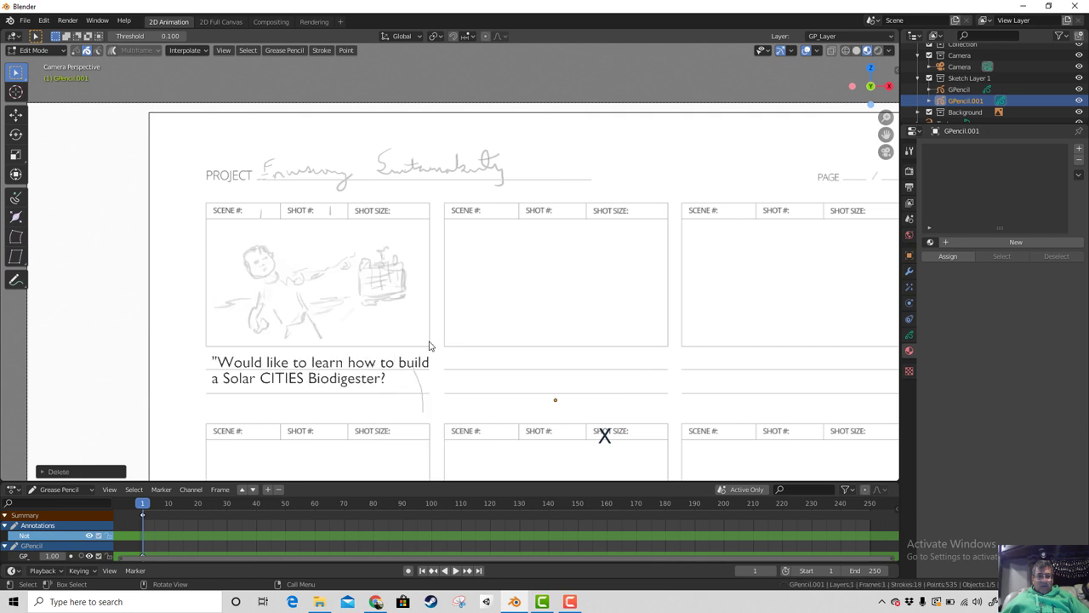
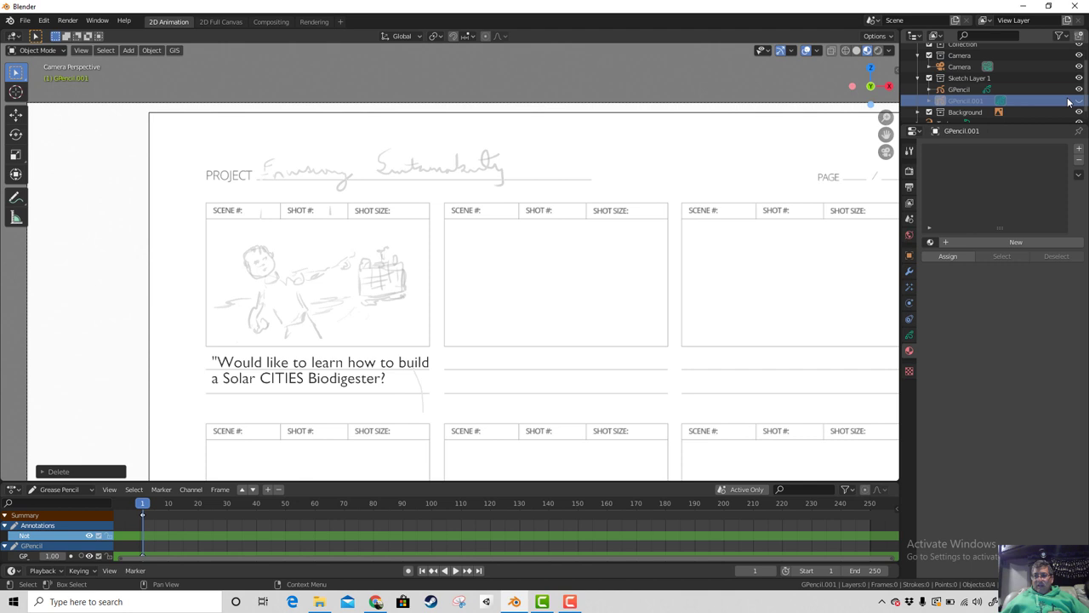
{"action": "left_click", "coordinate": [1082, 105]}
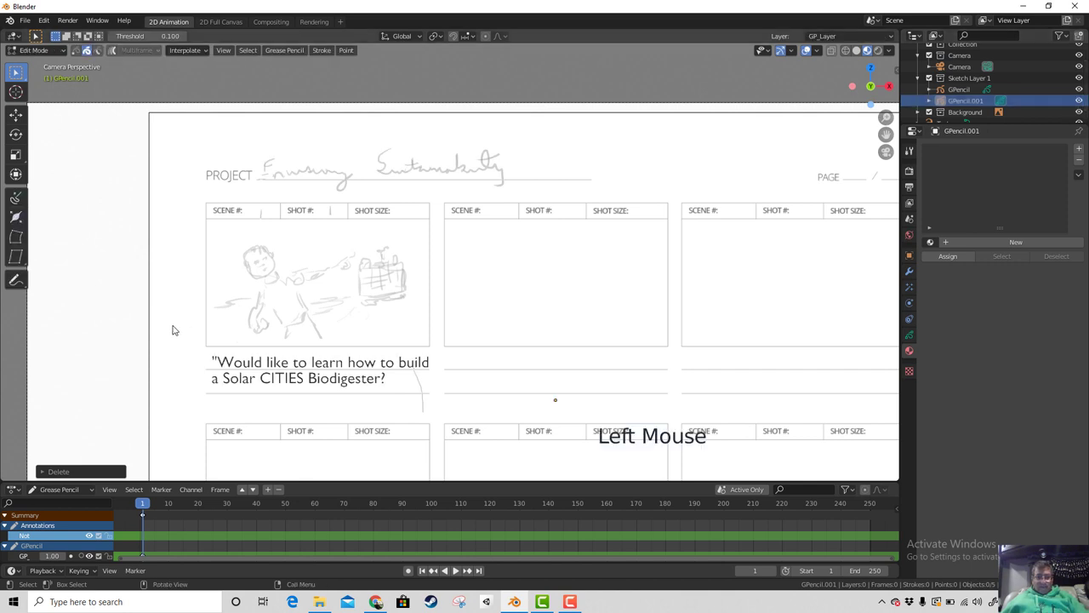
Step: Box-select the remaining copied strokes and delete them, leaving the duplicate nearly empty
{"action": "key", "text": "b"}
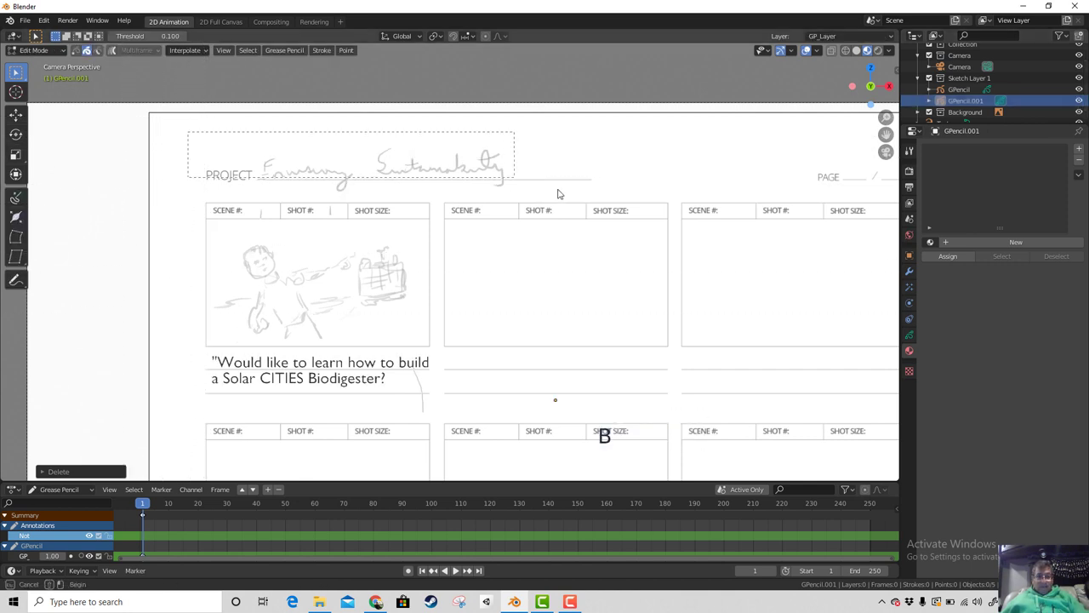
{"action": "key", "text": "x"}
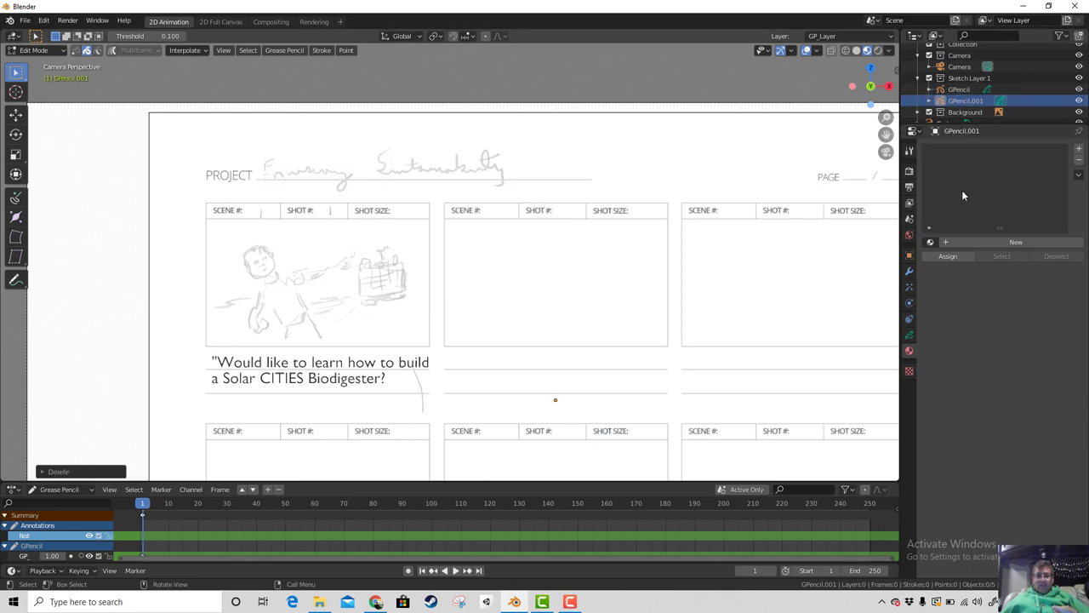
{"action": "left_click", "coordinate": [971, 106]}
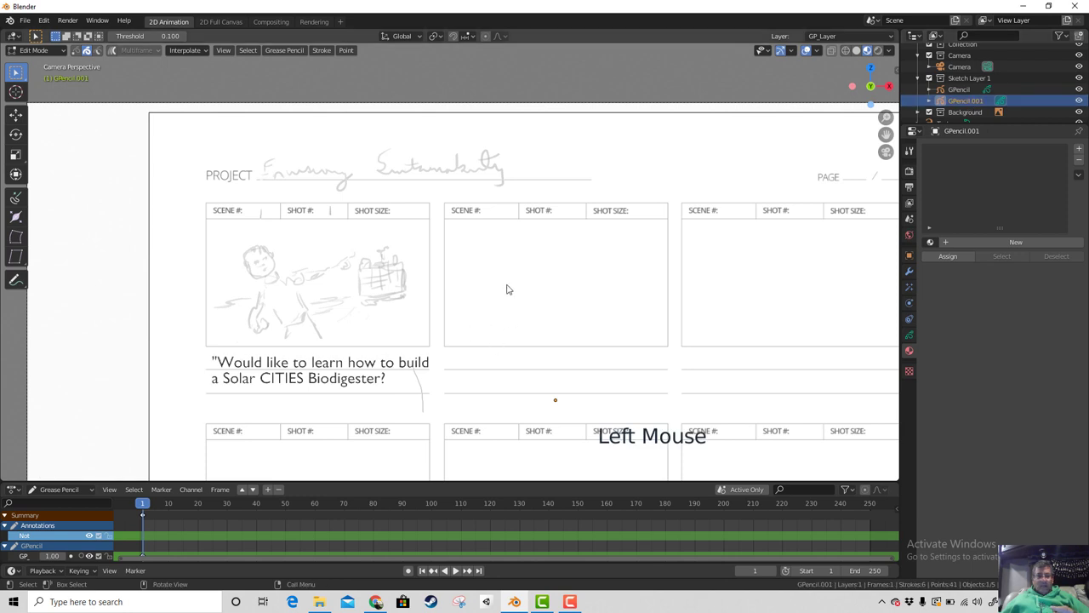
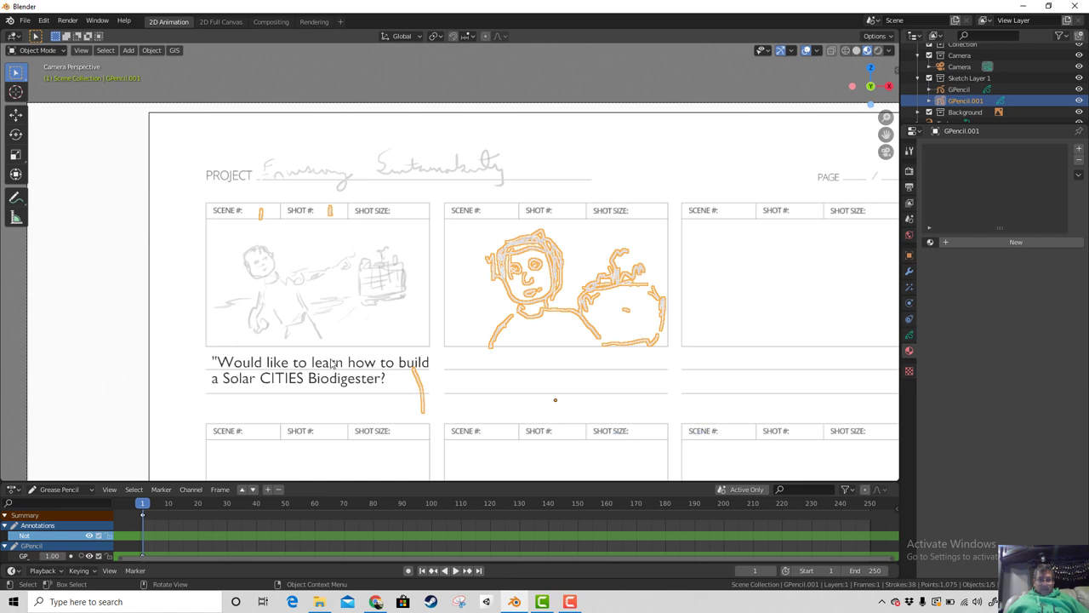
Step: Duplicate the first panel's caption text and move the copy beneath the second panel
{"action": "left_click", "coordinate": [291, 369]}
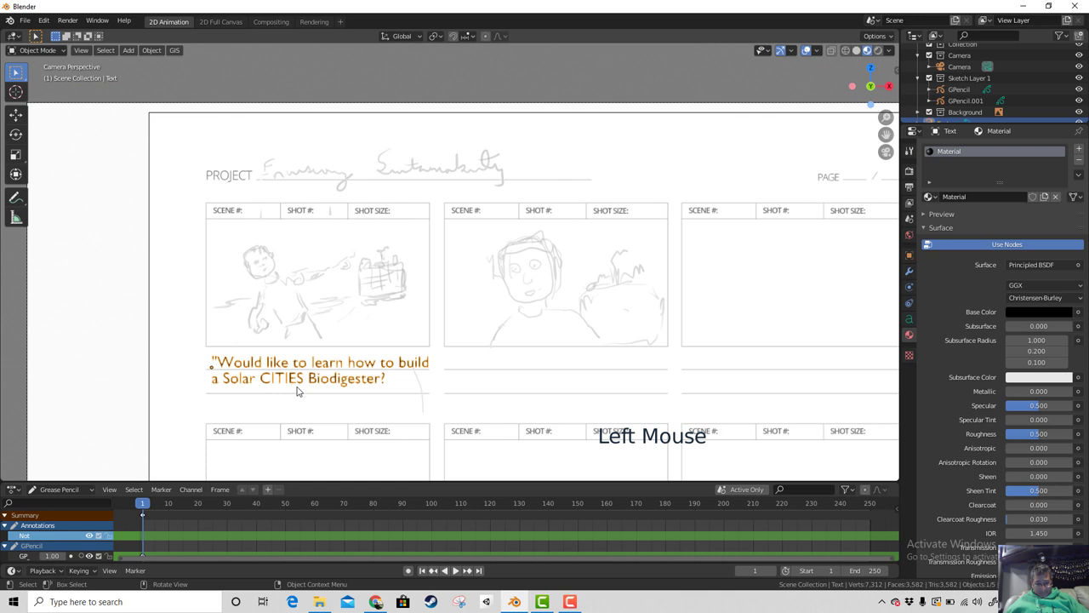
{"action": "key", "text": "shift+d"}
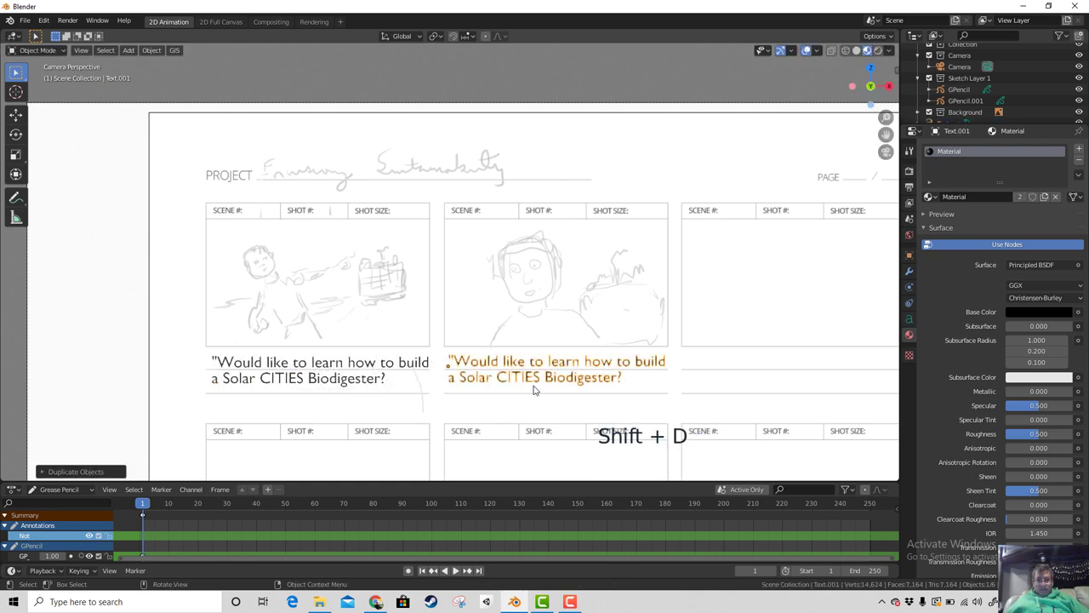
{"action": "scroll", "scroll_direction": "down", "scroll_amount": 3}
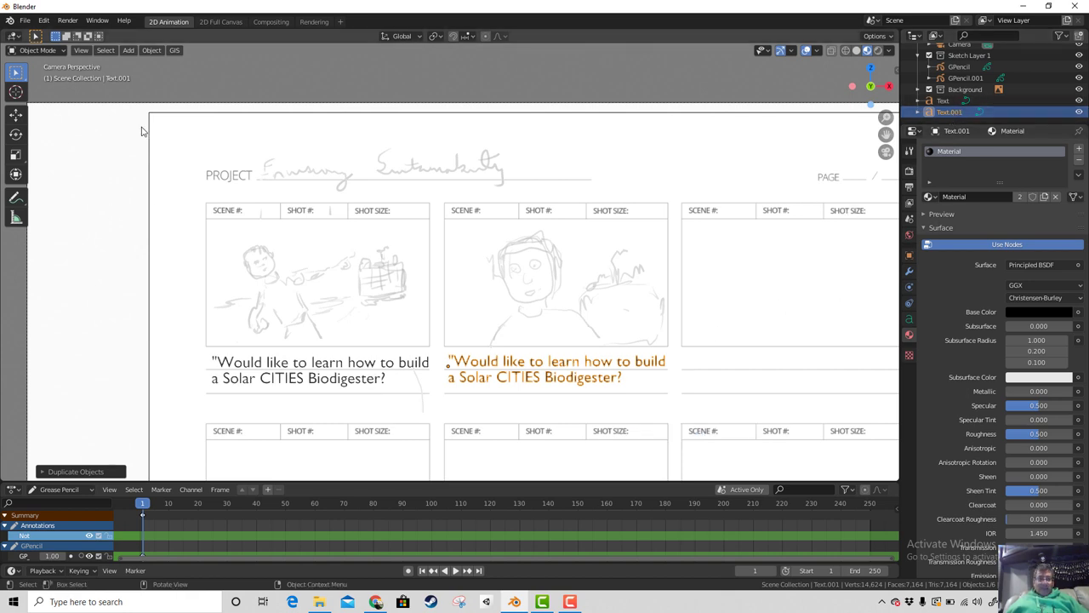
Step: Edit Text.001 and erase the copied caption's old wording
{"action": "key", "text": "Tab"}
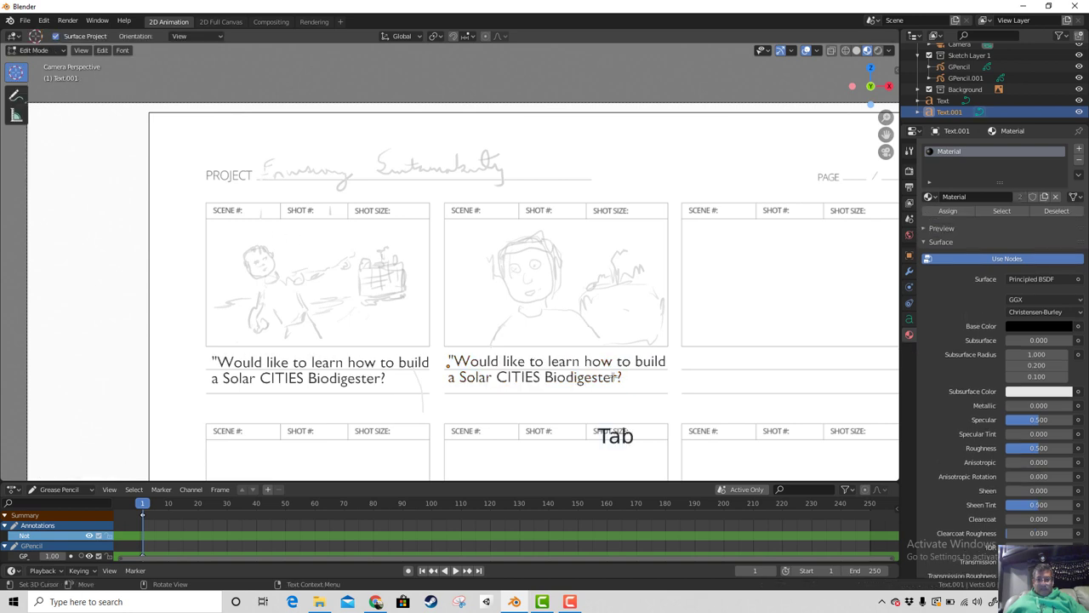
{"action": "key", "text": "BackSpace"}
{"action": "key", "text": "BackSpace"}
{"action": "key", "text": "BackSpace"}
{"action": "key", "text": "BackSpace"}
{"action": "key", "text": "BackSpace"}
{"action": "key", "text": "BackSpace"}
{"action": "key", "text": "BackSpace"}
{"action": "key", "text": "BackSpace"}
{"action": "key", "text": "BackSpace"}
{"action": "key", "text": "BackSpace"}
{"action": "key", "text": "BackSpace"}
{"action": "key", "text": "BackSpace"}
{"action": "key", "text": "BackSpace"}
{"action": "key", "text": "BackSpace"}
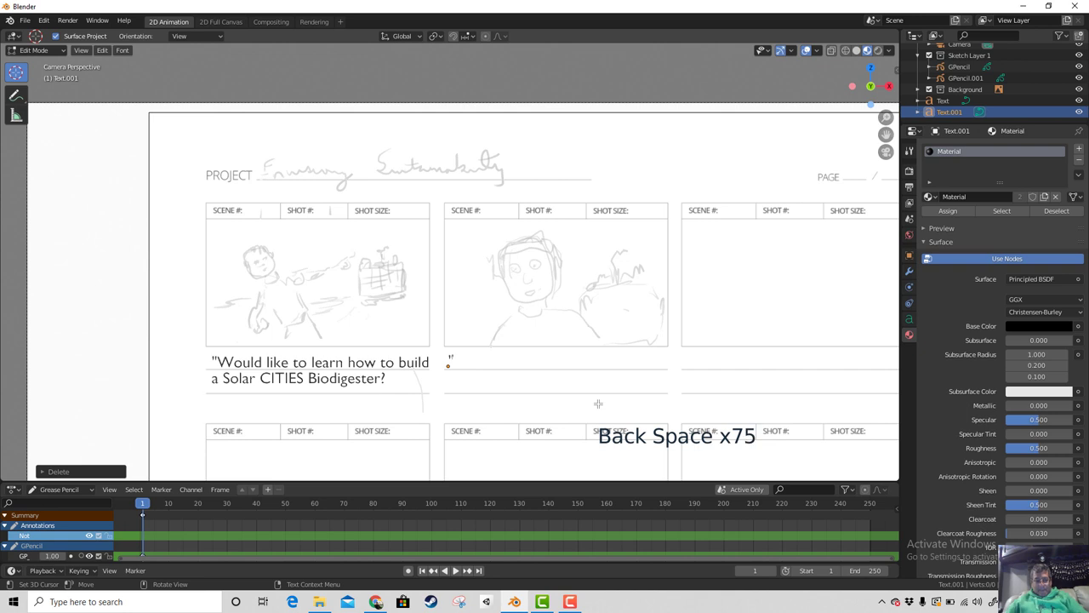
{"action": "key", "text": "shift+BackSpace"}
Step: Write the reply caption "It's easier than you think!" and leave text editing
{"action": "key", "text": "shift+i"}
{"action": "key", "text": "t"}
{"action": "key", "text": "\""}
{"action": "key", "text": "s"}
{"action": "key", "text": "space"}
{"action": "key", "text": "e"}
{"action": "key", "text": "a"}
{"action": "key", "text": "s"}
{"action": "key", "text": "i"}
{"action": "key", "text": "e"}
{"action": "key", "text": "r"}
{"action": "key", "text": "space"}
{"action": "key", "text": "t"}
{"action": "key", "text": "h"}
{"action": "key", "text": "a"}
{"action": "key", "text": "n"}
{"action": "key", "text": "space"}
{"action": "key", "text": "y"}
{"action": "key", "text": "o"}
{"action": "key", "text": "u"}
{"action": "key", "text": "space"}
{"action": "key", "text": "t"}
{"action": "key", "text": "h"}
{"action": "key", "text": "i"}
{"action": "key", "text": "n"}
{"action": "key", "text": "k"}
{"action": "key", "text": "shift+1"}
{"action": "key", "text": "shift+\""}
{"action": "key", "text": "Return"}
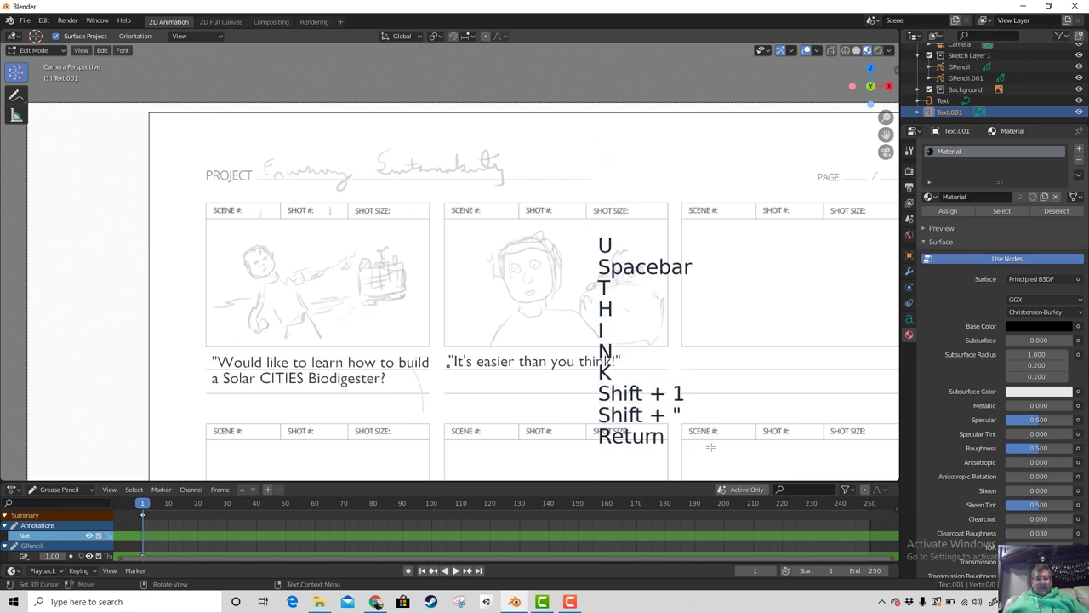
{"action": "key", "text": "Tab"}
{"action": "left_click", "coordinate": [568, 405]}
Step: Deselect everything and zoom the camera view in and out to review the storyboard page
{"action": "left_click", "coordinate": [575, 364]}
{"action": "left_click", "coordinate": [557, 392]}
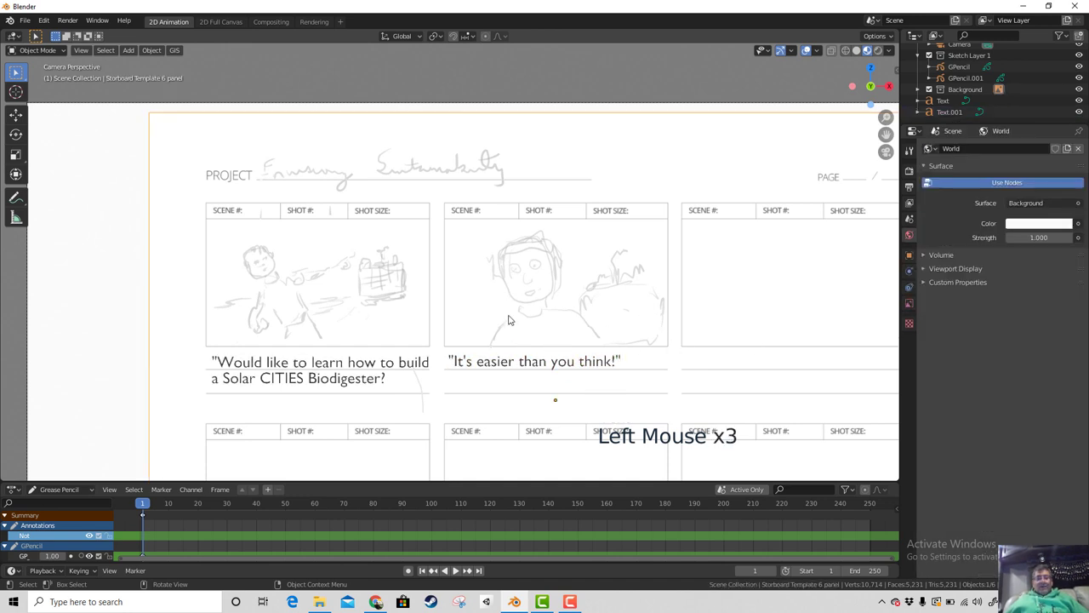
{"action": "scroll", "scroll_direction": "down", "scroll_amount": 3}
{"action": "scroll", "scroll_direction": "up", "scroll_amount": 3}
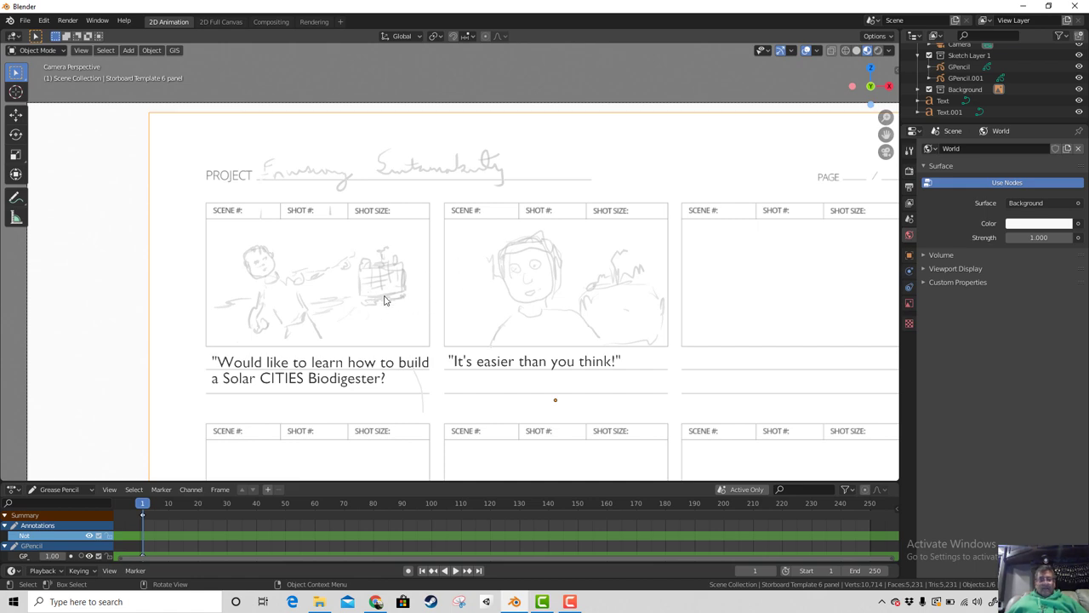
{"action": "scroll", "scroll_direction": "down", "scroll_amount": 3}
{"action": "scroll", "scroll_direction": "down", "scroll_amount": 3}
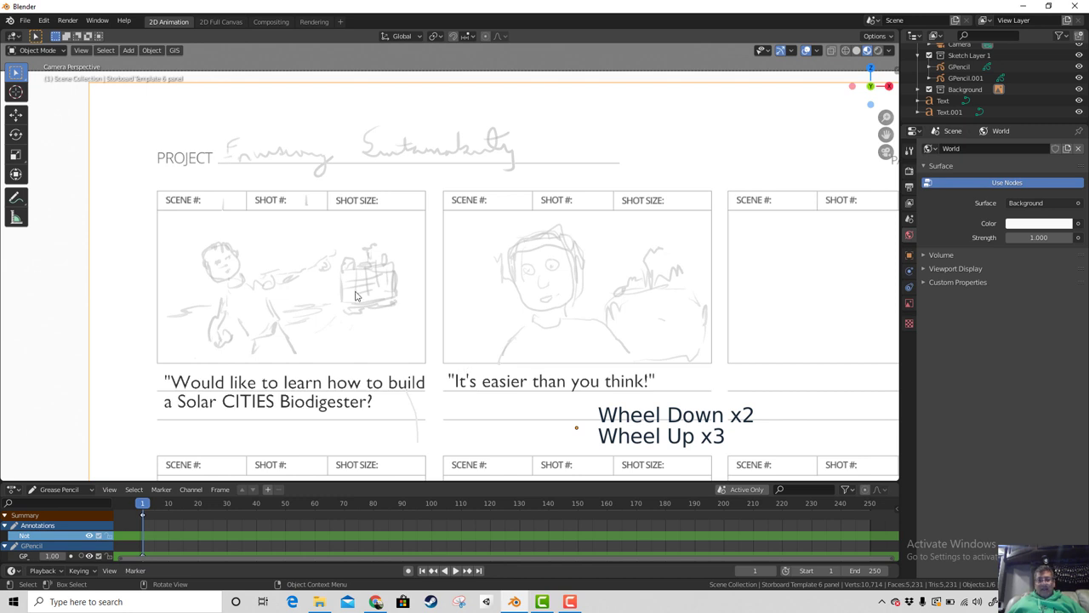
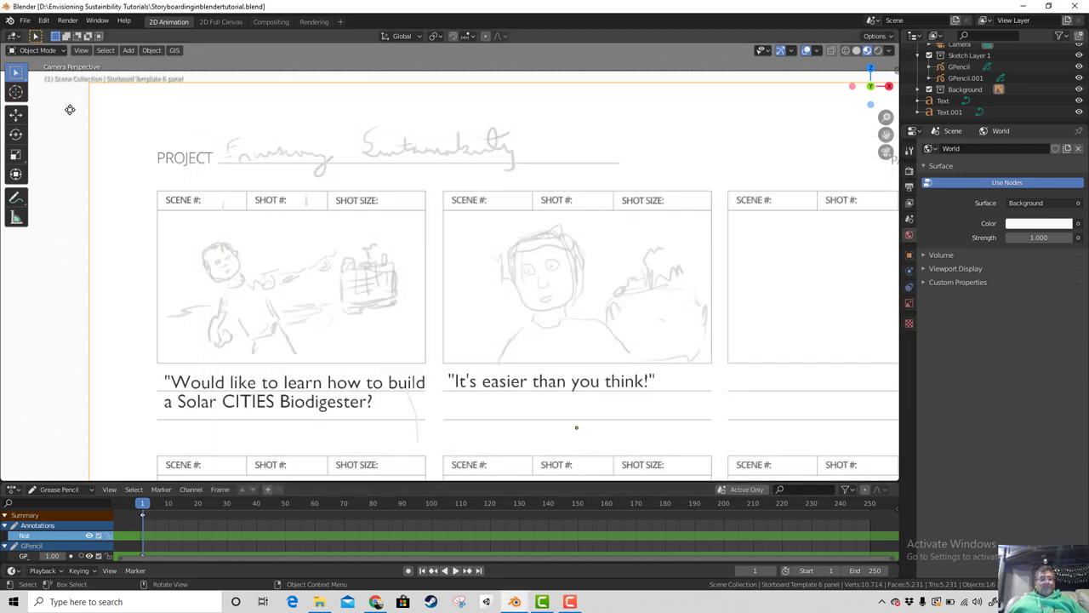
Step: Open the File menu to append the IBCsimple biodigester model from another .blend
{"action": "left_click", "coordinate": [25, 26]}
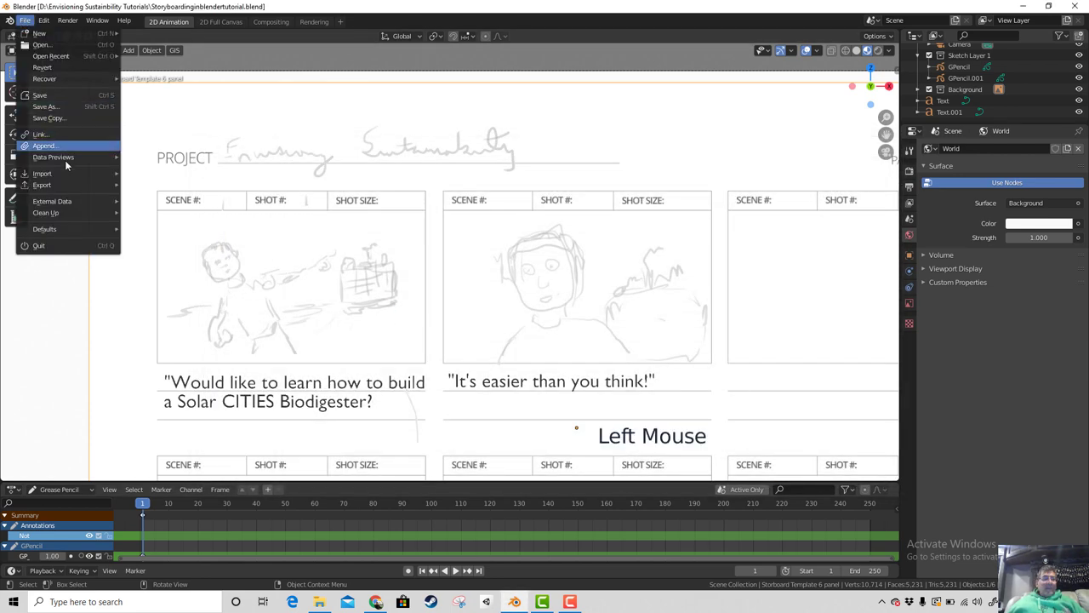
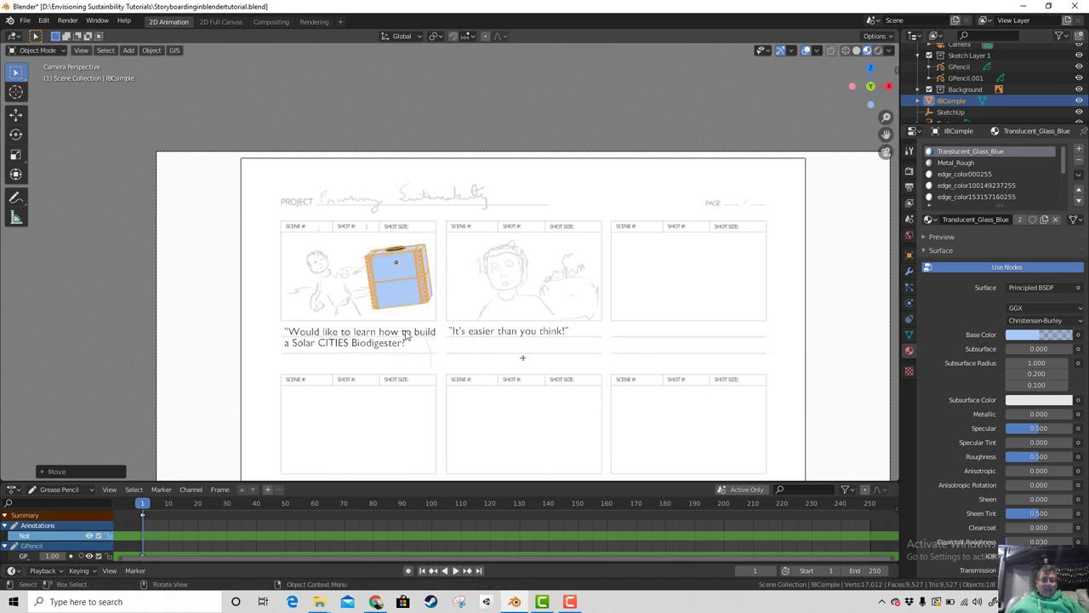
Step: From camera view, scale IBCsimple down and move it over the drawn box in panel one
{"action": "scroll", "scroll_direction": "down", "scroll_amount": 3}
{"action": "middle_click", "coordinate": [514, 392]}
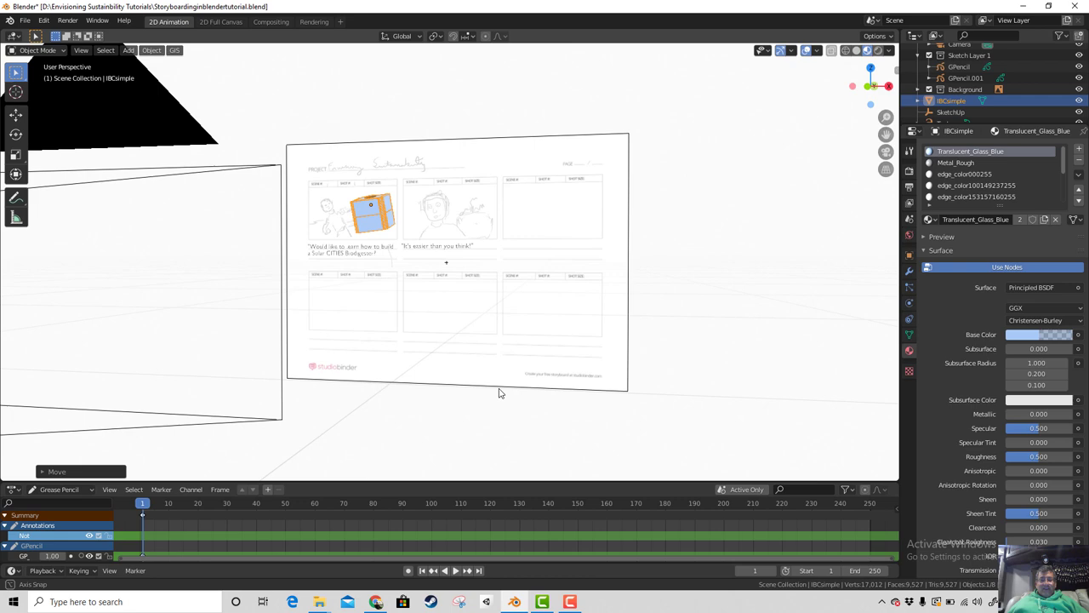
{"action": "key", "text": "KP_0"}
{"action": "scroll", "scroll_direction": "up", "scroll_amount": 3}
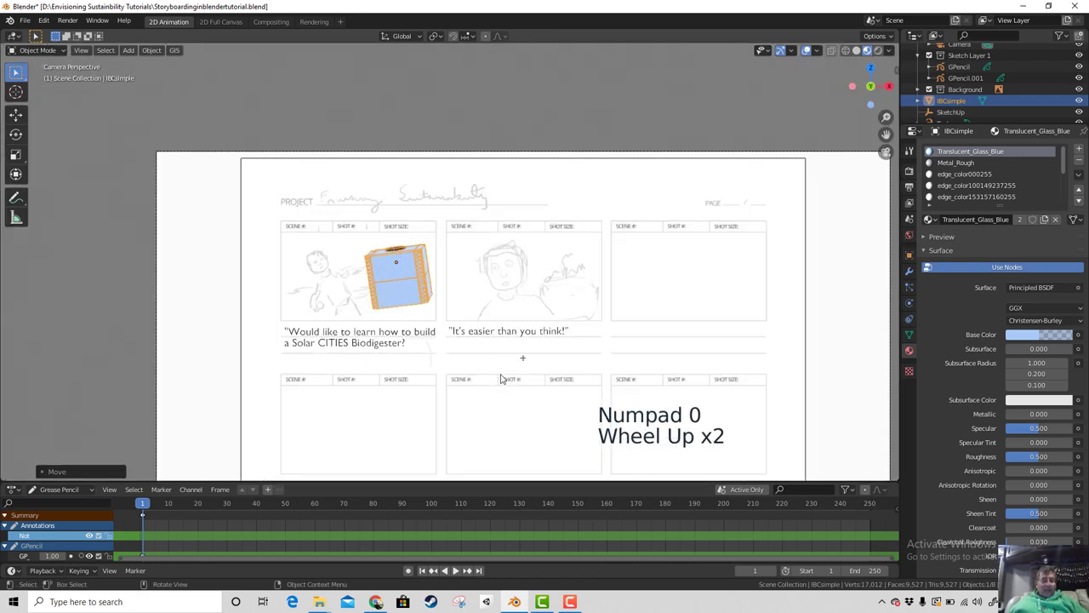
{"action": "middle_click", "coordinate": [503, 370]}
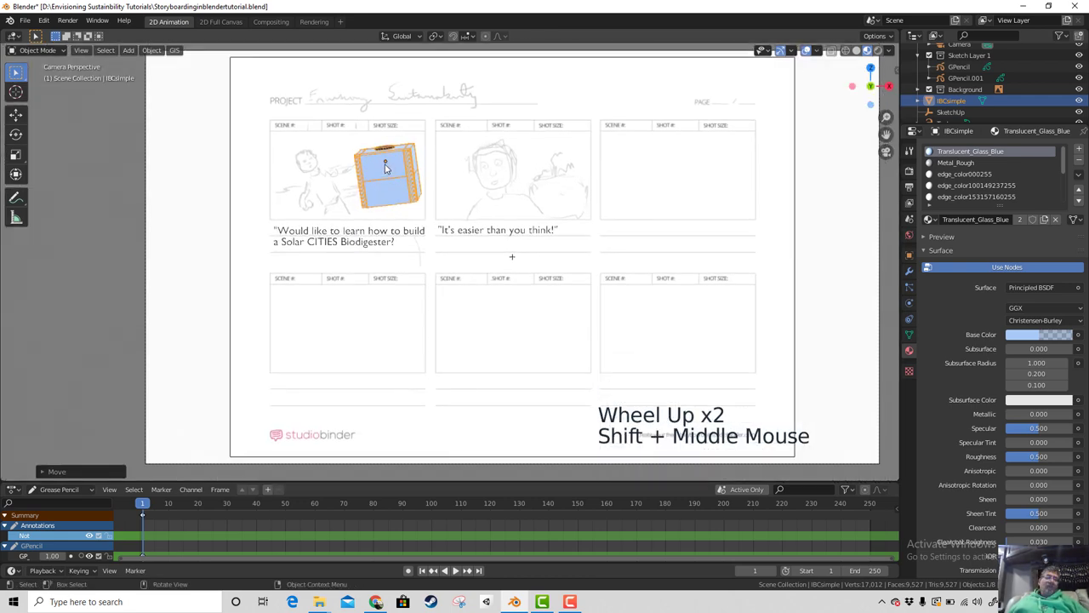
{"action": "key", "text": "s"}
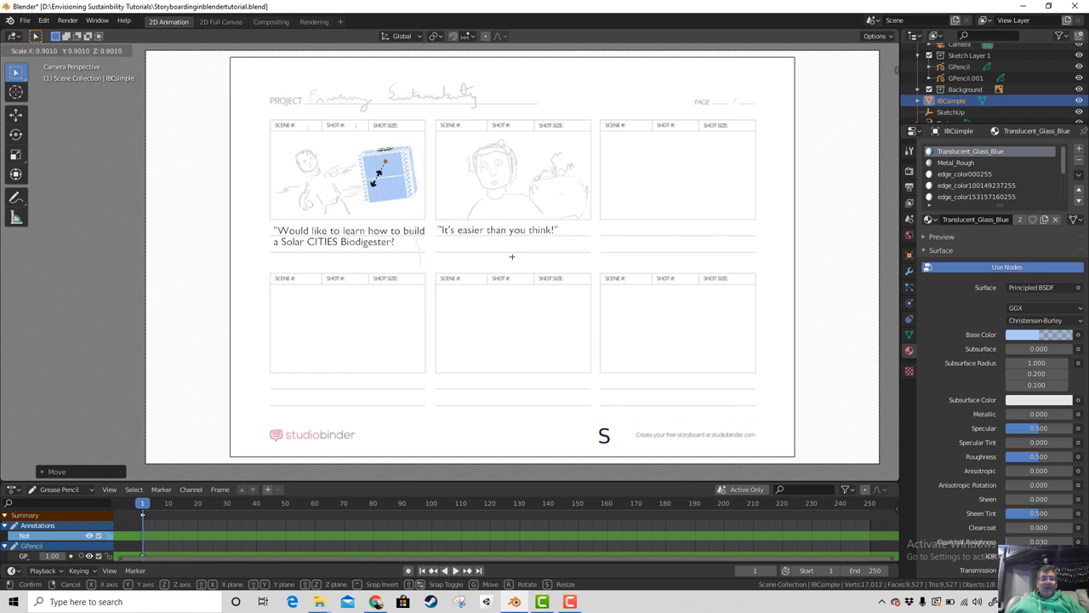
{"action": "scroll", "scroll_direction": "up", "scroll_amount": 3}
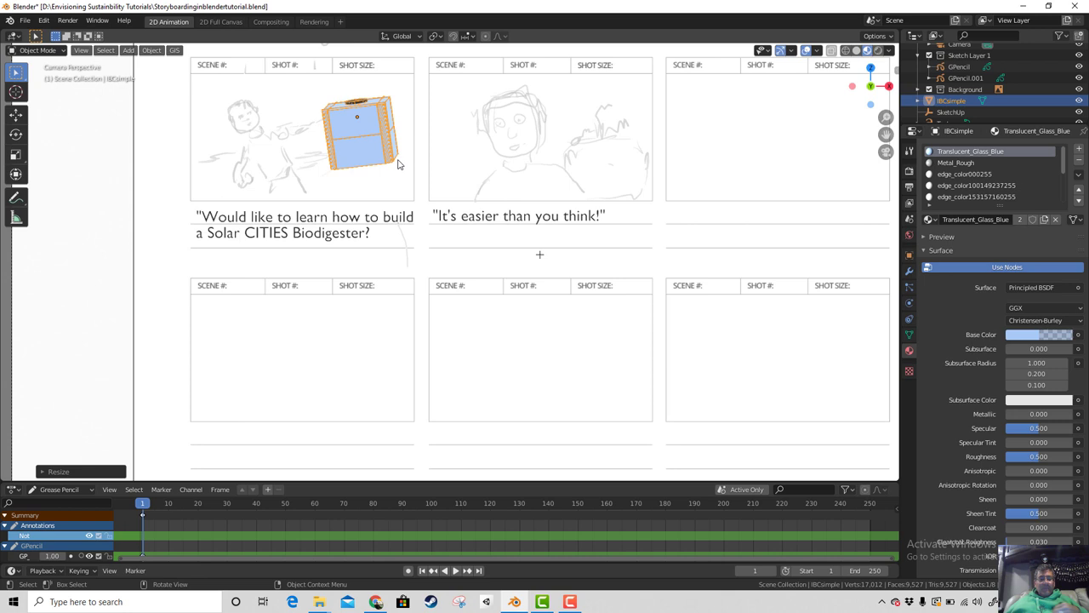
{"action": "key", "text": "g"}
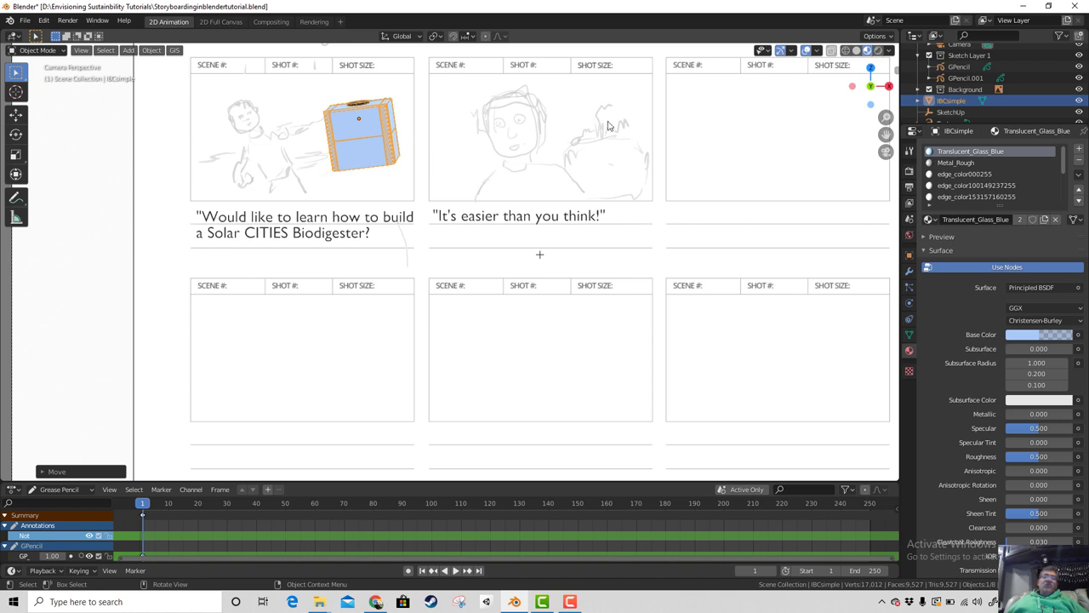
Step: Duplicate the biodigester as IBCsimple.001 and scale and move it toward the second panel
{"action": "key", "text": "shift+d"}
{"action": "key", "text": "s"}
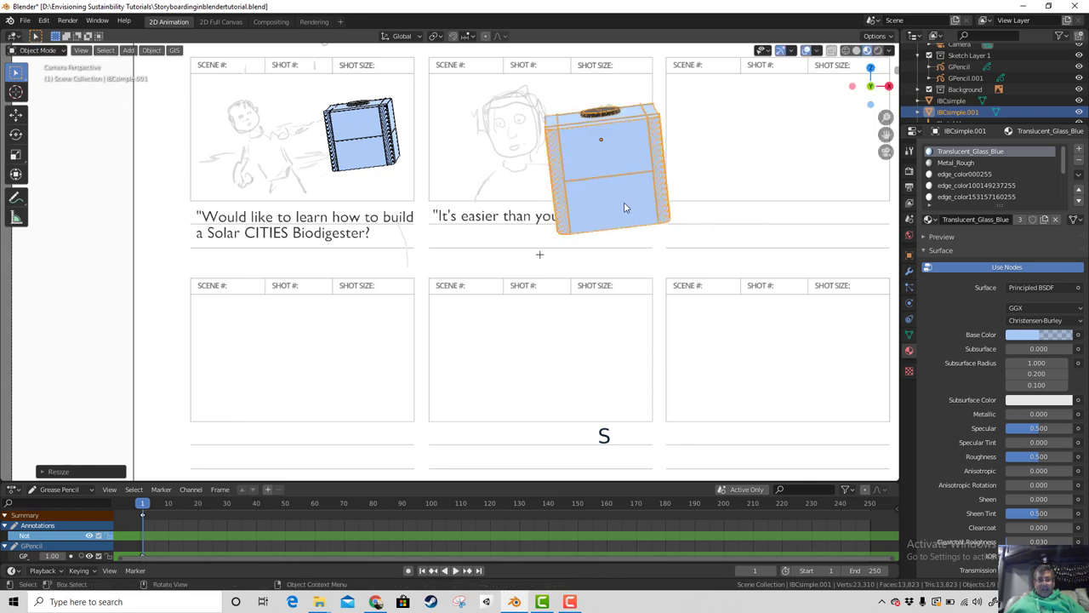
{"action": "key", "text": "g"}
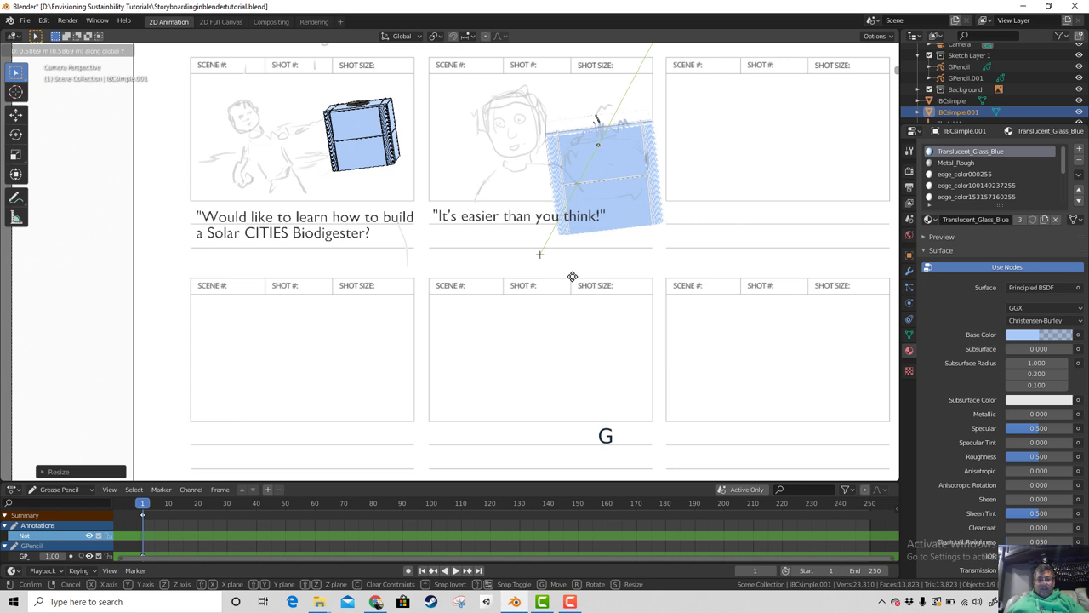
{"action": "key", "text": "g"}
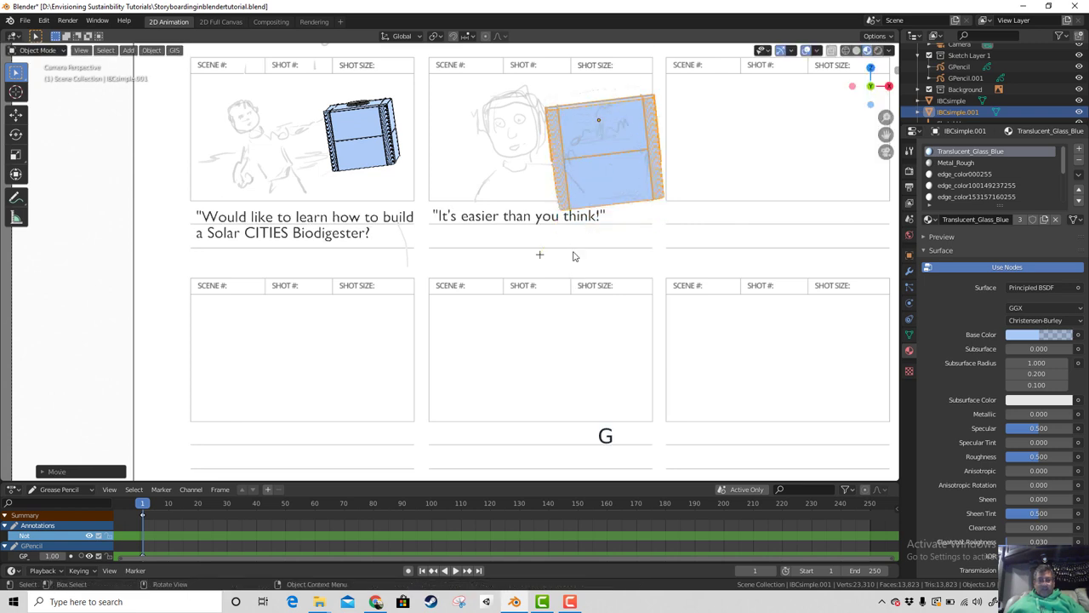
{"action": "key", "text": "g"}
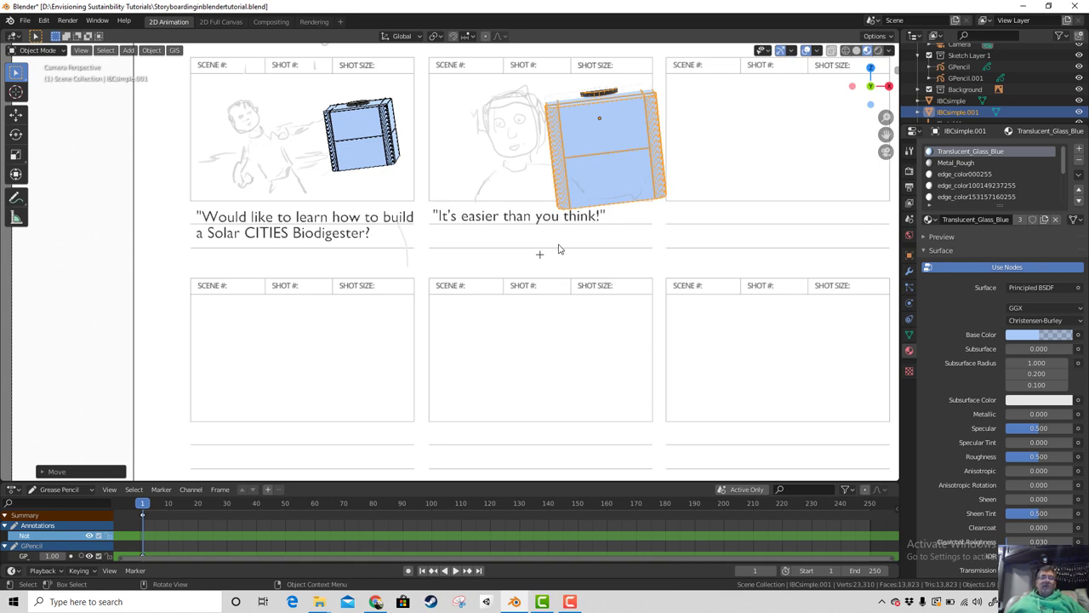
Step: Orbit around the tank and reposition the second tank model in the scene
{"action": "scroll", "scroll_direction": "up", "scroll_amount": 3}
{"action": "scroll", "scroll_direction": "down", "scroll_amount": 3}
{"action": "middle_click", "coordinate": [549, 280]}
{"action": "scroll", "scroll_direction": "up", "scroll_amount": 3}
{"action": "middle_click", "coordinate": [547, 273]}
{"action": "scroll", "scroll_direction": "down", "scroll_amount": 3}
{"action": "scroll", "scroll_direction": "up", "scroll_amount": 3}
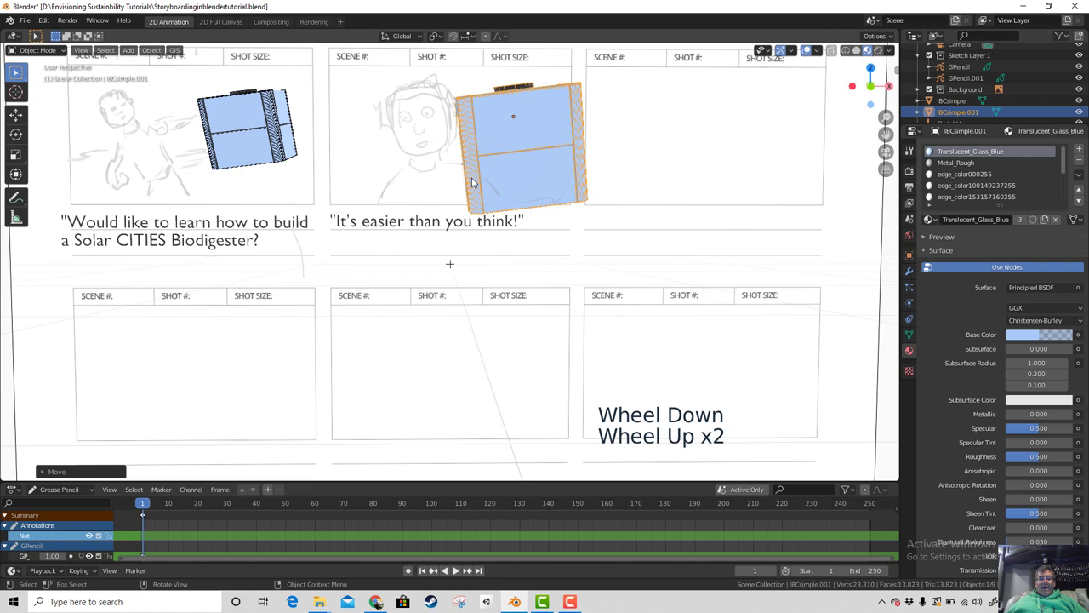
{"action": "middle_click", "coordinate": [531, 231]}
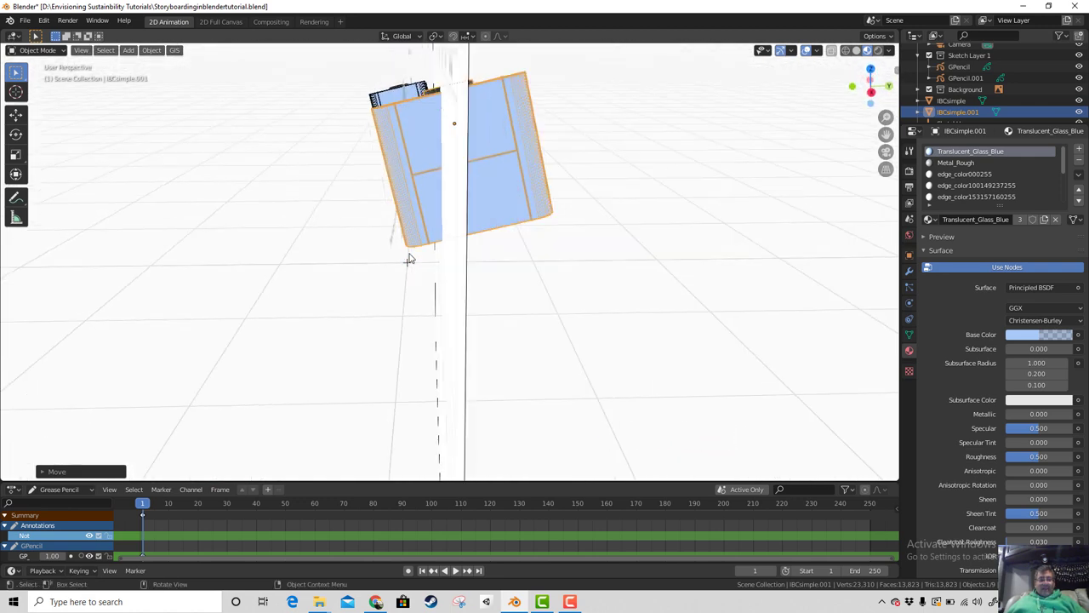
{"action": "key", "text": "g"}
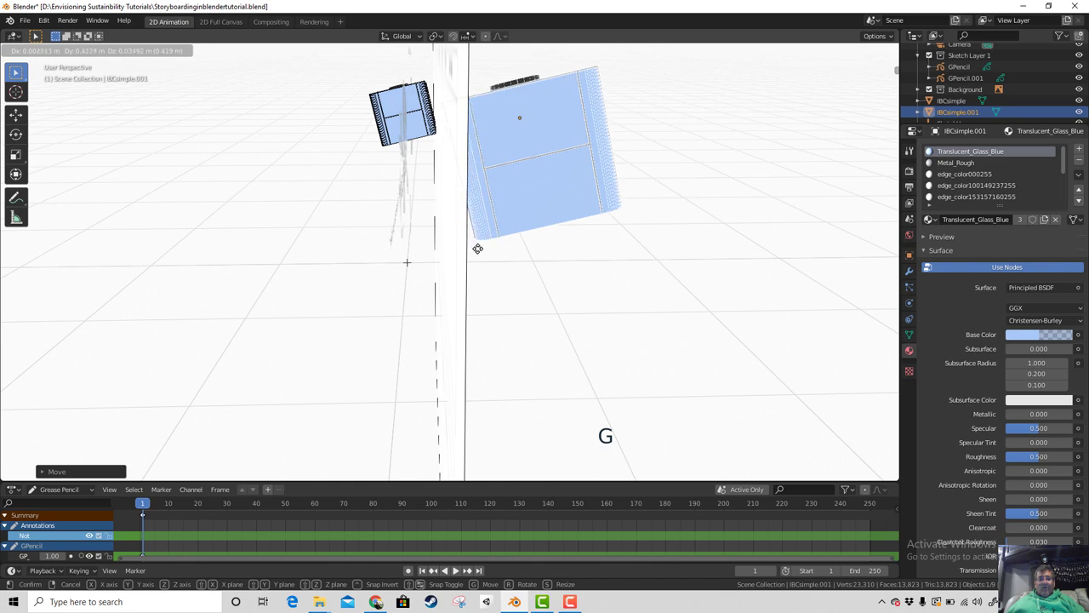
{"action": "middle_click", "coordinate": [443, 276]}
{"action": "scroll", "scroll_direction": "down", "scroll_amount": 3}
{"action": "middle_click", "coordinate": [497, 280]}
Step: Select the storyboard template page, duplicate it from top view and lift the copy straight up
{"action": "left_click", "coordinate": [575, 217]}
{"action": "middle_click", "coordinate": [580, 272]}
{"action": "key", "text": "KP_7"}
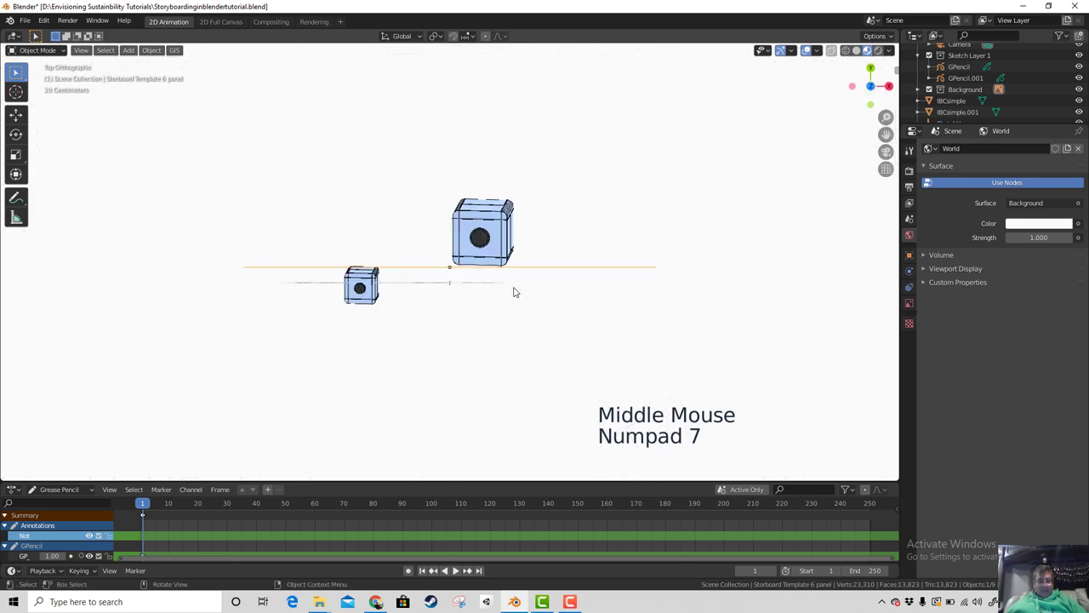
{"action": "key", "text": "shift+d"}
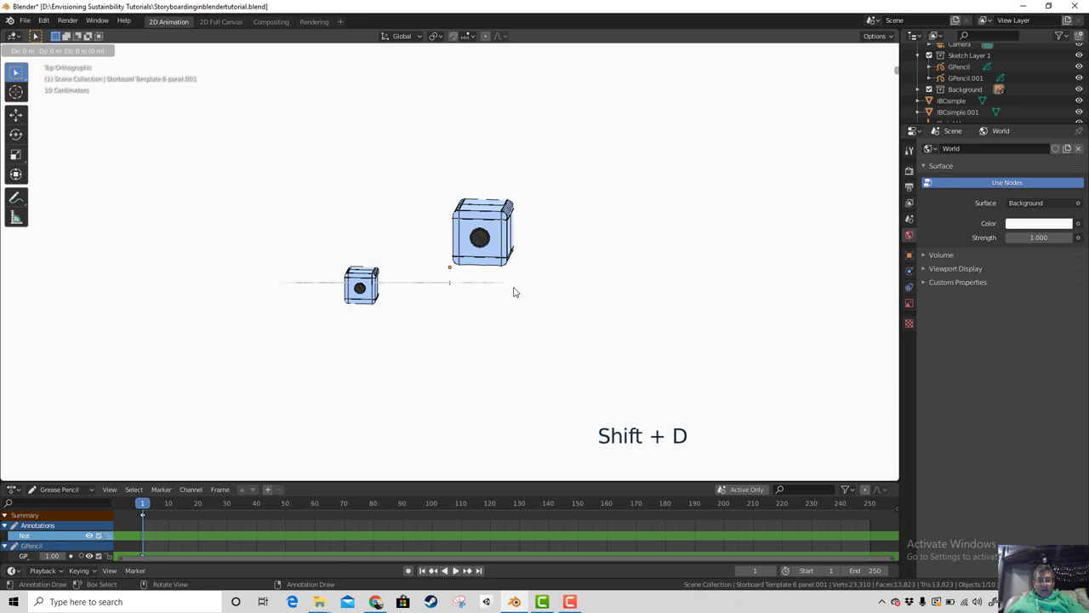
{"action": "key", "text": "g"}
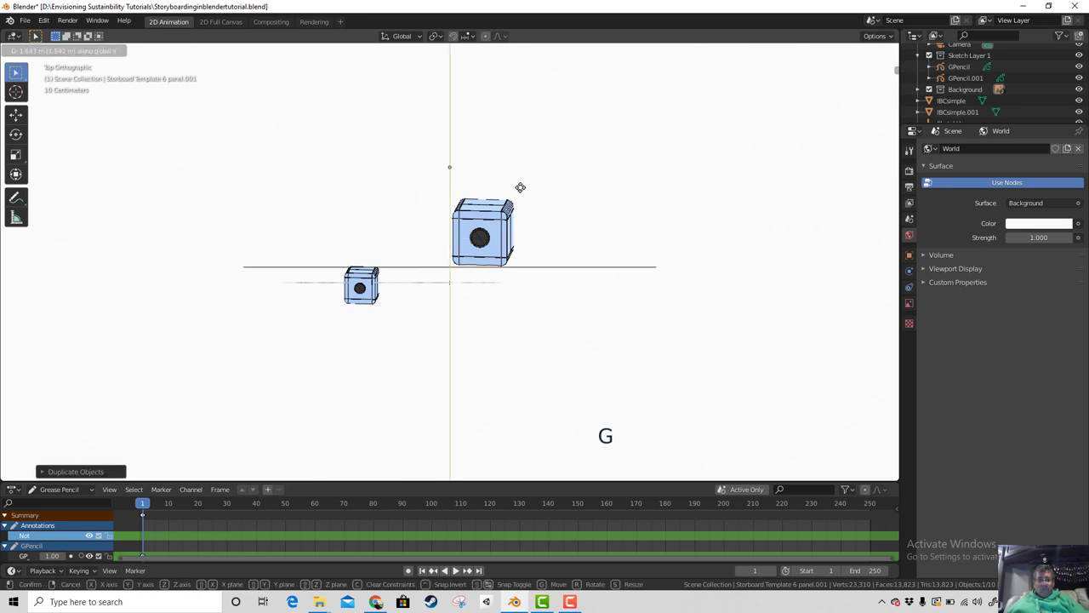
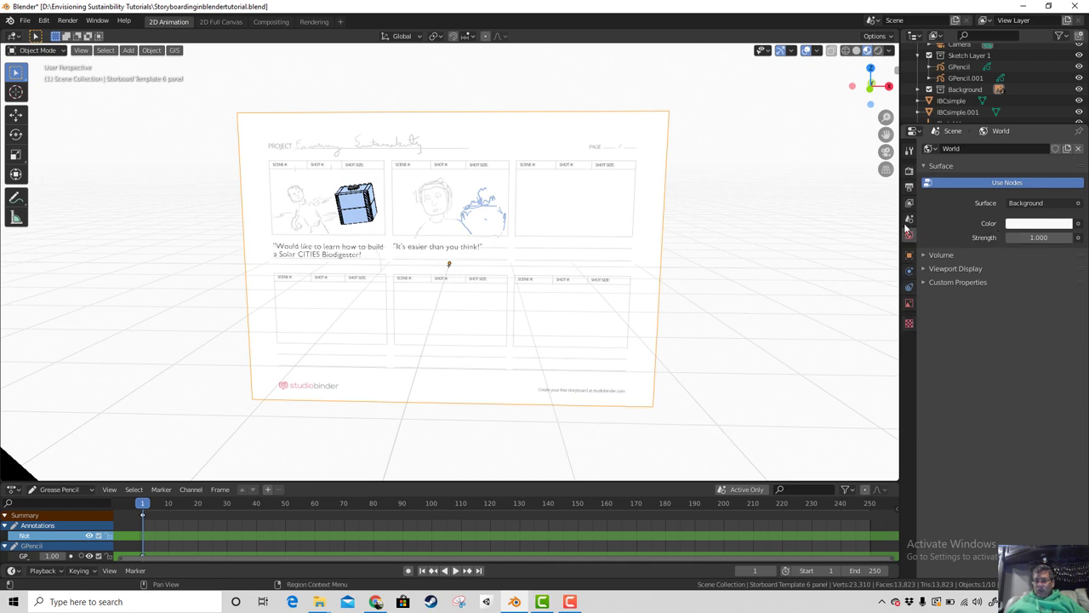
Step: Return to camera view and enable Use Alpha on the template image empty
{"action": "key", "text": "KP_0"}
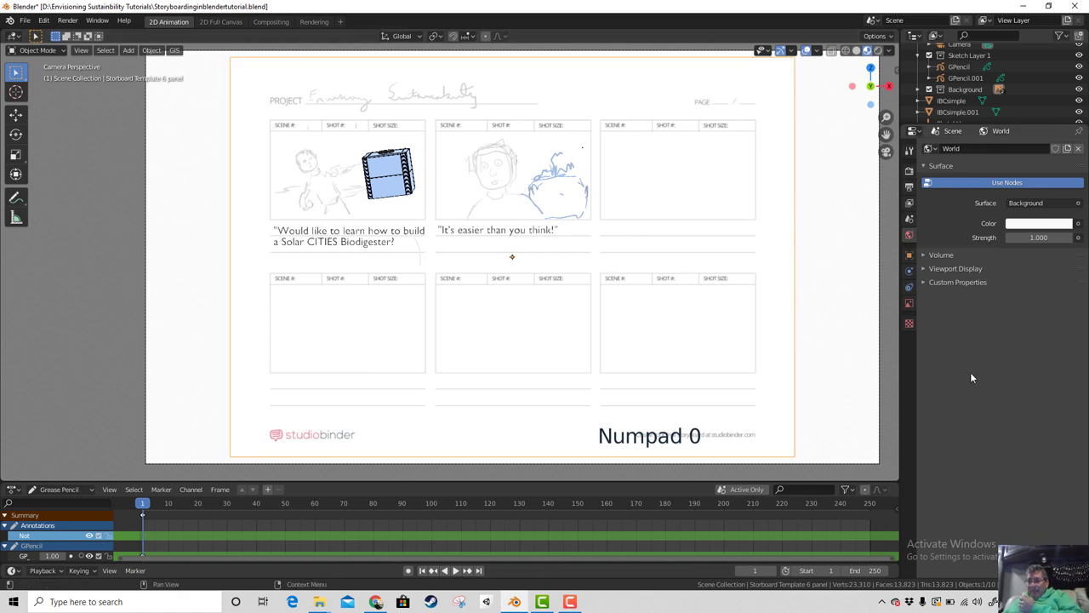
{"action": "left_click", "coordinate": [909, 260]}
{"action": "left_click", "coordinate": [916, 306]}
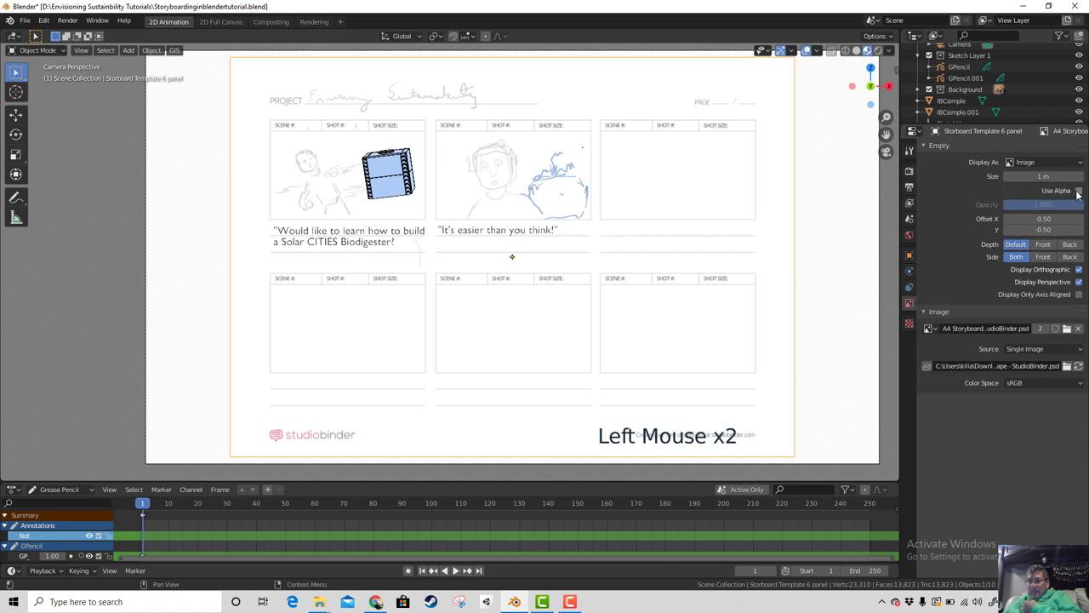
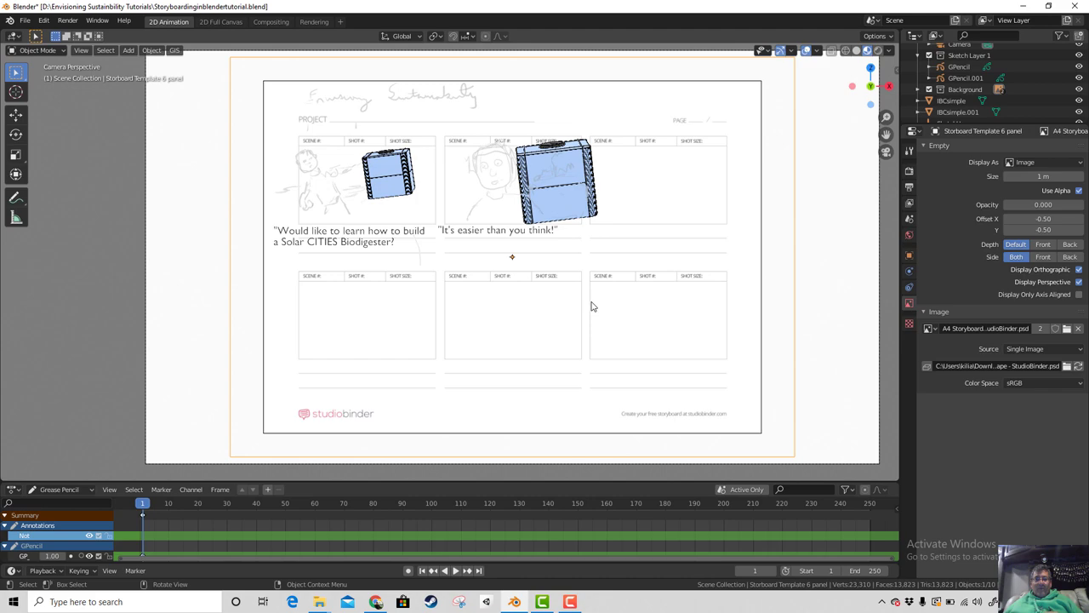
Step: Move IBCsimple.001 beside the face sketch inside the second panel, checking from camera view
{"action": "middle_click", "coordinate": [594, 298]}
{"action": "middle_click", "coordinate": [542, 314]}
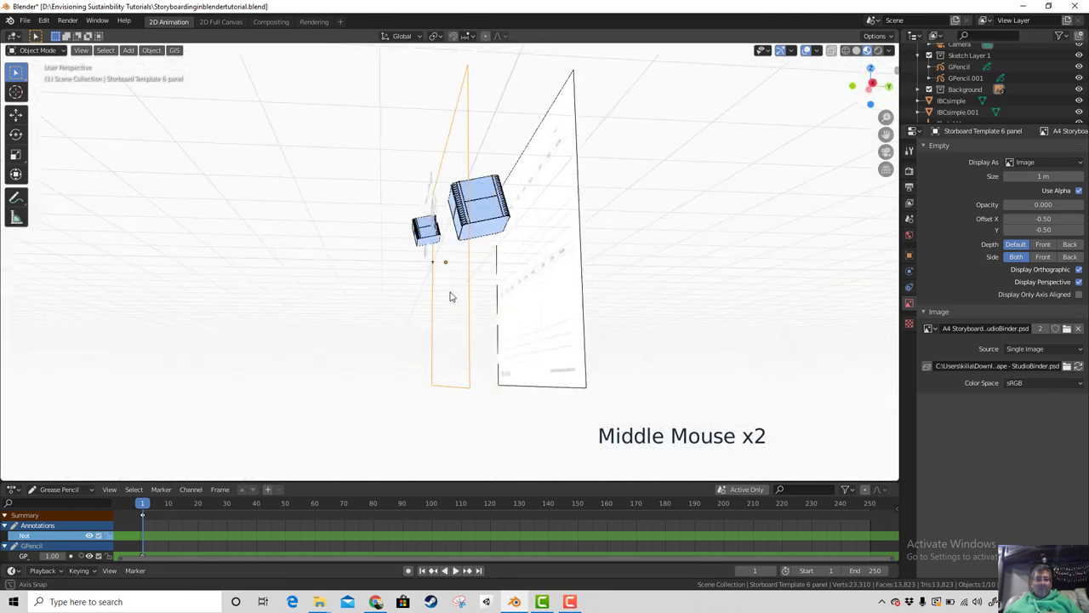
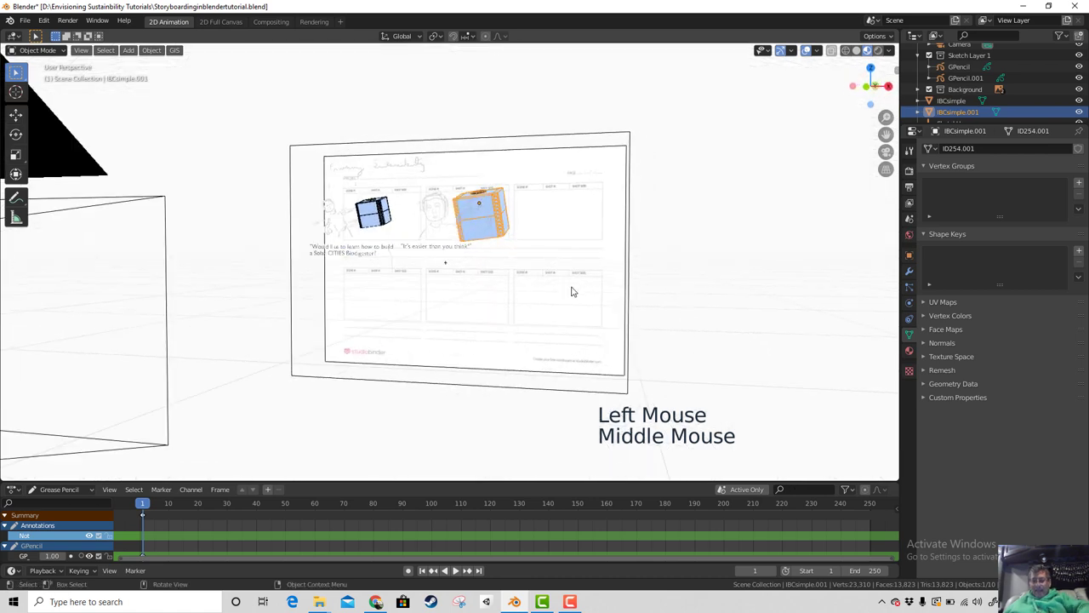
{"action": "key", "text": "KP_0"}
{"action": "scroll", "scroll_direction": "up", "scroll_amount": 3}
{"action": "key", "text": "g"}
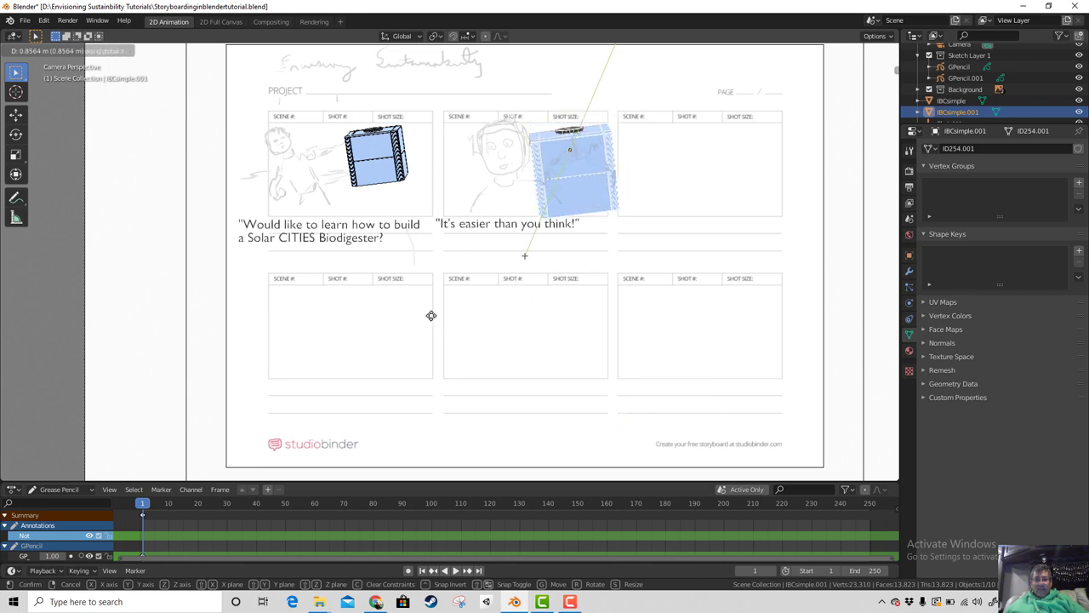
{"action": "middle_click", "coordinate": [551, 330]}
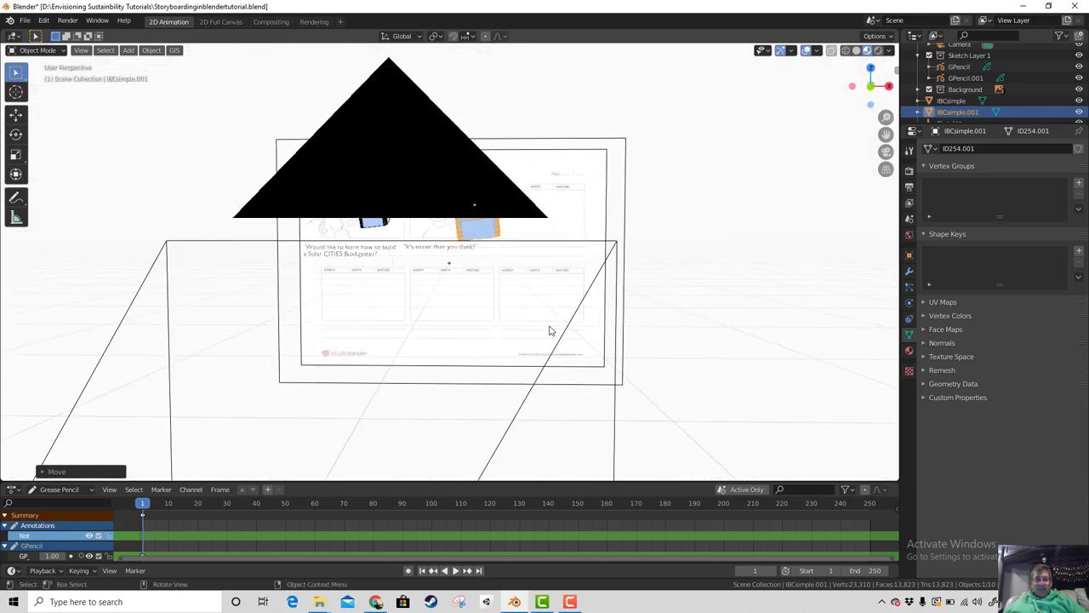
{"action": "scroll", "scroll_direction": "up", "scroll_amount": 3}
{"action": "key", "text": "KP_0"}
{"action": "scroll", "scroll_direction": "up", "scroll_amount": 3}
{"action": "scroll", "scroll_direction": "up", "scroll_amount": 3}
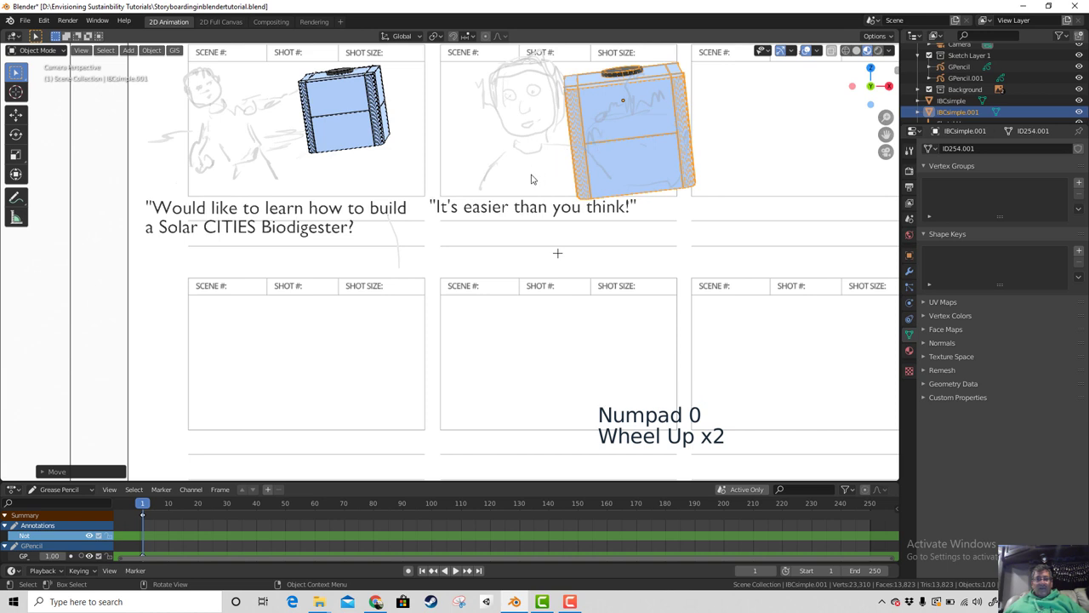
Step: Select the face sketch GPencil.001 and add a second drawing layer
{"action": "left_click", "coordinate": [530, 132]}
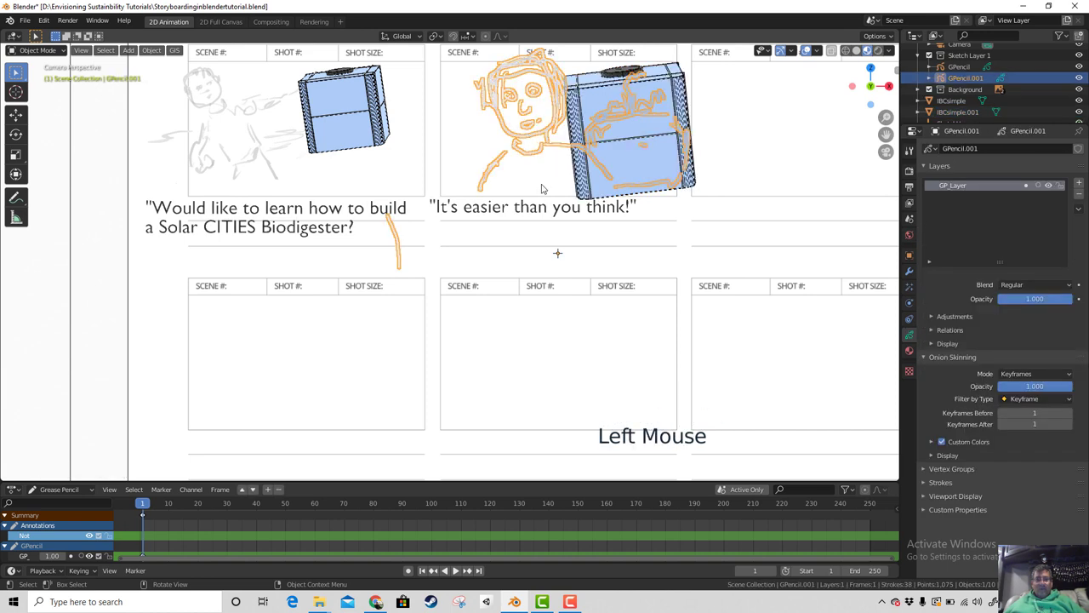
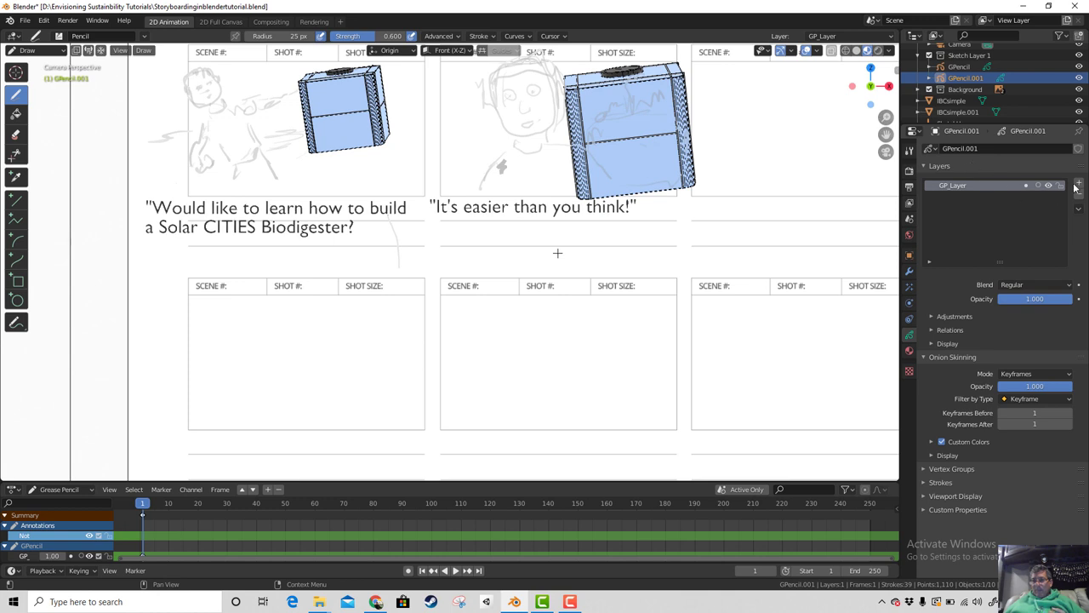
{"action": "left_click", "coordinate": [1083, 188]}
{"action": "left_click", "coordinate": [966, 203]}
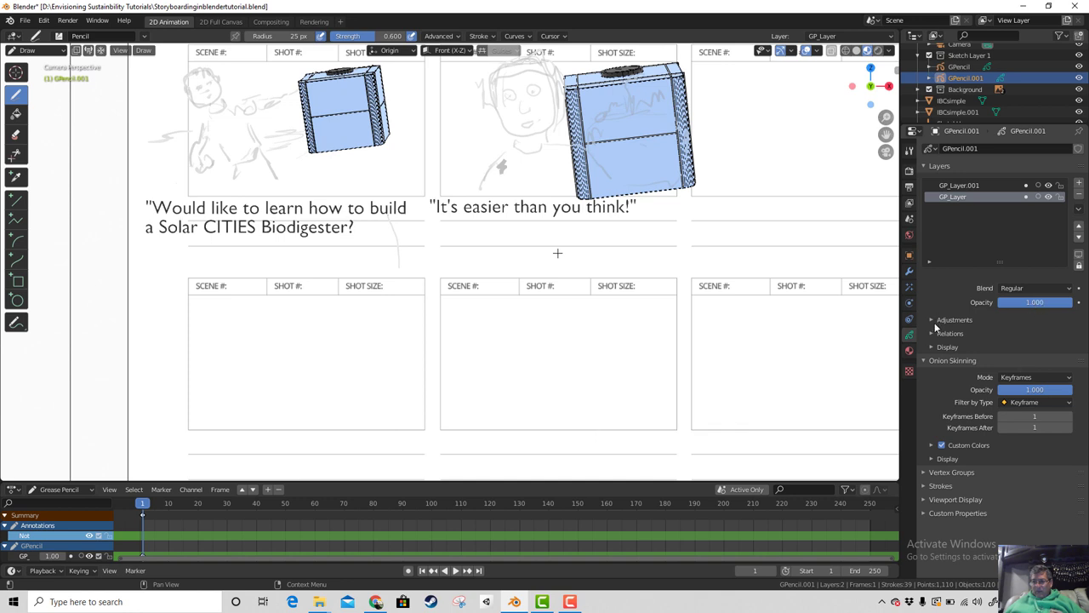
Step: Open the sketch's Material.001 stroke colour picker to set it to red
{"action": "left_click", "coordinate": [909, 351]}
{"action": "left_click", "coordinate": [948, 248]}
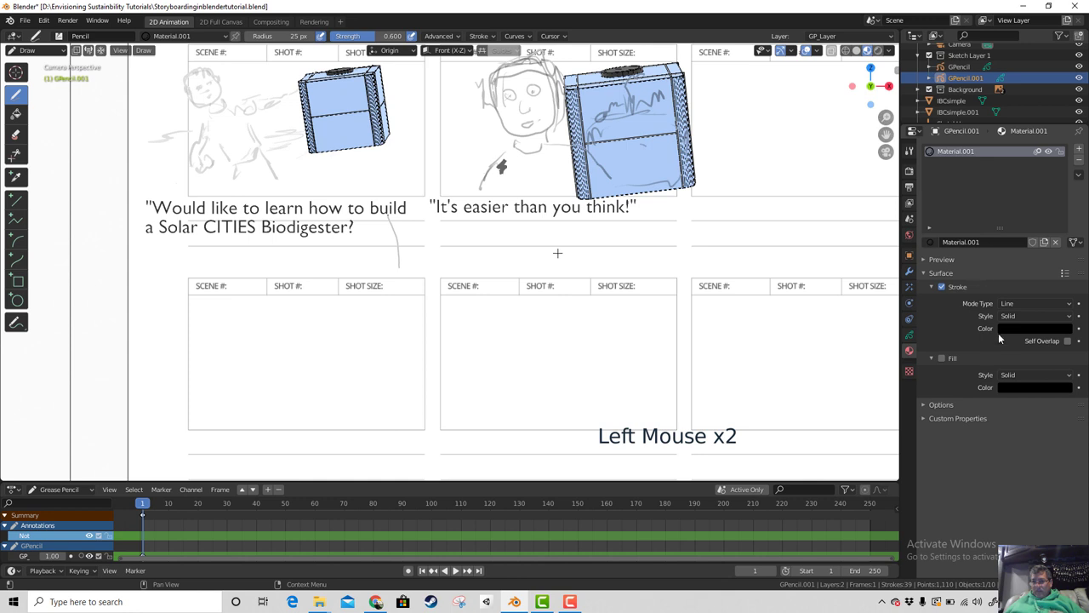
{"action": "left_click", "coordinate": [1019, 332]}
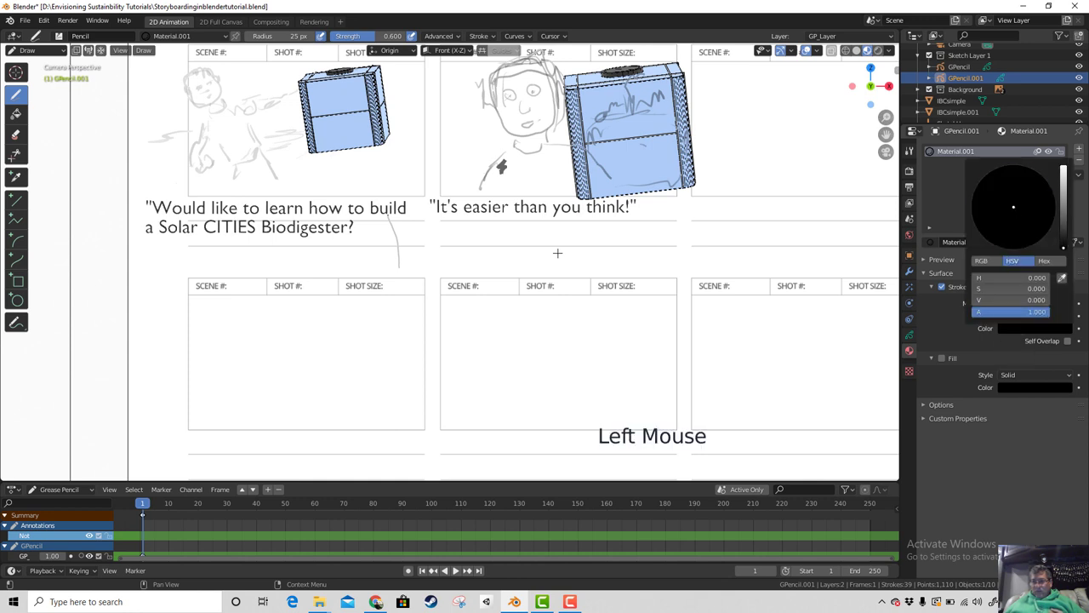
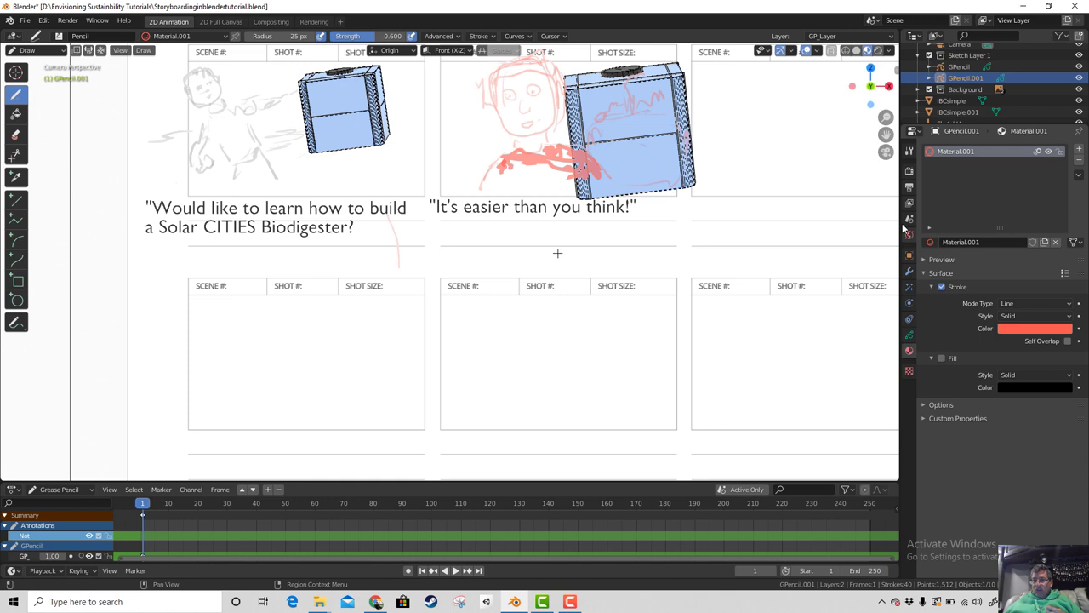
Step: Set the face sketch layer's Stroke Thickness adjustment to 17 px in the Layers panel
{"action": "left_click", "coordinate": [912, 227]}
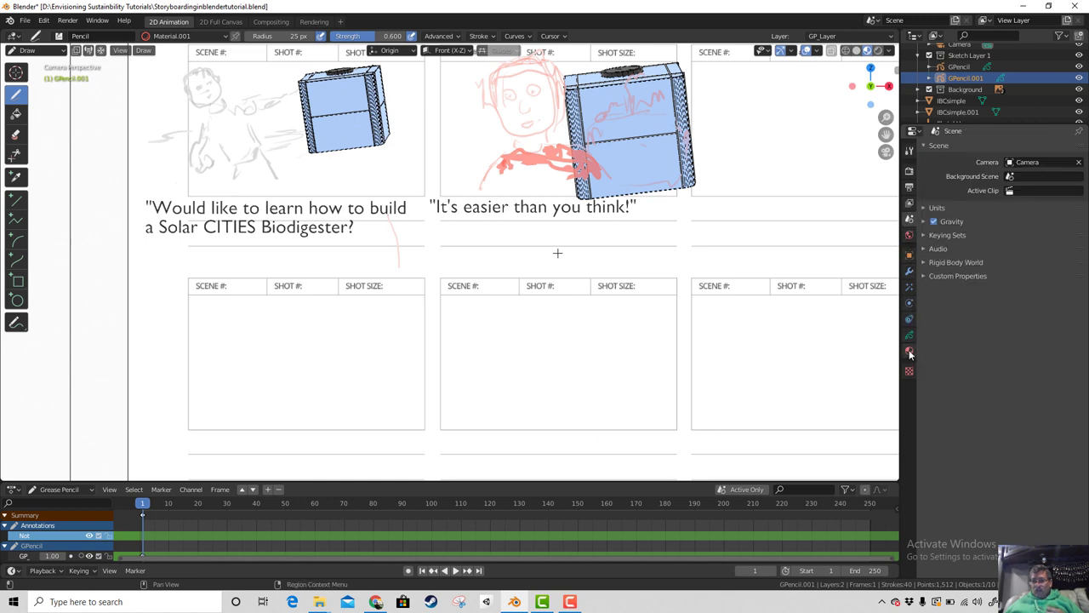
{"action": "left_click", "coordinate": [913, 342]}
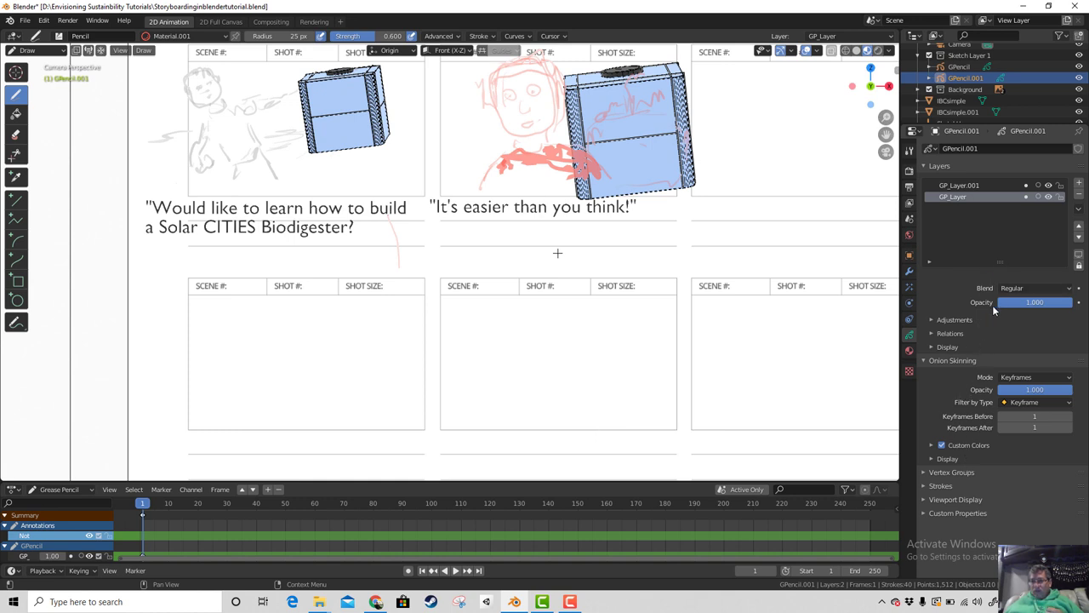
{"action": "left_click", "coordinate": [936, 322]}
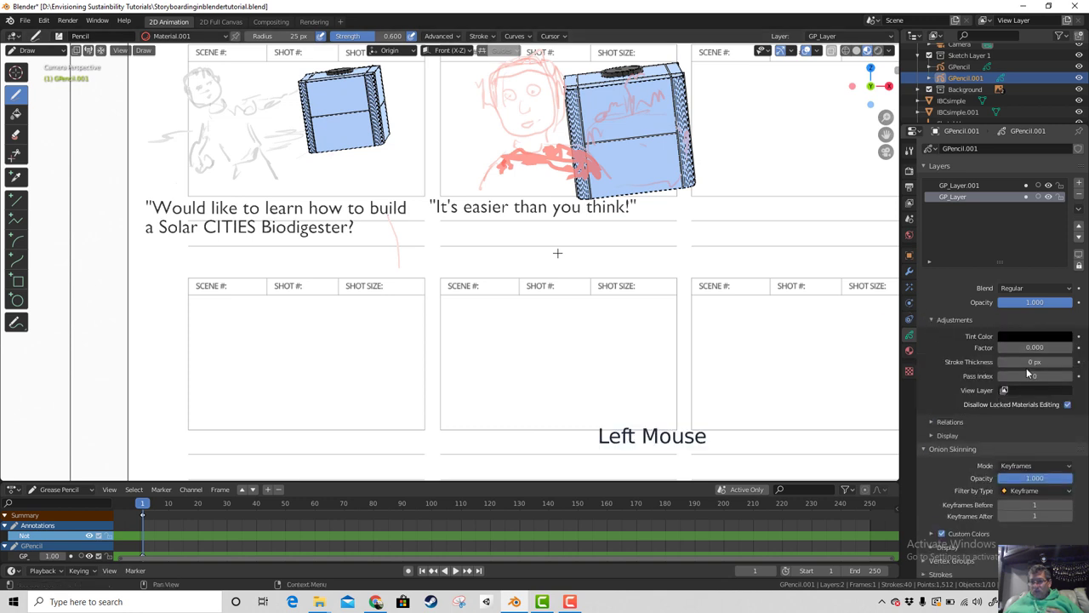
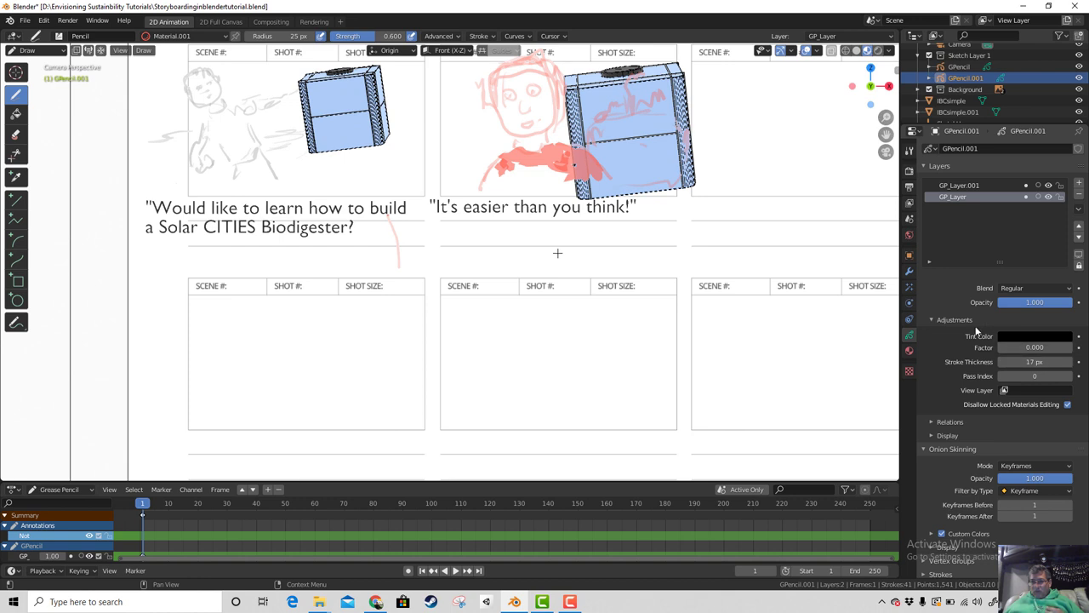
{"action": "scroll", "scroll_direction": "down", "scroll_amount": 3}
{"action": "scroll", "scroll_direction": "up", "scroll_amount": 3}
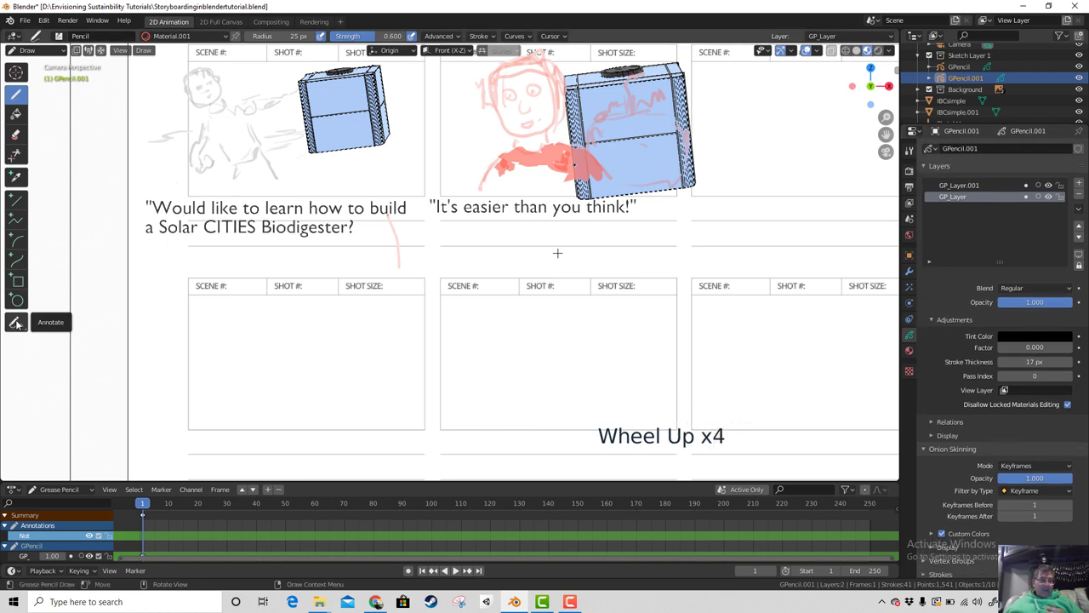
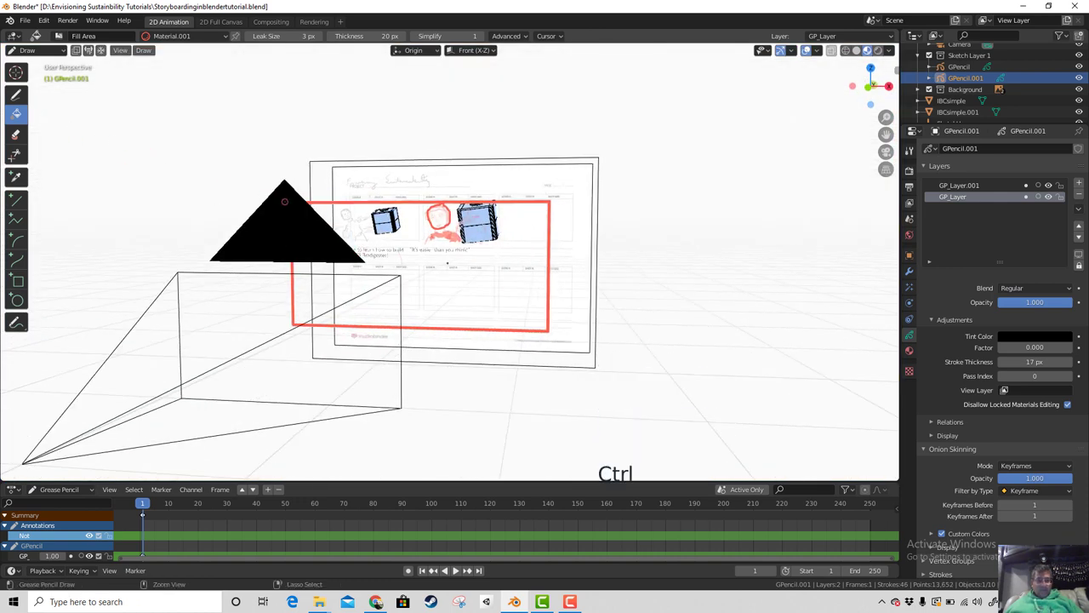
Step: Undo the stray Fill strokes with Ctrl+Z and return to the camera view
{"action": "key", "text": "ctrl+z"}
{"action": "key", "text": "ctrl+z"}
{"action": "key", "text": "ctrl+z"}
{"action": "key", "text": "ctrl+z"}
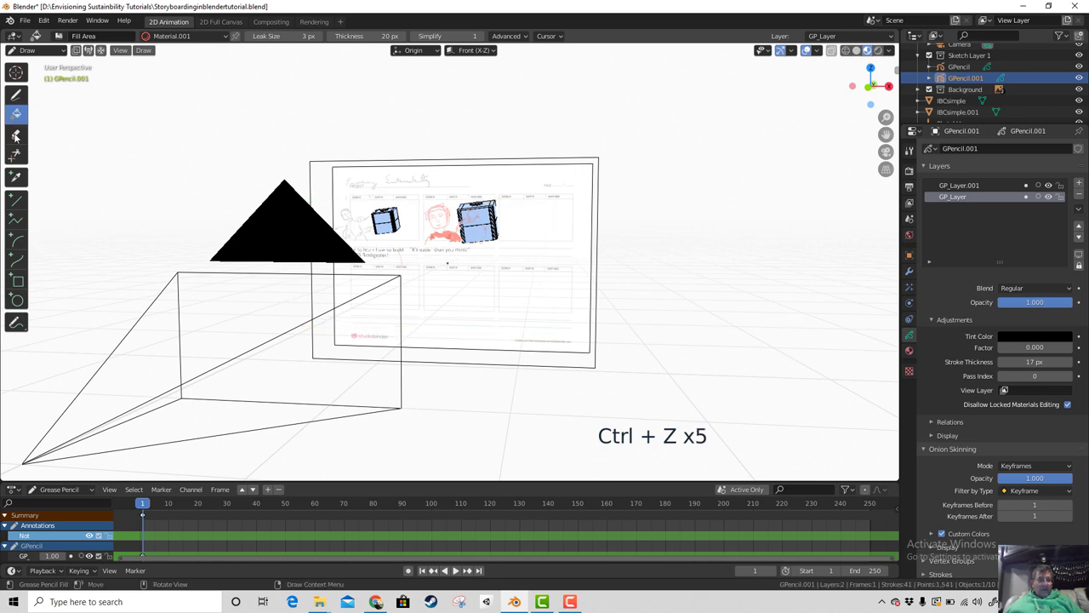
{"action": "key", "text": "KP_0"}
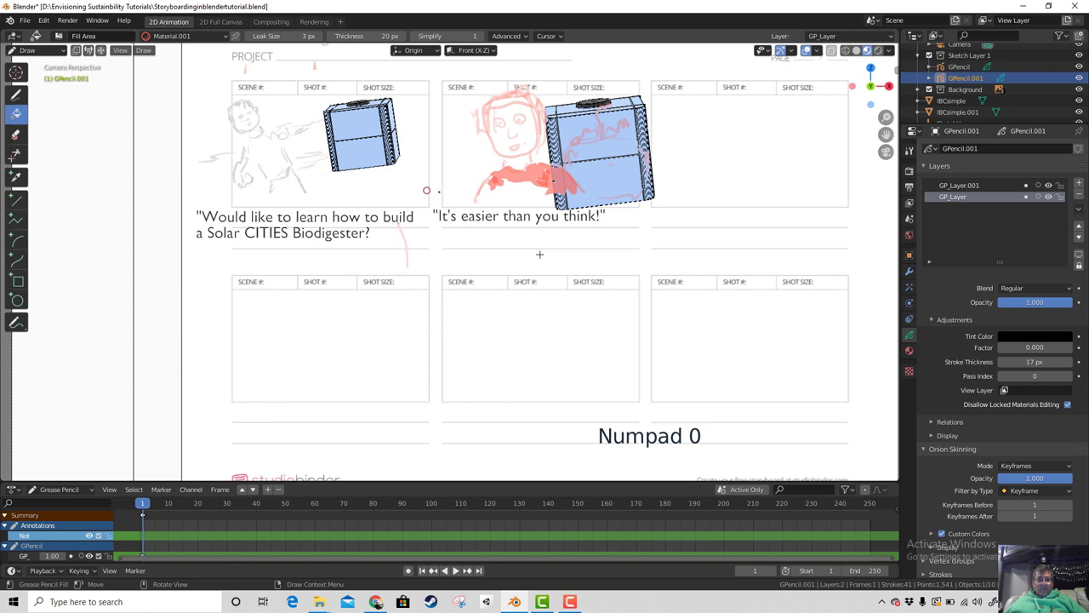
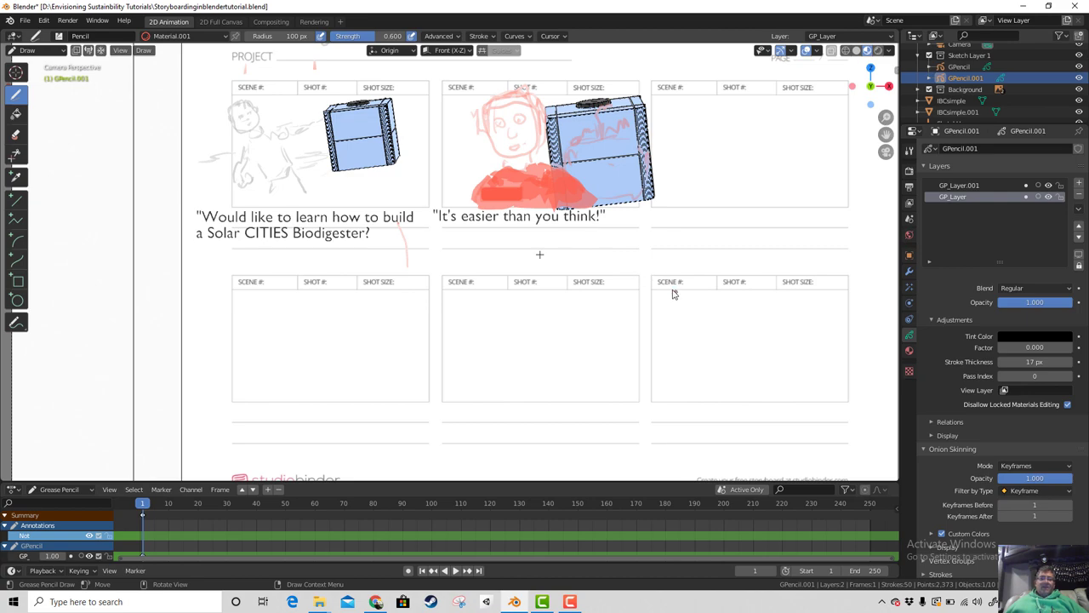
Step: Grab and reposition the first biodigester model while orbiting around the storyboard
{"action": "scroll", "scroll_direction": "down", "scroll_amount": 3}
{"action": "middle_click", "coordinate": [627, 299]}
{"action": "scroll", "scroll_direction": "down", "scroll_amount": 3}
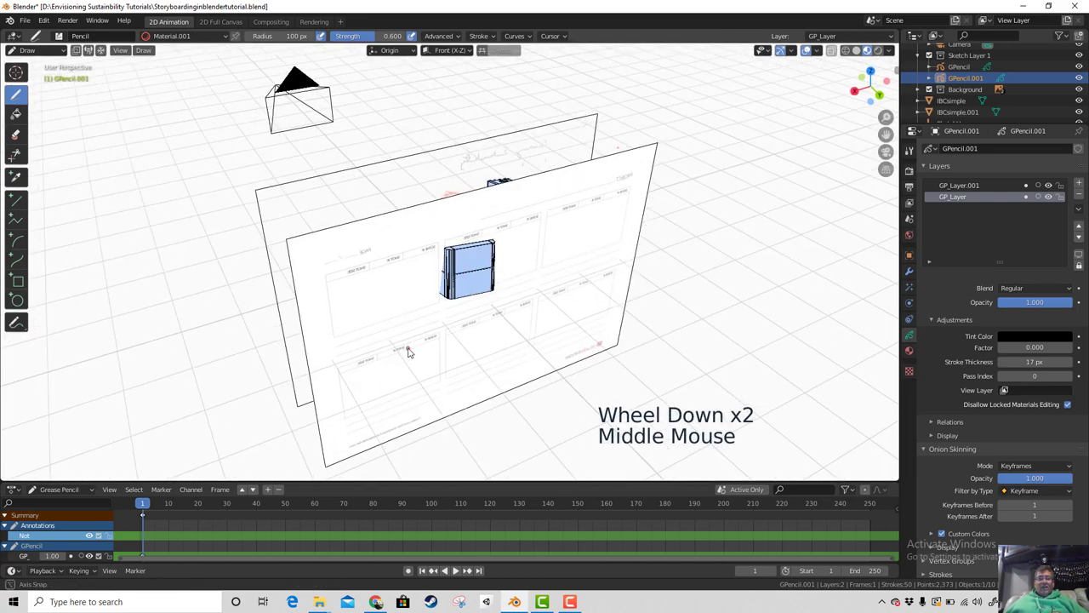
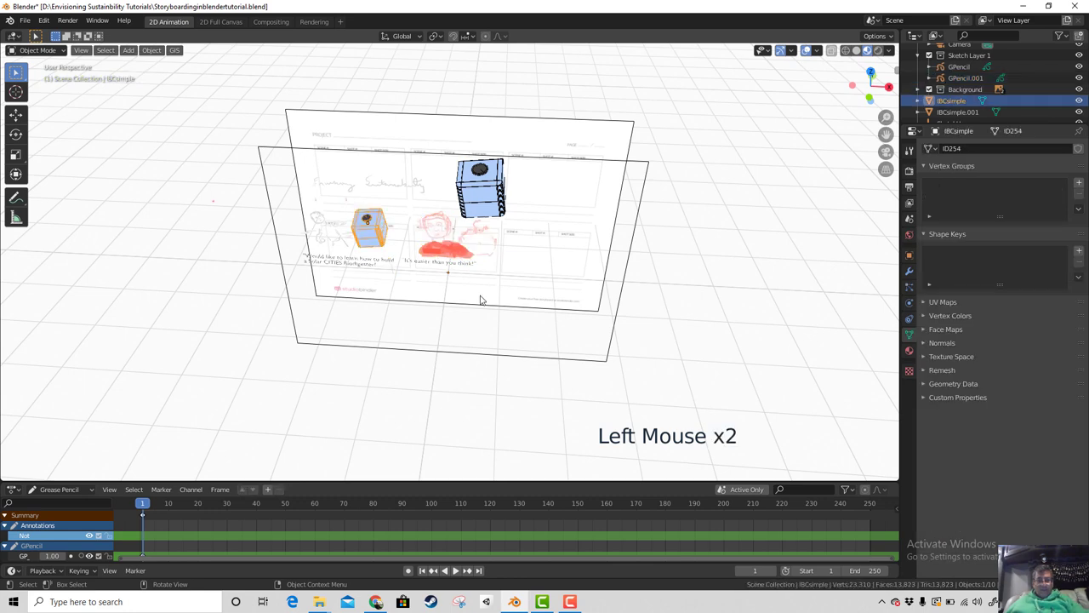
{"action": "key", "text": "g"}
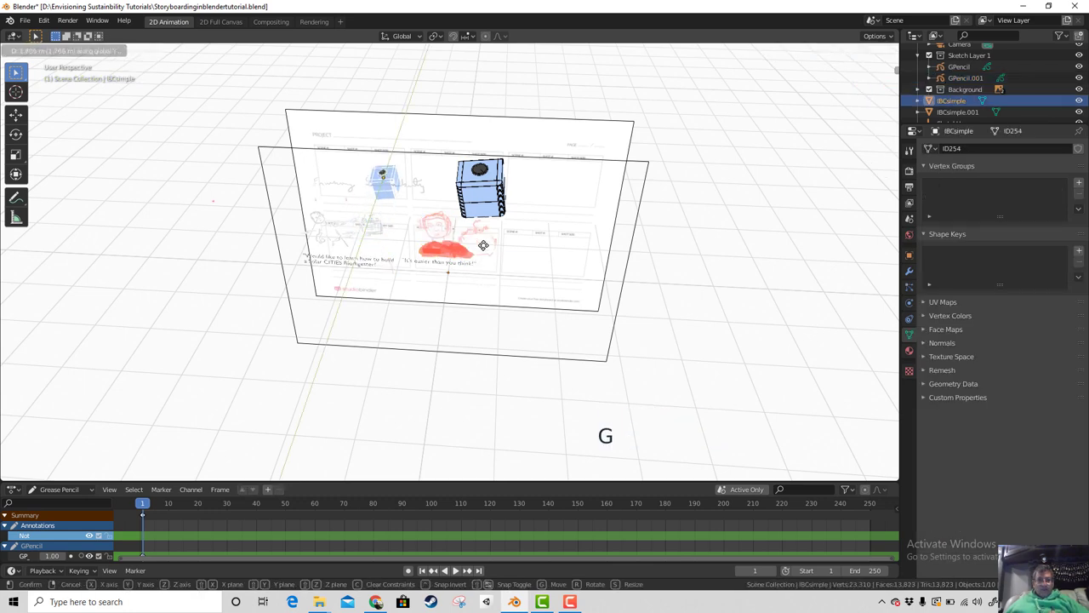
{"action": "middle_click", "coordinate": [517, 305]}
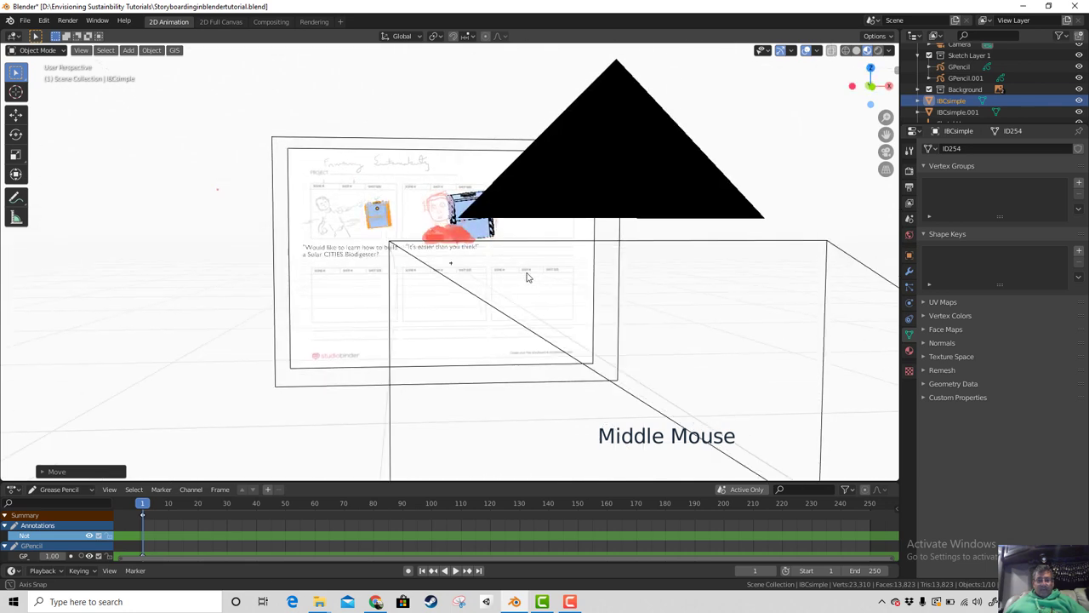
{"action": "key", "text": "KP_0"}
{"action": "scroll", "scroll_direction": "up", "scroll_amount": 3}
{"action": "left_click", "coordinate": [389, 185]}
Step: Nudge the selection again, then look at the page through the scene camera with Numpad 0
{"action": "key", "text": "g"}
{"action": "middle_click", "coordinate": [436, 237]}
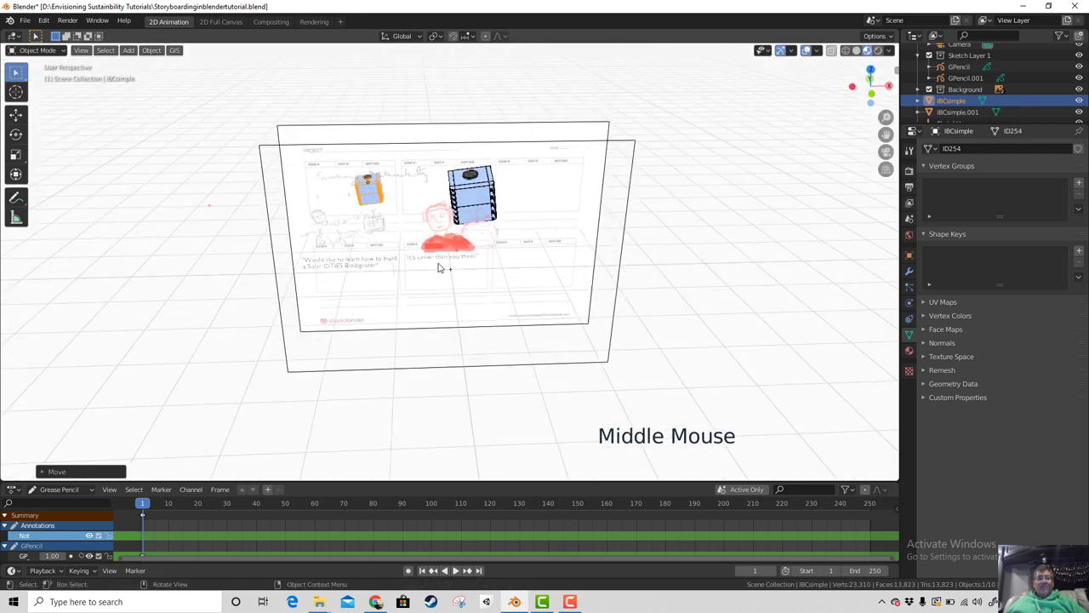
{"action": "scroll", "scroll_direction": "up", "scroll_amount": 3}
{"action": "scroll", "scroll_direction": "down", "scroll_amount": 3}
{"action": "middle_click", "coordinate": [461, 283]}
{"action": "scroll", "scroll_direction": "up", "scroll_amount": 3}
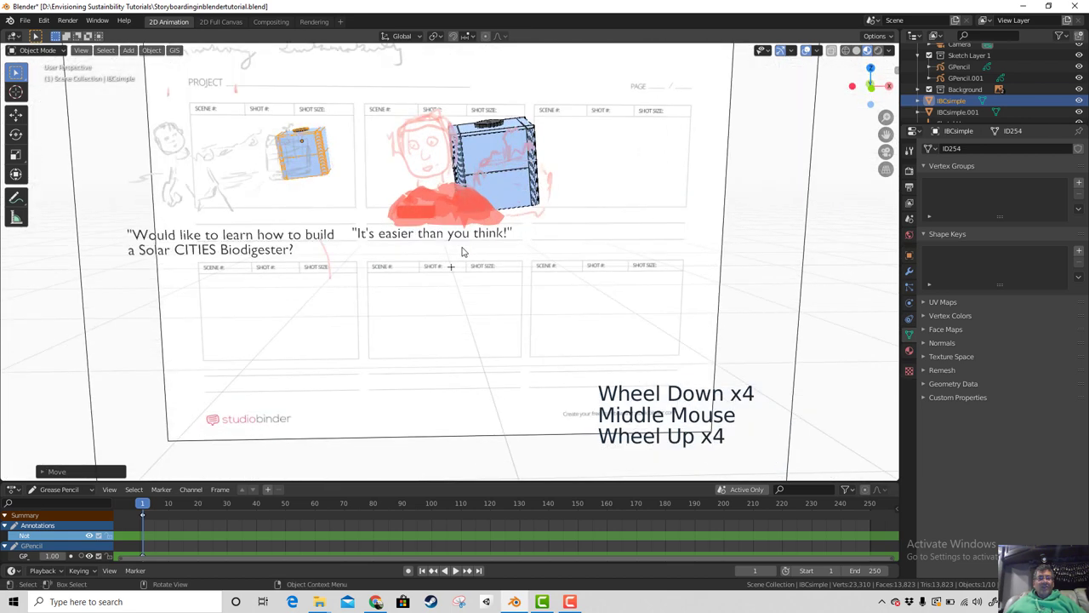
{"action": "scroll", "scroll_direction": "down", "scroll_amount": 3}
{"action": "key", "text": "KP_0"}
{"action": "scroll", "scroll_direction": "up", "scroll_amount": 3}
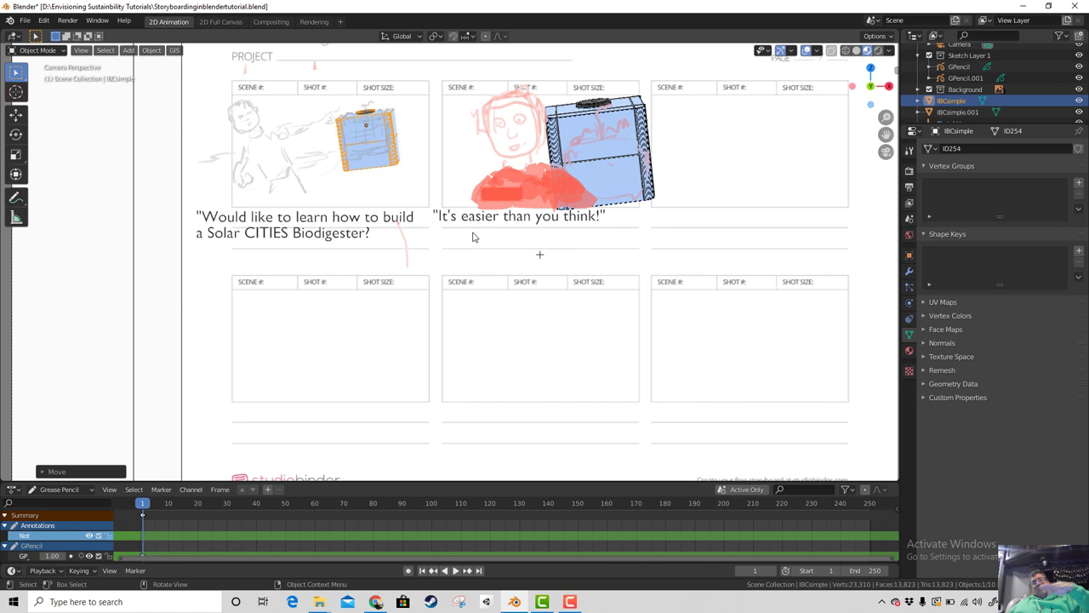
Step: Render the current frame of the storyboard page as a still image and scroll over the result
{"action": "left_click", "coordinate": [149, 508]}
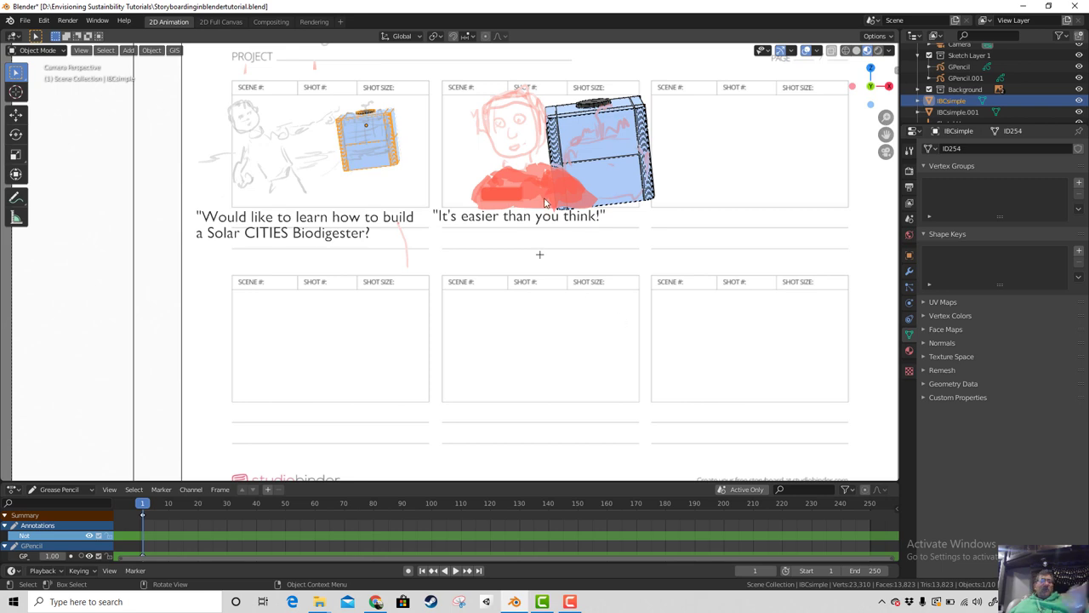
{"action": "scroll", "scroll_direction": "down", "scroll_amount": 3}
{"action": "scroll", "scroll_direction": "up", "scroll_amount": 3}
{"action": "scroll", "scroll_direction": "down", "scroll_amount": 3}
{"action": "scroll", "scroll_direction": "down", "scroll_amount": 3}
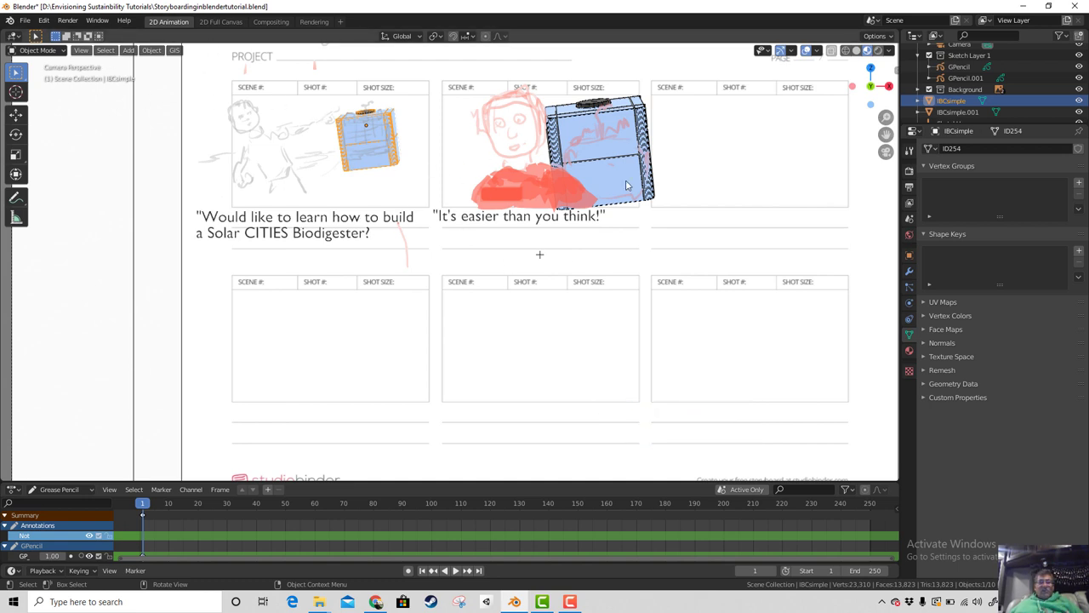
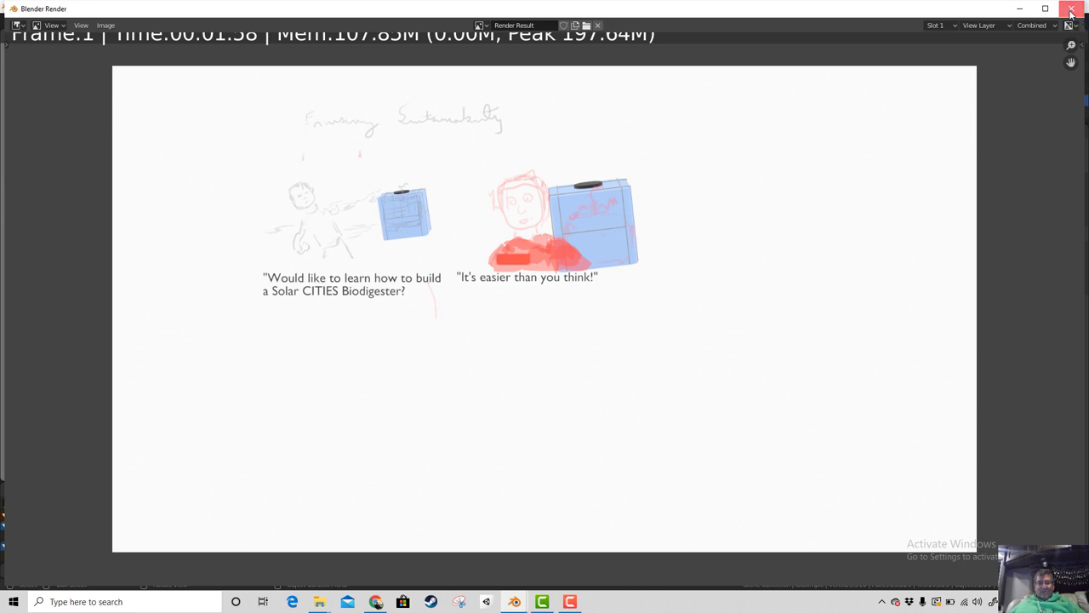
Step: Leave the render result and orbit the viewport to see the storyboard planes from the side
{"action": "scroll", "scroll_direction": "up", "scroll_amount": 3}
{"action": "scroll", "scroll_direction": "down", "scroll_amount": 3}
{"action": "scroll", "scroll_direction": "down", "scroll_amount": 3}
{"action": "scroll", "scroll_direction": "down", "scroll_amount": 3}
{"action": "scroll", "scroll_direction": "up", "scroll_amount": 3}
{"action": "scroll", "scroll_direction": "down", "scroll_amount": 3}
{"action": "scroll", "scroll_direction": "down", "scroll_amount": 3}
{"action": "scroll", "scroll_direction": "down", "scroll_amount": 3}
{"action": "scroll", "scroll_direction": "down", "scroll_amount": 3}
{"action": "middle_click", "coordinate": [775, 188]}
Step: Select the second storyboard template image and zoom around the panels to review them
{"action": "left_click", "coordinate": [587, 240]}
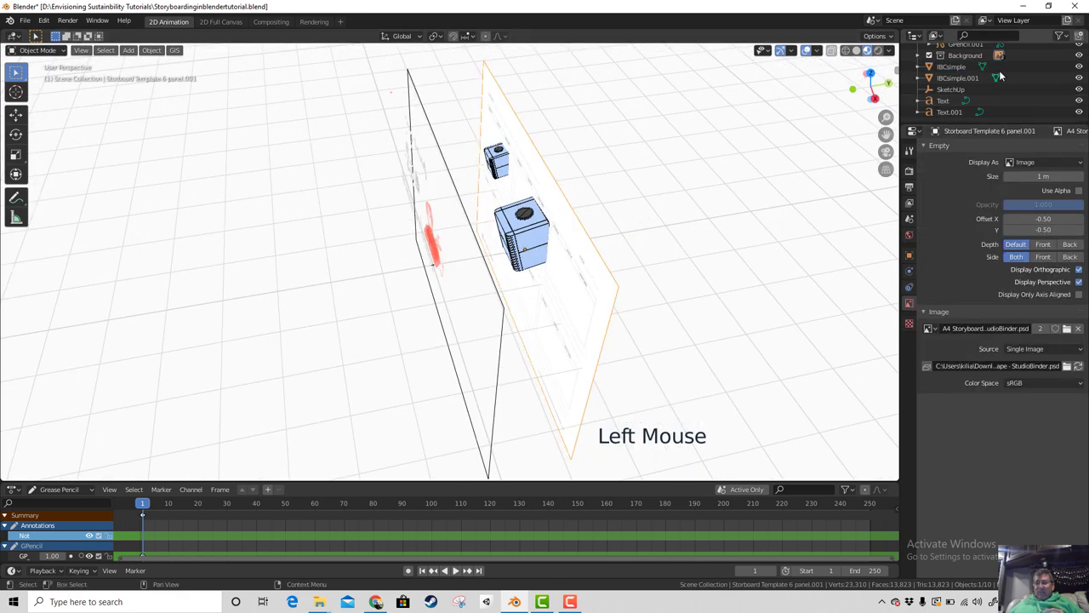
{"action": "scroll", "scroll_direction": "down", "scroll_amount": 3}
{"action": "scroll", "scroll_direction": "up", "scroll_amount": 3}
{"action": "scroll", "scroll_direction": "down", "scroll_amount": 3}
{"action": "scroll", "scroll_direction": "up", "scroll_amount": 3}
{"action": "scroll", "scroll_direction": "down", "scroll_amount": 3}
{"action": "scroll", "scroll_direction": "down", "scroll_amount": 3}
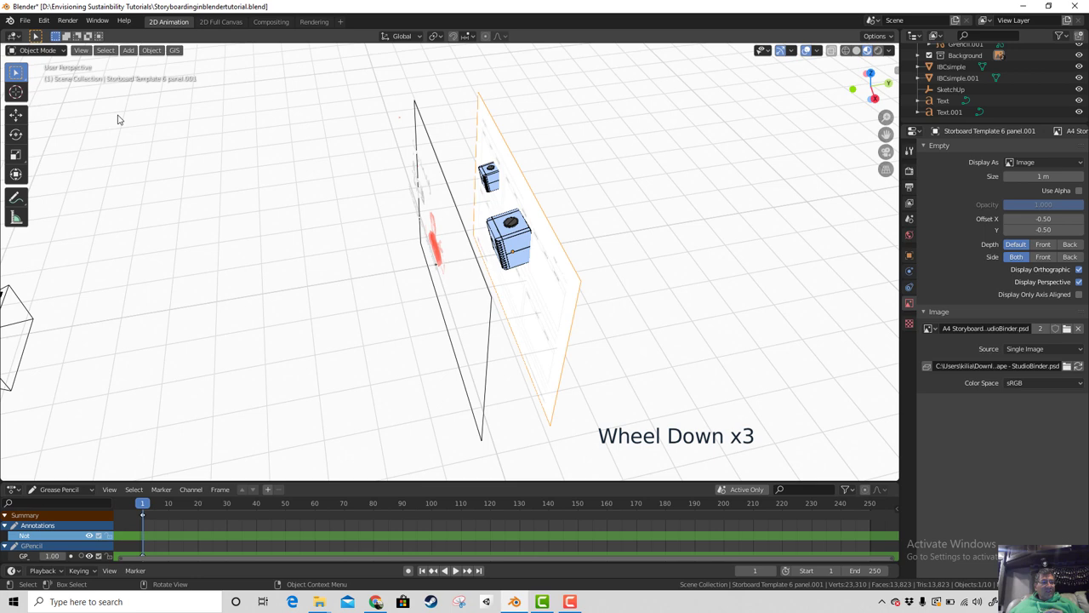
{"action": "scroll", "scroll_direction": "up", "scroll_amount": 3}
{"action": "scroll", "scroll_direction": "down", "scroll_amount": 3}
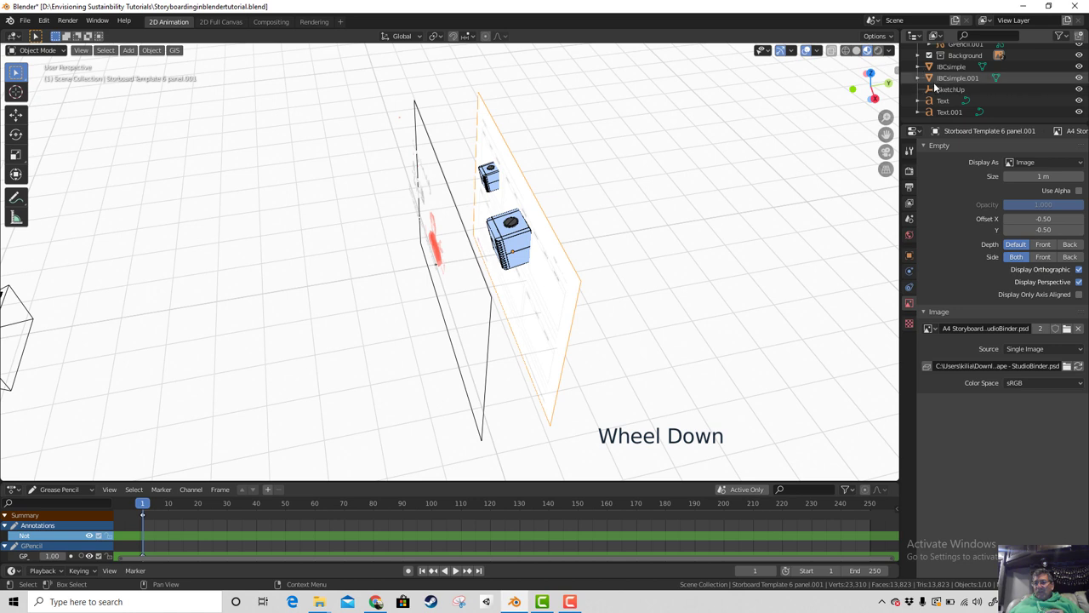
{"action": "scroll", "scroll_direction": "up", "scroll_amount": 3}
{"action": "scroll", "scroll_direction": "up", "scroll_amount": 3}
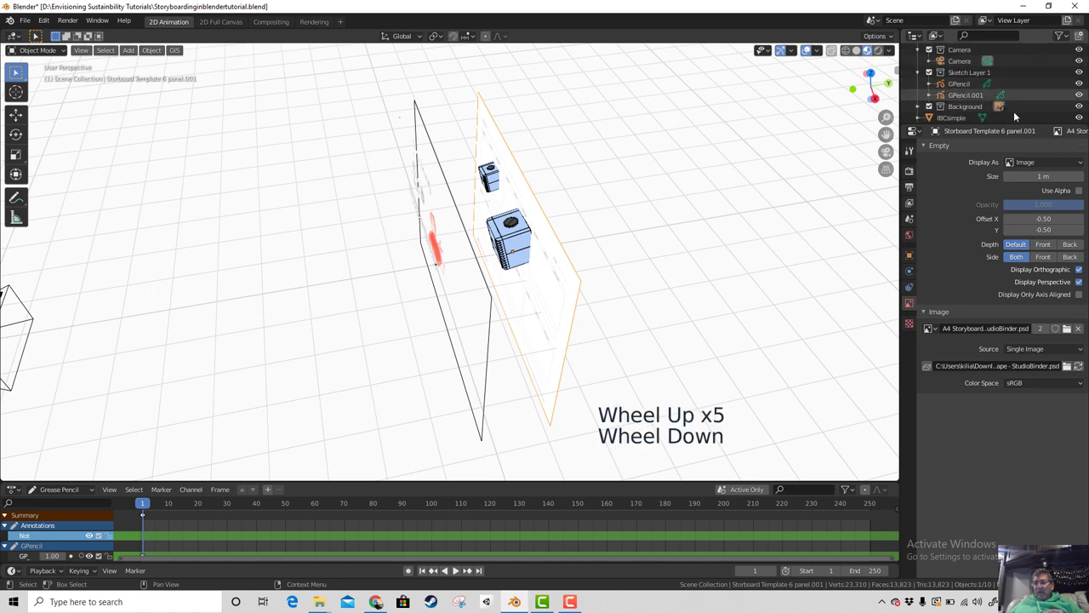
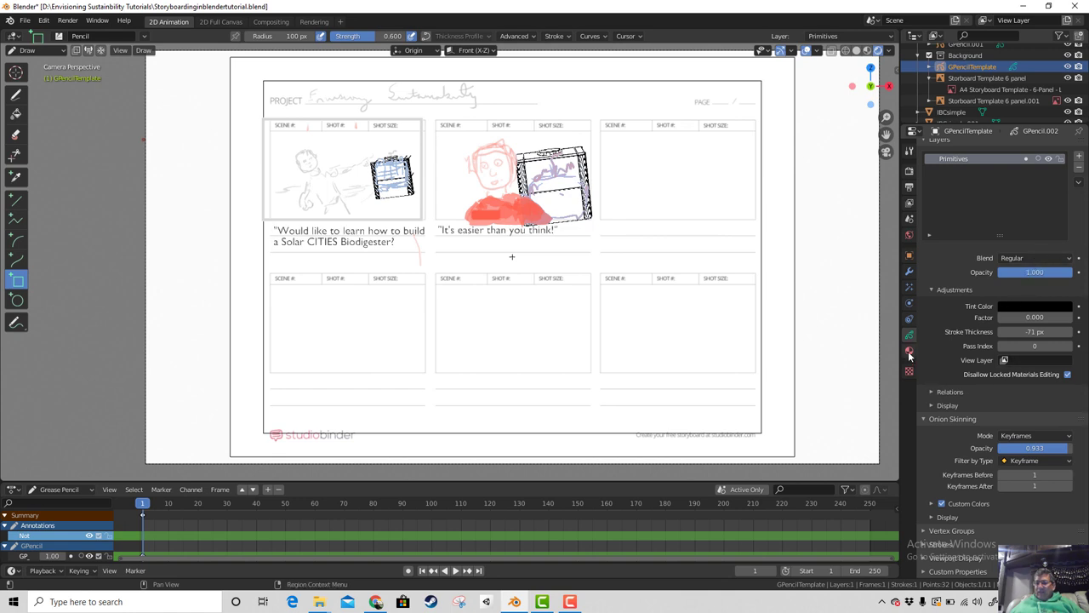
Step: Replace the GPencilTemplate's material with a fresh one in the Material properties
{"action": "left_click", "coordinate": [911, 356]}
{"action": "left_click", "coordinate": [951, 246]}
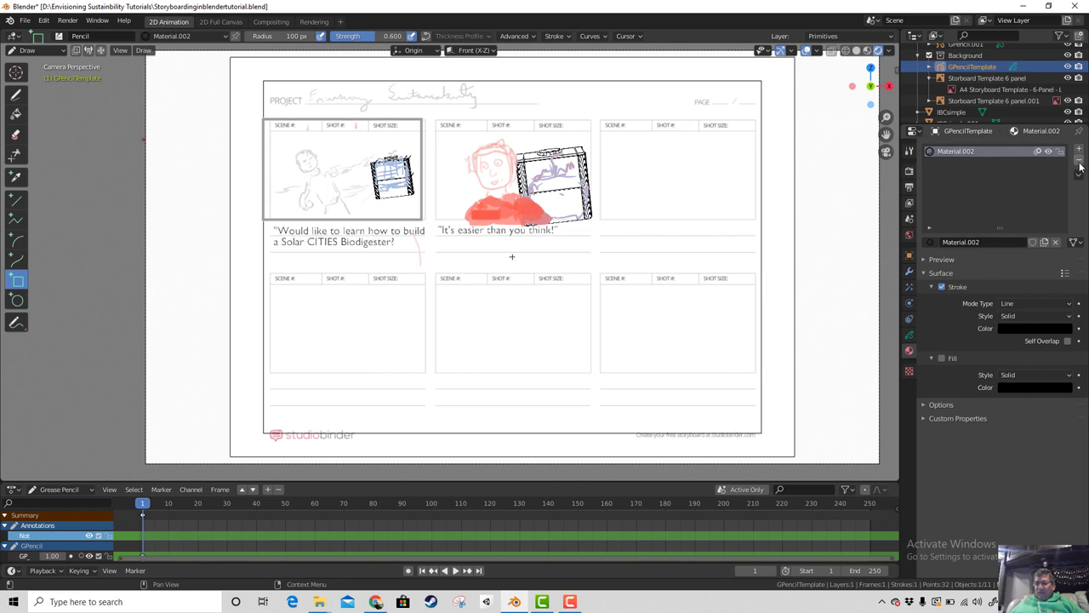
{"action": "left_click", "coordinate": [1082, 163]}
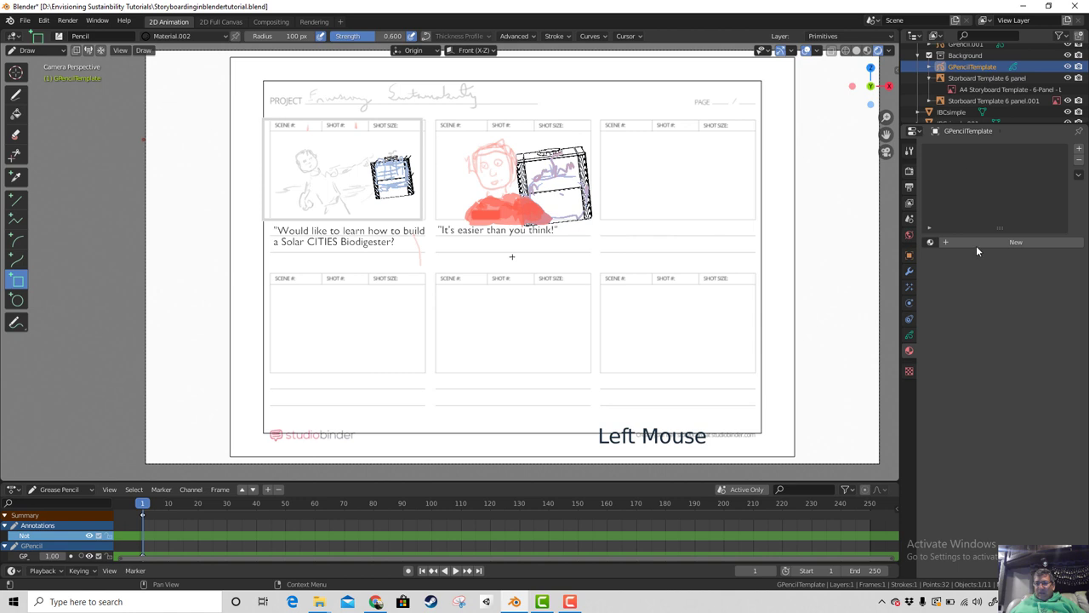
{"action": "left_click", "coordinate": [963, 249]}
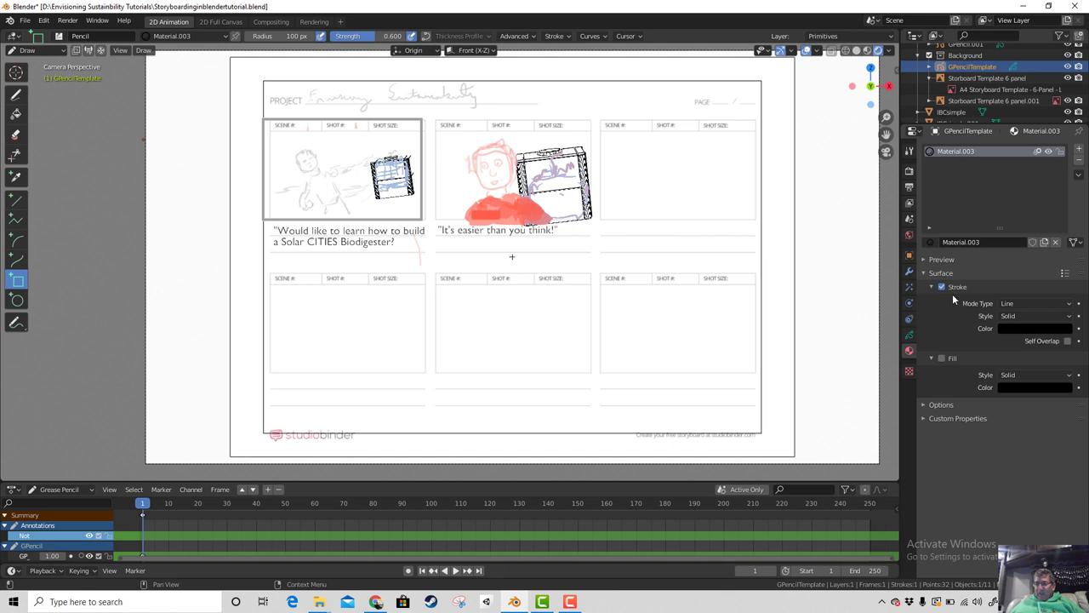
{"action": "left_click", "coordinate": [934, 263]}
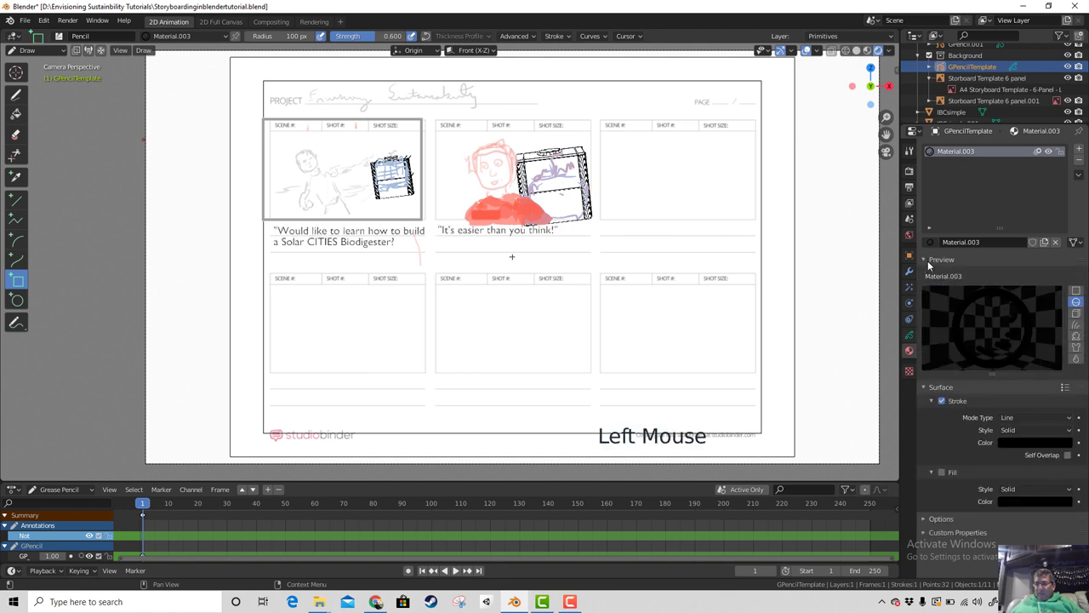
{"action": "left_click", "coordinate": [930, 264]}
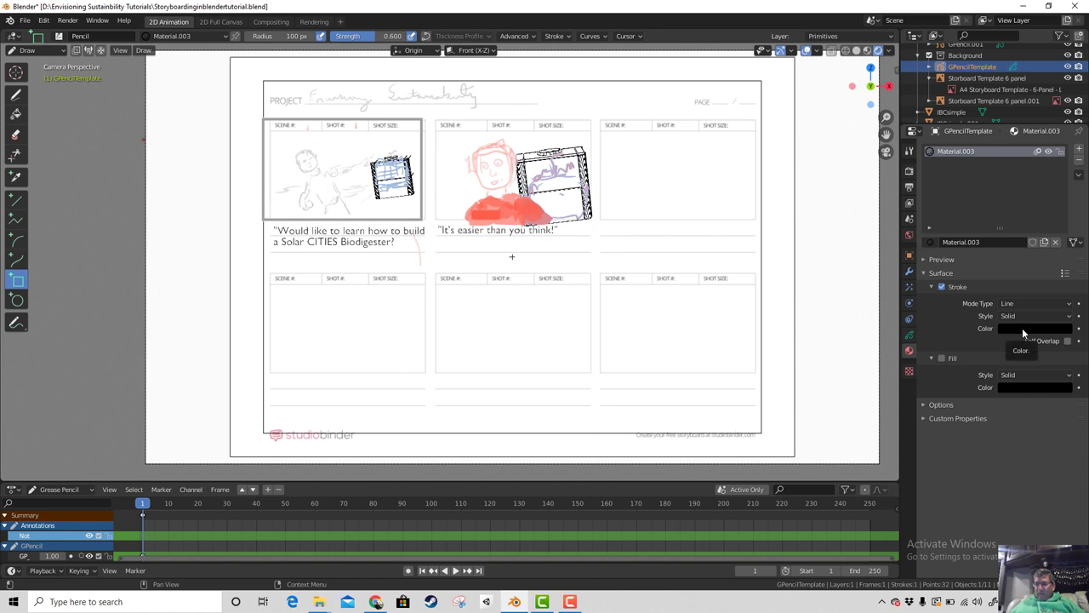
Step: Make the stroke colour blue and rename the material Blue
{"action": "left_click", "coordinate": [1028, 333]}
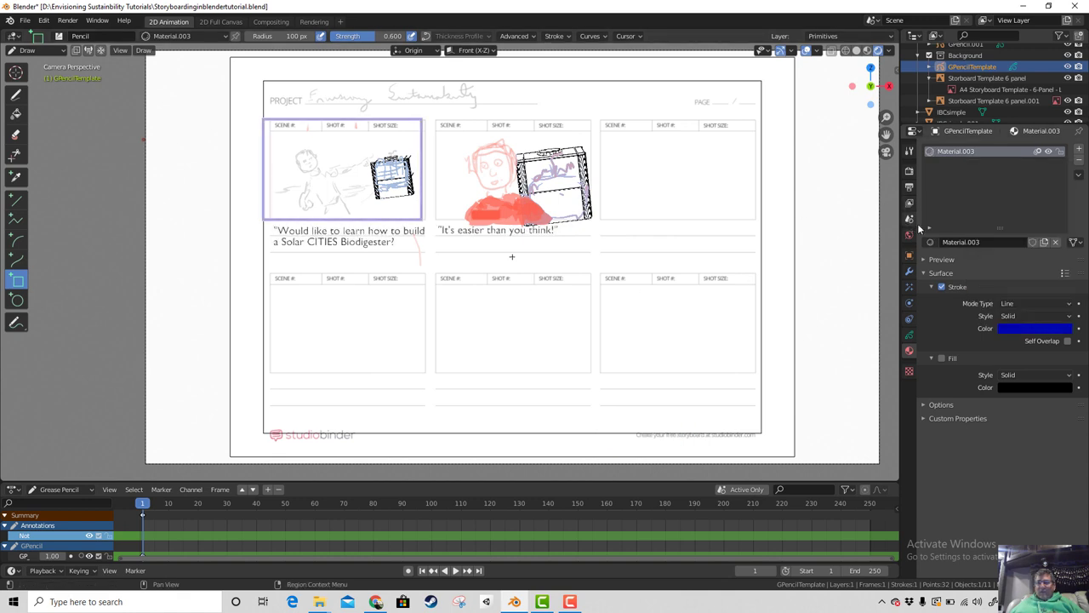
{"action": "double_click", "coordinate": [963, 156]}
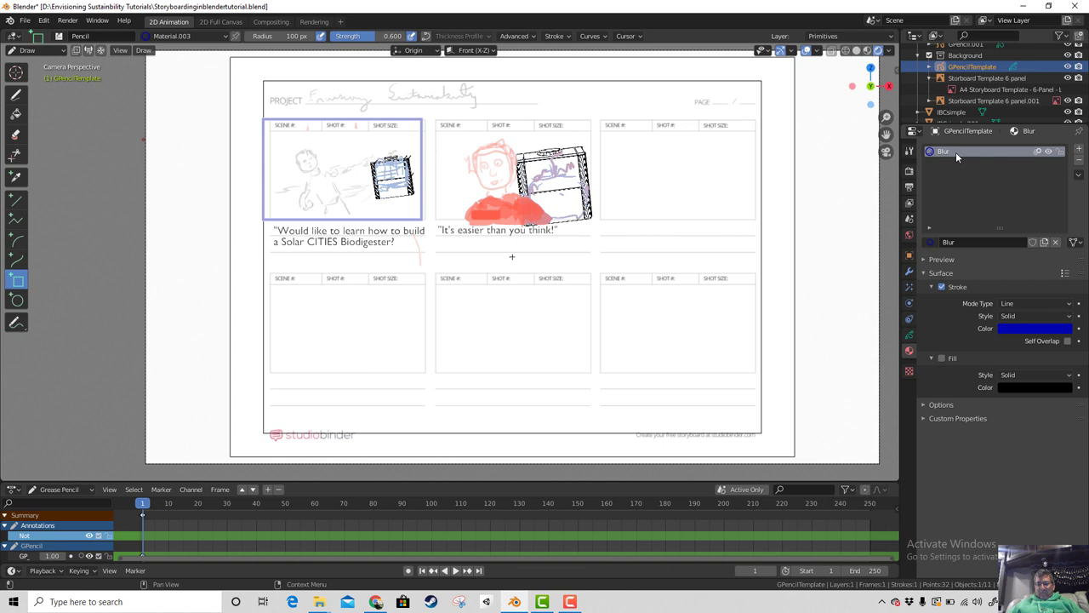
{"action": "double_click", "coordinate": [959, 157]}
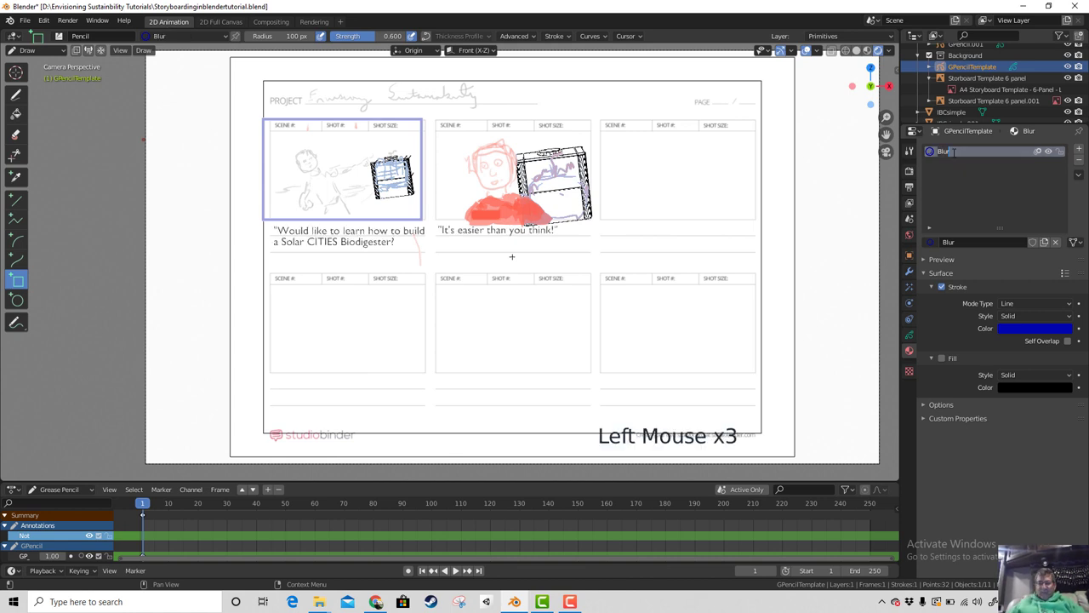
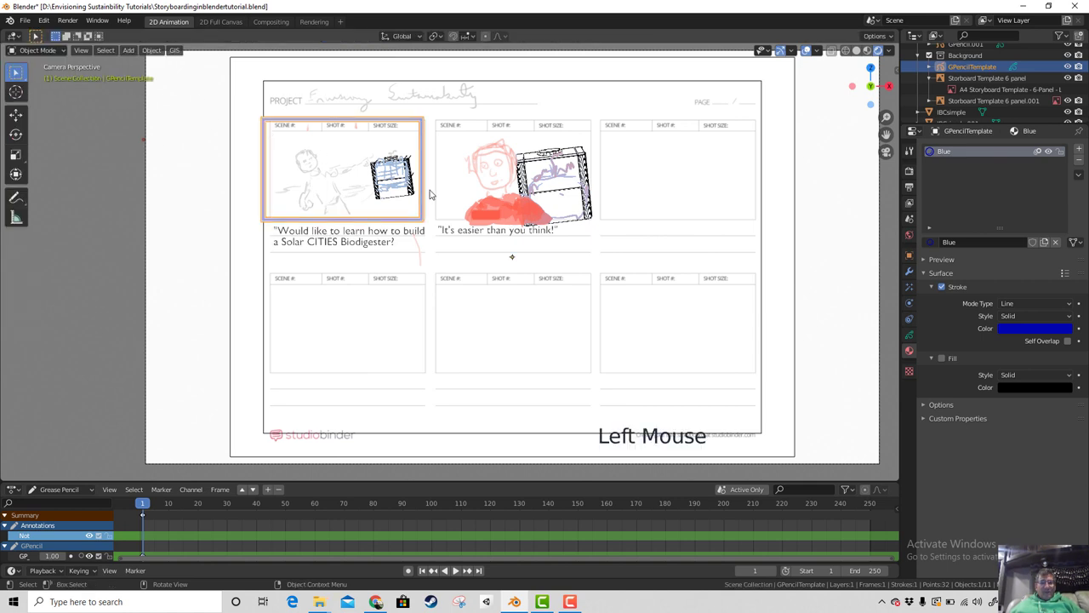
Step: Set GPencilTemplate's origin to its geometry and scale the frame to fit the first panel
{"action": "key", "text": "Tab"}
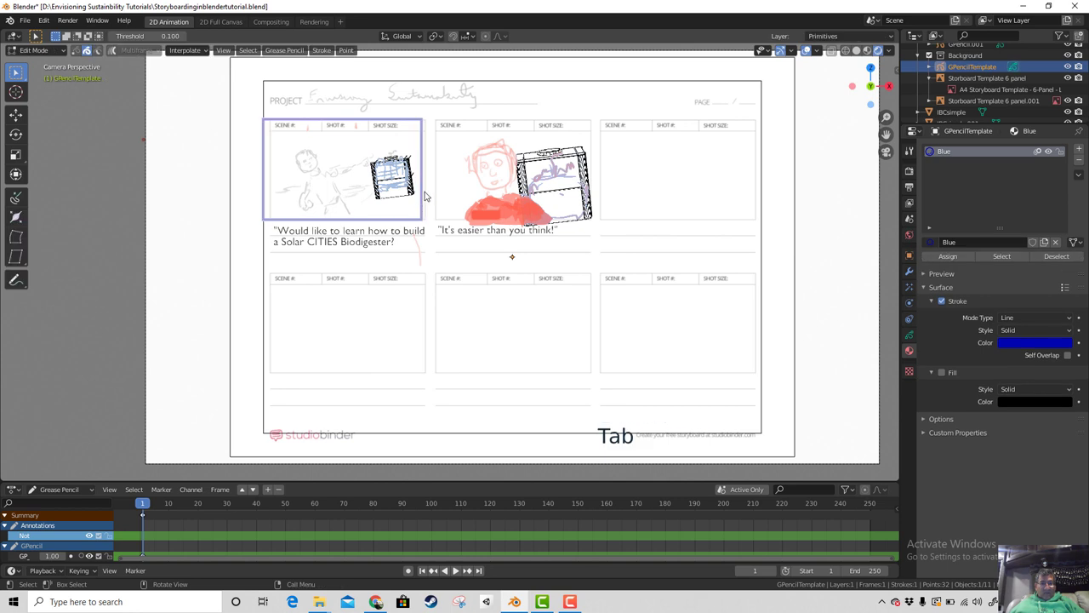
{"action": "key", "text": "Tab"}
{"action": "key", "text": "Tab"}
{"action": "key", "text": "Tab"}
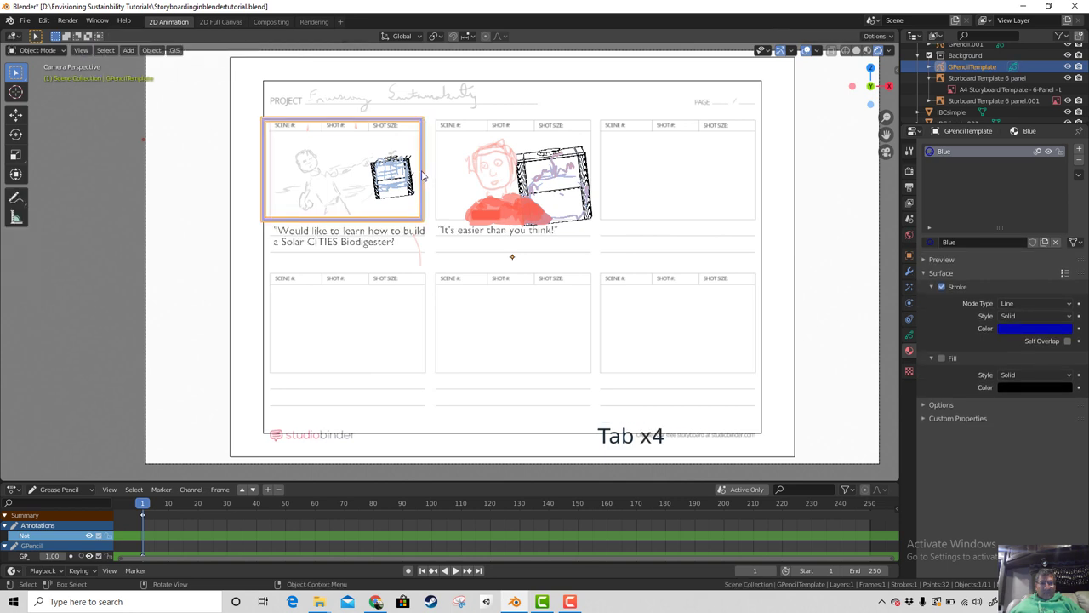
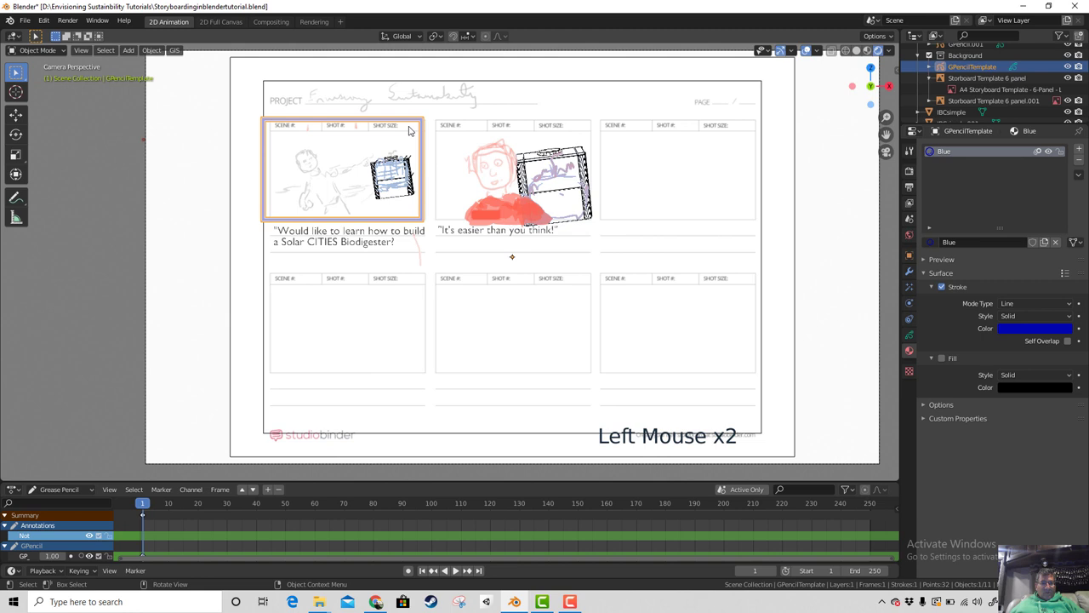
{"action": "key", "text": "s"}
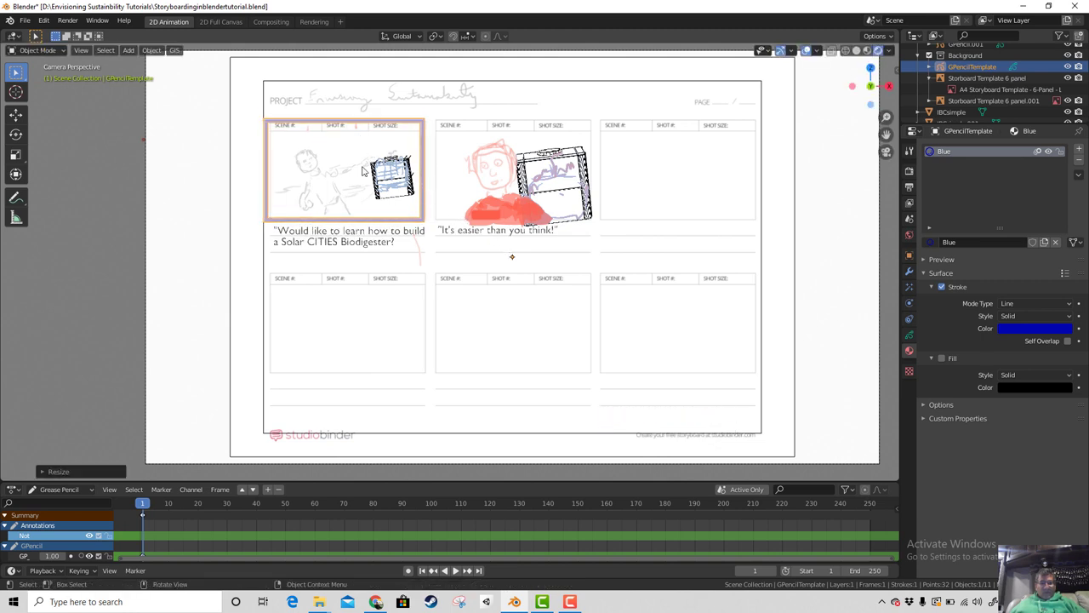
{"action": "left_click", "coordinate": [157, 54]}
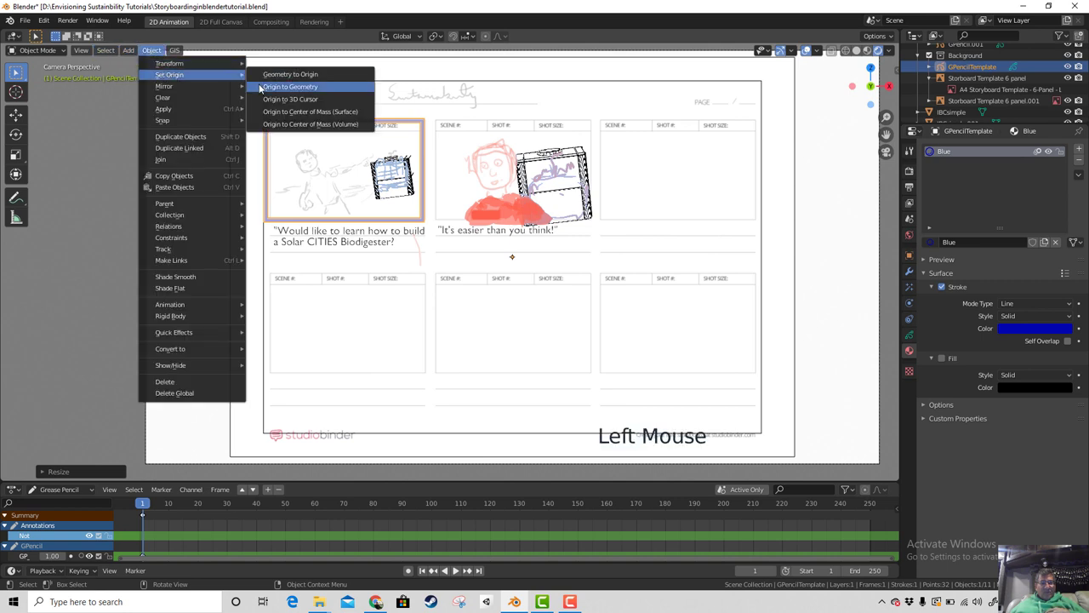
{"action": "key", "text": "s"}
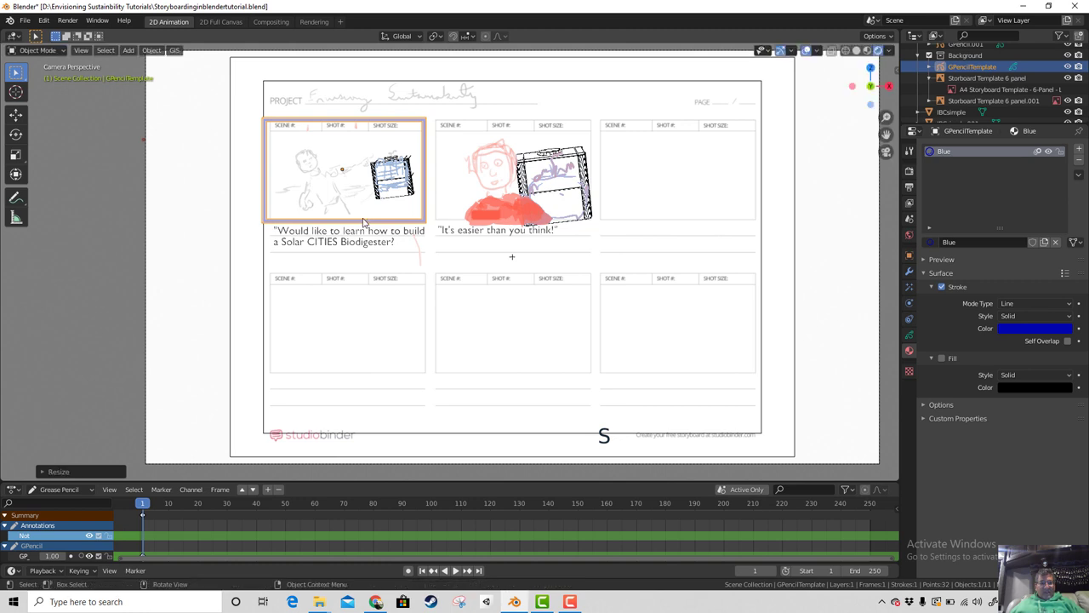
Step: Duplicate the panel border with Shift+D onto the five remaining panels, up to GPencilTemplate.005
{"action": "key", "text": "shift+d"}
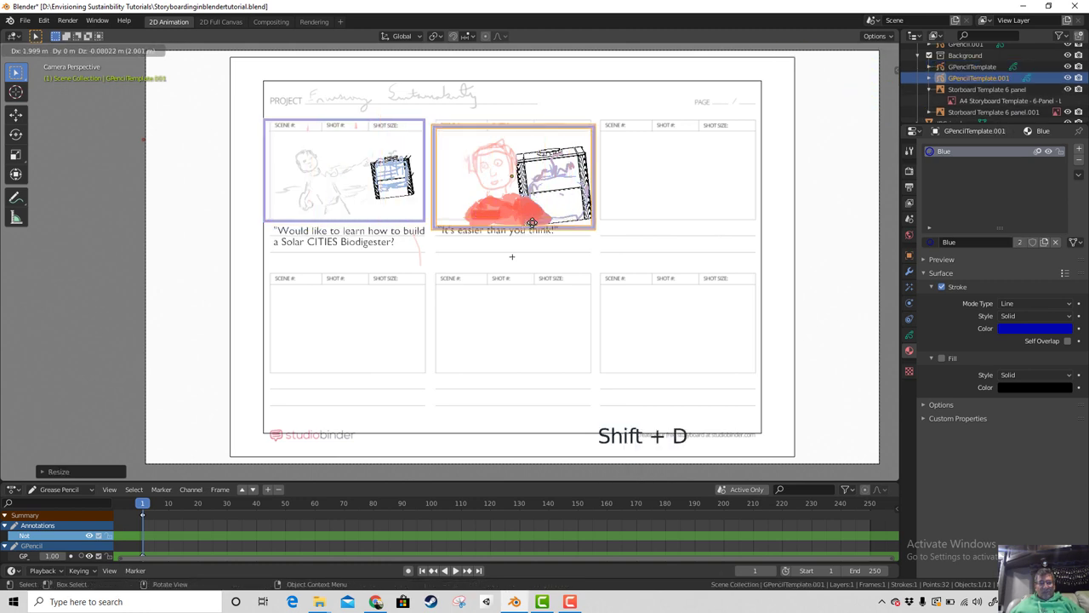
{"action": "key", "text": "shift+d"}
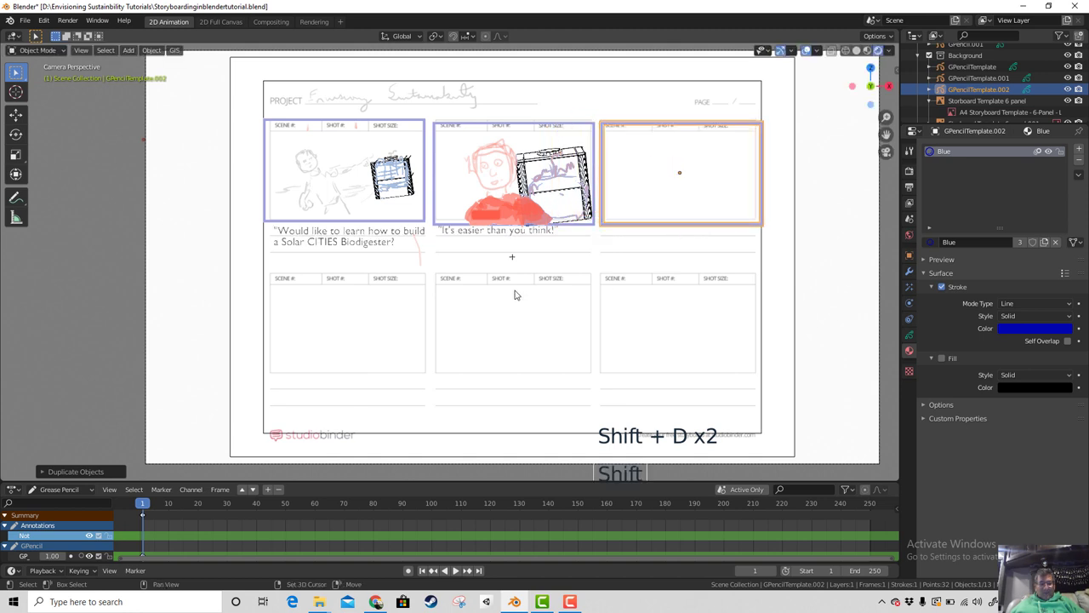
{"action": "key", "text": "shift+d"}
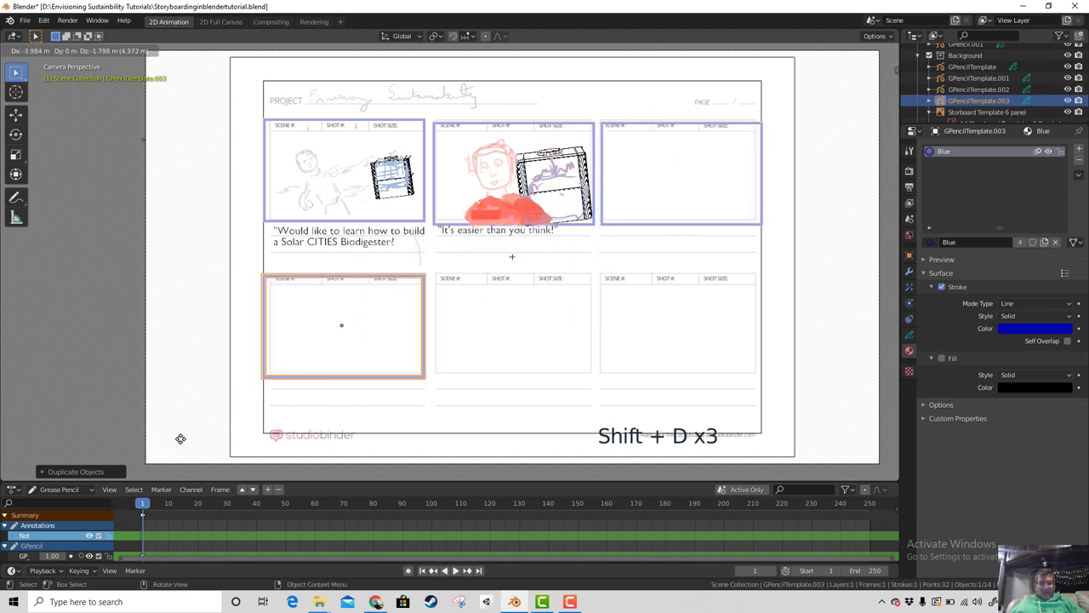
{"action": "key", "text": "shift+d"}
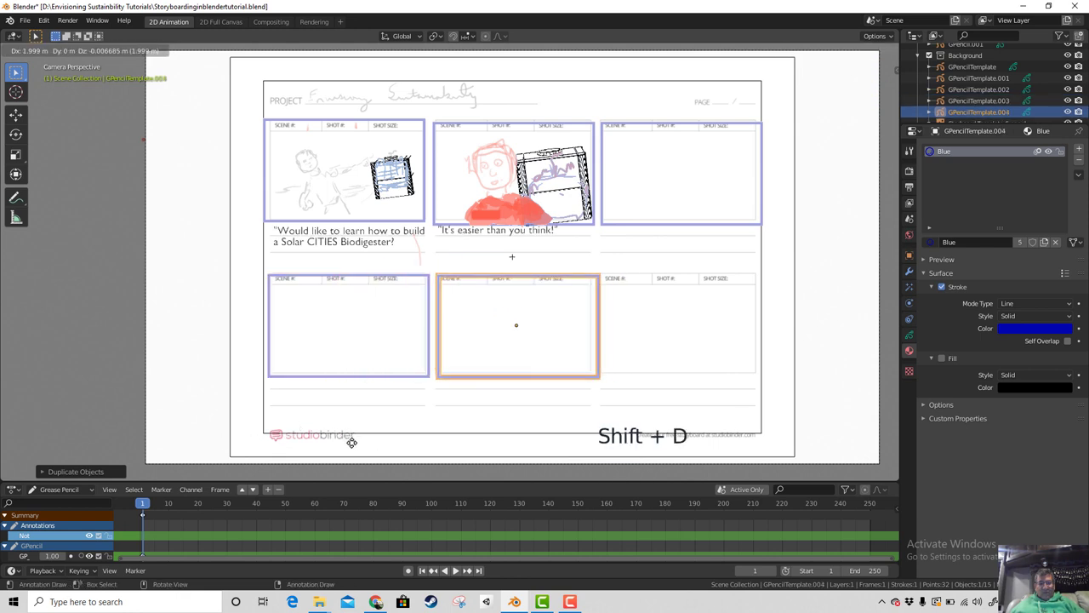
{"action": "key", "text": "shift+d"}
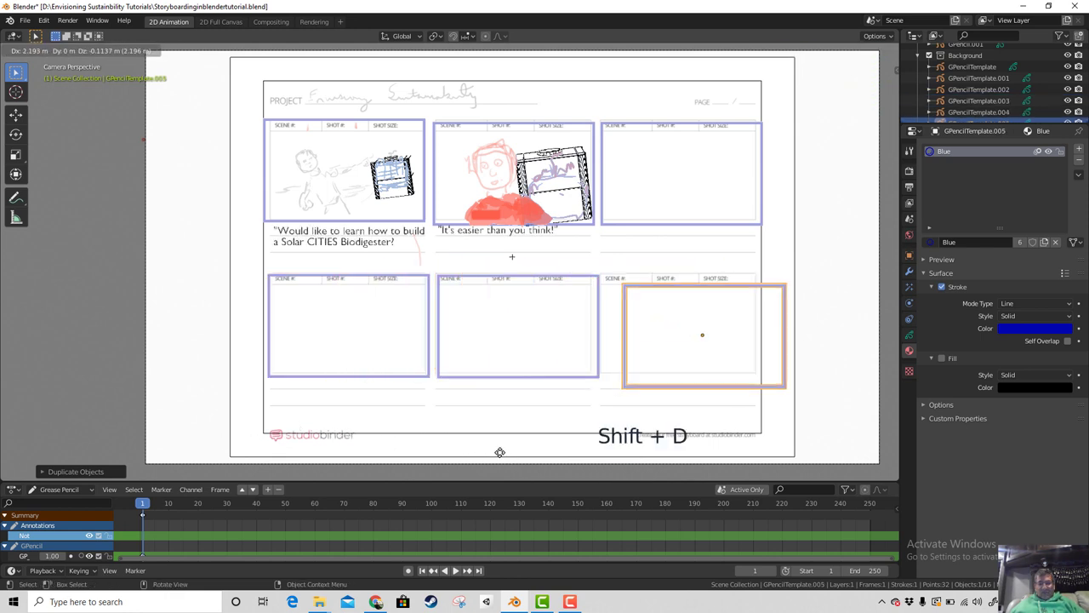
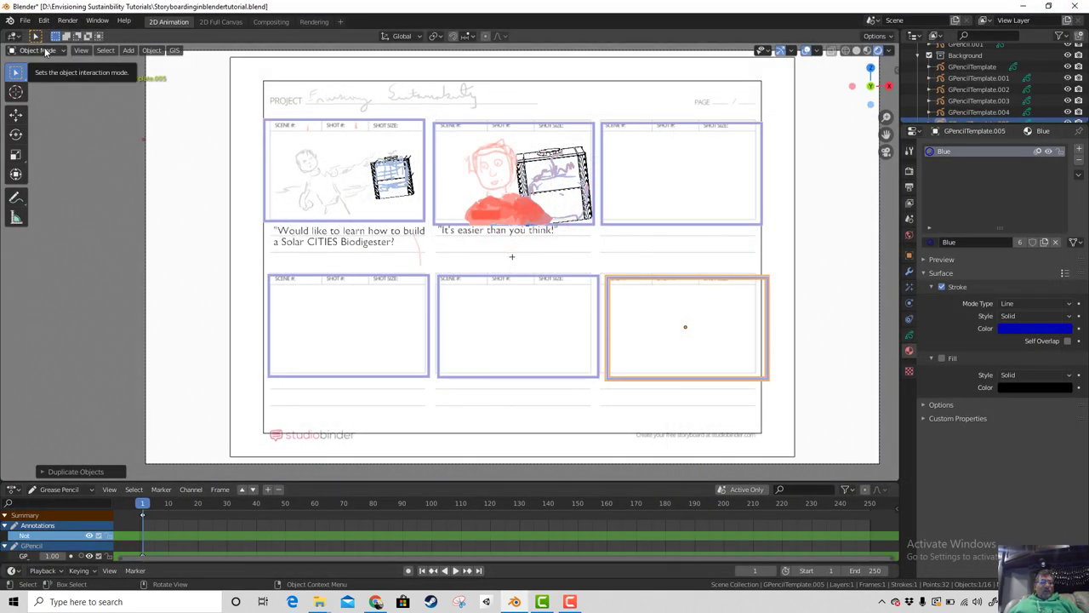
Step: Draw straight underlines beneath the panel captions with the Line tool, then render a still image
{"action": "left_click", "coordinate": [47, 51]}
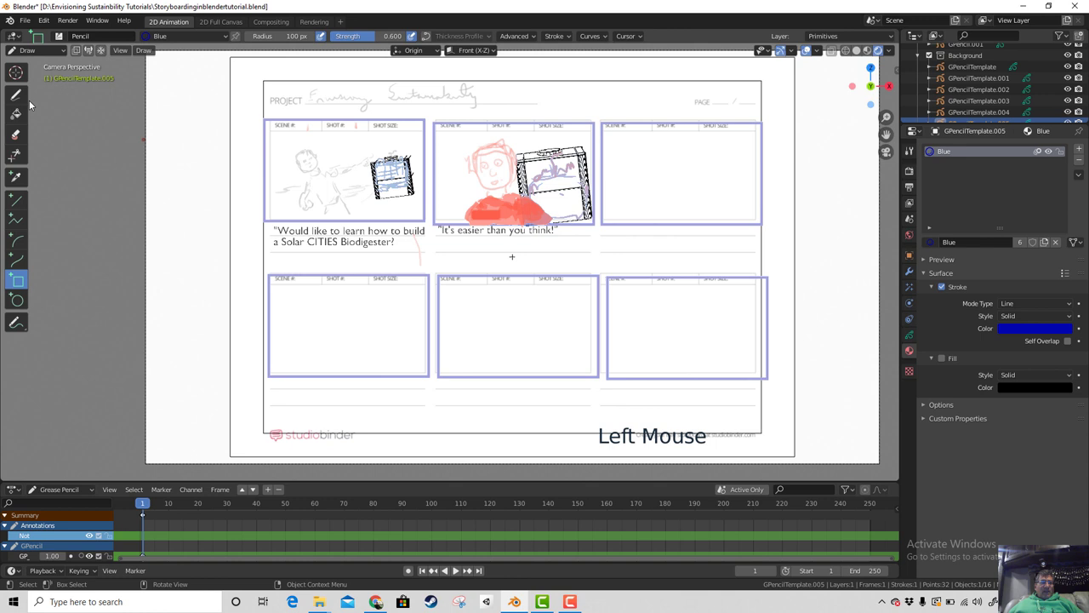
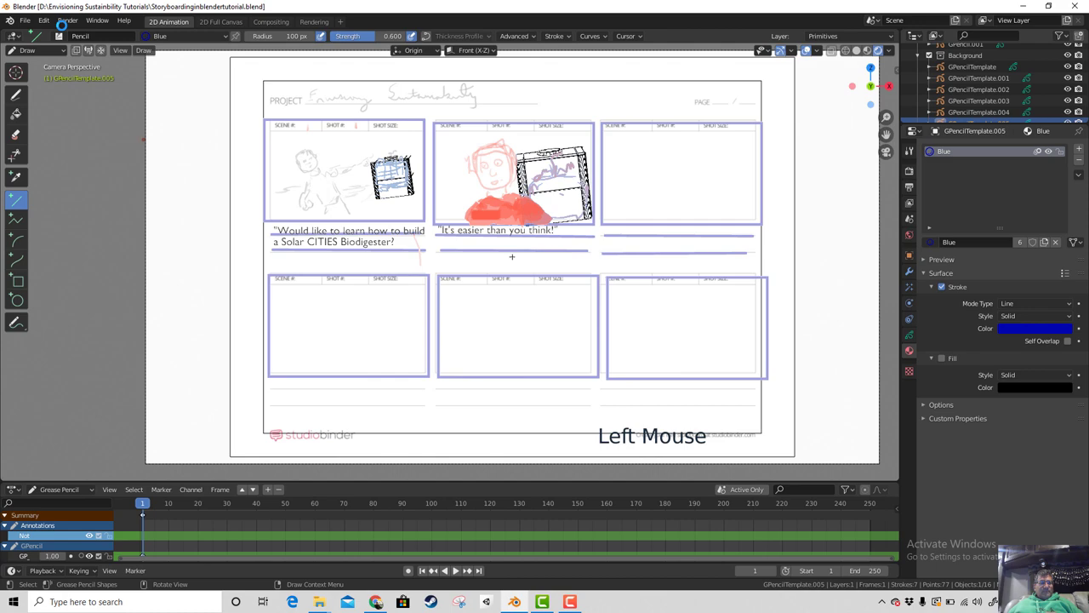
{"action": "left_click", "coordinate": [67, 27]}
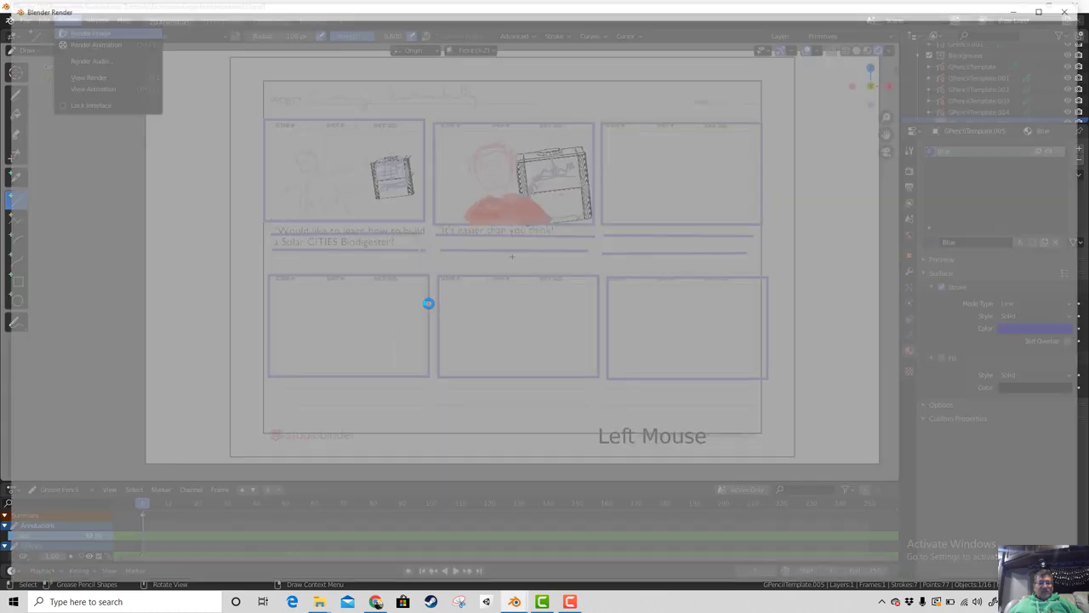
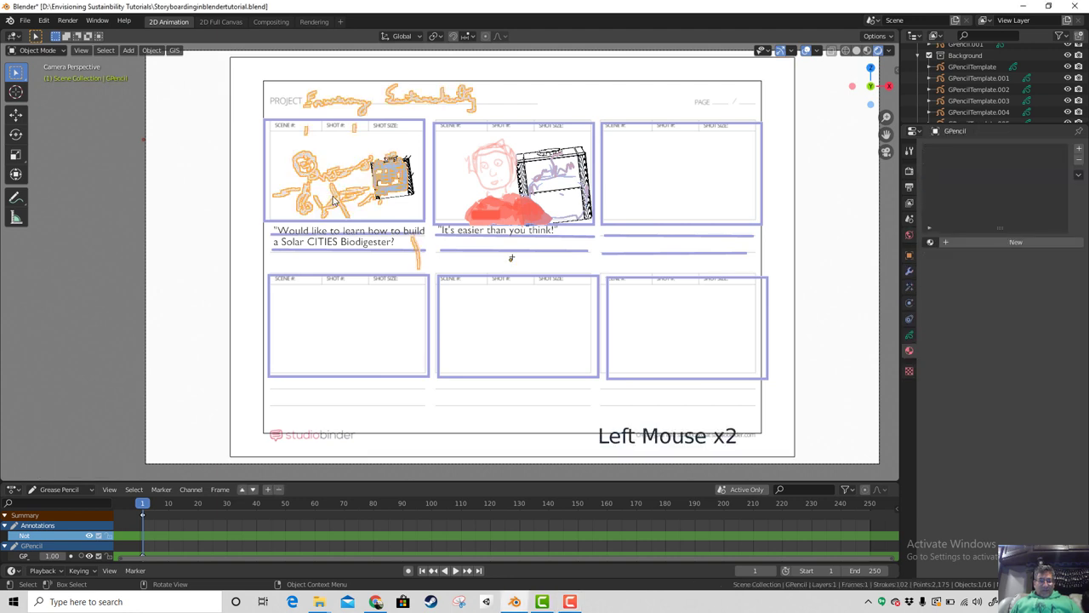
Step: Duplicate the GPencil sketch object and delete the title lettering strokes from the copy
{"action": "key", "text": "shift+d"}
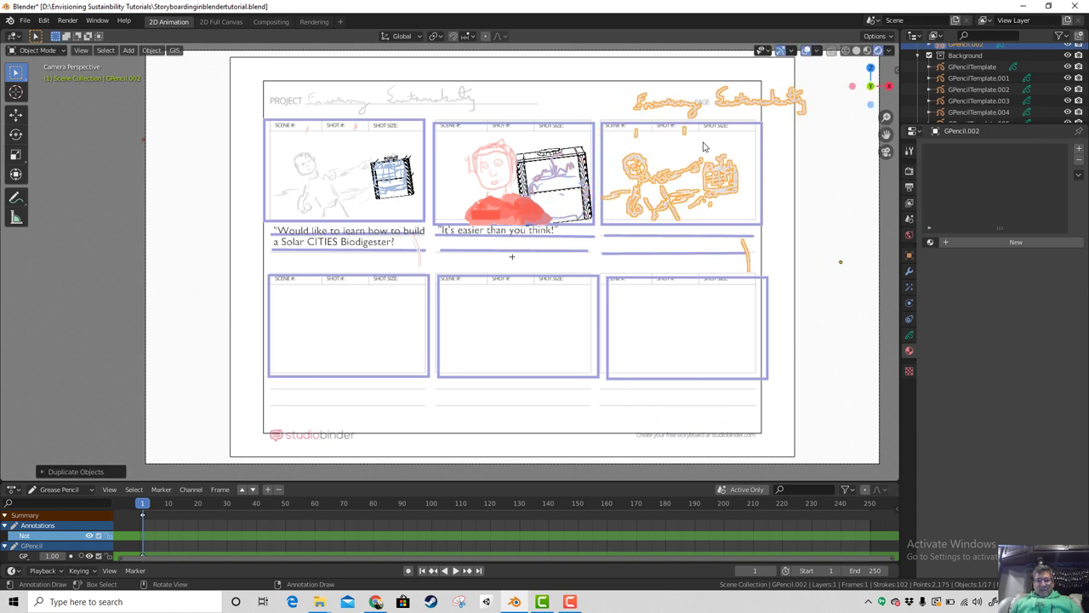
{"action": "key", "text": "Tab"}
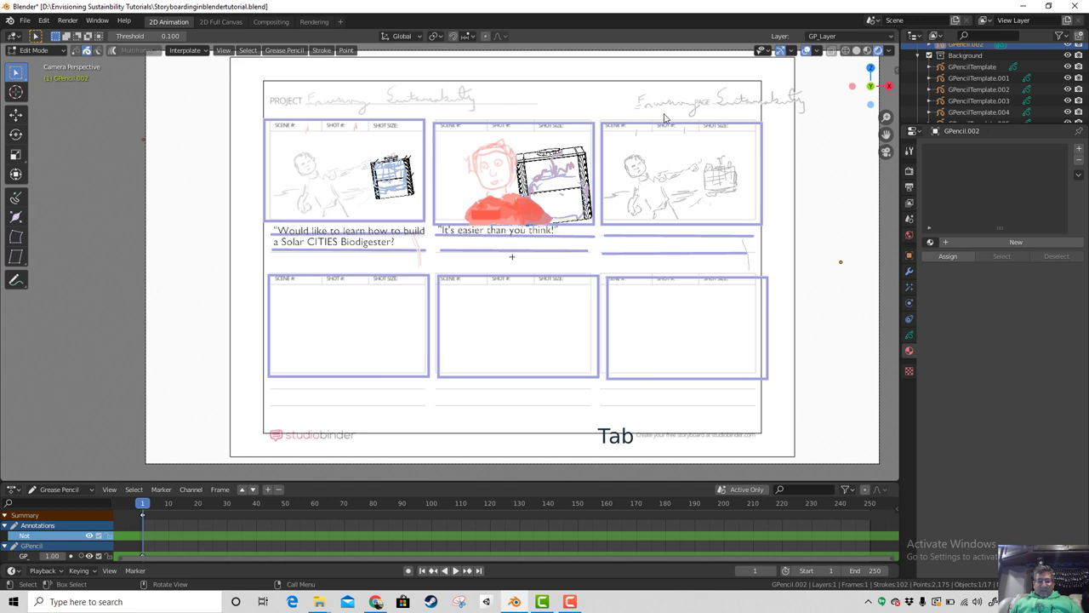
{"action": "key", "text": "b"}
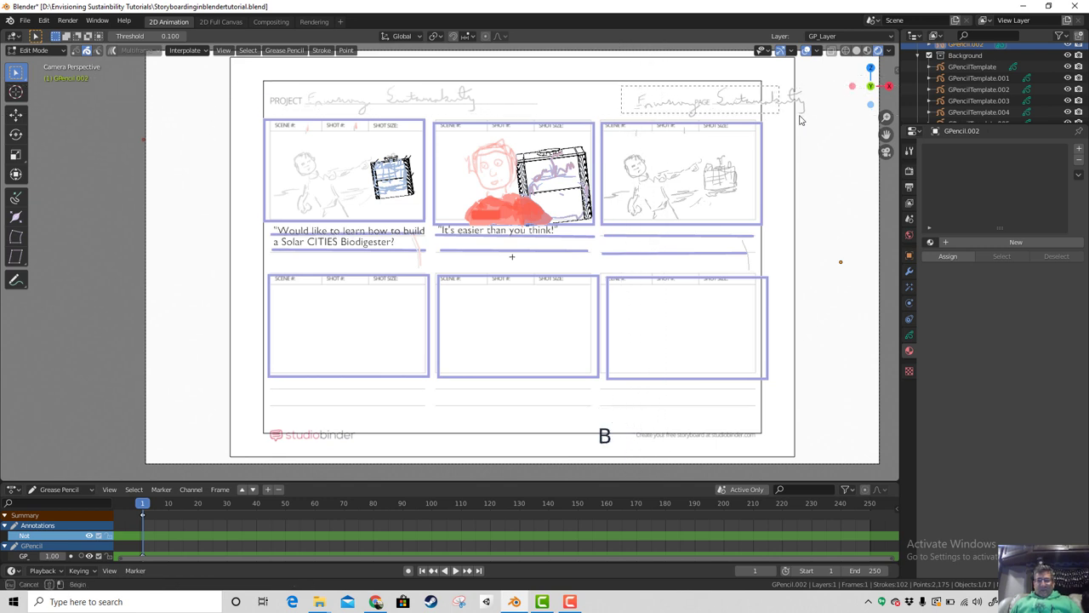
{"action": "key", "text": "x"}
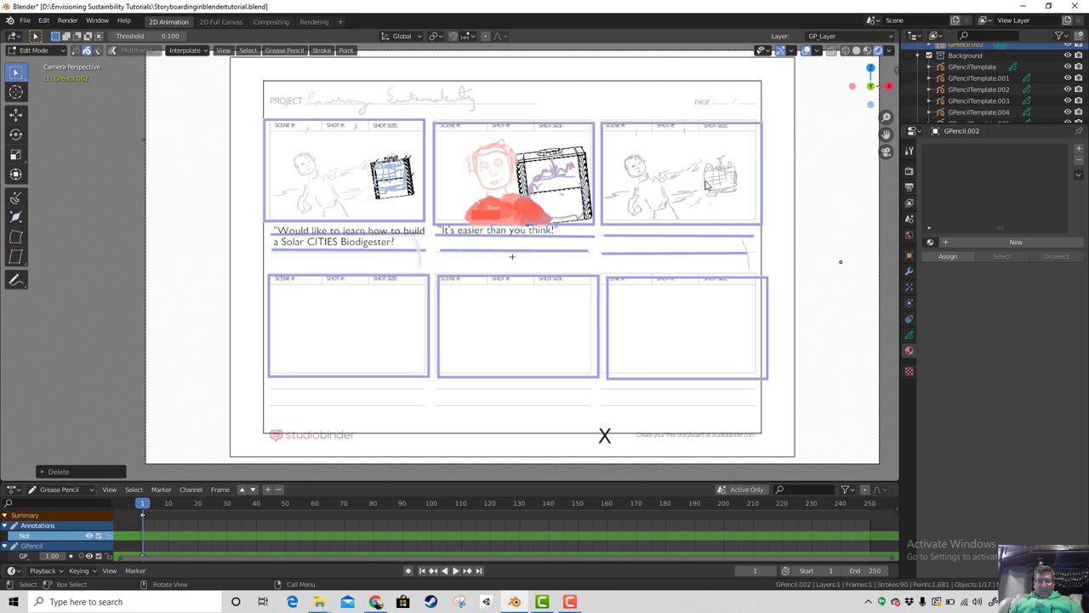
Step: Delete the remaining unwanted strokes from the copy and return to the whole drawing
{"action": "key", "text": "b"}
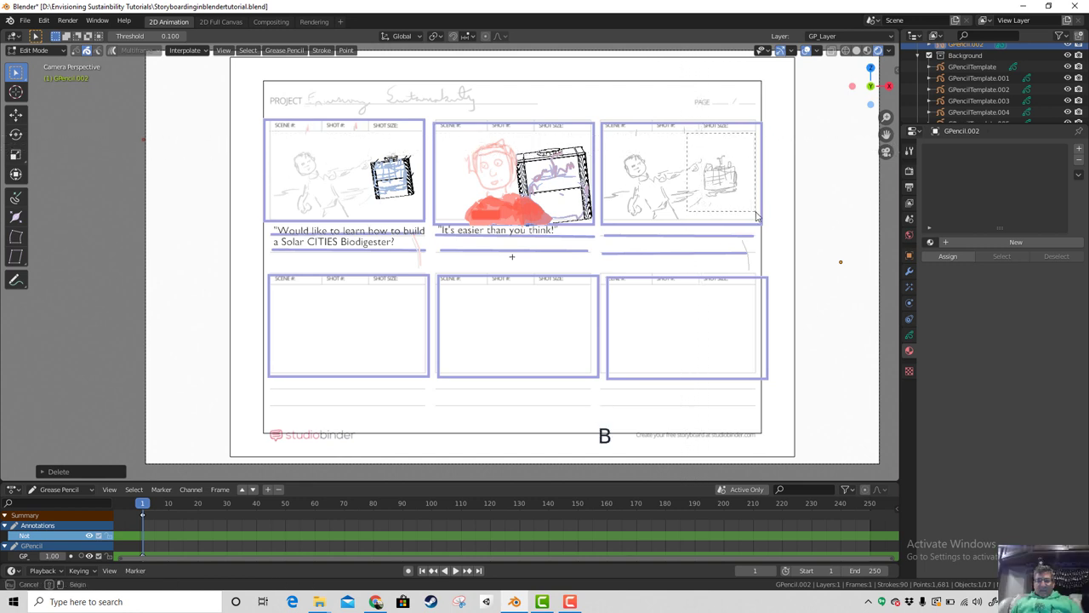
{"action": "key", "text": "x"}
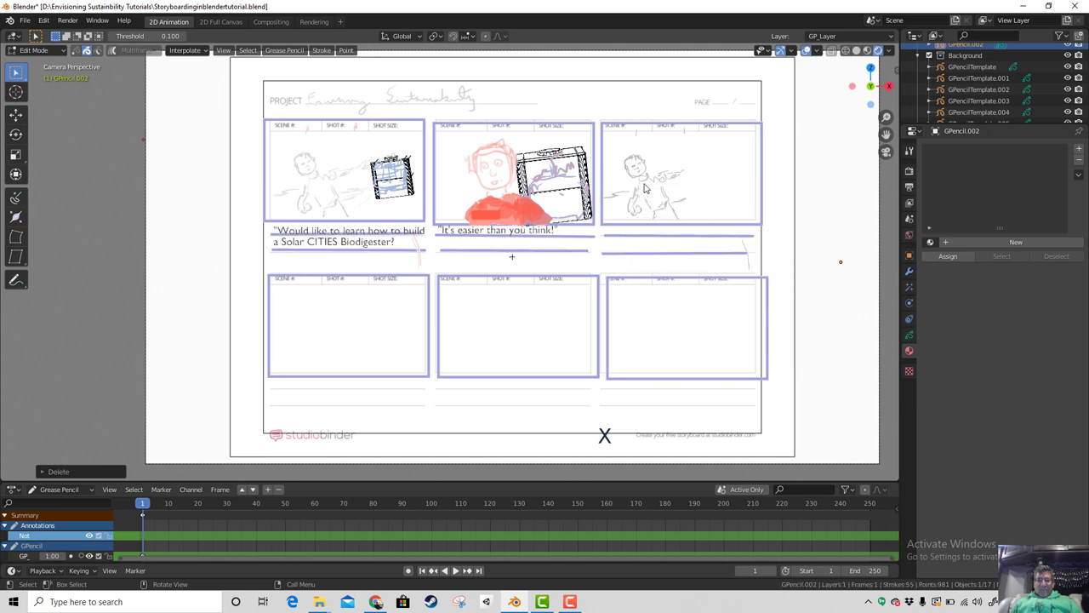
{"action": "left_click", "coordinate": [648, 182]}
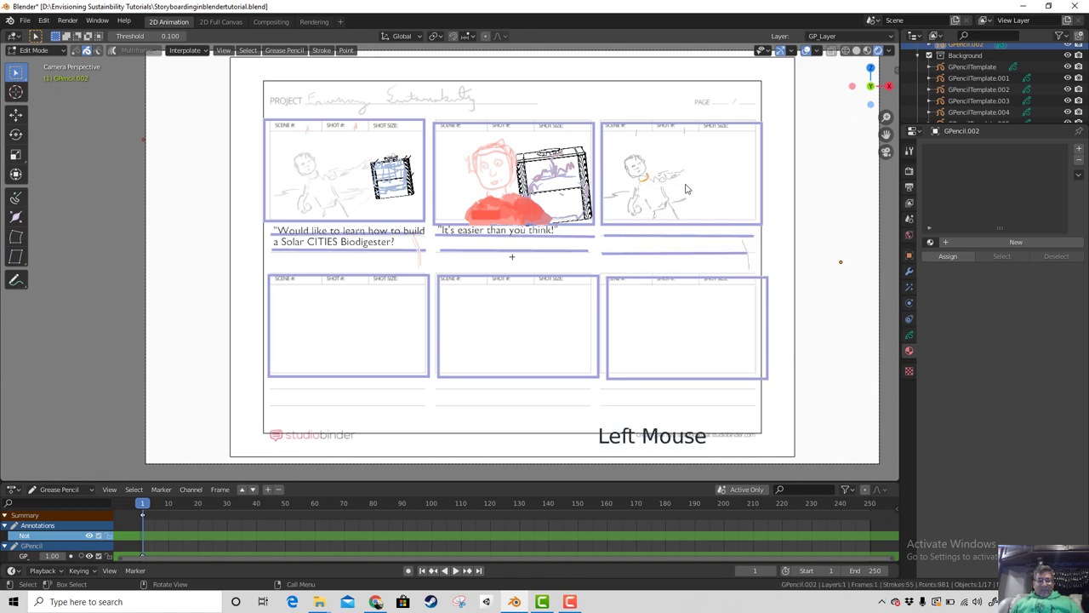
{"action": "key", "text": "Tab"}
{"action": "key", "text": "r"}
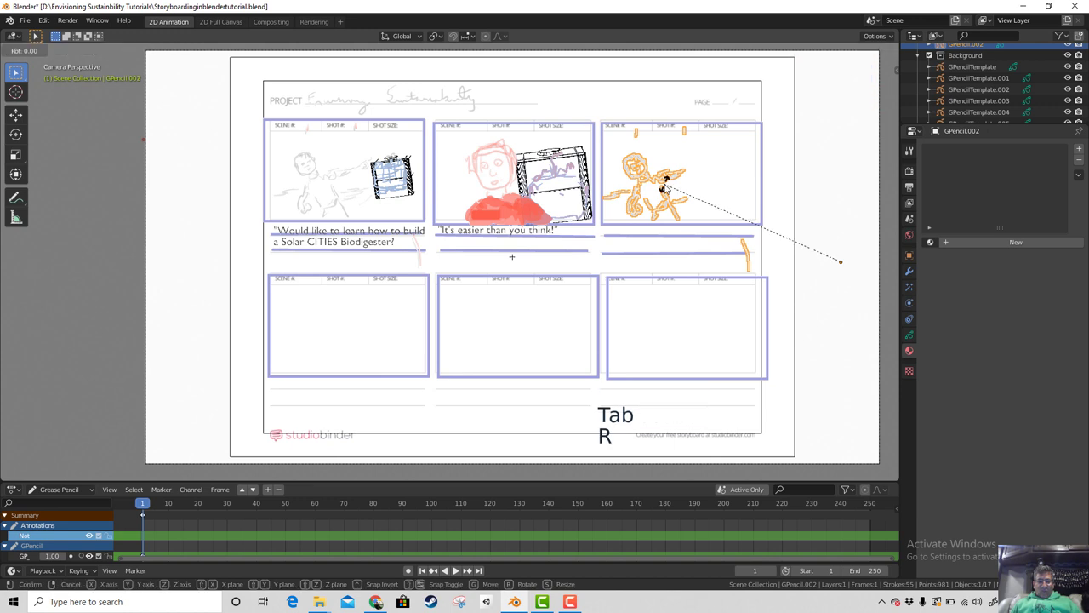
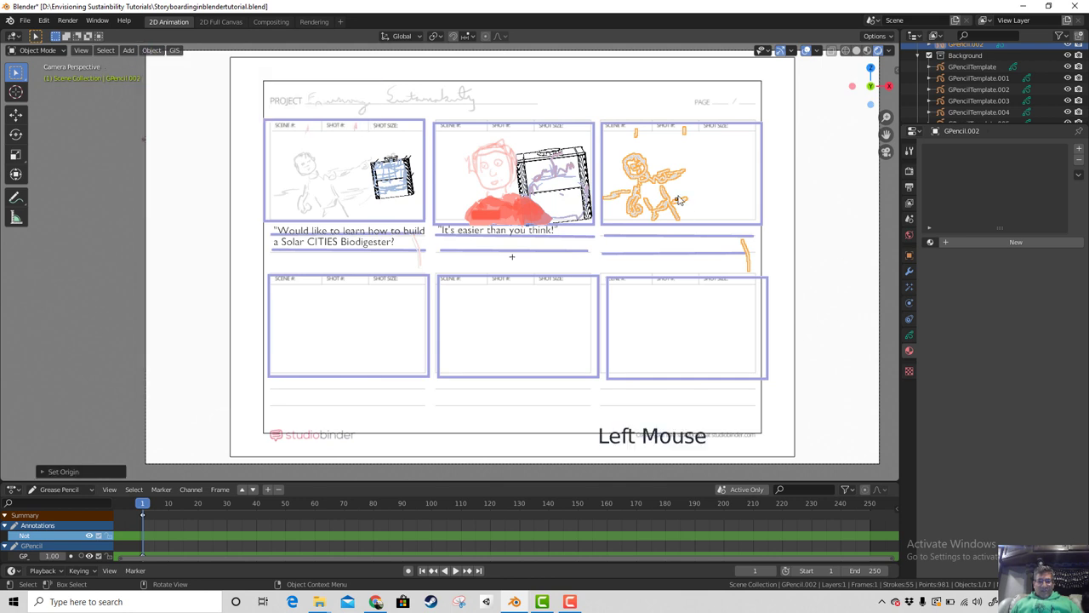
Step: Rotate, shrink to about half size and reposition the copied drawing, then remove more strokes
{"action": "key", "text": "r"}
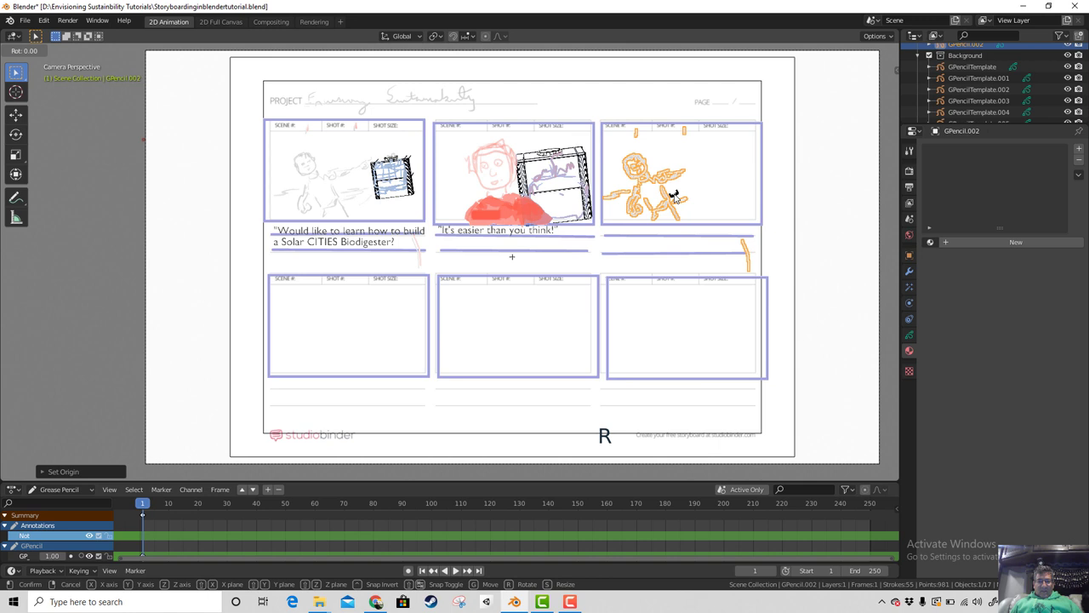
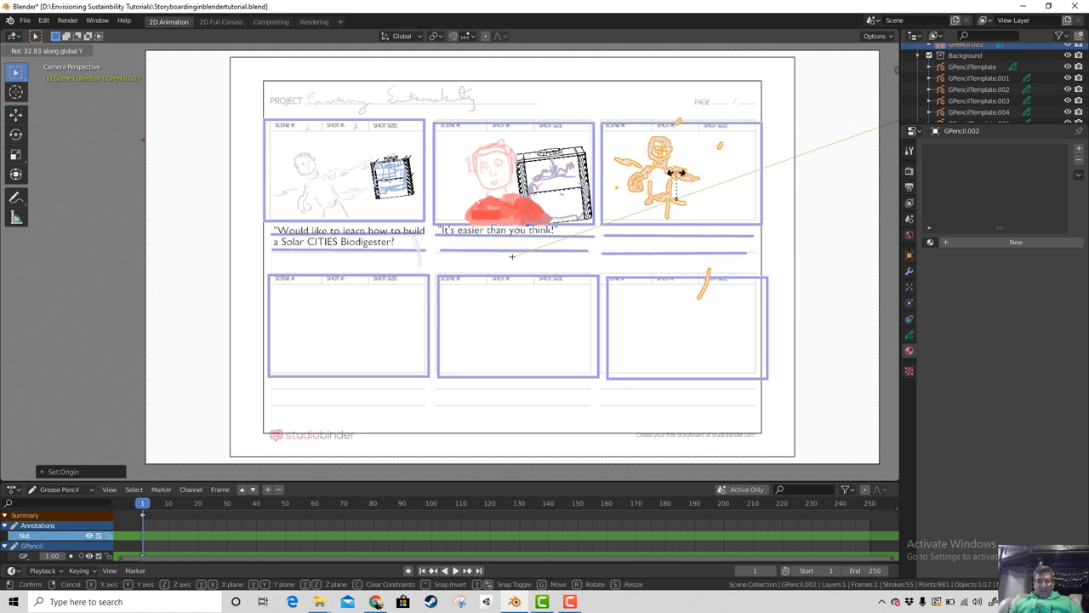
{"action": "key", "text": "s"}
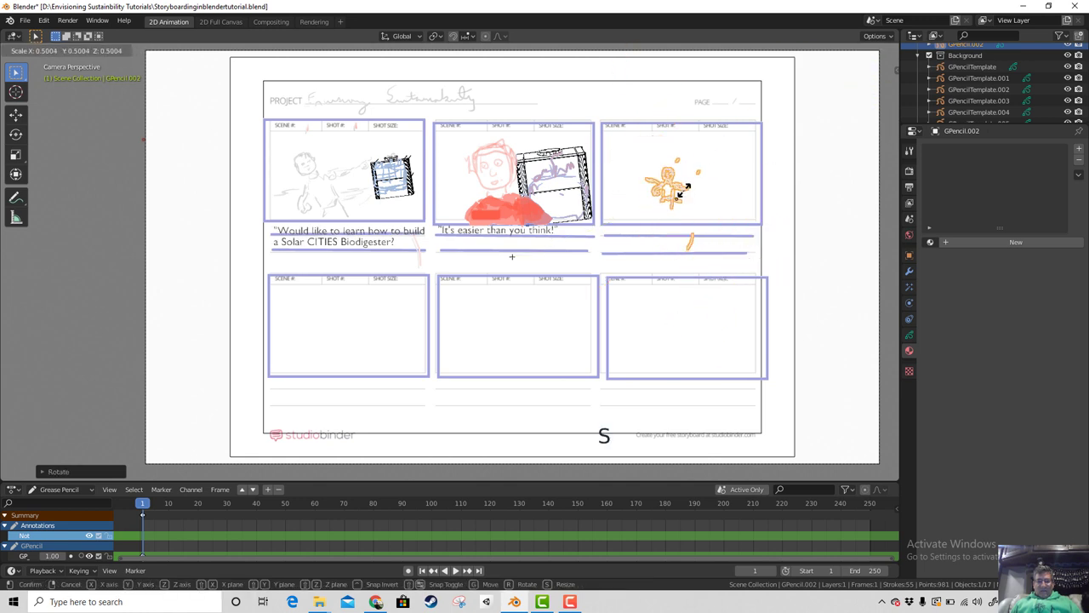
{"action": "key", "text": "g"}
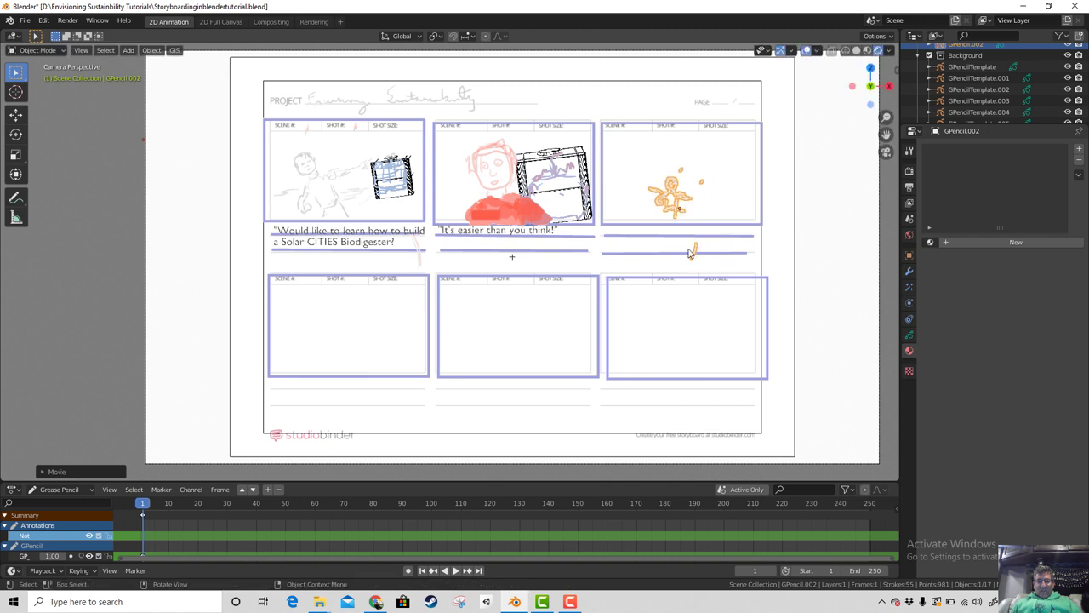
{"action": "key", "text": "Tab"}
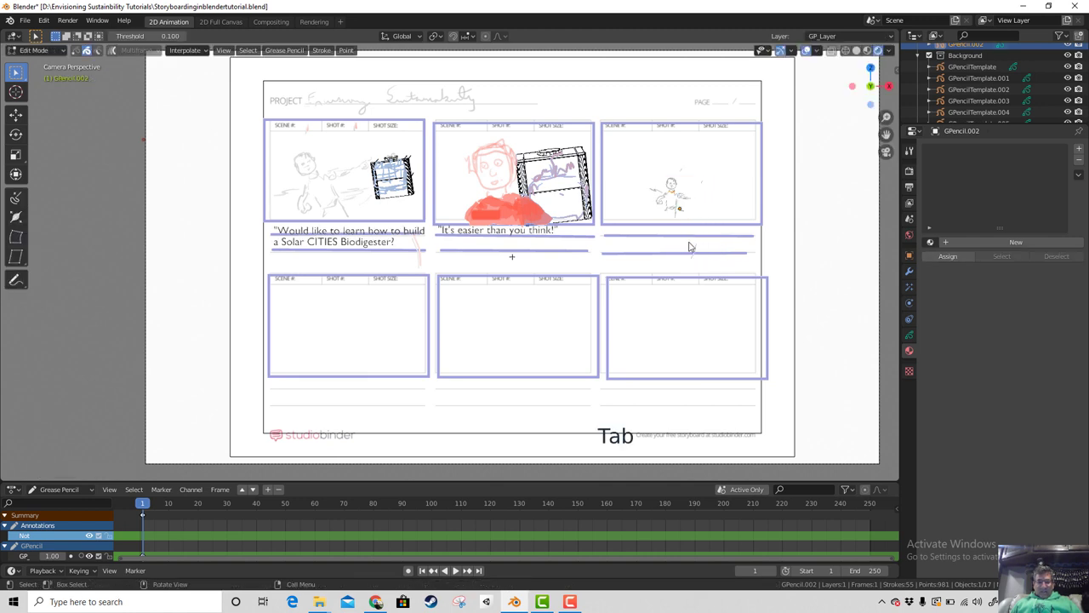
{"action": "key", "text": "b"}
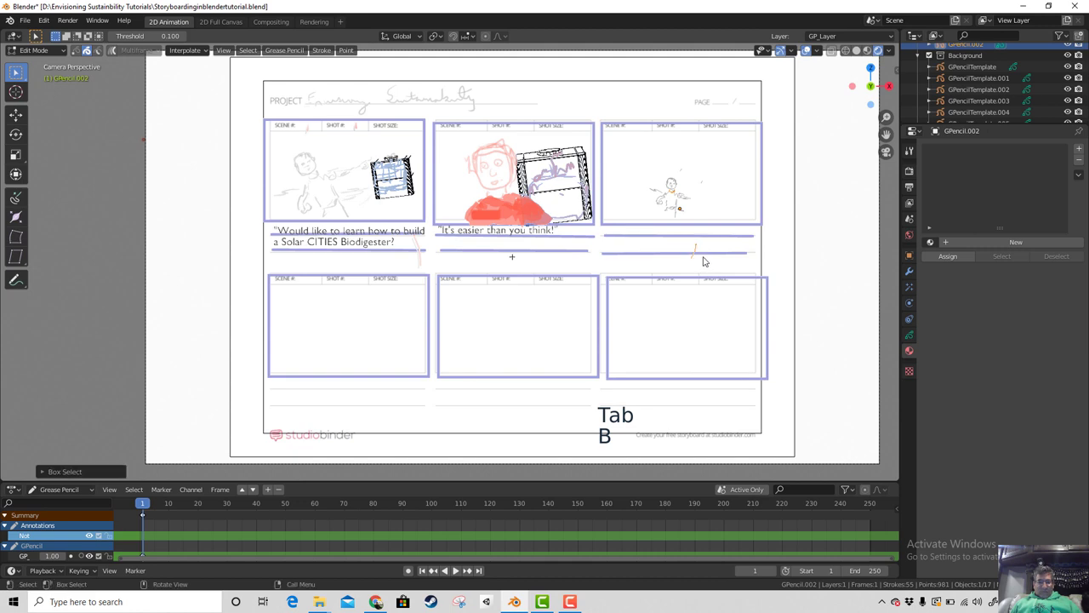
{"action": "key", "text": "x"}
{"action": "scroll", "scroll_direction": "up", "scroll_amount": 3}
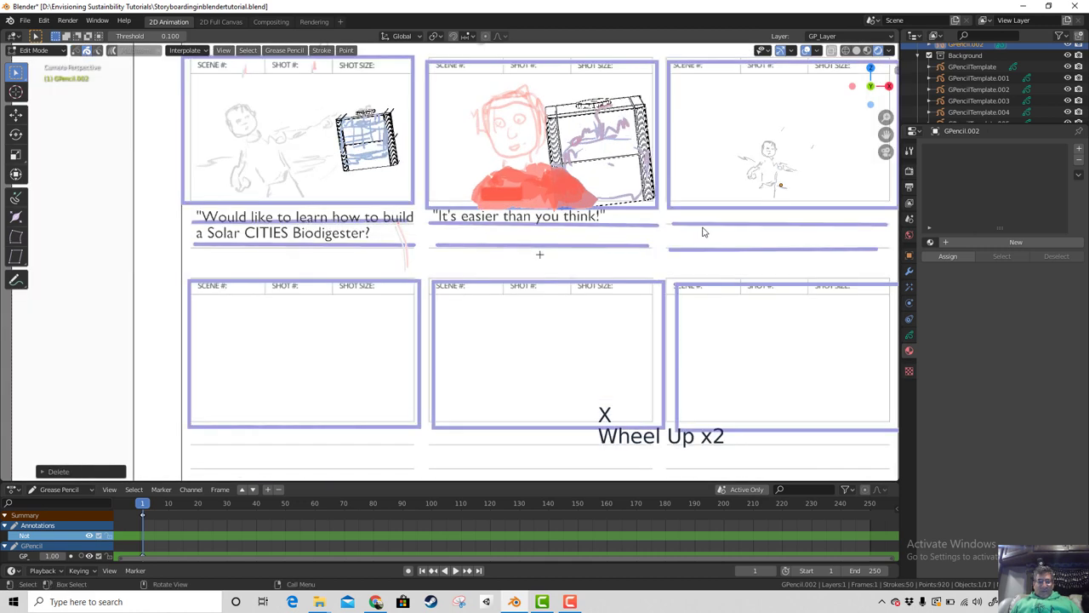
{"action": "middle_click", "coordinate": [686, 230]}
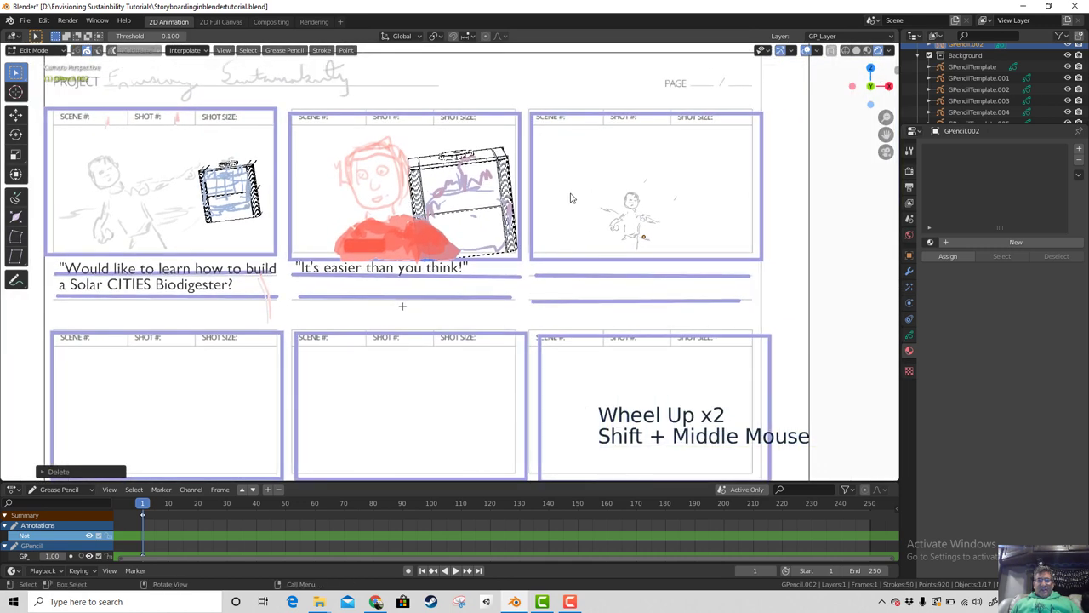
Step: Leave grease pencil editing and select the IBCsimple.001 biodigester model in panel two
{"action": "left_click", "coordinate": [488, 161]}
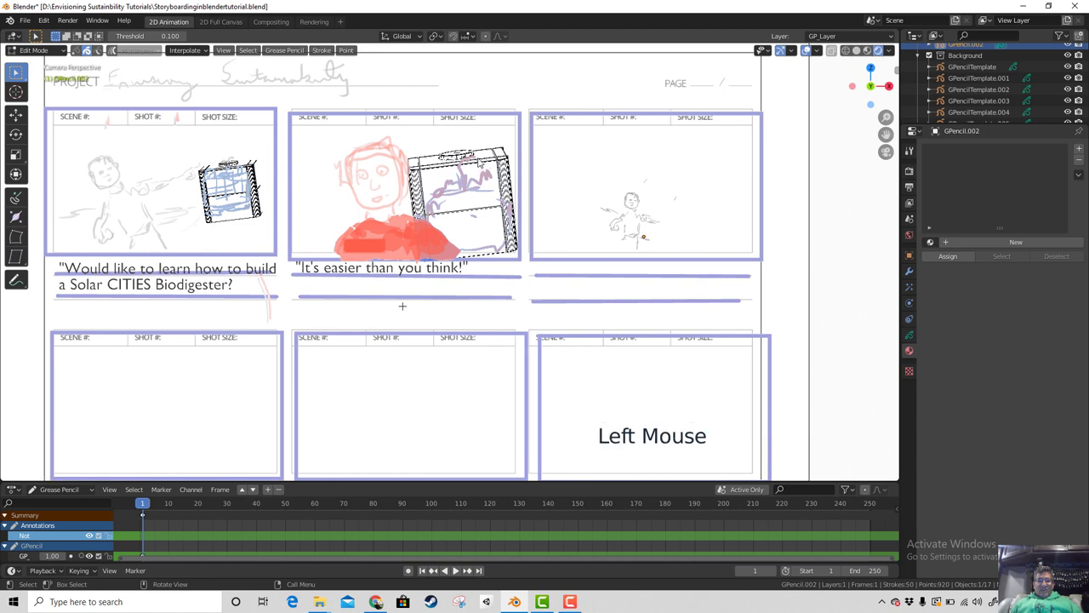
{"action": "left_click", "coordinate": [477, 165]}
{"action": "left_click", "coordinate": [253, 181]}
{"action": "scroll", "scroll_direction": "up", "scroll_amount": 3}
{"action": "scroll", "scroll_direction": "up", "scroll_amount": 3}
{"action": "scroll", "scroll_direction": "down", "scroll_amount": 3}
{"action": "scroll", "scroll_direction": "up", "scroll_amount": 3}
{"action": "key", "text": "Tab"}
{"action": "scroll", "scroll_direction": "down", "scroll_amount": 3}
{"action": "scroll", "scroll_direction": "down", "scroll_amount": 3}
{"action": "left_click", "coordinate": [968, 82]}
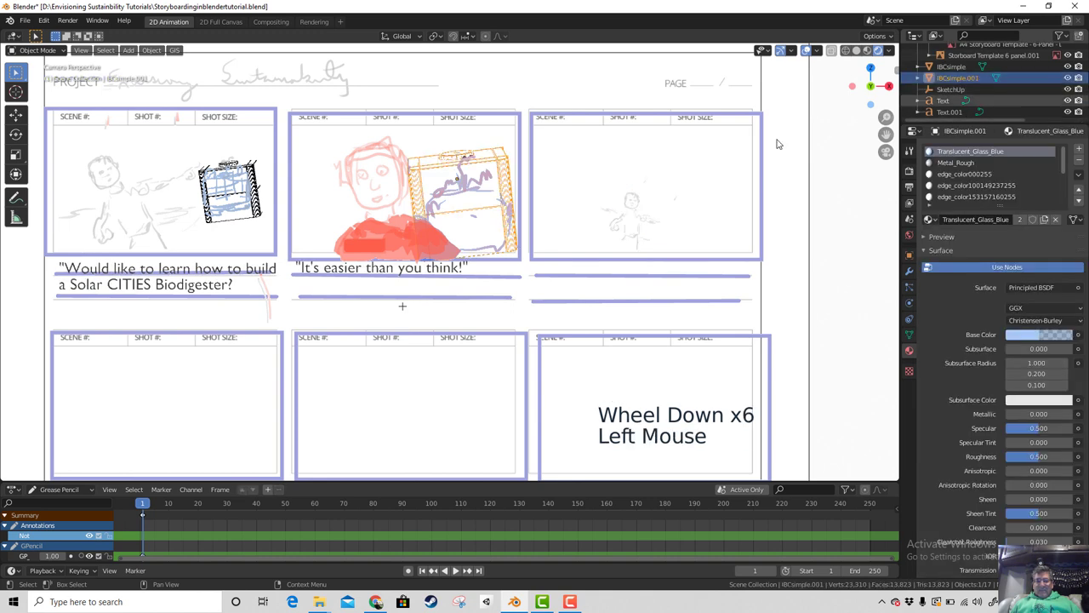
Step: Duplicate IBCsimple.001 into IBCsimple.002, scale it and move it to a new spot on the storyboard
{"action": "key", "text": "g"}
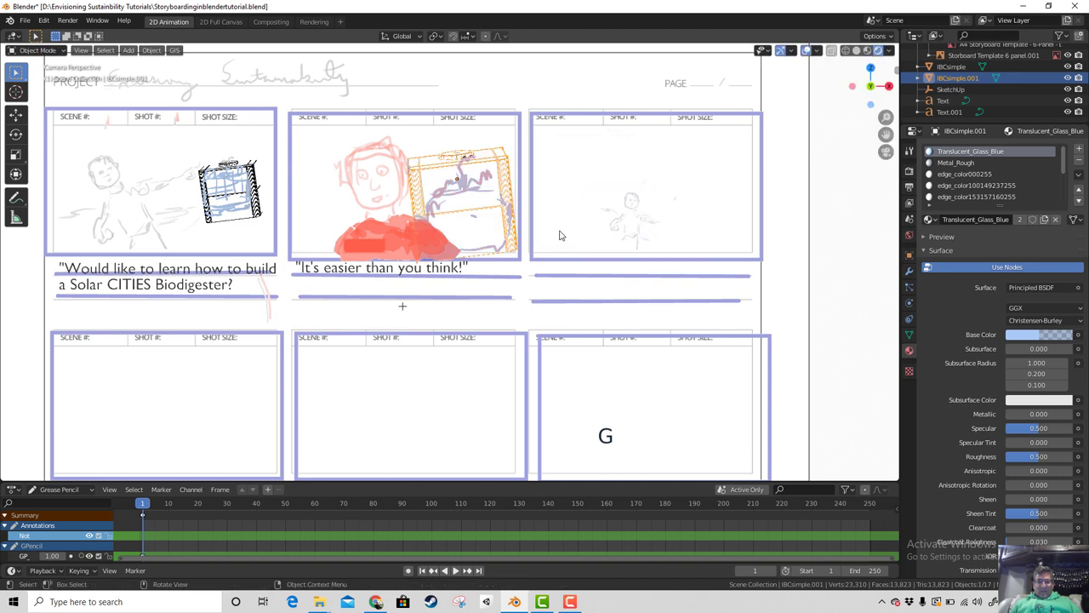
{"action": "key", "text": "shift+d"}
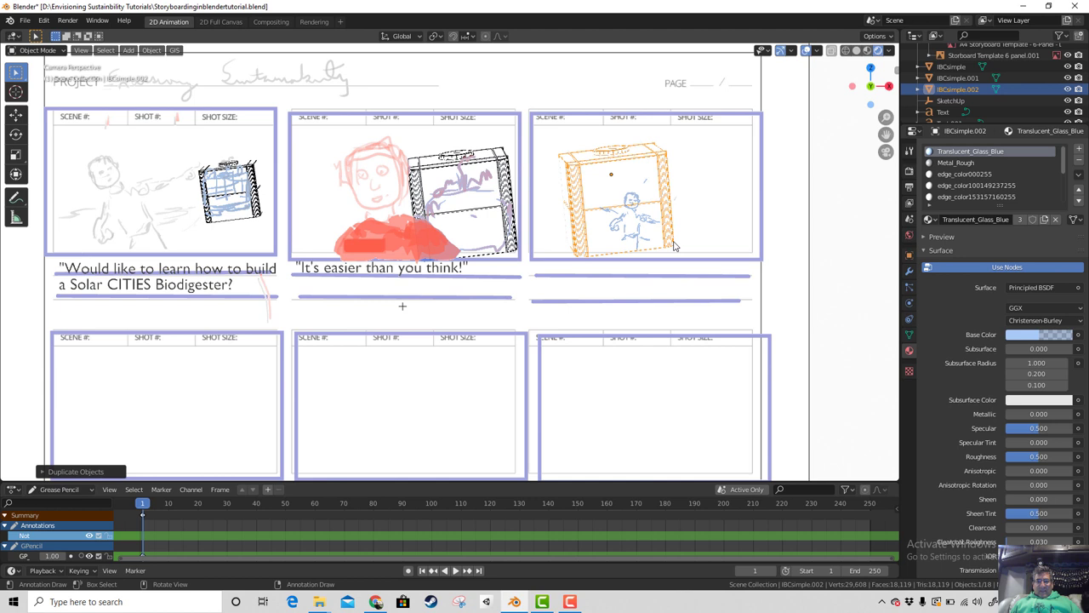
{"action": "key", "text": "s"}
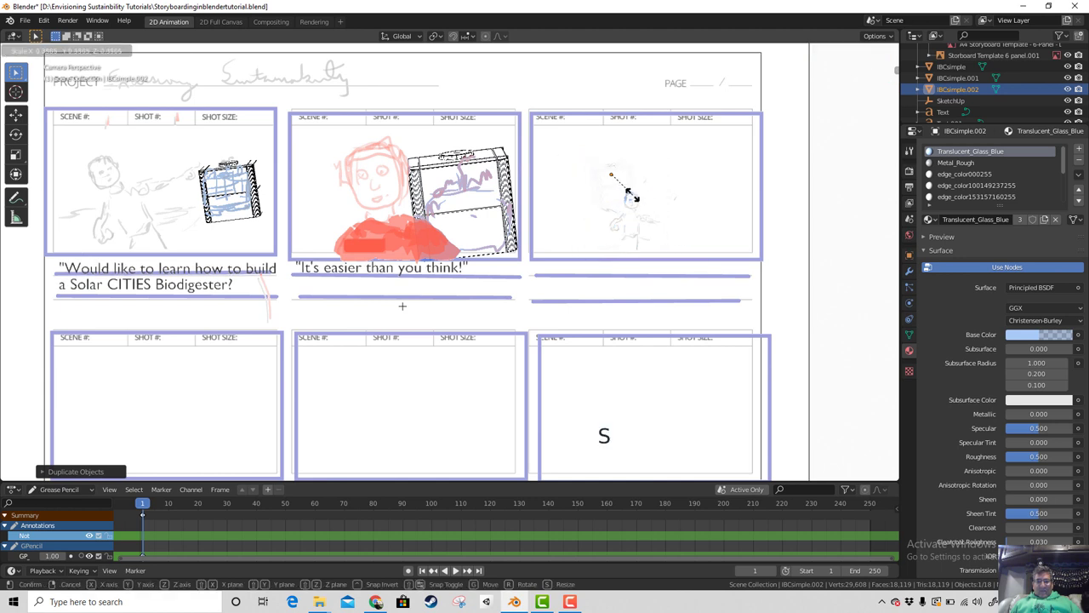
{"action": "key", "text": "g"}
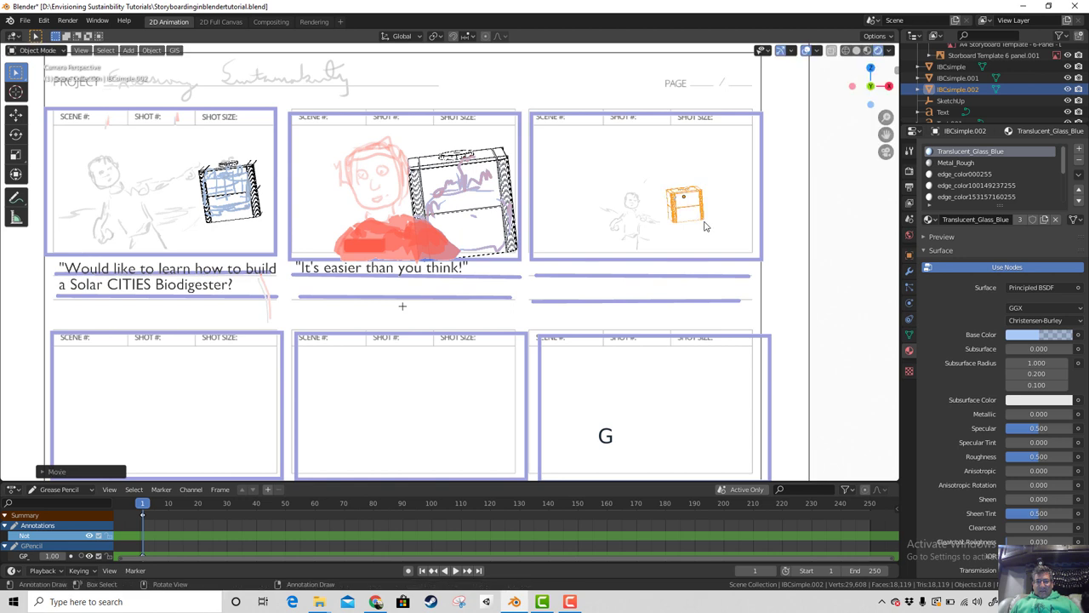
{"action": "key", "text": "g"}
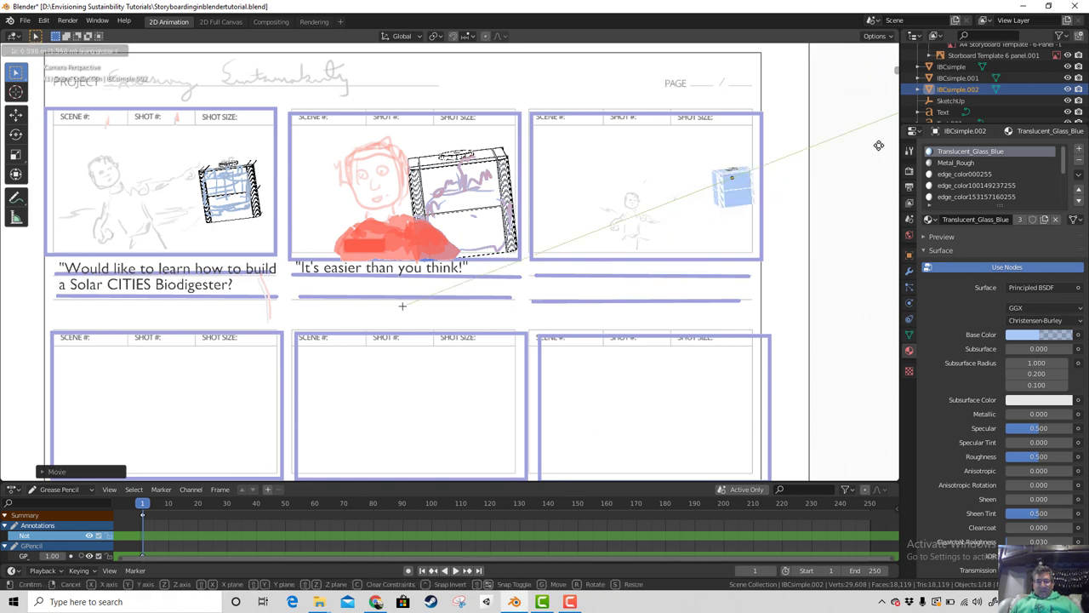
{"action": "key", "text": "g"}
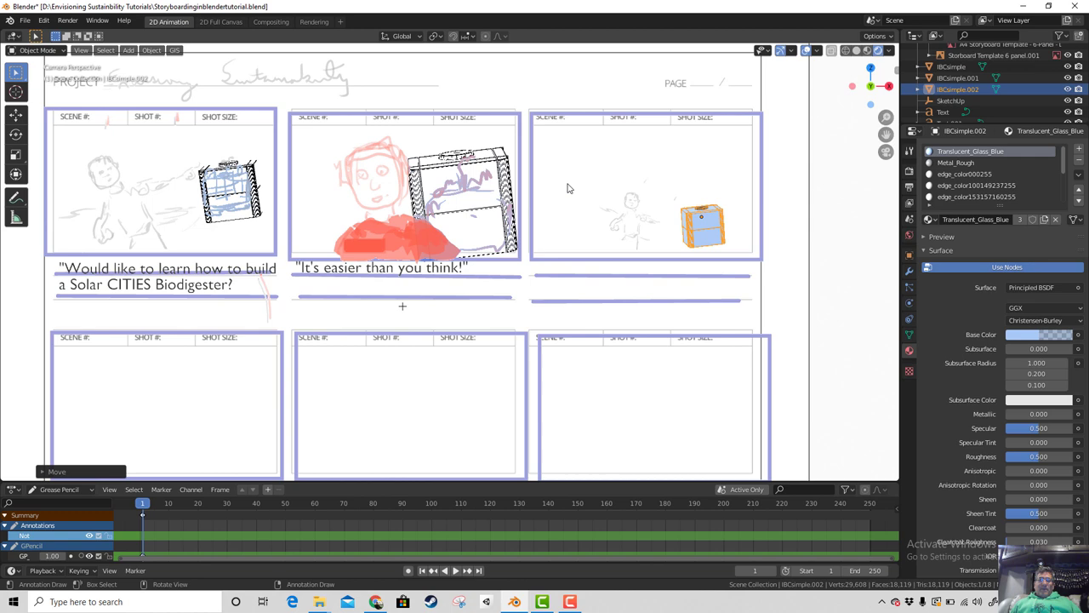
{"action": "scroll", "scroll_direction": "up", "scroll_amount": 3}
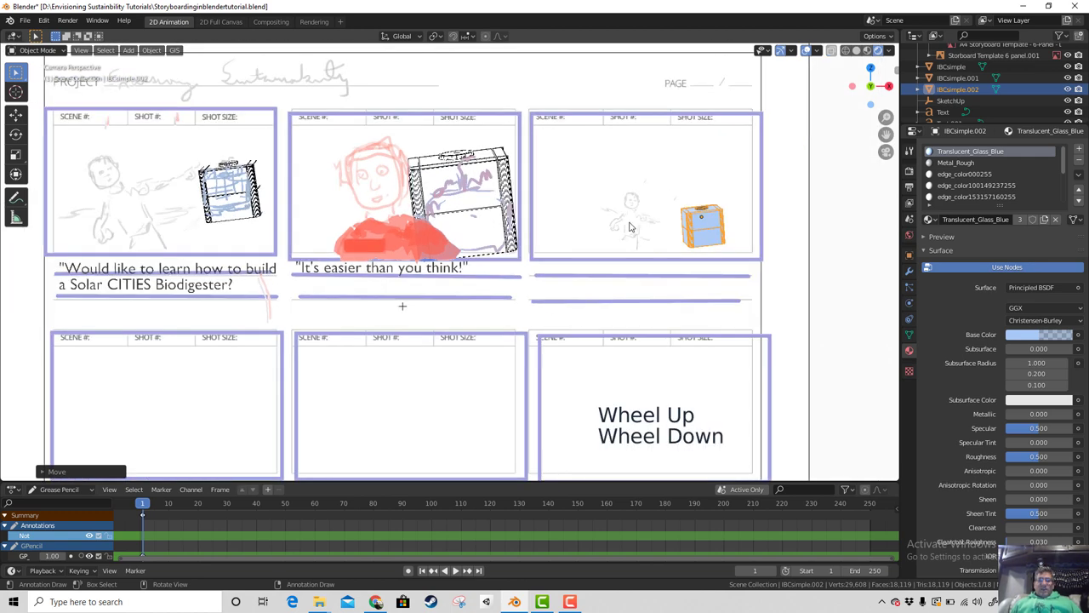
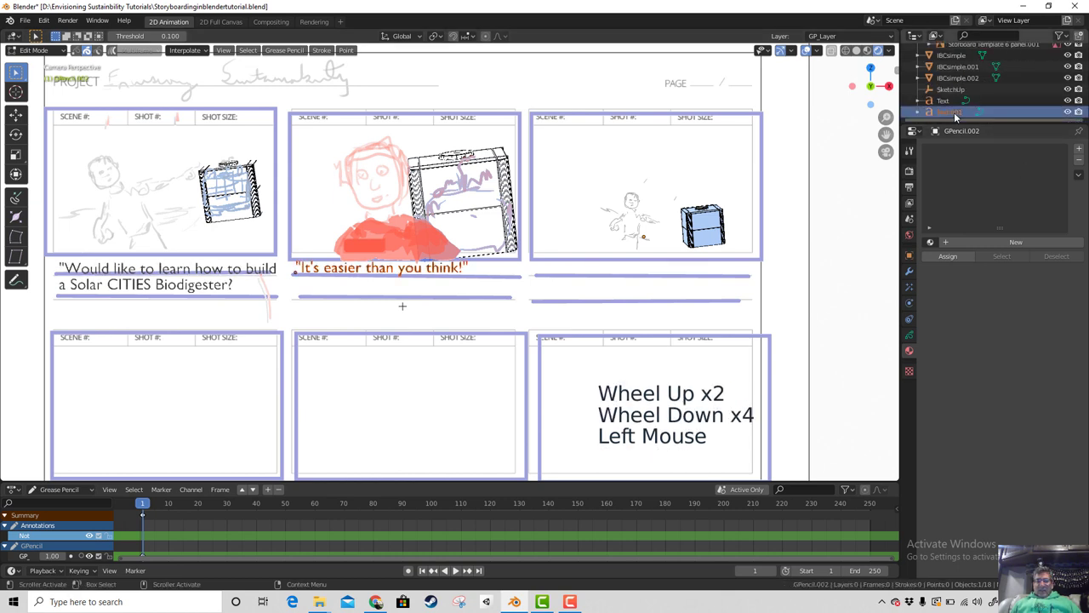
Step: Select the 'It's easier than you think!' caption and duplicate it into Text.002, moving the copy
{"action": "left_click", "coordinate": [549, 342]}
{"action": "key", "text": "shift+d"}
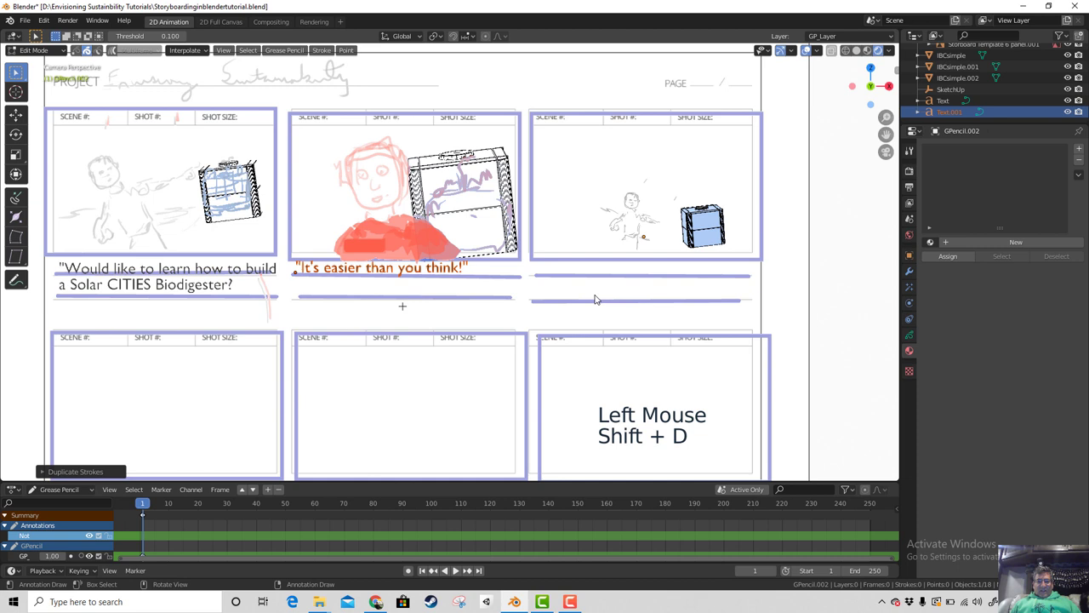
{"action": "key", "text": "g"}
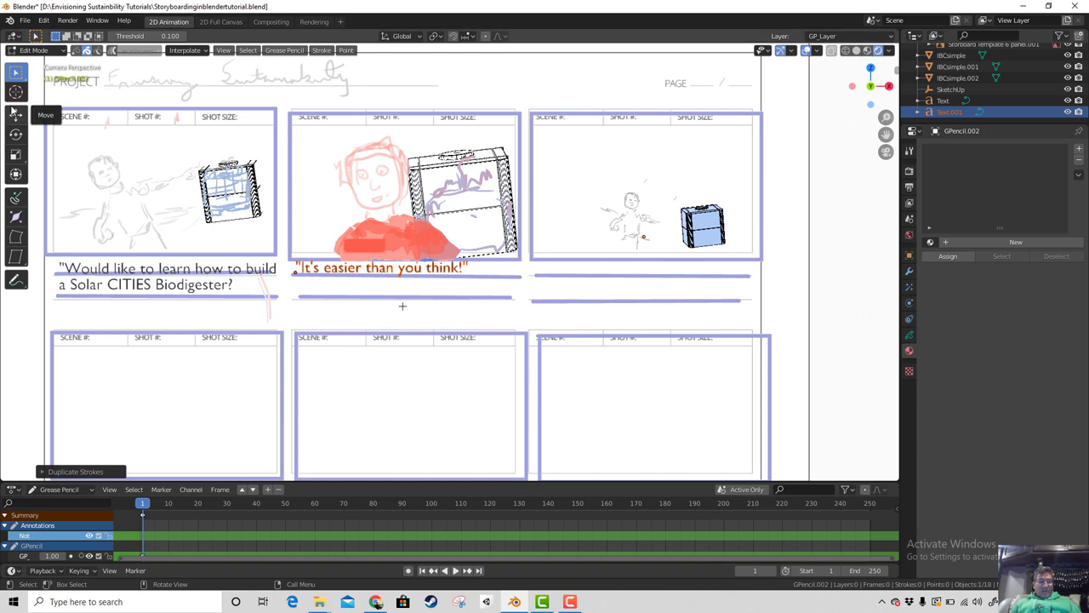
{"action": "key", "text": "Tab"}
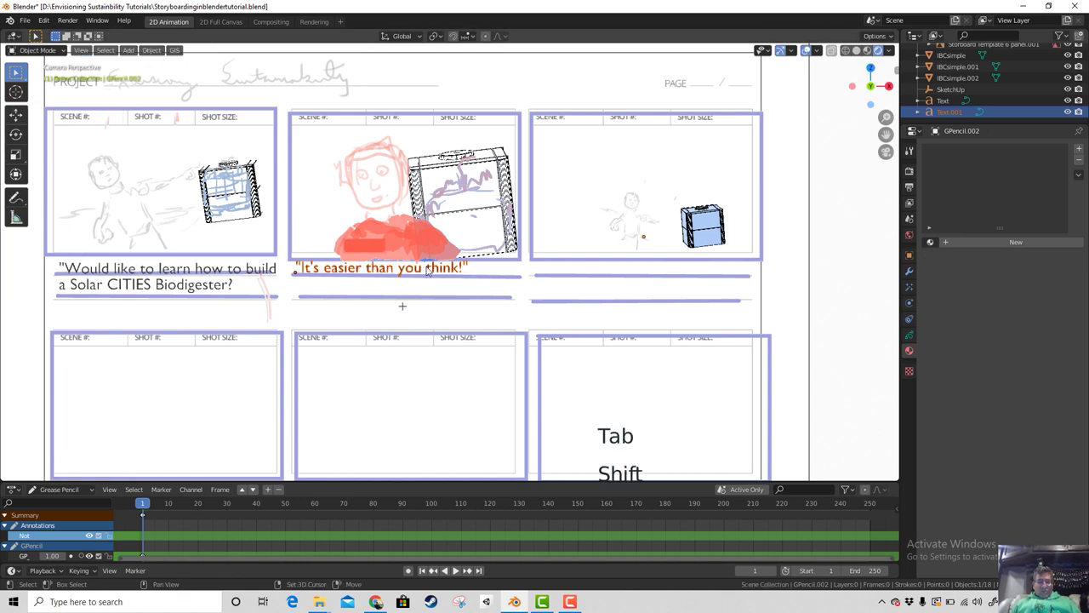
{"action": "key", "text": "shift+d"}
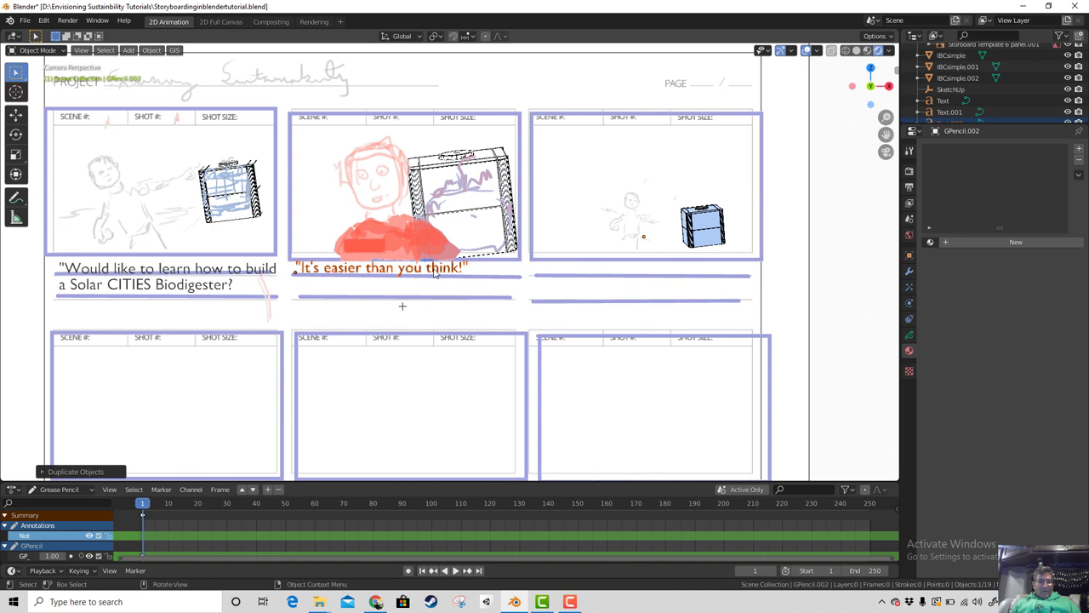
{"action": "key", "text": "g"}
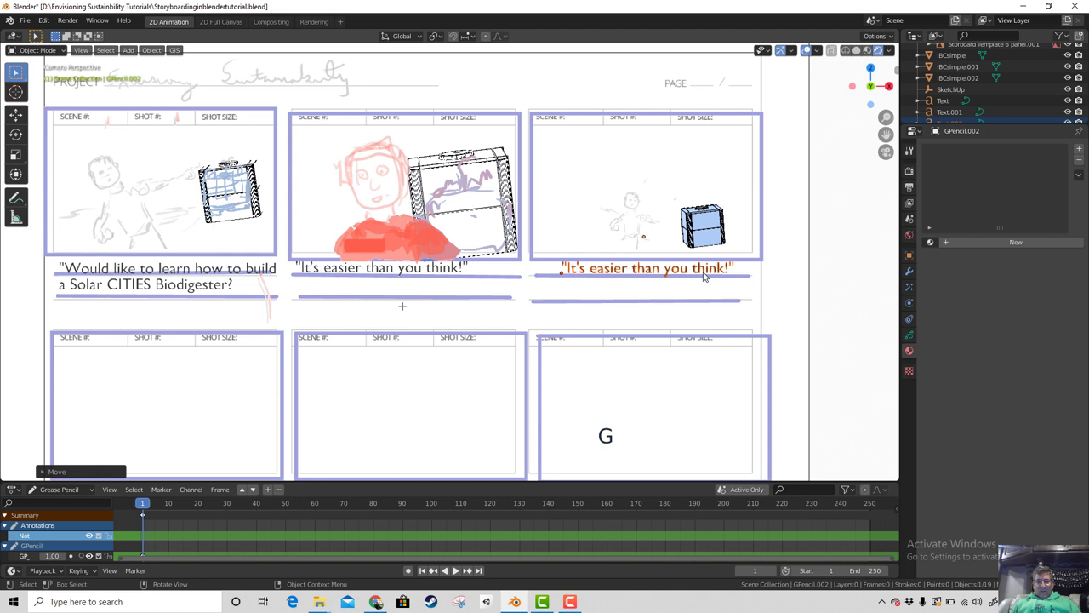
Step: Enter edit mode and backspace away the end of the copied caption's wording
{"action": "key", "text": "Tab"}
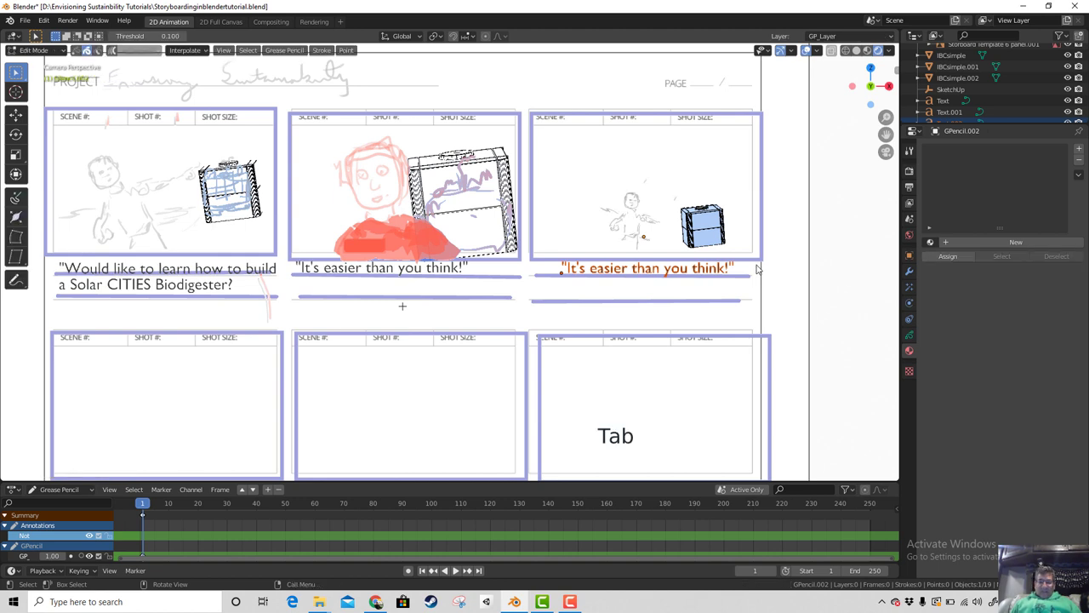
{"action": "key", "text": "BackSpace"}
{"action": "key", "text": "BackSpace"}
{"action": "key", "text": "BackSpace"}
{"action": "key", "text": "BackSpace"}
{"action": "key", "text": "BackSpace"}
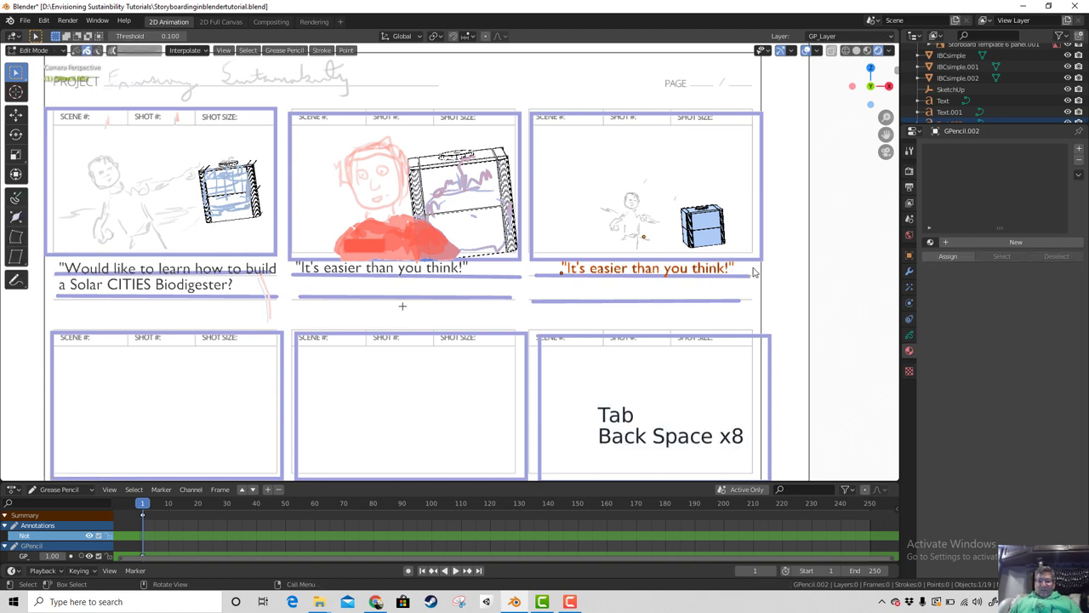
{"action": "left_click", "coordinate": [674, 278]}
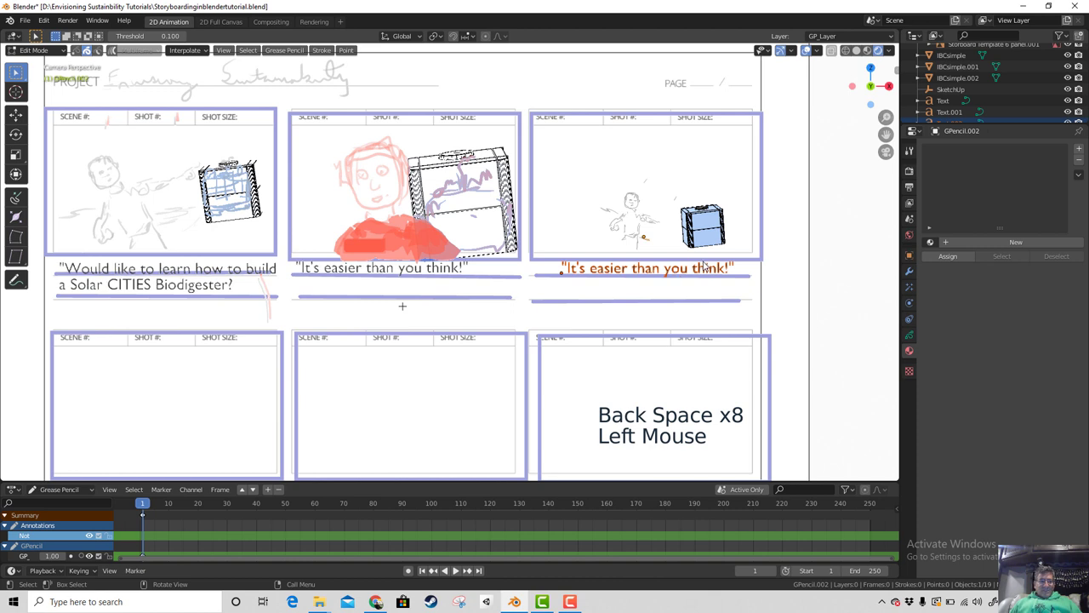
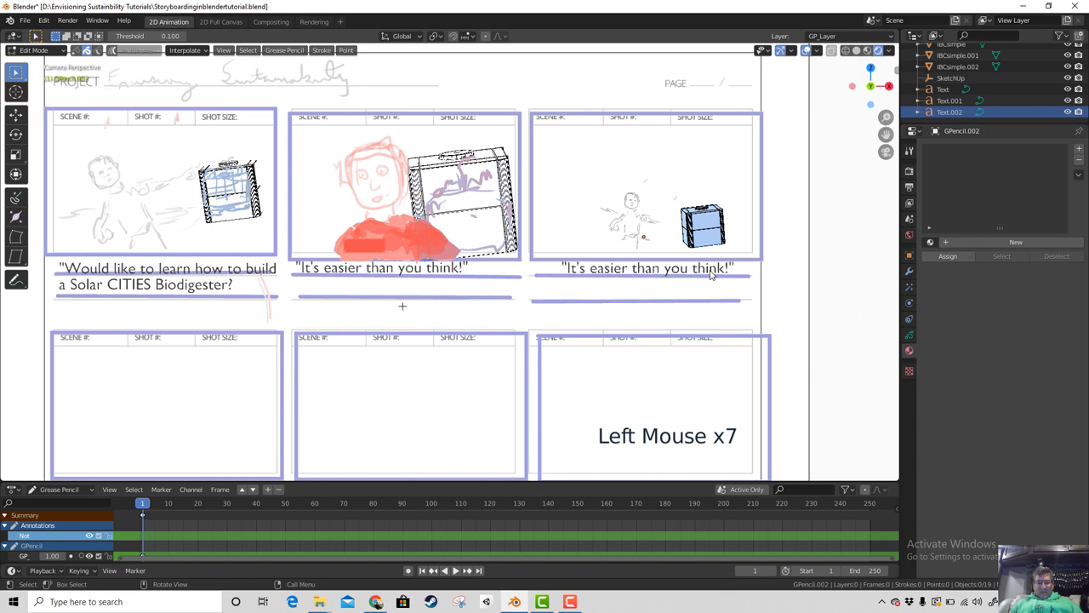
Step: Remove a few more characters from the caption copy and click back in the viewport
{"action": "key", "text": "BackSpace"}
{"action": "key", "text": "BackSpace"}
{"action": "key", "text": "BackSpace"}
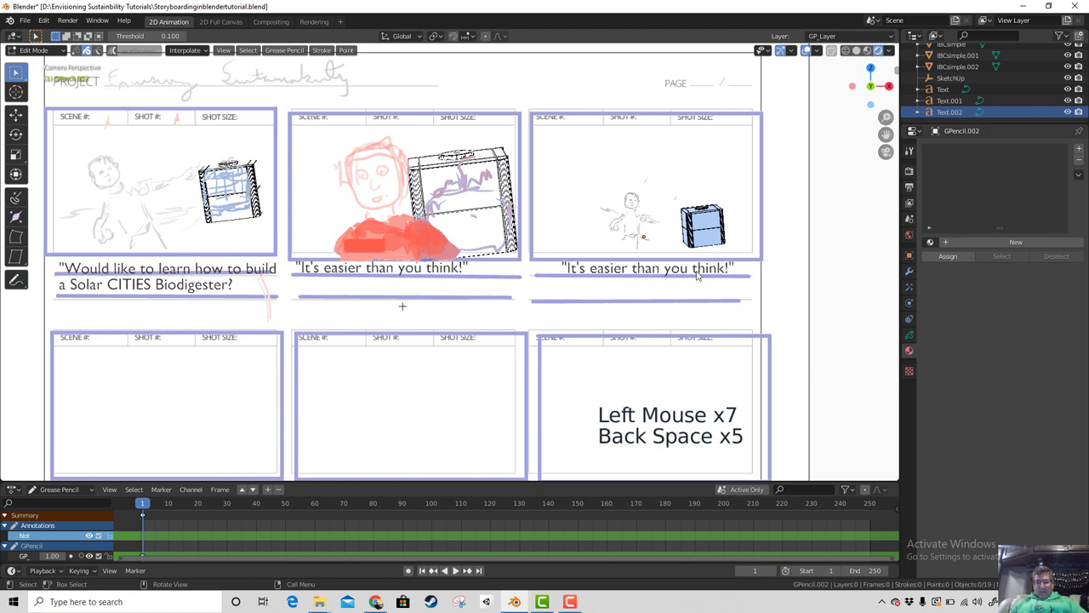
{"action": "left_click", "coordinate": [663, 276]}
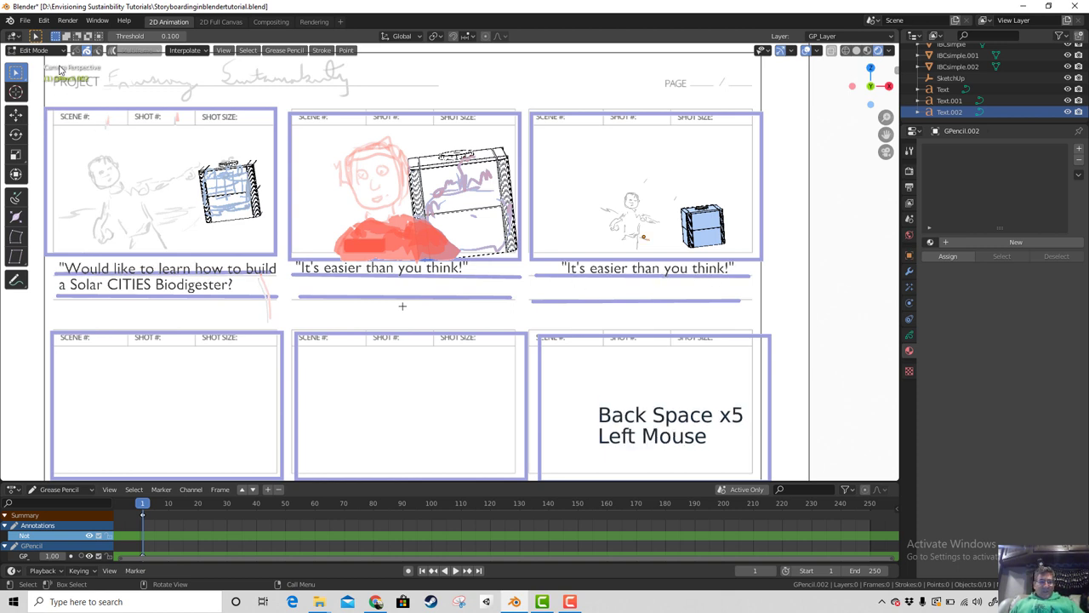
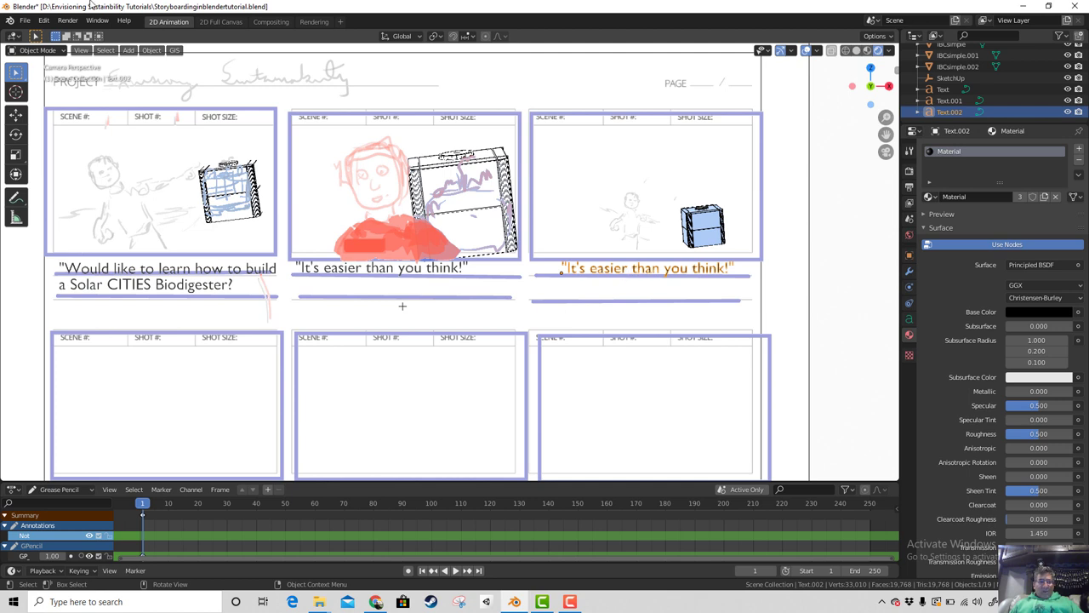
Step: Bring up the Object menu to reach the Set Origin options for Text.002
{"action": "left_click", "coordinate": [152, 52]}
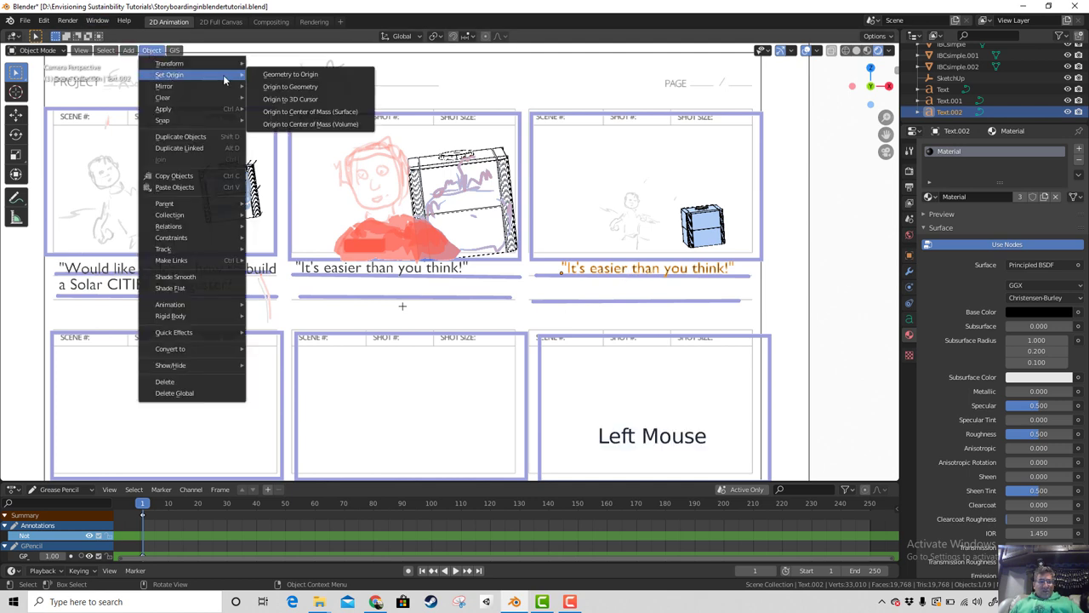
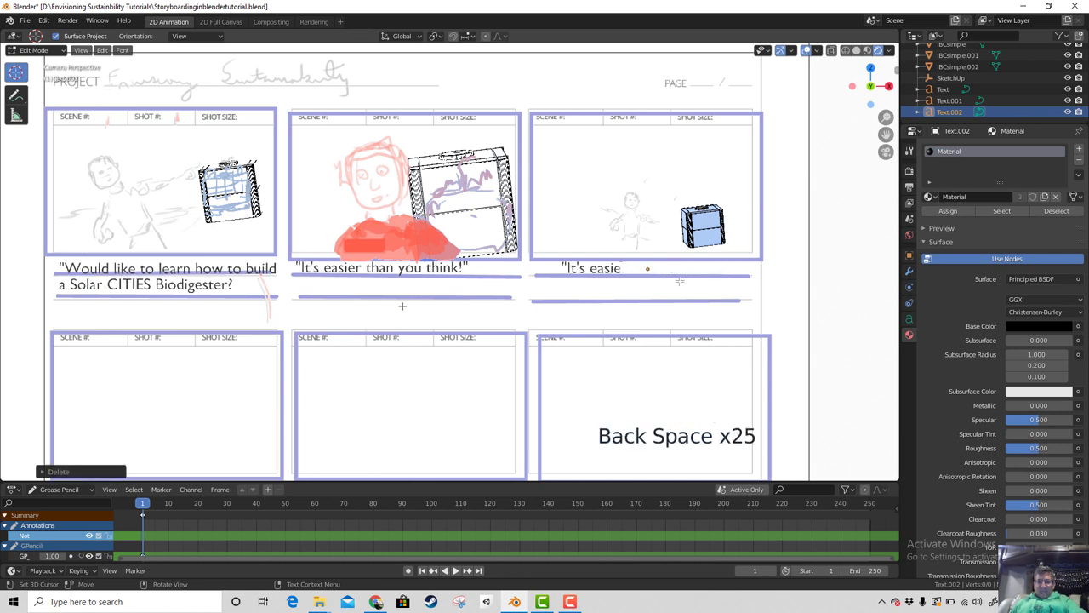
Step: Replace the old caption with the first line 'Of course it all stars with an IBC tank, whic'
{"action": "key", "text": "BackSpace"}
{"action": "key", "text": "BackSpace"}
{"action": "key", "text": "BackSpace"}
{"action": "key", "text": "BackSpace"}
{"action": "key", "text": "BackSpace"}
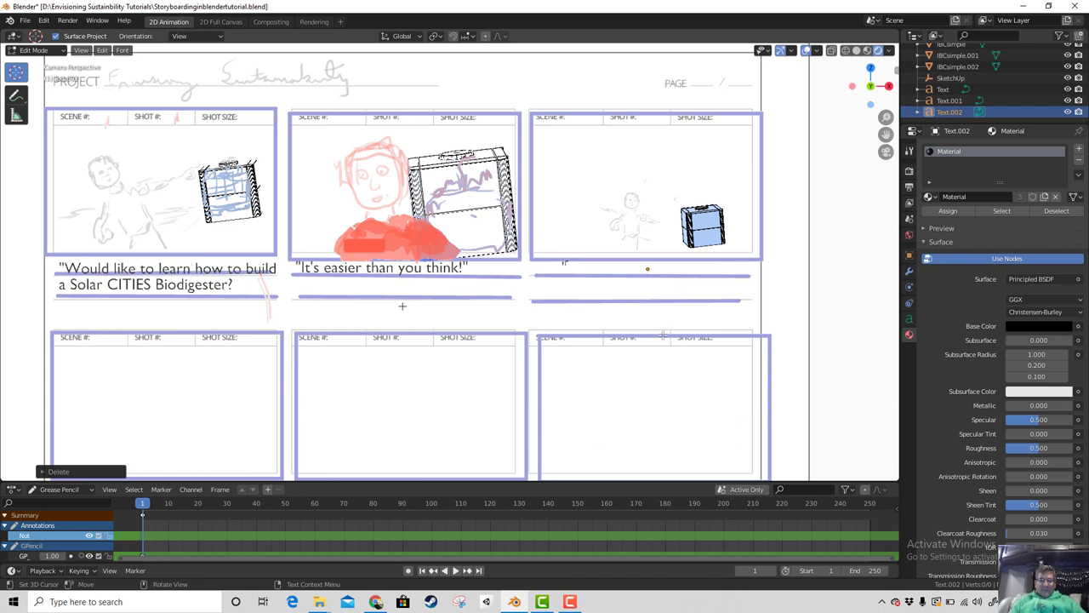
{"action": "key", "text": "shift+i"}
{"action": "key", "text": "t"}
{"action": "key", "text": "space"}
{"action": "key", "text": "BackSpace"}
{"action": "key", "text": "BackSpace"}
{"action": "key", "text": "BackSpace"}
{"action": "key", "text": "shift+o"}
{"action": "key", "text": "f"}
{"action": "key", "text": "space"}
{"action": "key", "text": "c"}
{"action": "key", "text": "o"}
{"action": "key", "text": "u"}
{"action": "key", "text": "r"}
{"action": "key", "text": "s"}
{"action": "key", "text": "e"}
{"action": "key", "text": "space"}
{"action": "key", "text": "i"}
{"action": "key", "text": "t"}
{"action": "key", "text": "space"}
{"action": "key", "text": "w"}
{"action": "key", "text": "BackSpace"}
{"action": "key", "text": "a"}
{"action": "key", "text": "l"}
{"action": "key", "text": "l"}
{"action": "key", "text": "space"}
{"action": "key", "text": "s"}
{"action": "key", "text": "t"}
{"action": "key", "text": "a"}
{"action": "key", "text": "r"}
{"action": "key", "text": "s"}
{"action": "key", "text": "space"}
{"action": "key", "text": "w"}
{"action": "key", "text": "i"}
{"action": "key", "text": "t"}
{"action": "key", "text": "h"}
{"action": "key", "text": "space"}
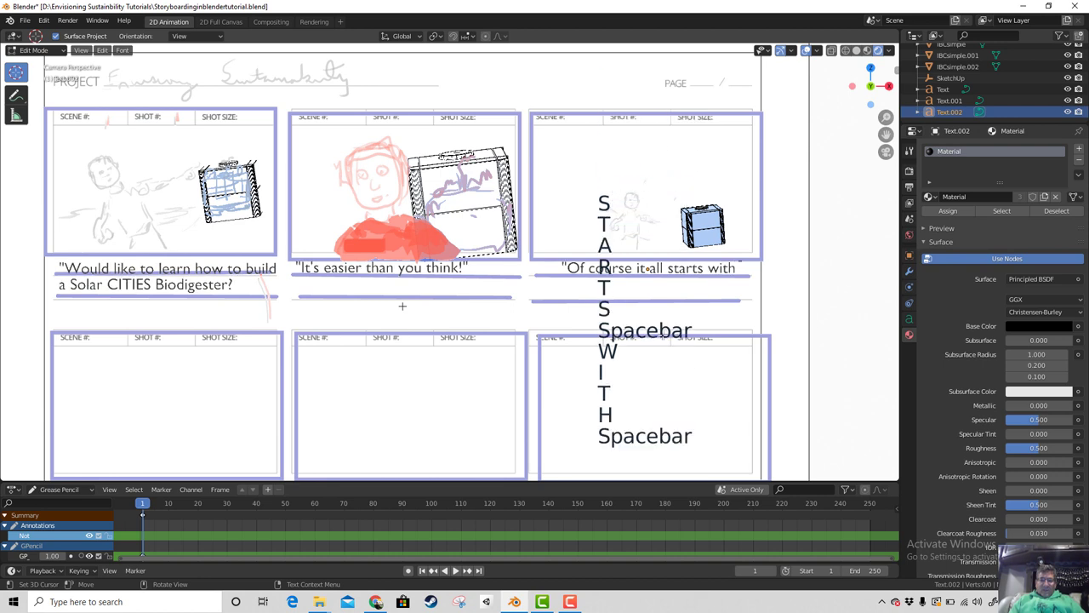
{"action": "key", "text": "a"}
{"action": "key", "text": "n"}
{"action": "key", "text": "space"}
{"action": "key", "text": "shift+i"}
{"action": "key", "text": "shift+b"}
{"action": "key", "text": "shift+c"}
{"action": "key", "text": "space"}
{"action": "key", "text": "t"}
{"action": "key", "text": "a"}
{"action": "key", "text": "n"}
{"action": "key", "text": "k"}
{"action": "key", "text": ","}
{"action": "key", "text": "space"}
{"action": "key", "text": "w"}
{"action": "key", "text": "h"}
{"action": "key", "text": "i"}
{"action": "key", "text": "c"}
{"action": "key", "text": "space"}
Step: Add the caption lines 'you can get almost everwhere' and 'in theworld!"'
{"action": "key", "text": "Return"}
{"action": "key", "text": "y"}
{"action": "key", "text": "o"}
{"action": "key", "text": "u"}
{"action": "key", "text": "space"}
{"action": "key", "text": "c"}
{"action": "key", "text": "a"}
{"action": "key", "text": "n"}
{"action": "key", "text": "space"}
{"action": "key", "text": "g"}
{"action": "key", "text": "e"}
{"action": "key", "text": "t"}
{"action": "key", "text": "space"}
{"action": "key", "text": "a"}
{"action": "key", "text": "l"}
{"action": "key", "text": "m"}
{"action": "key", "text": "o"}
{"action": "key", "text": "s"}
{"action": "key", "text": "t"}
{"action": "key", "text": "space"}
{"action": "key", "text": "e"}
{"action": "key", "text": "v"}
{"action": "key", "text": "e"}
{"action": "key", "text": "r"}
{"action": "key", "text": "t"}
{"action": "key", "text": "BackSpace"}
{"action": "key", "text": "w"}
{"action": "key", "text": "h"}
{"action": "key", "text": "e"}
{"action": "key", "text": "r"}
{"action": "key", "text": "e"}
{"action": "key", "text": "space"}
{"action": "key", "text": "Return"}
{"action": "key", "text": "i"}
{"action": "key", "text": "n"}
{"action": "key", "text": "space"}
{"action": "key", "text": "t"}
{"action": "key", "text": "h"}
{"action": "key", "text": "e"}
{"action": "key", "text": "w"}
{"action": "key", "text": "o"}
{"action": "key", "text": "r"}
{"action": "key", "text": "l"}
{"action": "key", "text": "d"}
{"action": "key", "text": "shift+1"}
{"action": "key", "text": "shift+\""}
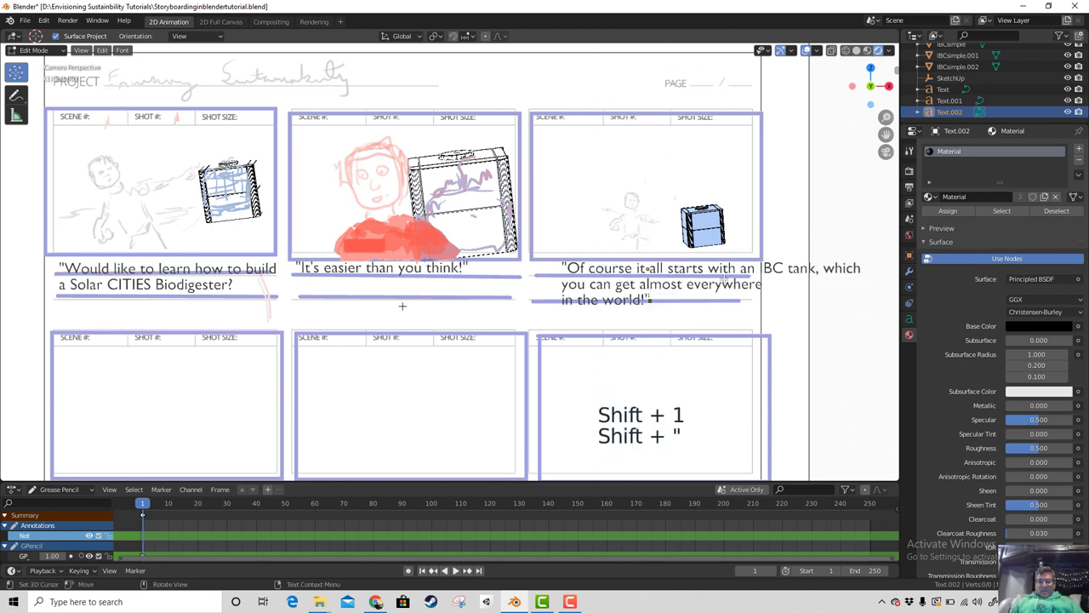
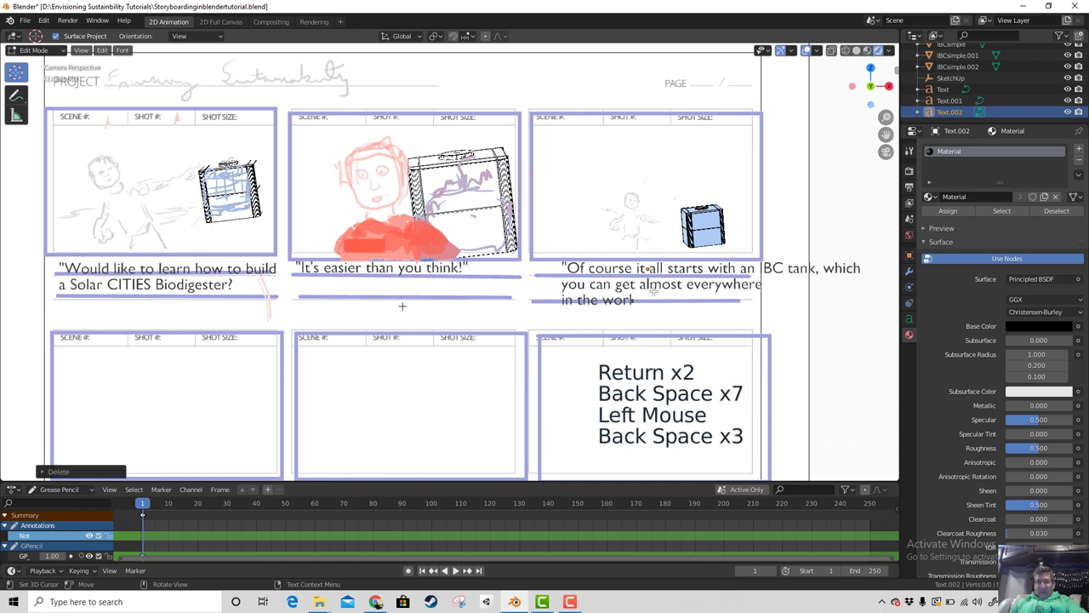
Step: Correct the caption ending to 'world.', fix its line breaks, leave text editing and start moving Text.002
{"action": "key", "text": "BackSpace"}
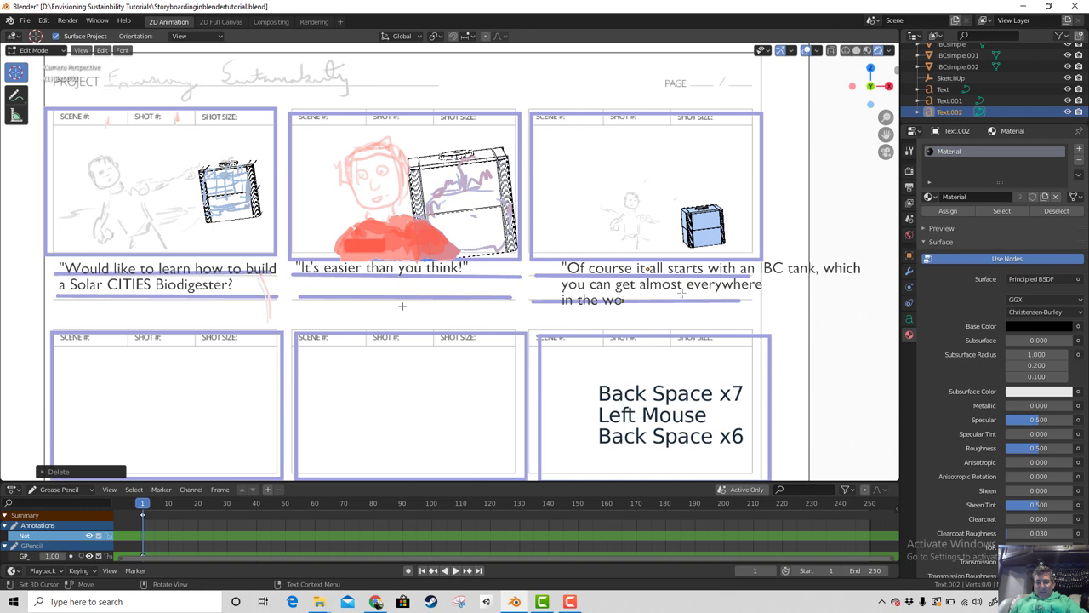
{"action": "key", "text": "r"}
{"action": "key", "text": "l"}
{"action": "key", "text": "d"}
{"action": "key", "text": "."}
{"action": "key", "text": "Left"}
{"action": "key", "text": "Left"}
{"action": "key", "text": "Left"}
{"action": "key", "text": "Left"}
{"action": "key", "text": "Left"}
{"action": "key", "text": "Left"}
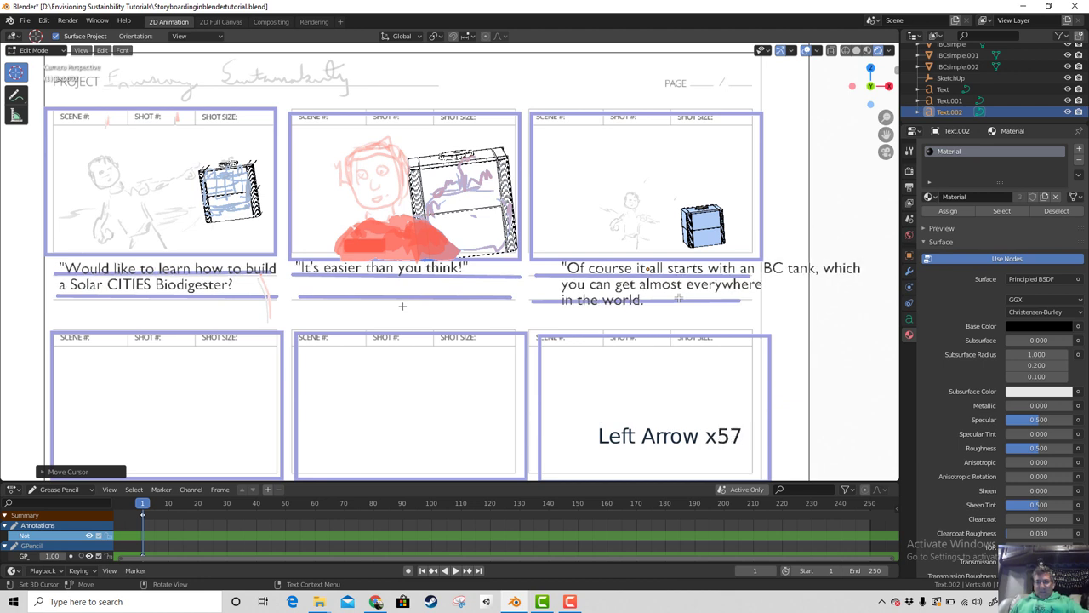
{"action": "key", "text": "Right"}
{"action": "key", "text": "Right"}
{"action": "key", "text": "Right"}
{"action": "key", "text": "Return"}
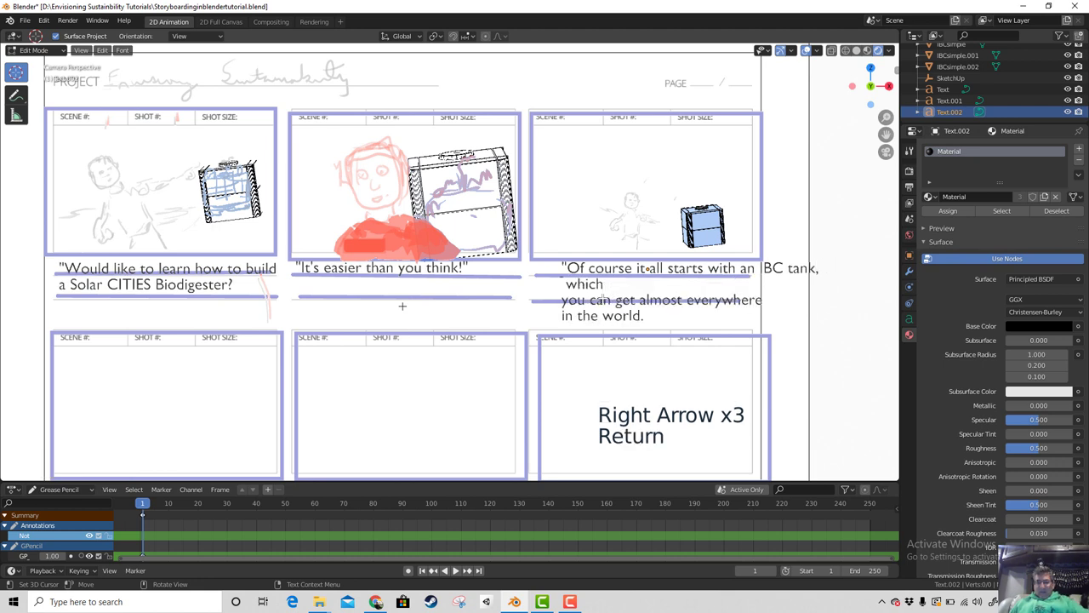
{"action": "key", "text": "Right"}
{"action": "key", "text": "Right"}
{"action": "key", "text": "Right"}
{"action": "key", "text": "Right"}
{"action": "key", "text": "Right"}
{"action": "key", "text": "Right"}
{"action": "key", "text": "Right"}
{"action": "key", "text": "Right"}
{"action": "key", "text": "Right"}
{"action": "key", "text": "Right"}
{"action": "key", "text": "Right"}
{"action": "key", "text": "Right"}
{"action": "key", "text": "Left"}
{"action": "key", "text": "Left"}
{"action": "key", "text": "Left"}
{"action": "key", "text": "Left"}
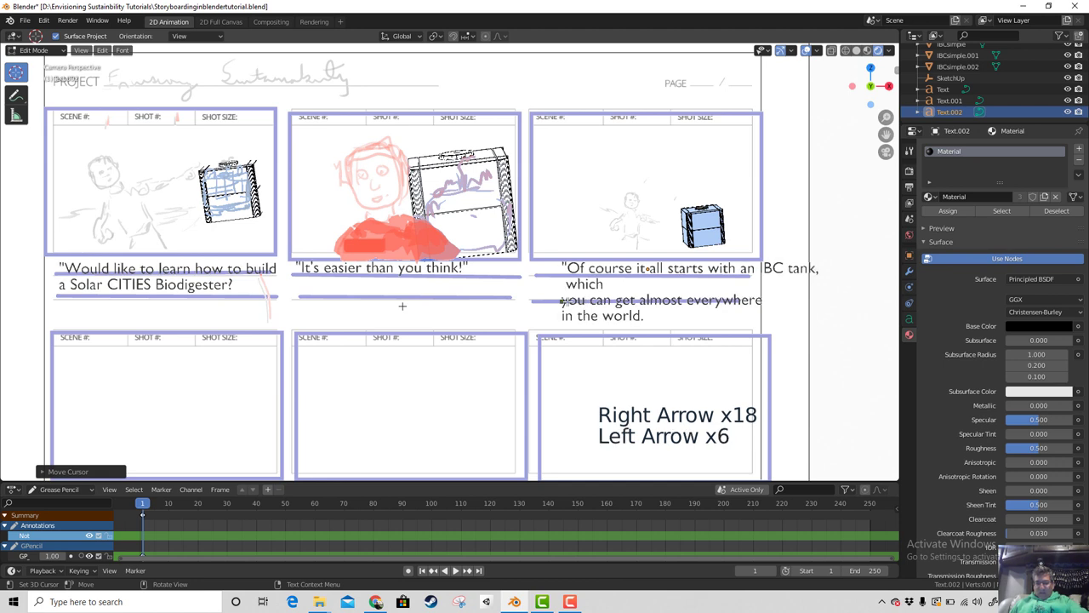
{"action": "key", "text": "BackSpace"}
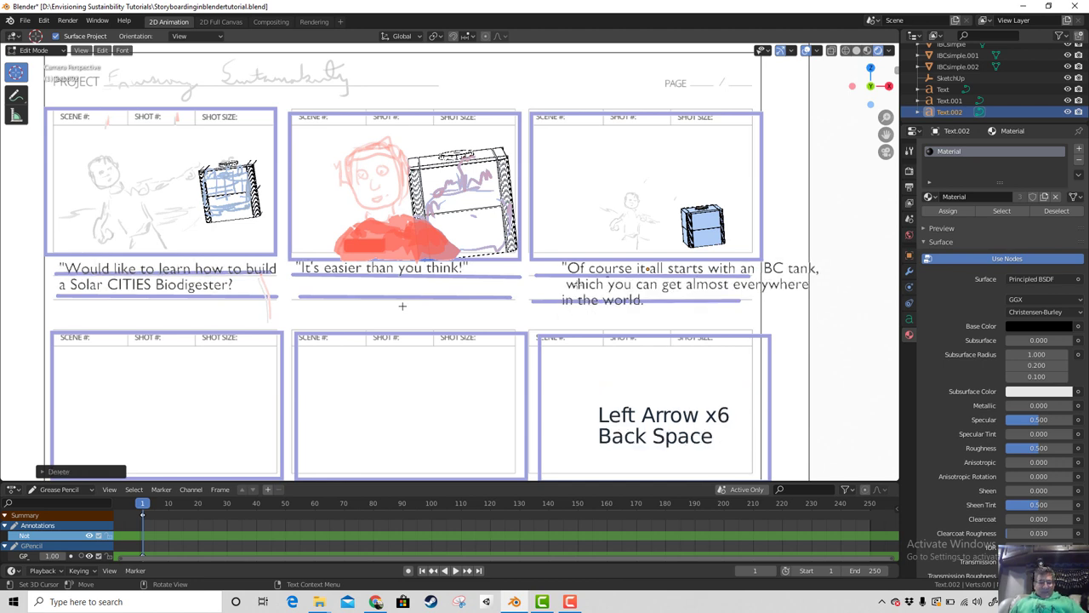
{"action": "key", "text": "Tab"}
{"action": "key", "text": "g"}
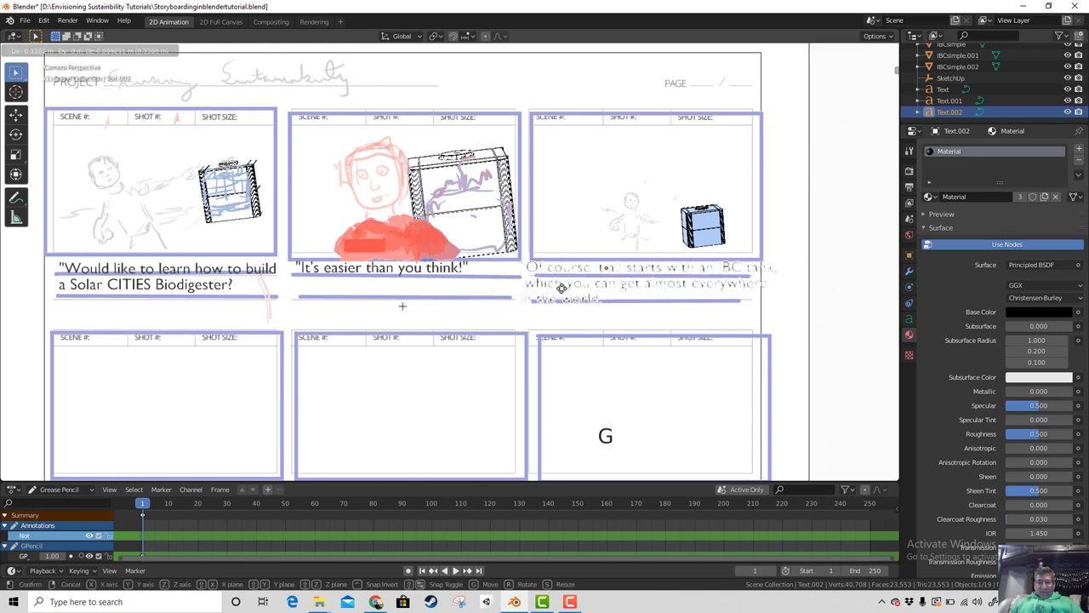
{"action": "key", "text": "s"}
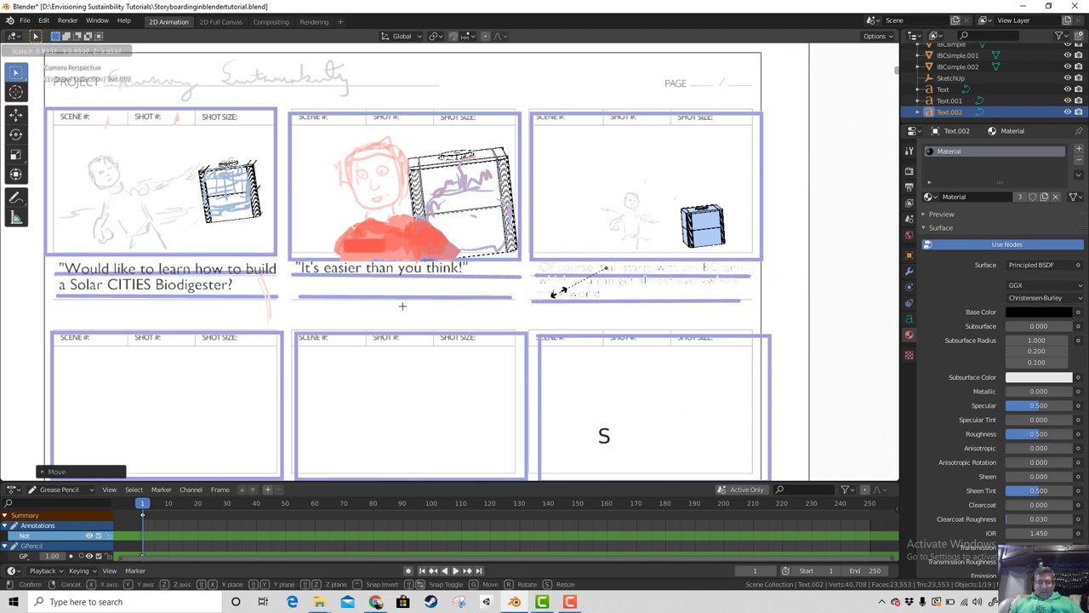
{"action": "key", "text": "g"}
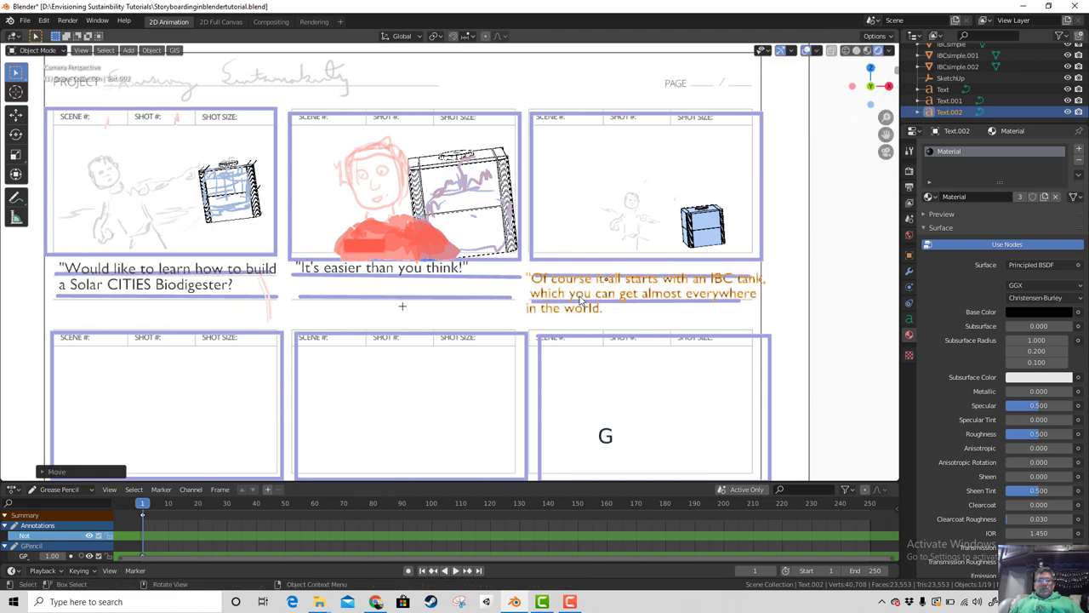
{"action": "scroll", "scroll_direction": "down", "scroll_amount": 3}
{"action": "scroll", "scroll_direction": "up", "scroll_amount": 3}
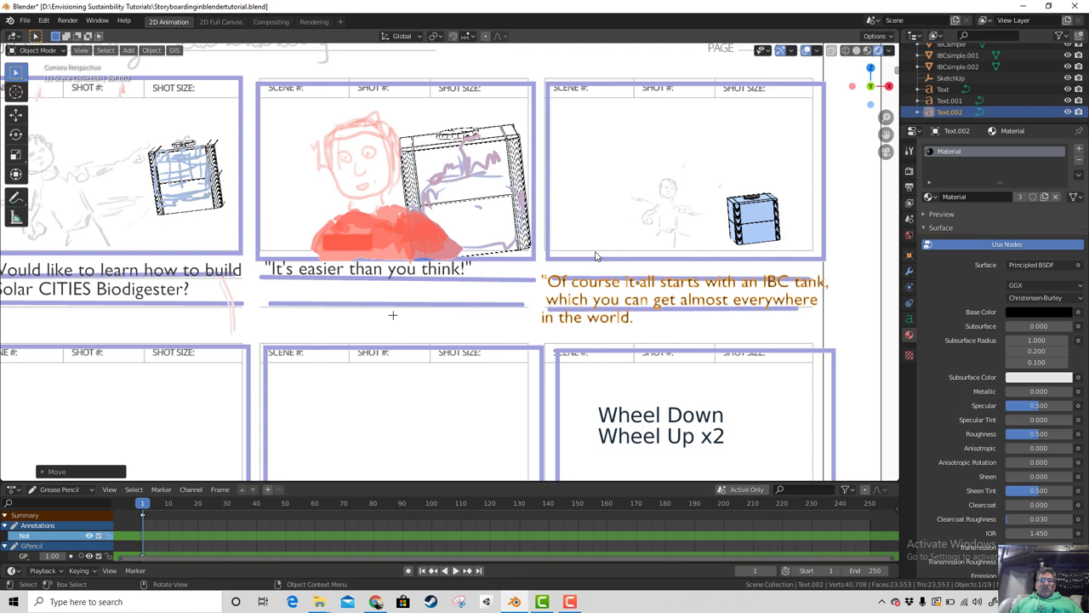
{"action": "scroll", "scroll_direction": "down", "scroll_amount": 3}
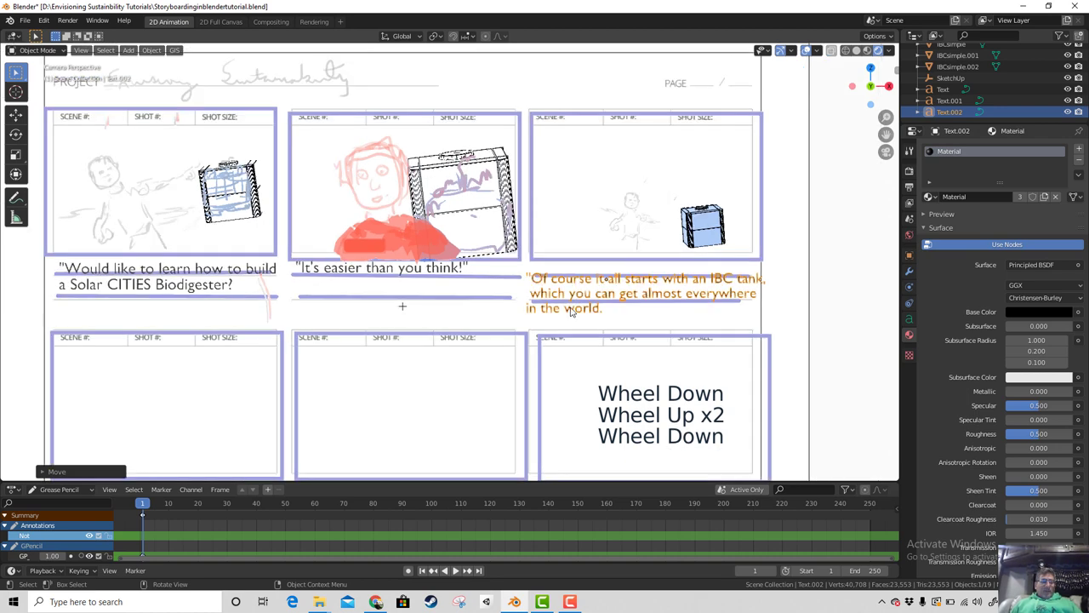
{"action": "middle_click", "coordinate": [535, 348]}
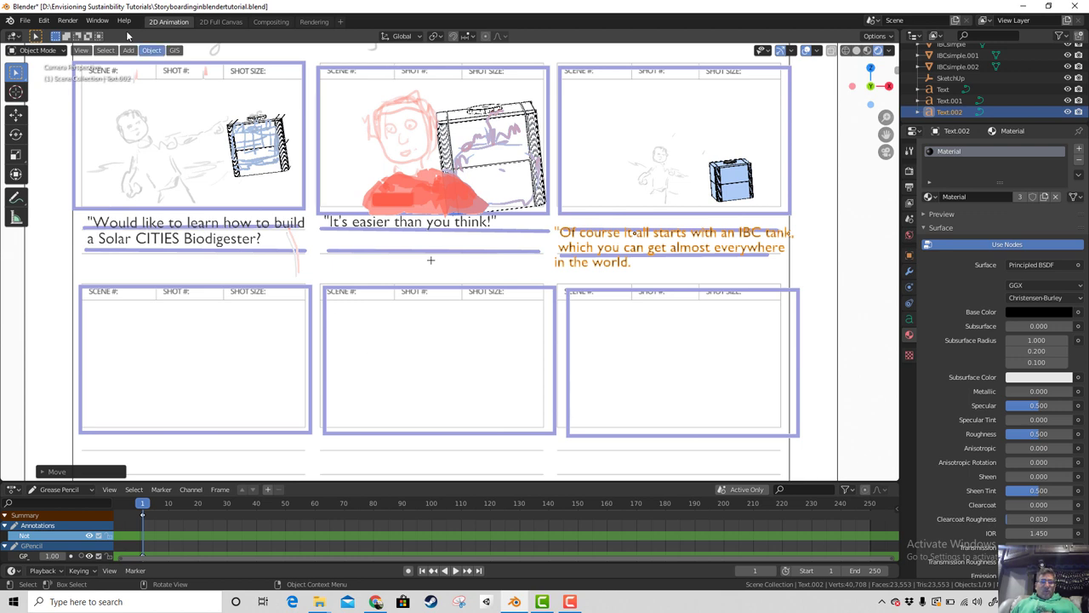
Step: Save the storyboard project from the File menu
{"action": "left_click", "coordinate": [25, 20]}
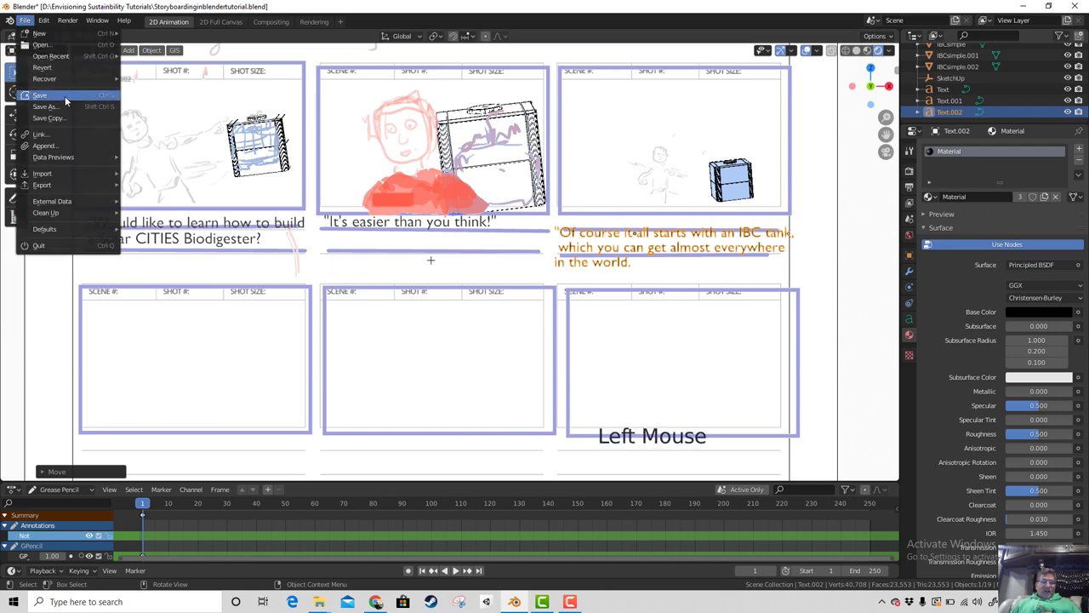
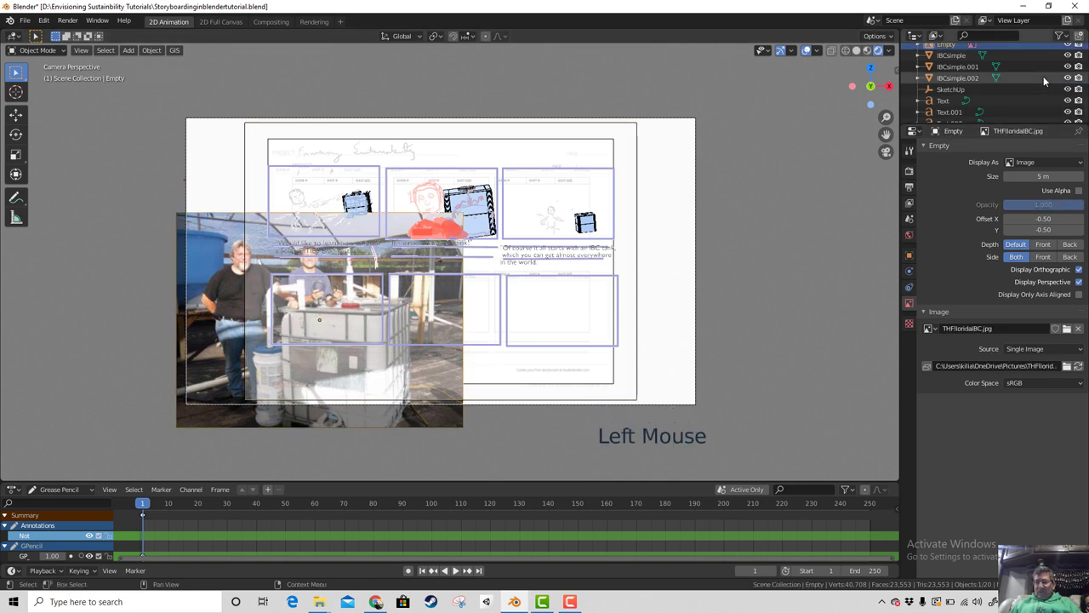
Step: Rename the photo object CulhaneFloridaMage and move it toward the lower-left storyboard panel
{"action": "scroll", "scroll_direction": "up", "scroll_amount": 3}
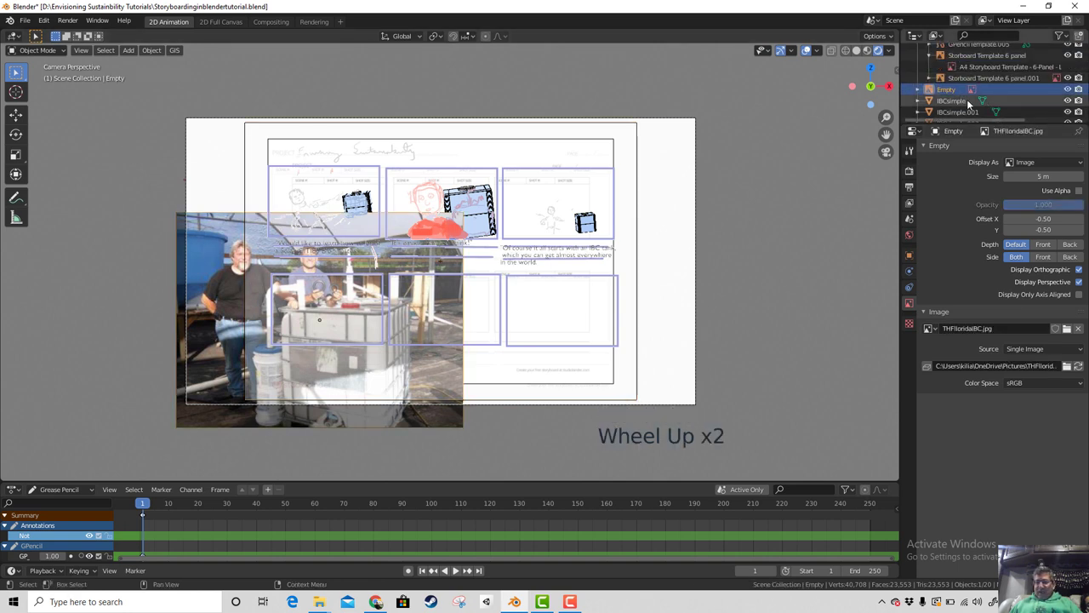
{"action": "double_click", "coordinate": [954, 95]}
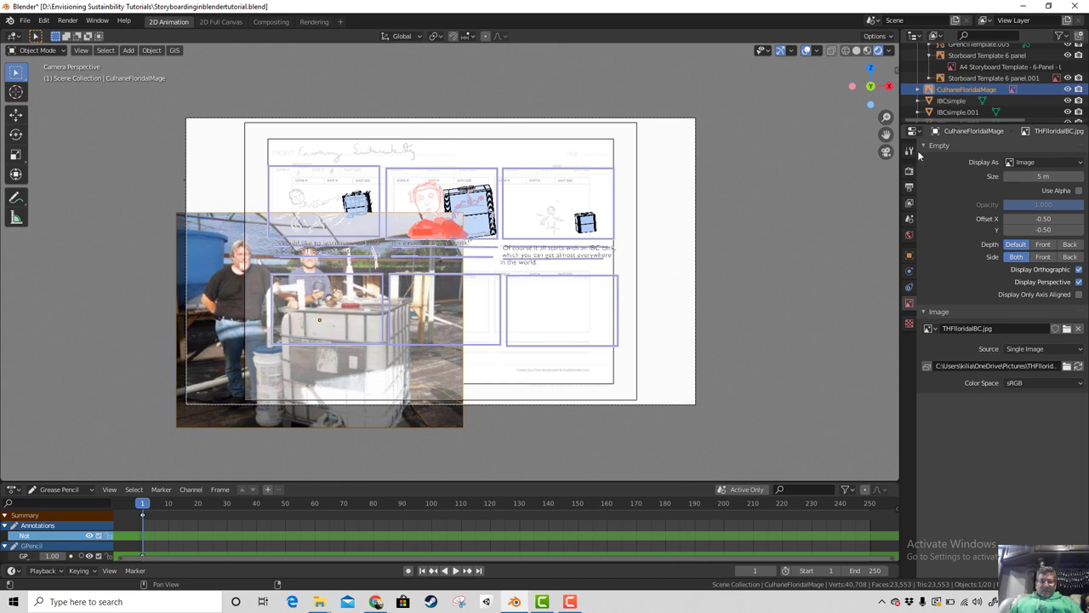
{"action": "key", "text": "g"}
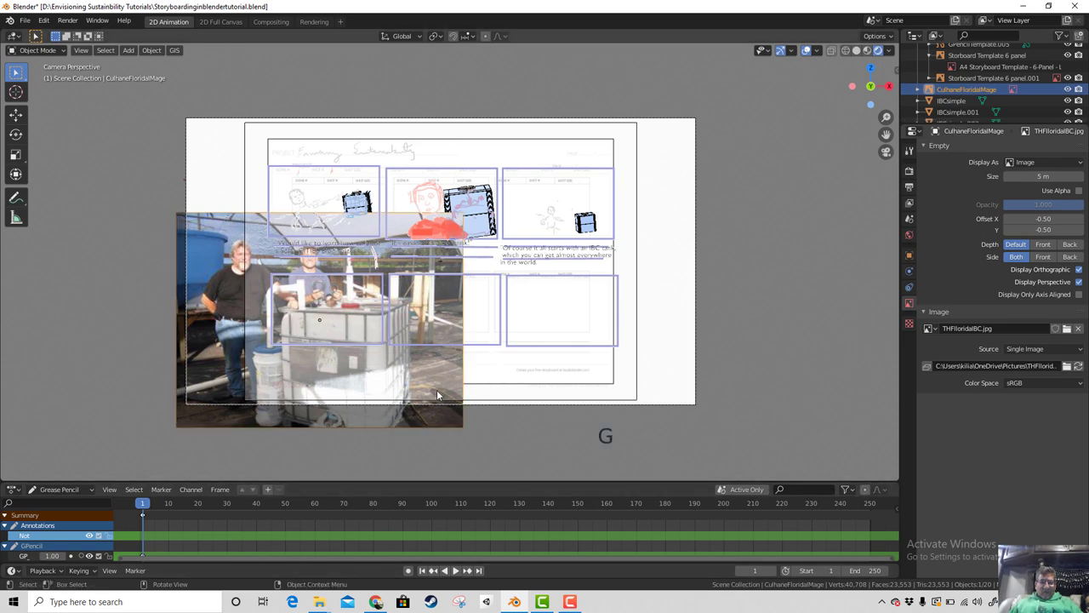
{"action": "key", "text": "g"}
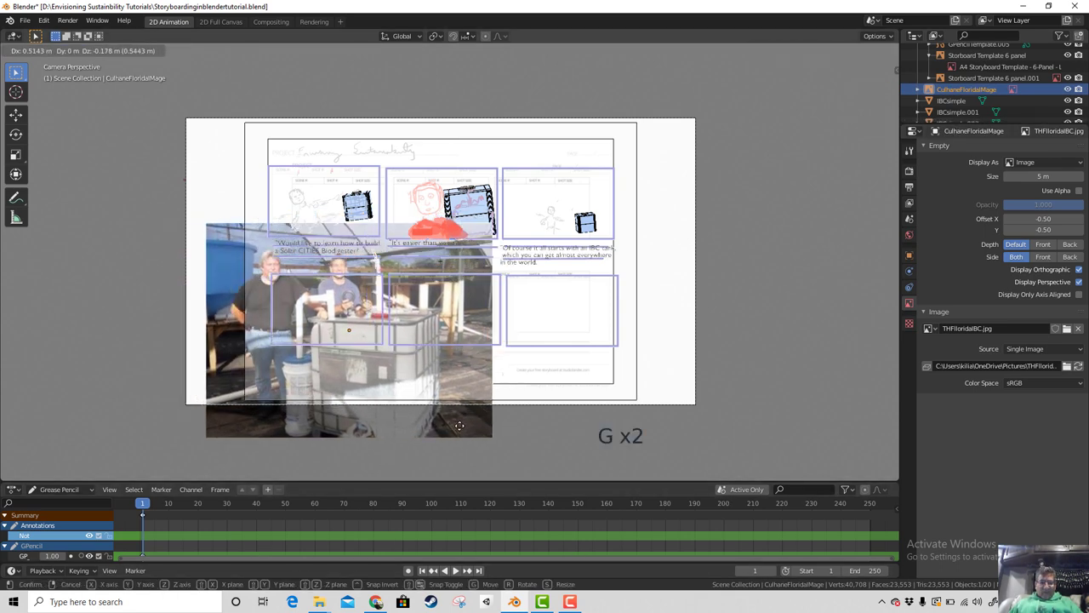
Step: Shrink the photo in stages until it fits inside the second row's first panel
{"action": "key", "text": "s"}
{"action": "key", "text": "g"}
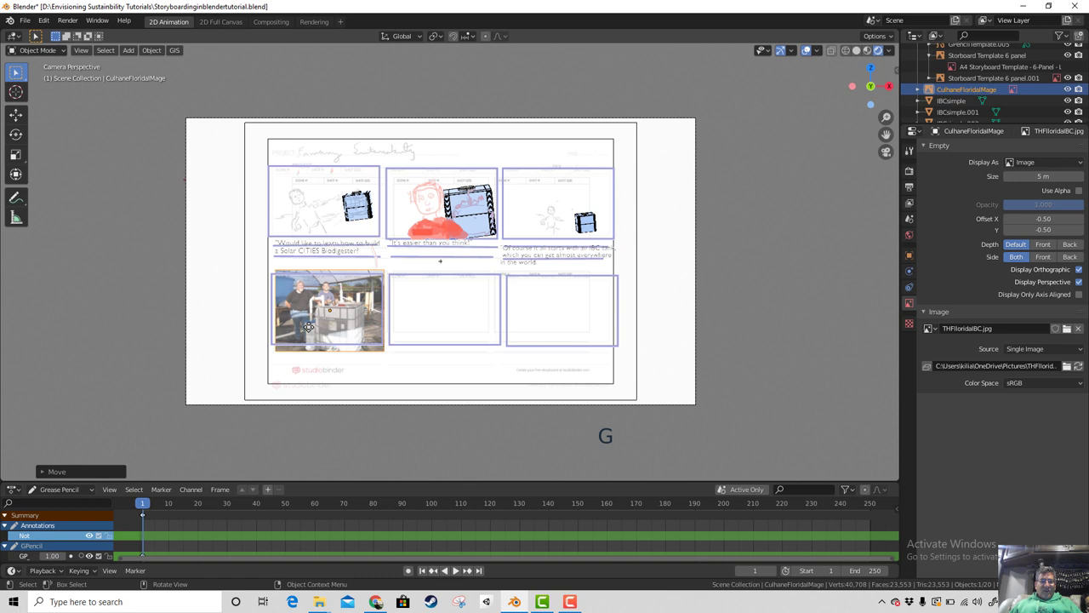
{"action": "key", "text": "s"}
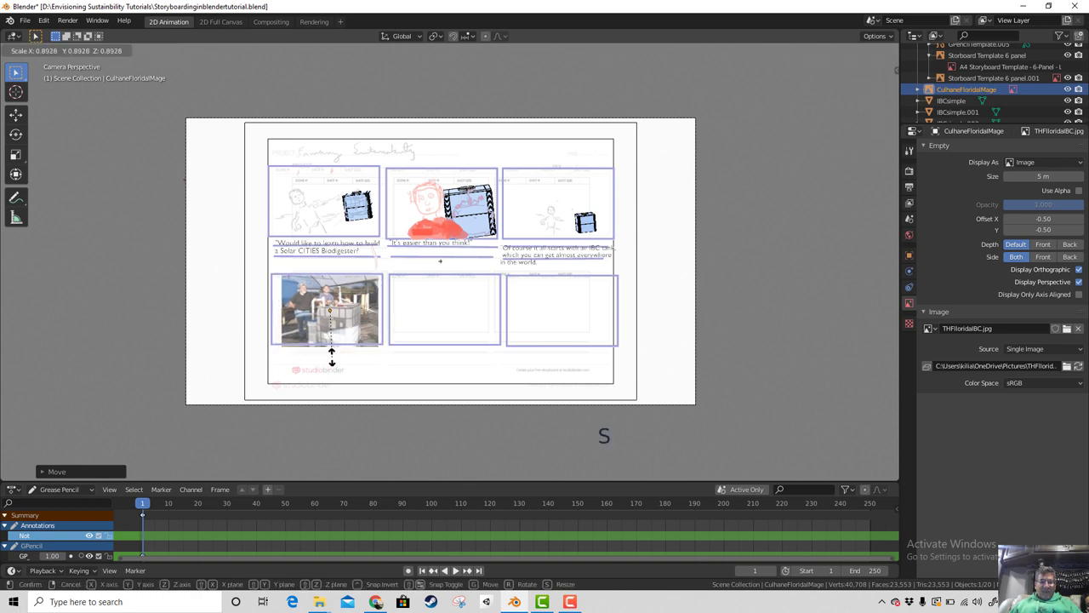
{"action": "key", "text": "s"}
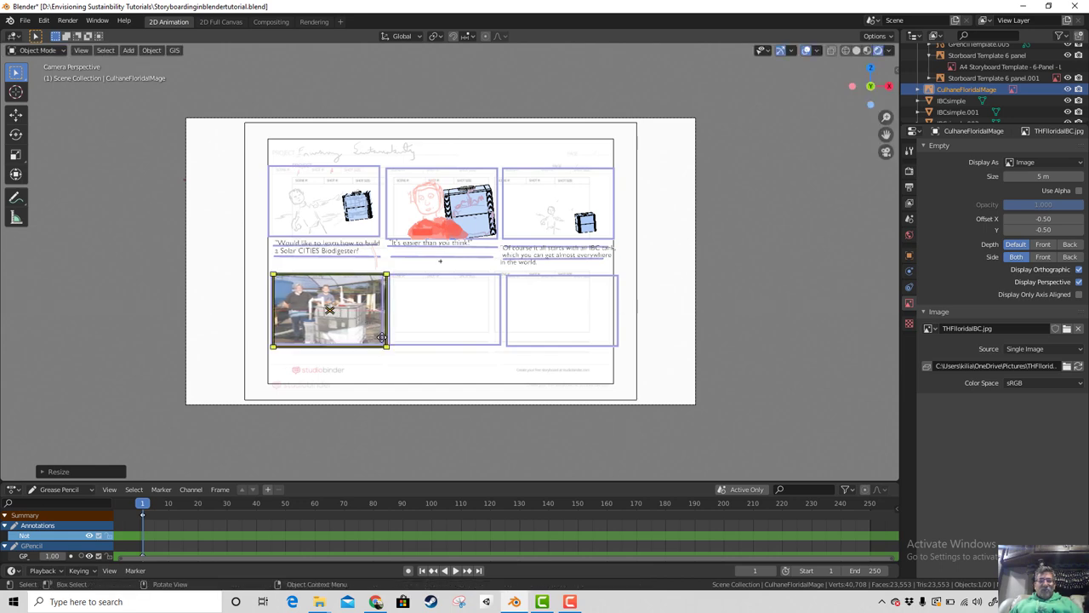
Step: Zoom and pan the viewport to centre closely on the photo in the lower-left panel
{"action": "scroll", "scroll_direction": "up", "scroll_amount": 3}
{"action": "scroll", "scroll_direction": "up", "scroll_amount": 3}
{"action": "scroll", "scroll_direction": "down", "scroll_amount": 3}
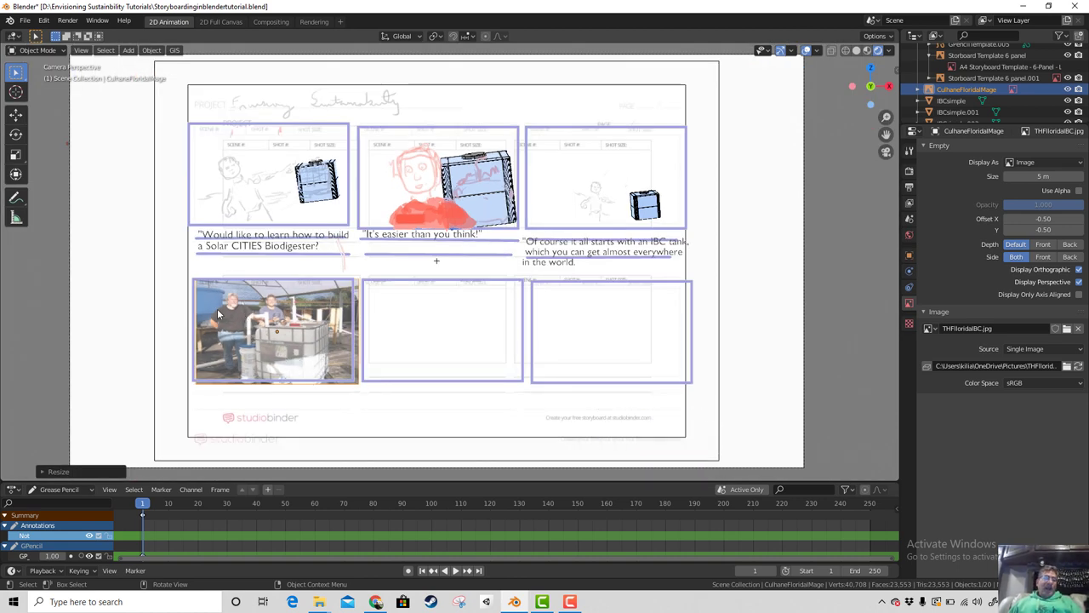
{"action": "scroll", "scroll_direction": "up", "scroll_amount": 3}
{"action": "scroll", "scroll_direction": "up", "scroll_amount": 3}
{"action": "middle_click", "coordinate": [249, 365]}
{"action": "scroll", "scroll_direction": "up", "scroll_amount": 3}
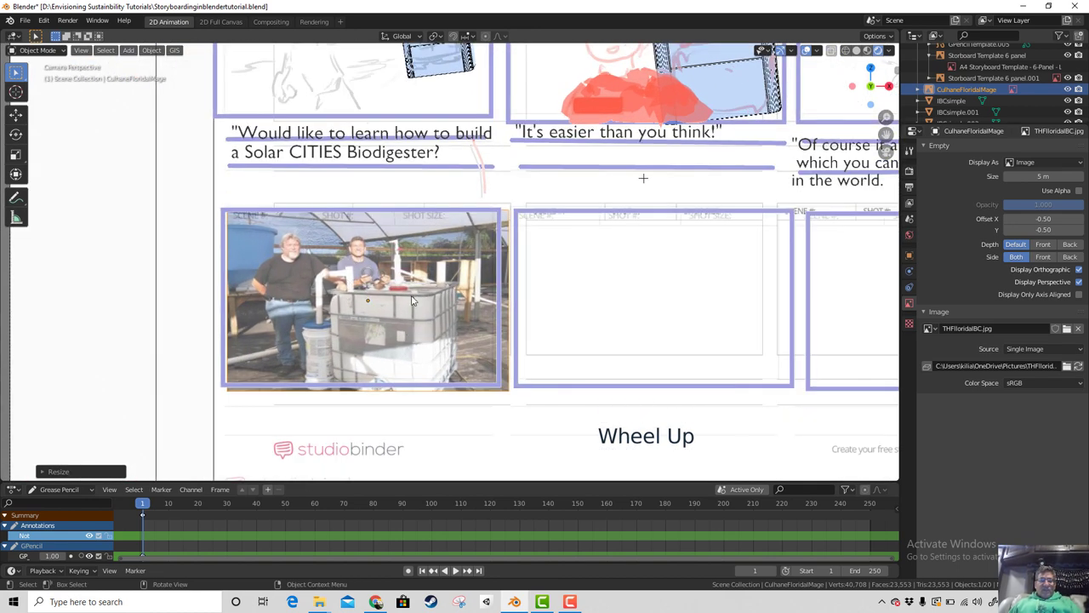
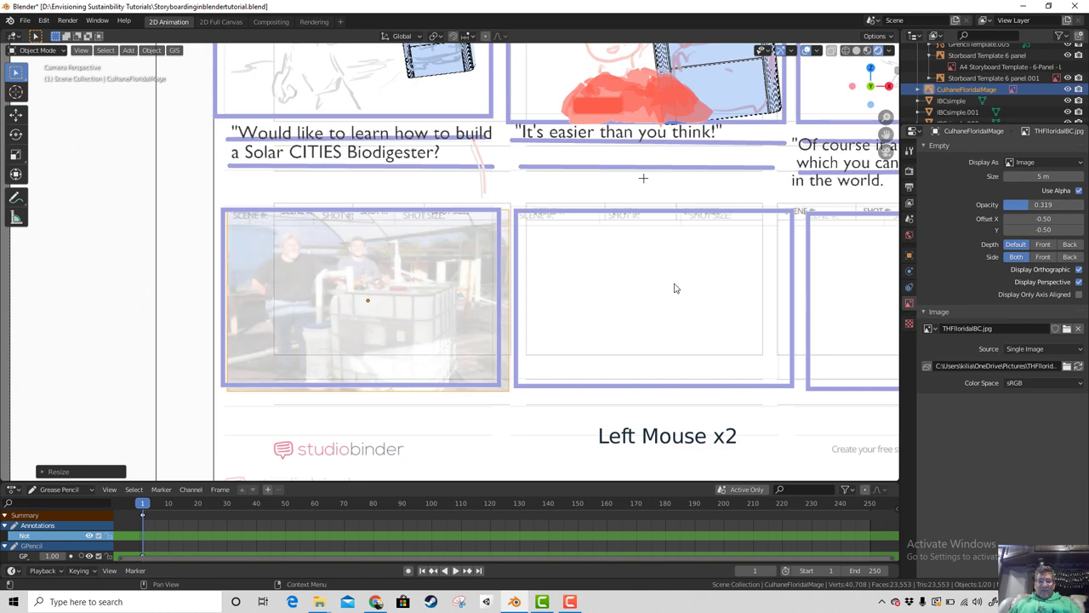
{"action": "scroll", "scroll_direction": "up", "scroll_amount": 3}
{"action": "middle_click", "coordinate": [343, 306]}
{"action": "scroll", "scroll_direction": "up", "scroll_amount": 3}
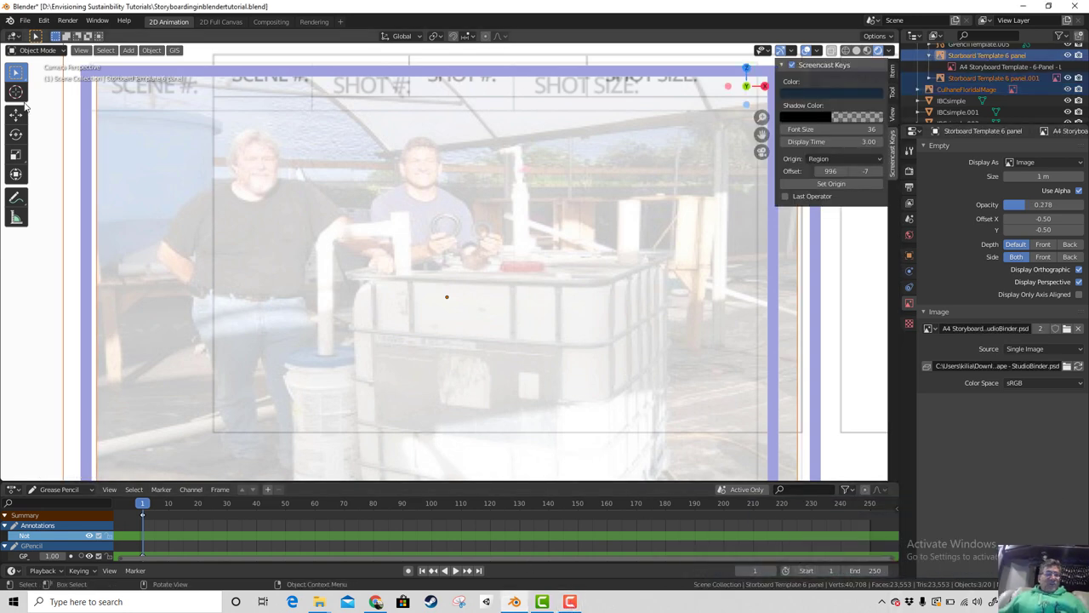
Step: Add a blank grease pencil object and select GPencilTemplate.004 in the Outliner
{"action": "left_click", "coordinate": [61, 57]}
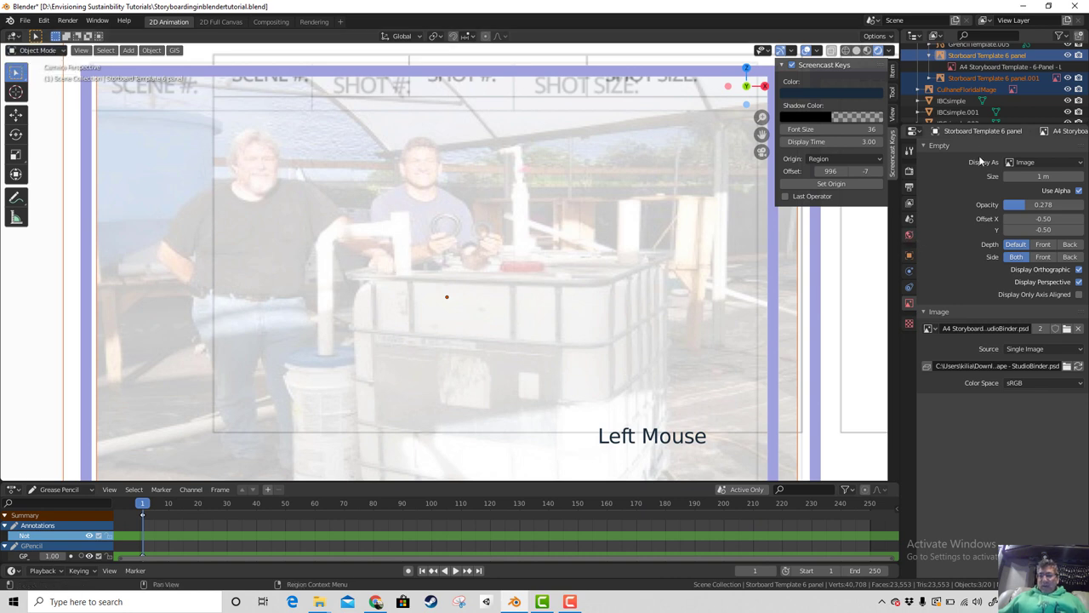
{"action": "scroll", "scroll_direction": "down", "scroll_amount": 3}
{"action": "scroll", "scroll_direction": "down", "scroll_amount": 3}
{"action": "scroll", "scroll_direction": "up", "scroll_amount": 3}
{"action": "left_click", "coordinate": [1004, 90]}
{"action": "scroll", "scroll_direction": "down", "scroll_amount": 3}
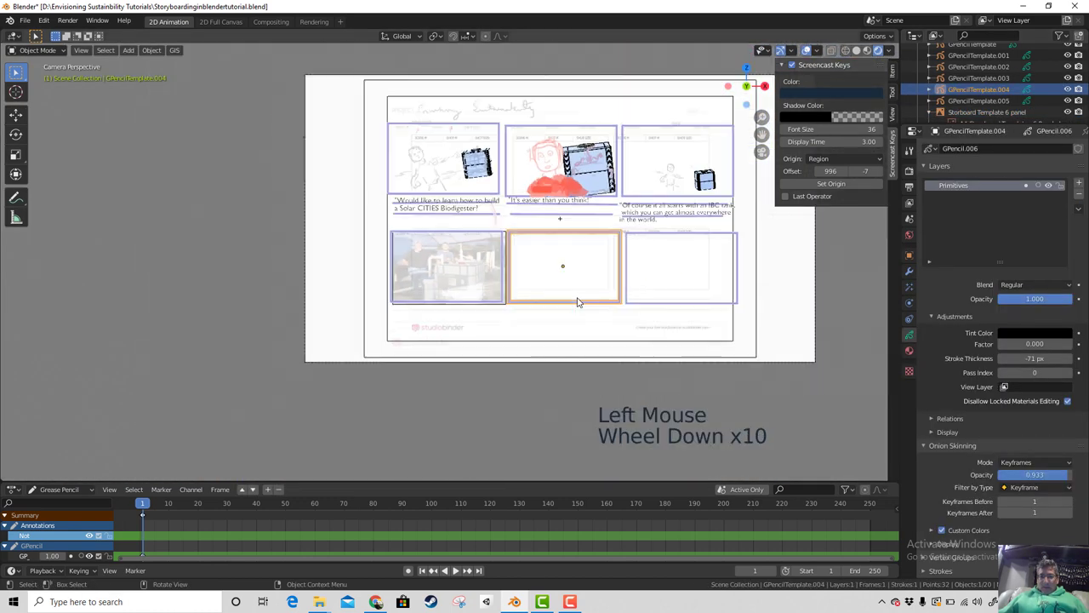
{"action": "scroll", "scroll_direction": "up", "scroll_amount": 3}
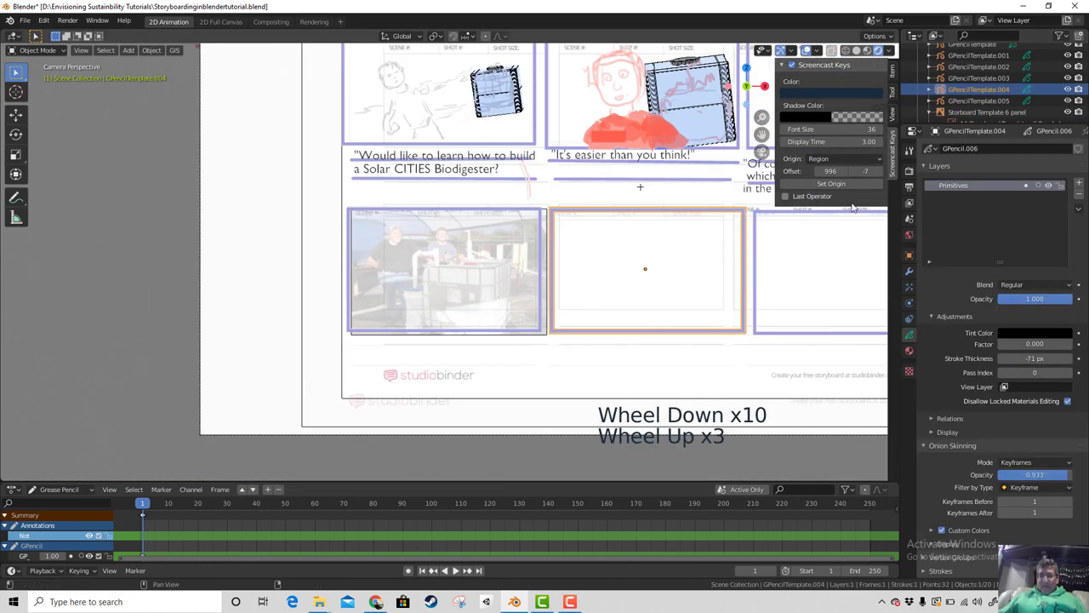
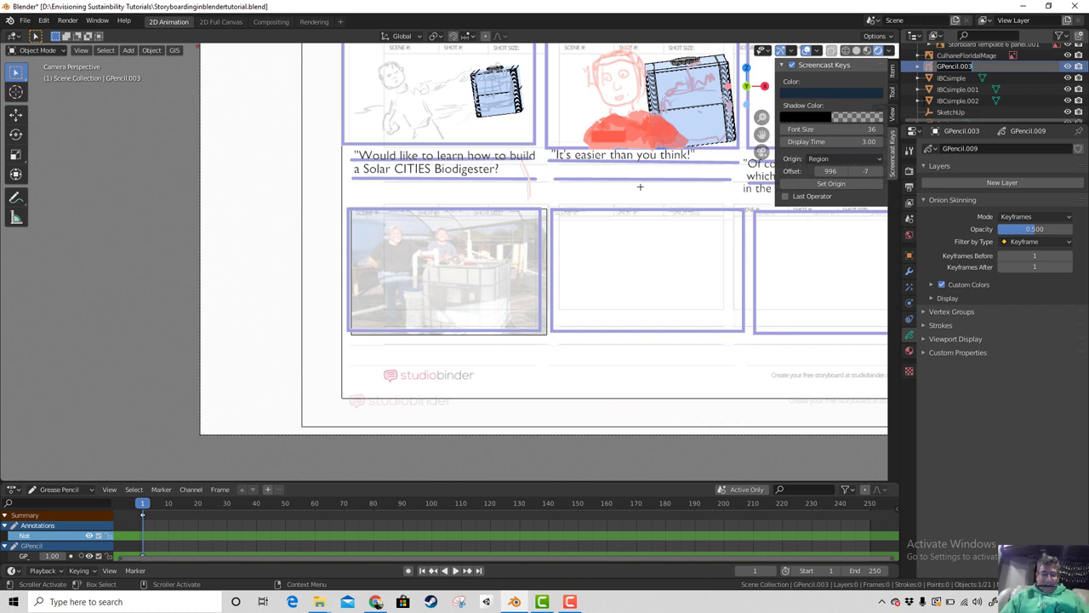
Step: Finish the Outliner rename to 'Rotoscope 1 TH Florida' and centre the view on the photo
{"action": "key", "text": "BackSpace"}
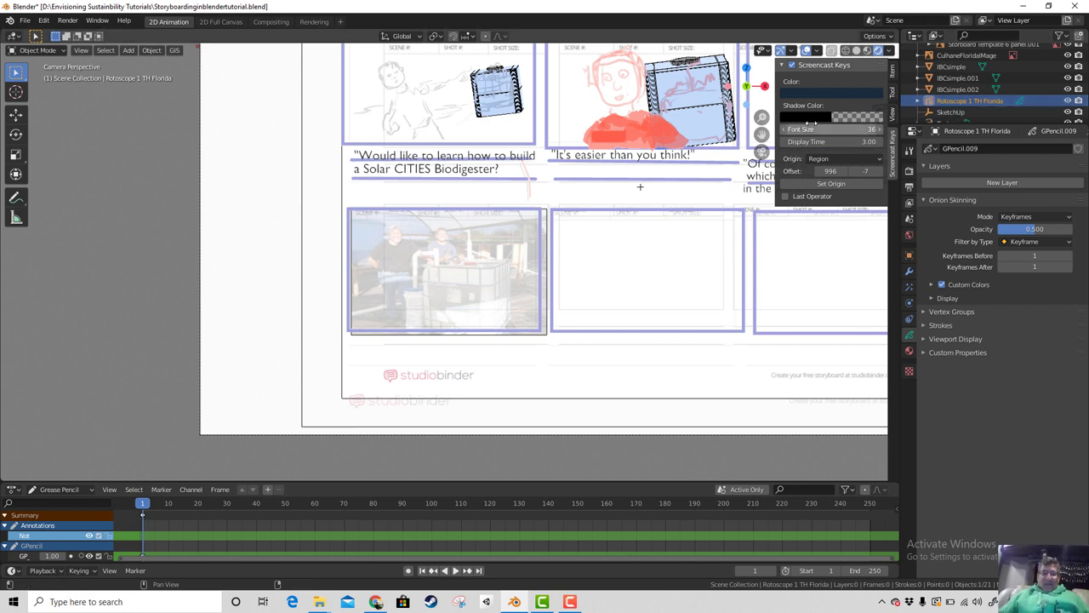
{"action": "scroll", "scroll_direction": "up", "scroll_amount": 3}
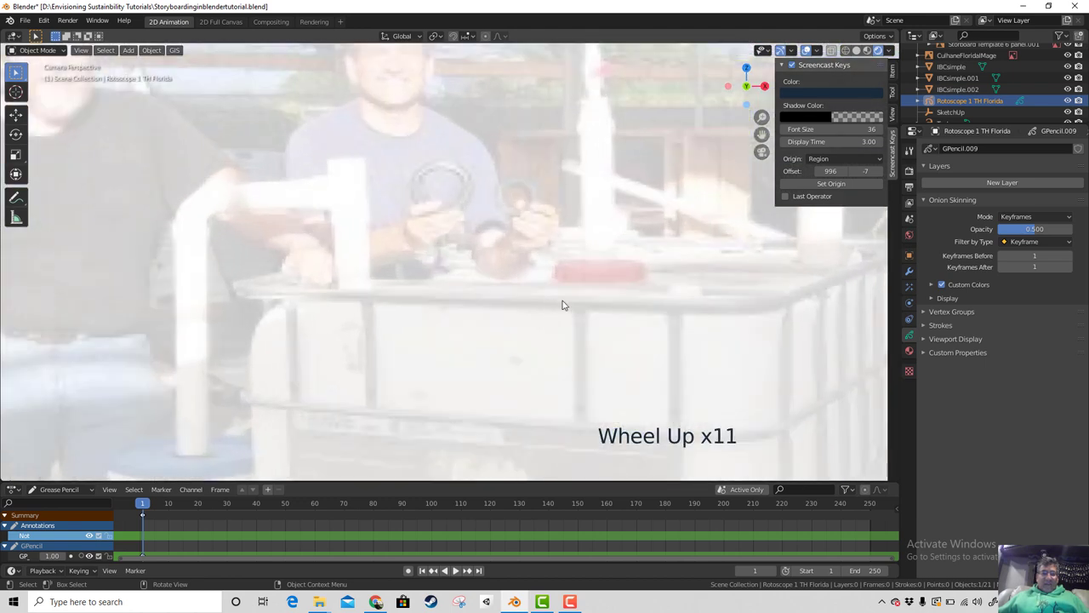
{"action": "middle_click", "coordinate": [605, 311]}
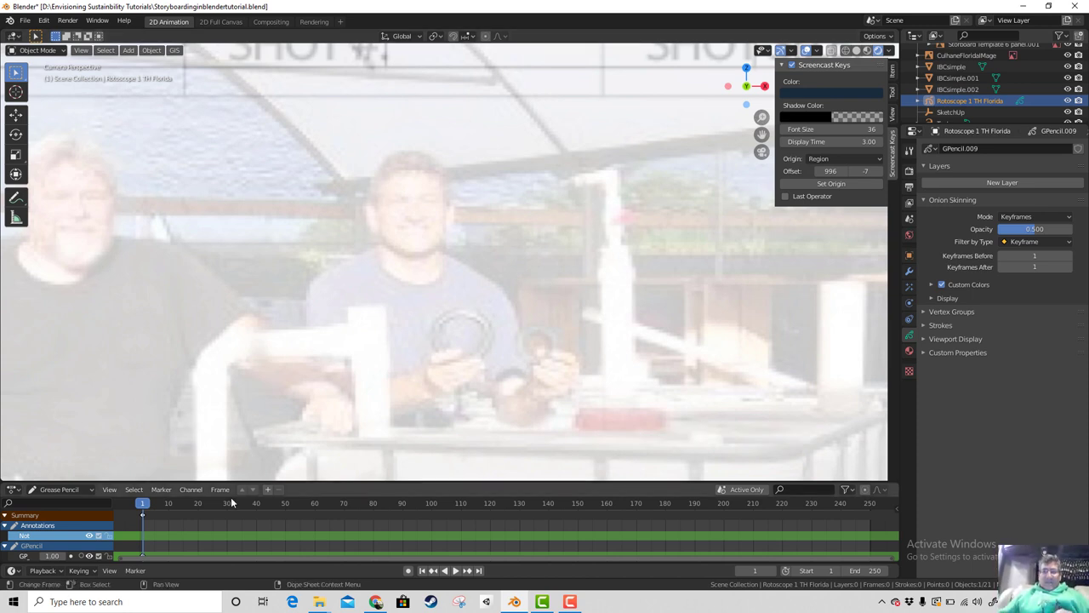
Step: Switch Rotoscope 1 TH Florida into Draw mode to trace over the greenhouse photo
{"action": "left_click", "coordinate": [55, 54]}
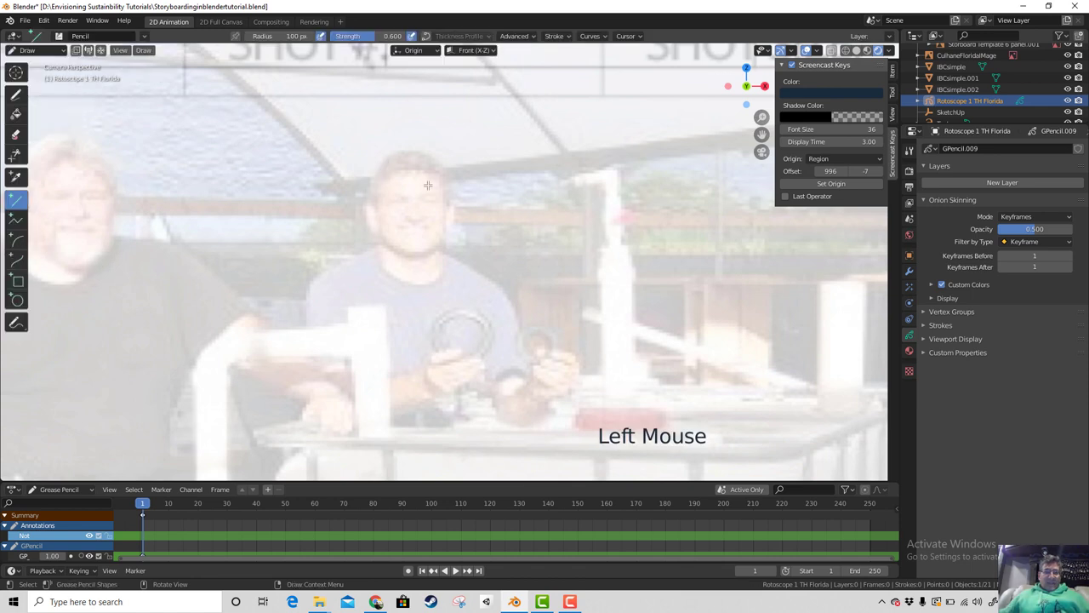
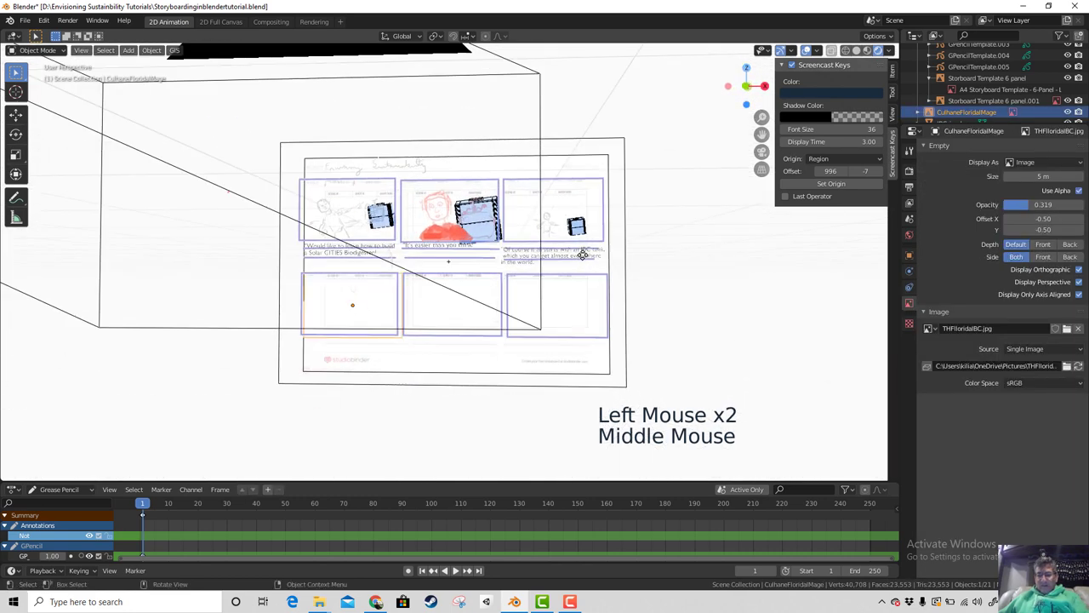
{"action": "key", "text": "KP_0"}
{"action": "scroll", "scroll_direction": "down", "scroll_amount": 3}
{"action": "middle_click", "coordinate": [594, 306]}
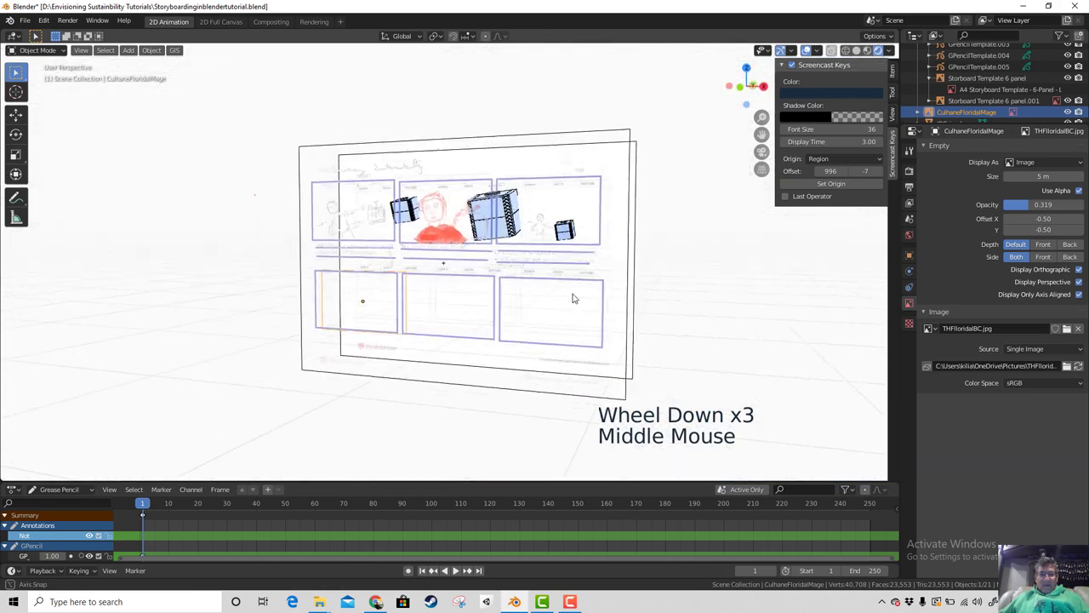
{"action": "scroll", "scroll_direction": "up", "scroll_amount": 3}
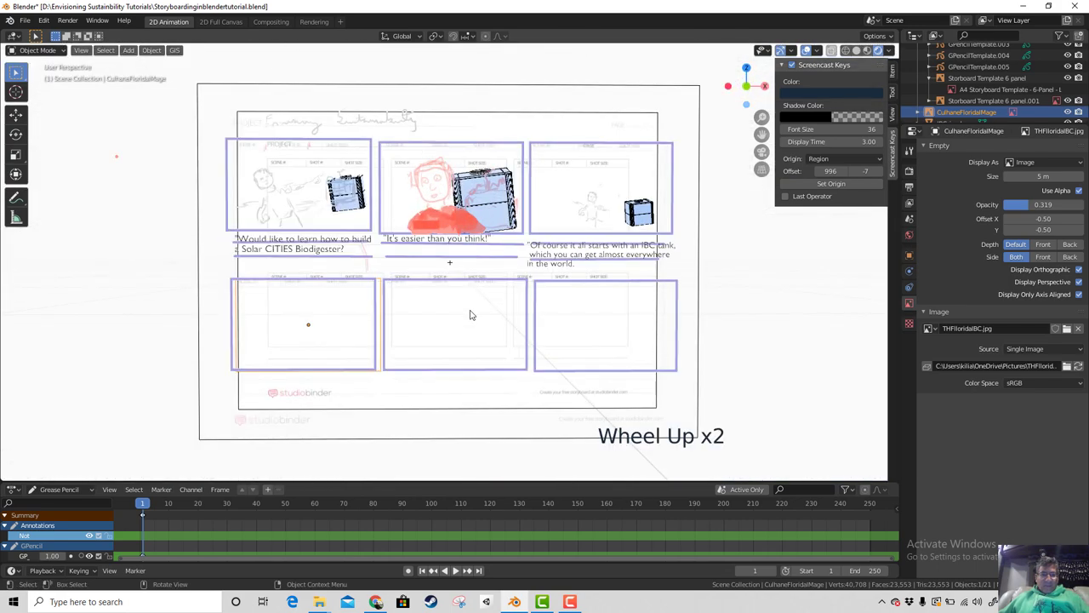
{"action": "scroll", "scroll_direction": "down", "scroll_amount": 3}
{"action": "middle_click", "coordinate": [504, 342]}
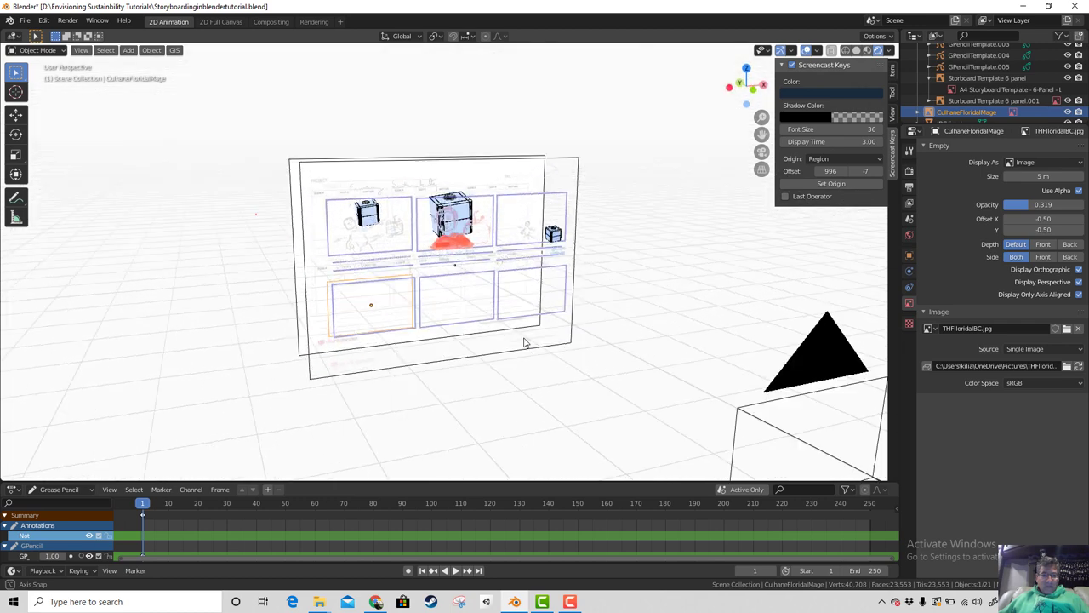
{"action": "scroll", "scroll_direction": "up", "scroll_amount": 3}
{"action": "scroll", "scroll_direction": "up", "scroll_amount": 3}
{"action": "scroll", "scroll_direction": "down", "scroll_amount": 3}
{"action": "middle_click", "coordinate": [441, 357]}
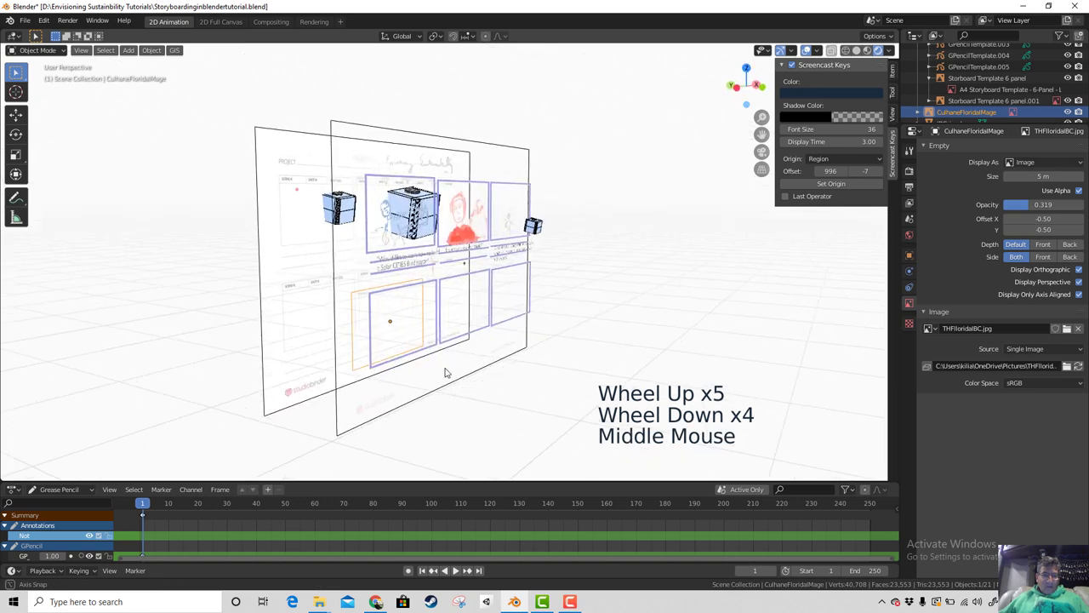
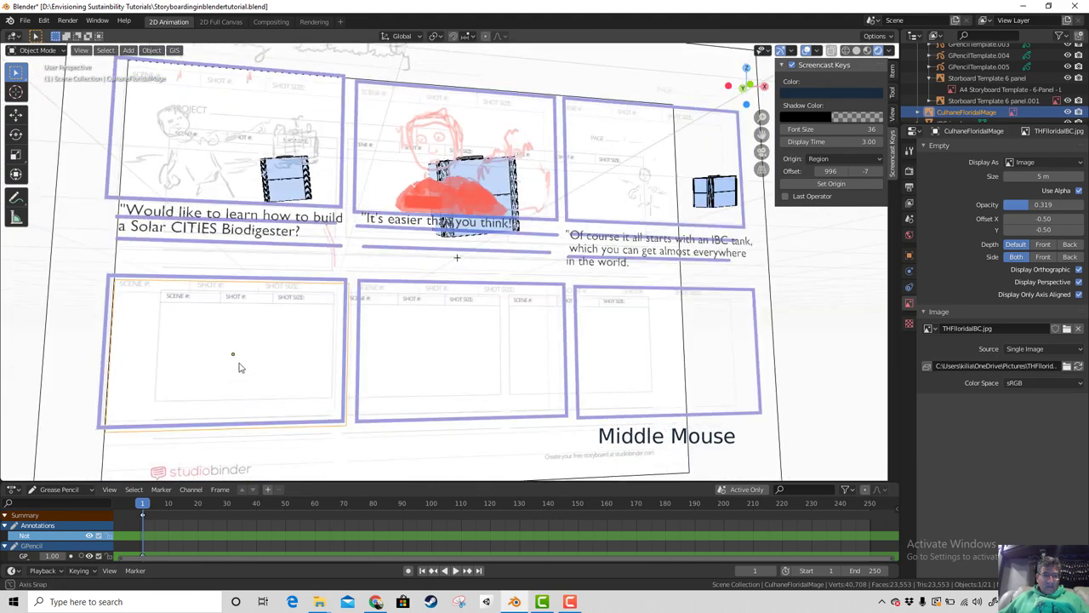
{"action": "scroll", "scroll_direction": "down", "scroll_amount": 3}
{"action": "scroll", "scroll_direction": "up", "scroll_amount": 3}
{"action": "left_click", "coordinate": [355, 283]}
{"action": "left_click", "coordinate": [355, 283]}
{"action": "left_click", "coordinate": [352, 282]}
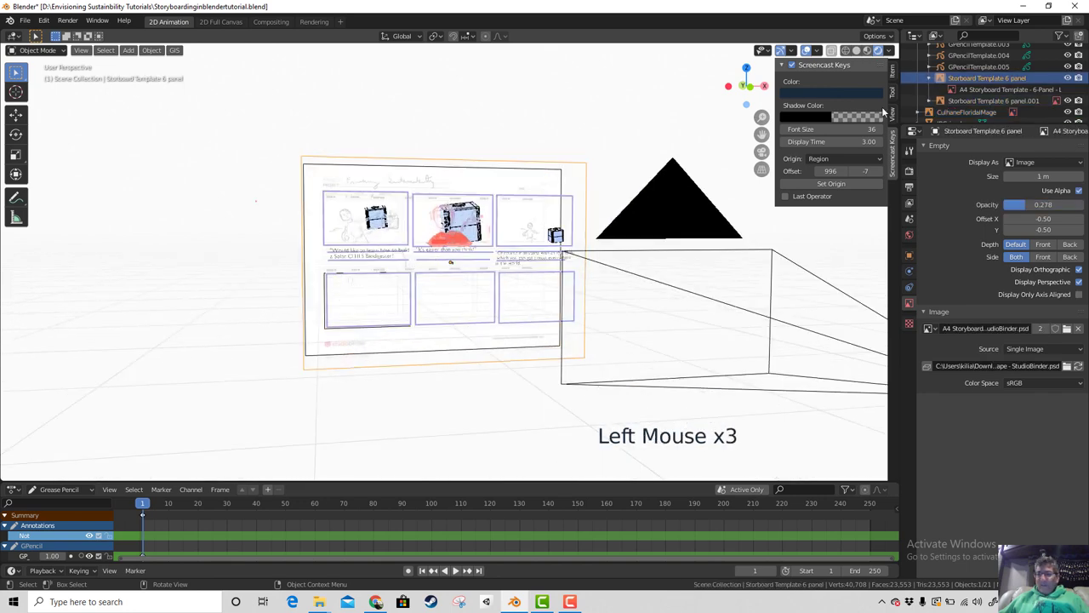
{"action": "scroll", "scroll_direction": "down", "scroll_amount": 3}
{"action": "scroll", "scroll_direction": "up", "scroll_amount": 3}
{"action": "scroll", "scroll_direction": "up", "scroll_amount": 3}
{"action": "scroll", "scroll_direction": "down", "scroll_amount": 3}
{"action": "scroll", "scroll_direction": "down", "scroll_amount": 3}
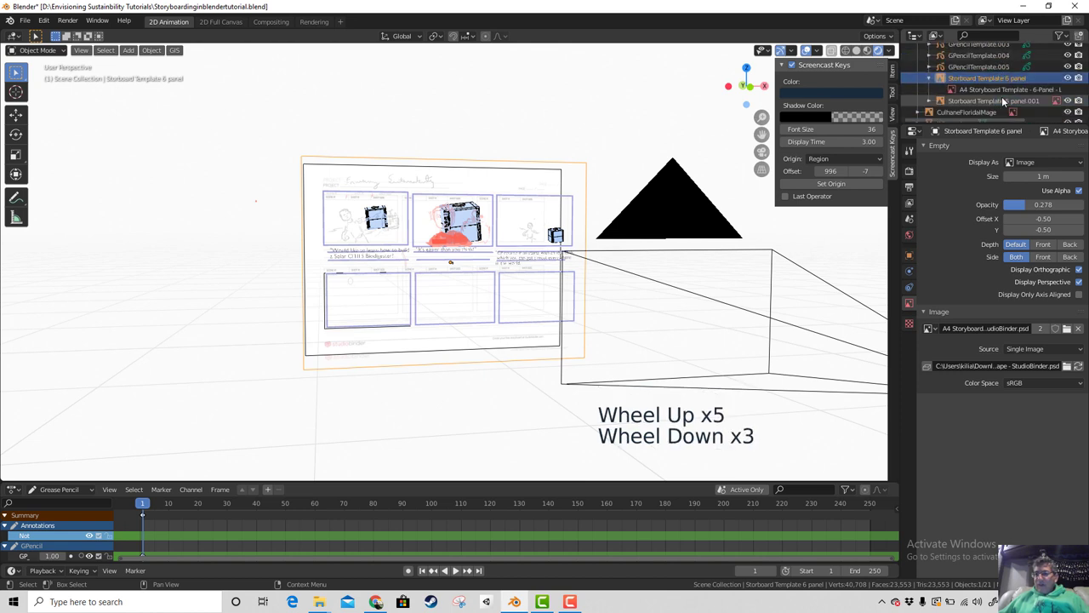
{"action": "scroll", "scroll_direction": "down", "scroll_amount": 3}
{"action": "scroll", "scroll_direction": "down", "scroll_amount": 3}
{"action": "scroll", "scroll_direction": "down", "scroll_amount": 3}
{"action": "scroll", "scroll_direction": "up", "scroll_amount": 3}
{"action": "scroll", "scroll_direction": "up", "scroll_amount": 3}
{"action": "scroll", "scroll_direction": "up", "scroll_amount": 3}
{"action": "scroll", "scroll_direction": "up", "scroll_amount": 3}
{"action": "scroll", "scroll_direction": "down", "scroll_amount": 3}
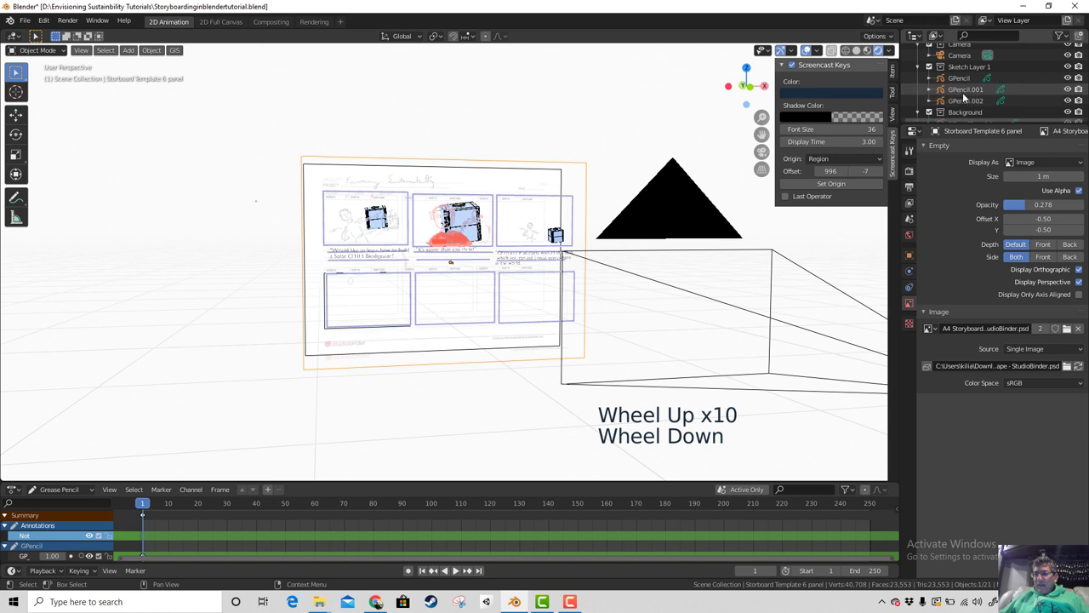
Step: Browse the Outliner entries to locate the Rotoscope 1 TH Florida object among the collections
{"action": "left_click", "coordinate": [971, 106]}
{"action": "left_click", "coordinate": [969, 89]}
{"action": "left_click", "coordinate": [966, 82]}
{"action": "scroll", "scroll_direction": "down", "scroll_amount": 3}
{"action": "left_click", "coordinate": [974, 91]}
{"action": "scroll", "scroll_direction": "down", "scroll_amount": 3}
{"action": "left_click", "coordinate": [976, 94]}
{"action": "left_click", "coordinate": [977, 88]}
{"action": "left_click", "coordinate": [983, 108]}
{"action": "scroll", "scroll_direction": "down", "scroll_amount": 3}
{"action": "scroll", "scroll_direction": "down", "scroll_amount": 3}
Step: Select Rotoscope 1 TH Florida and drag it onto the Sketch Layer 1 collection
{"action": "left_click", "coordinate": [972, 71]}
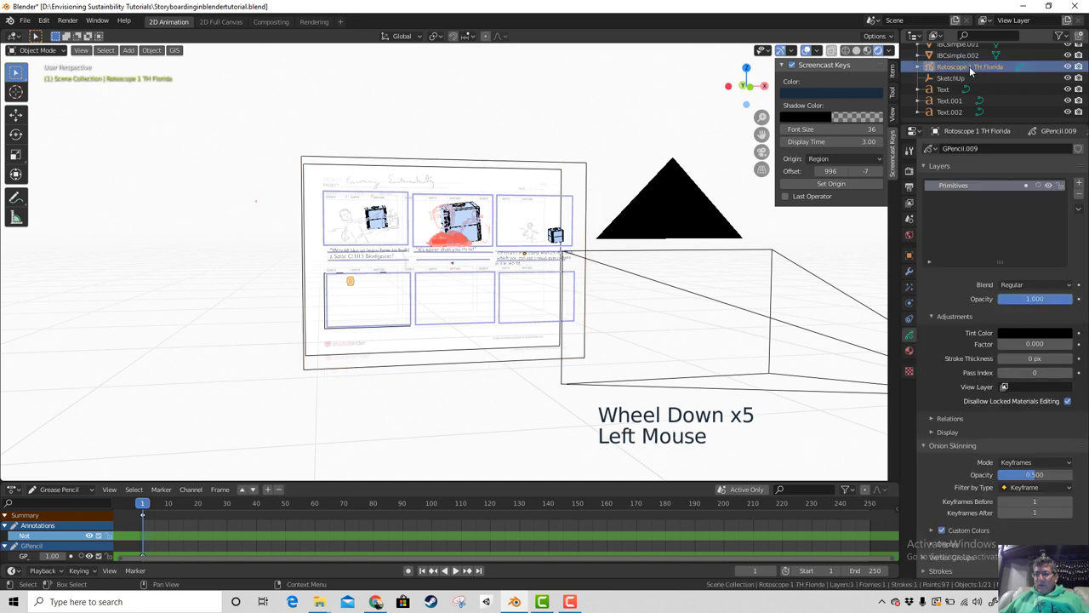
{"action": "scroll", "scroll_direction": "up", "scroll_amount": 3}
{"action": "left_click", "coordinate": [974, 97]}
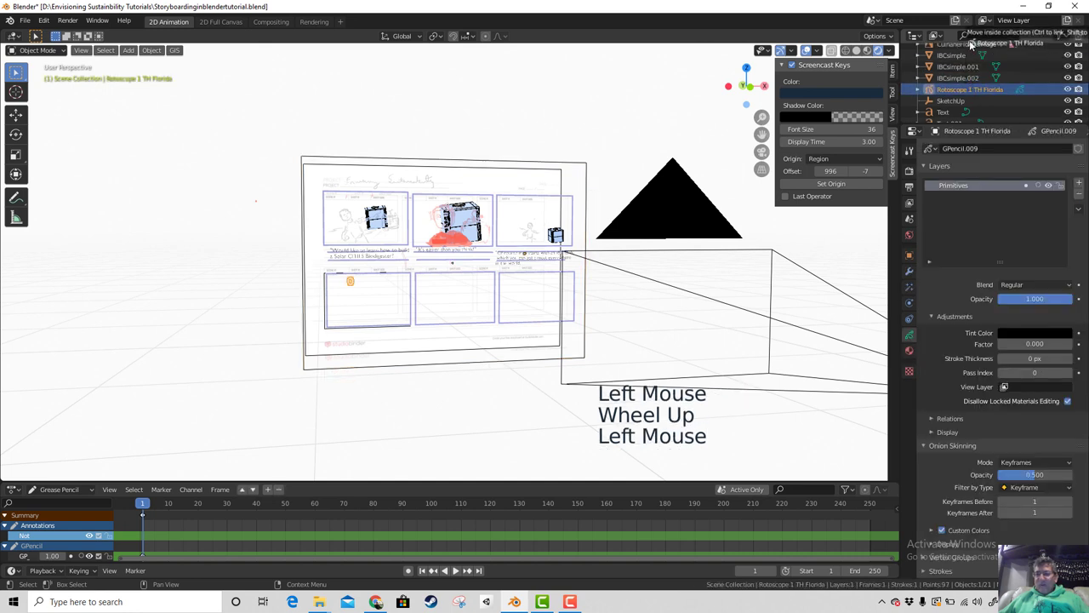
{"action": "scroll", "scroll_direction": "up", "scroll_amount": 3}
{"action": "scroll", "scroll_direction": "up", "scroll_amount": 3}
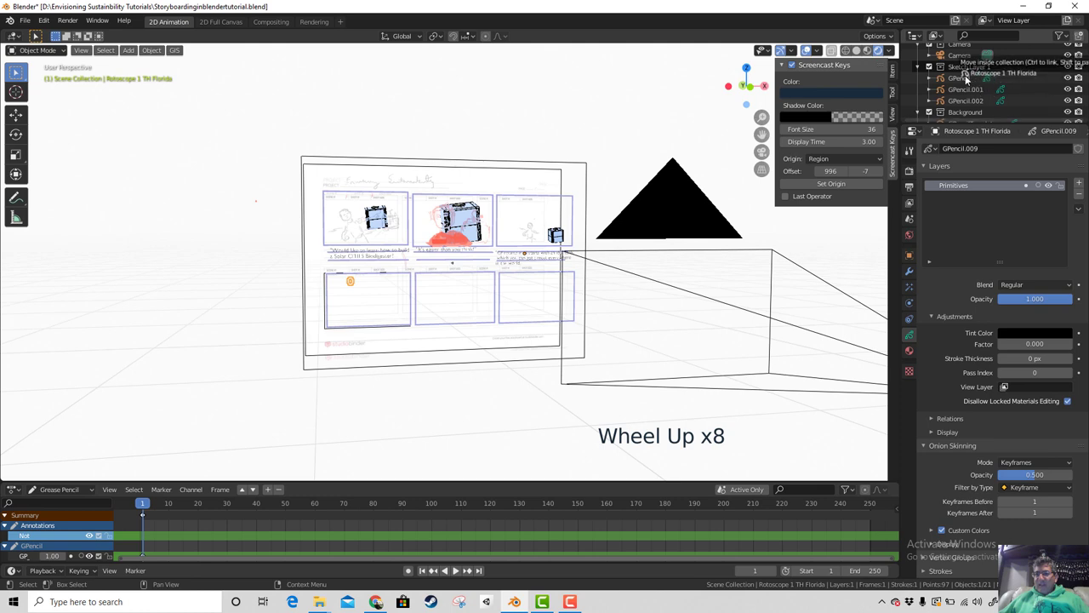
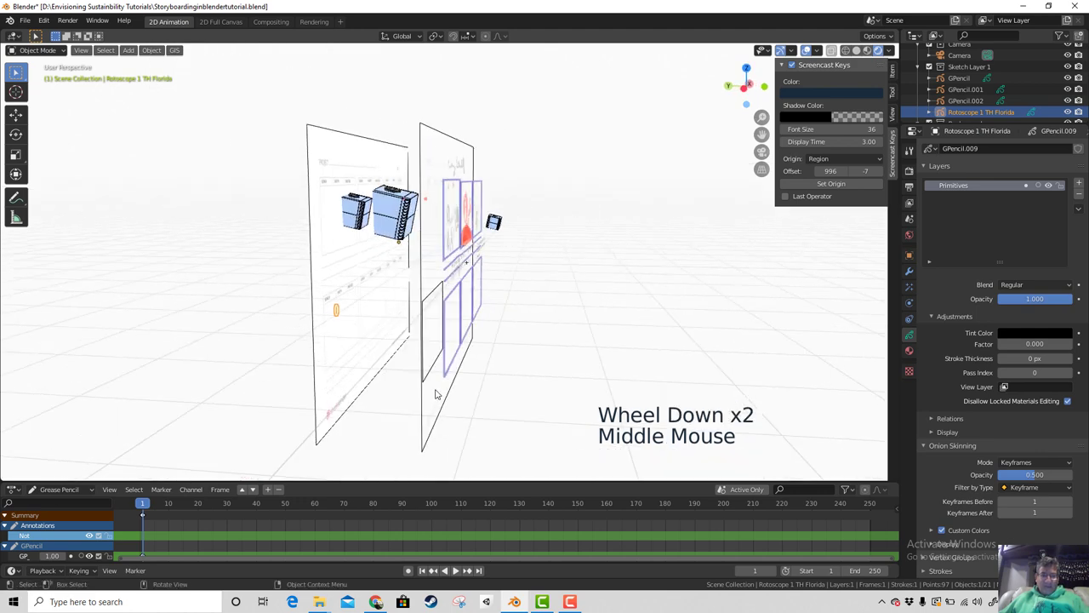
Step: Grab the Rotoscope drawing and switch to camera view to place its oval over the face
{"action": "key", "text": "g"}
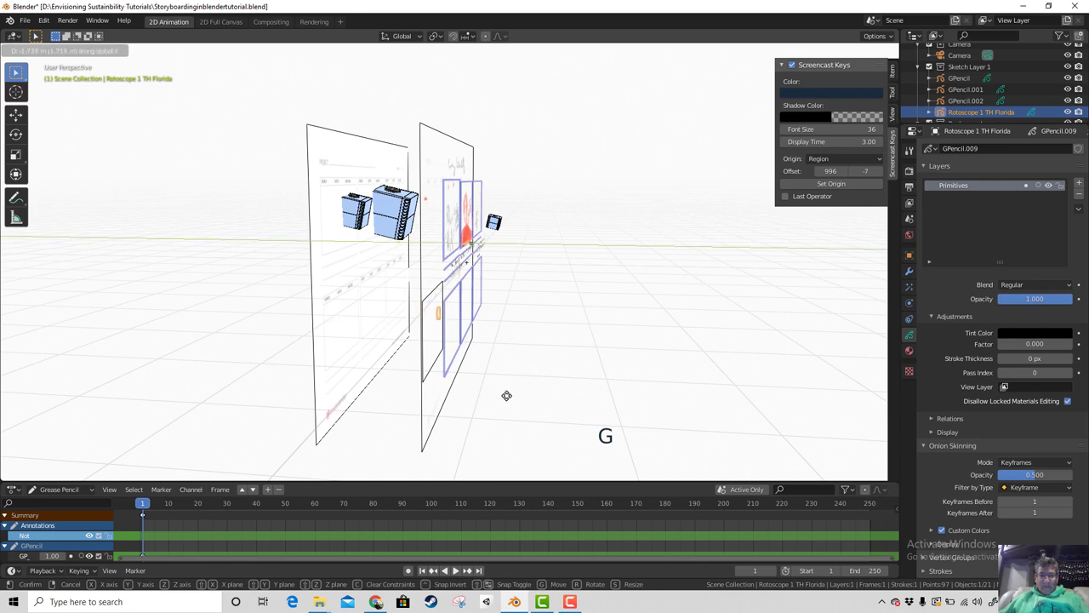
{"action": "middle_click", "coordinate": [534, 407]}
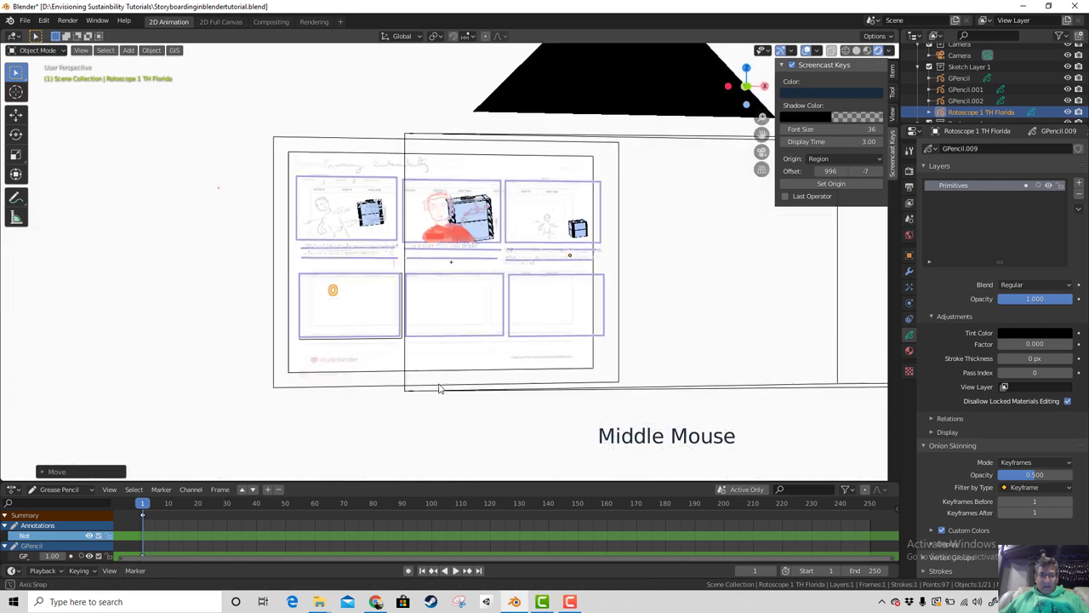
{"action": "scroll", "scroll_direction": "up", "scroll_amount": 3}
{"action": "key", "text": "KP_0"}
{"action": "scroll", "scroll_direction": "up", "scroll_amount": 3}
Step: Position the oval over the right-hand man's face, set origin to geometry and scale the outline down
{"action": "key", "text": "g"}
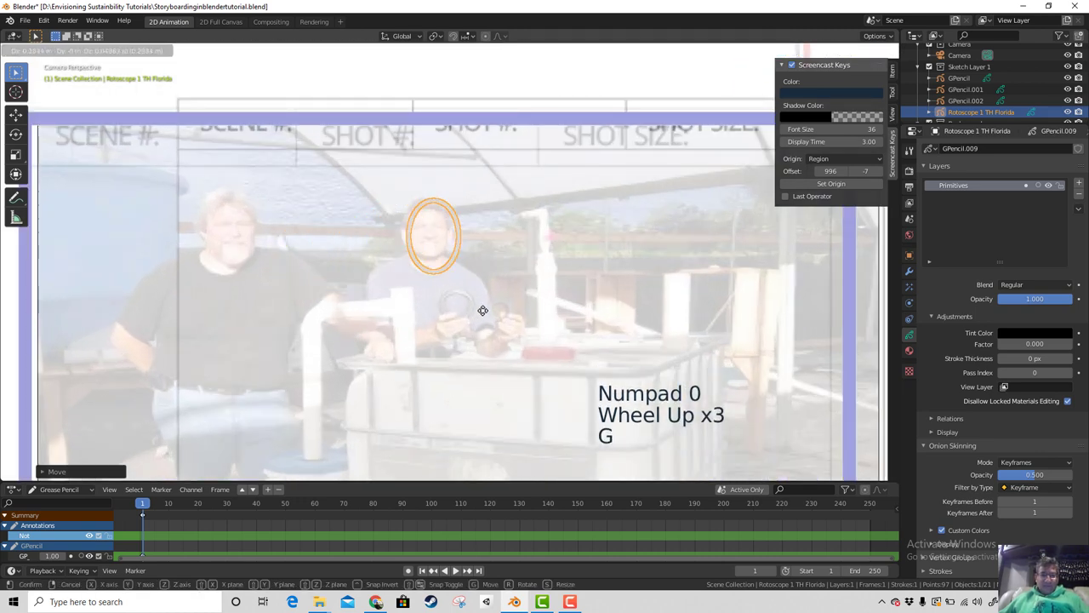
{"action": "scroll", "scroll_direction": "up", "scroll_amount": 3}
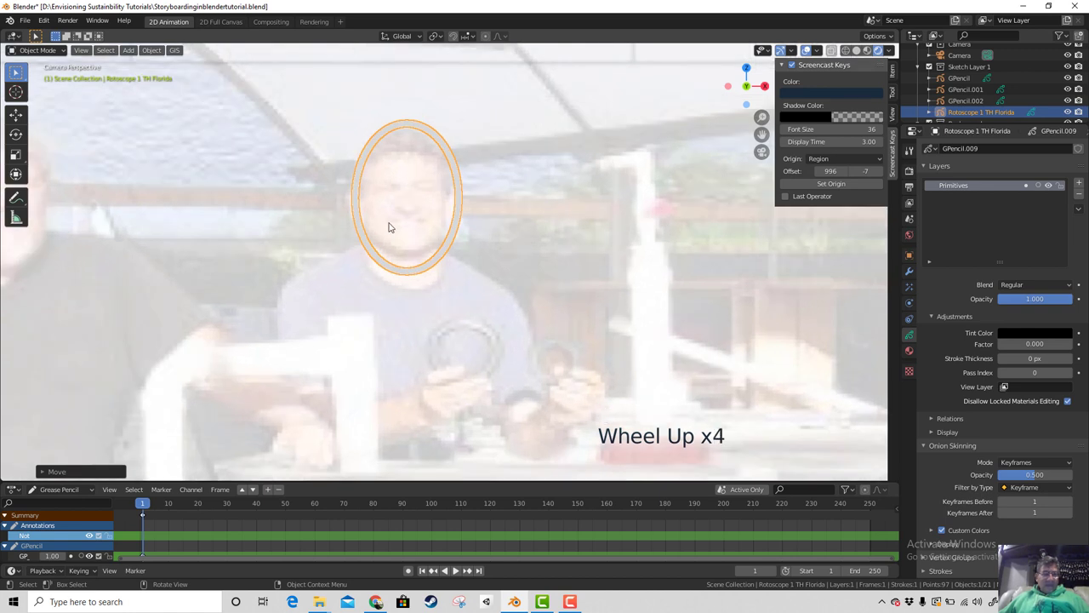
{"action": "key", "text": "s"}
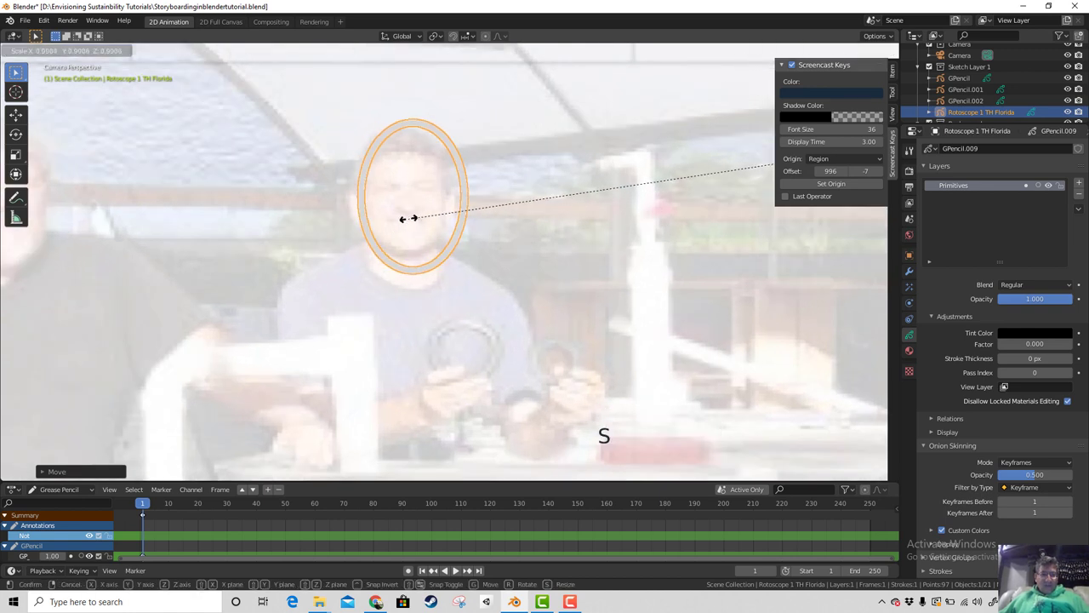
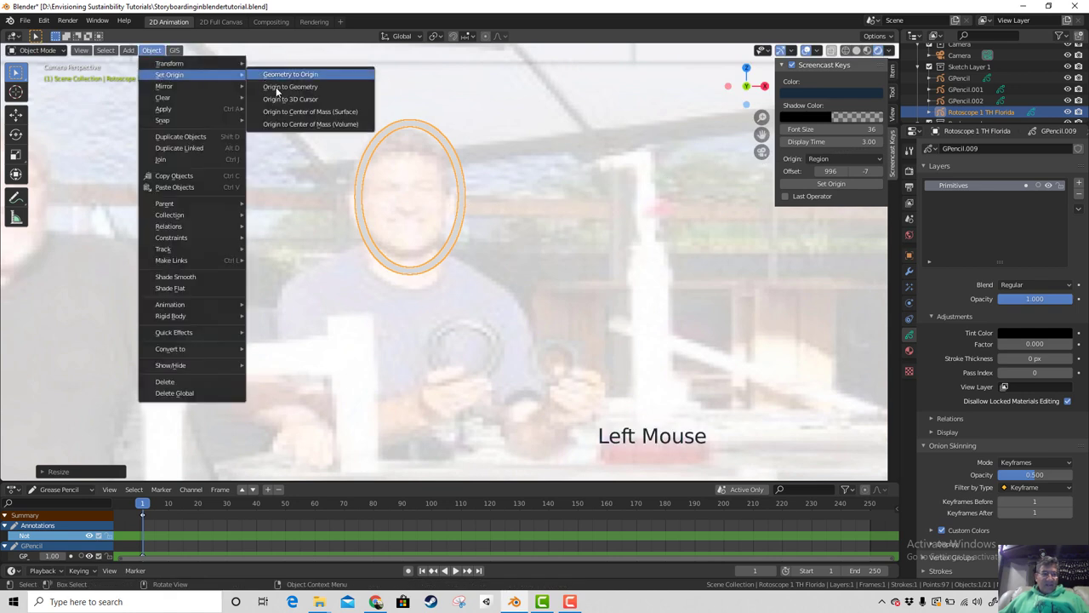
{"action": "key", "text": "s"}
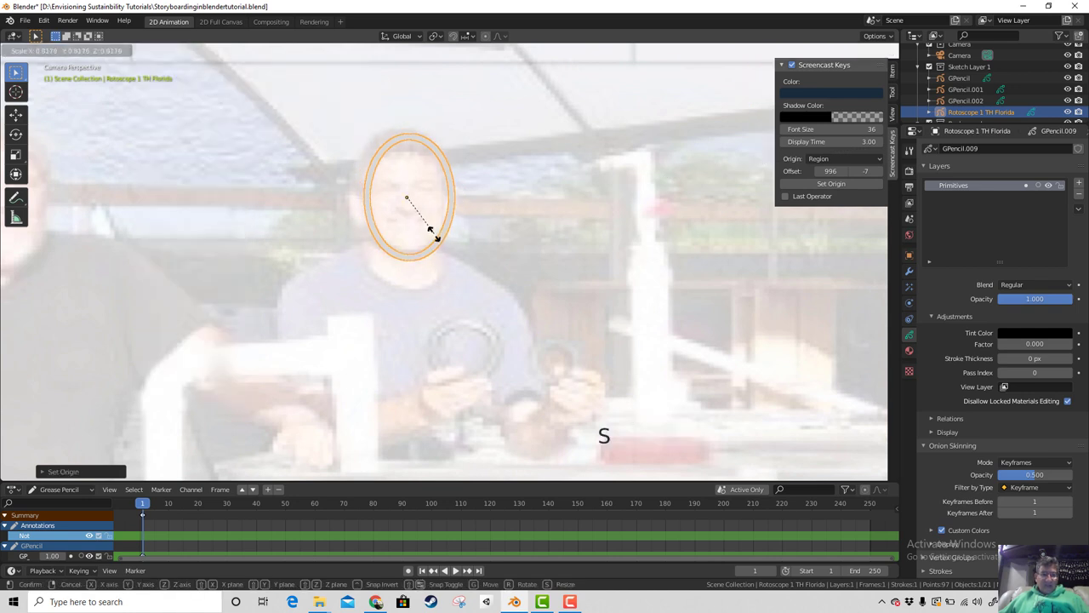
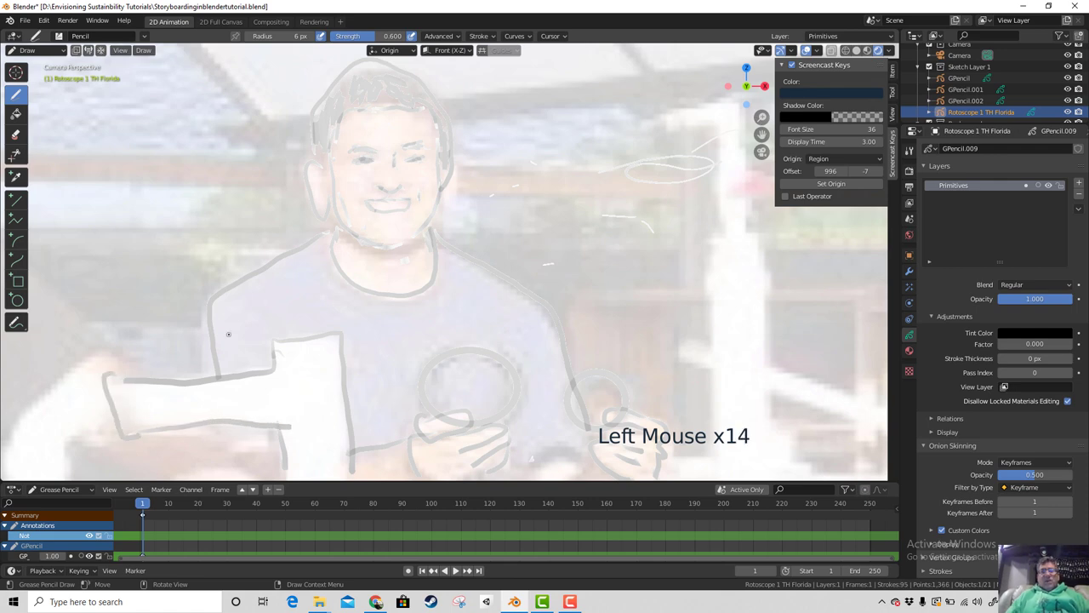
Step: Zoom out to view the traced head, shirt, arm and hands within the panel
{"action": "scroll", "scroll_direction": "down", "scroll_amount": 3}
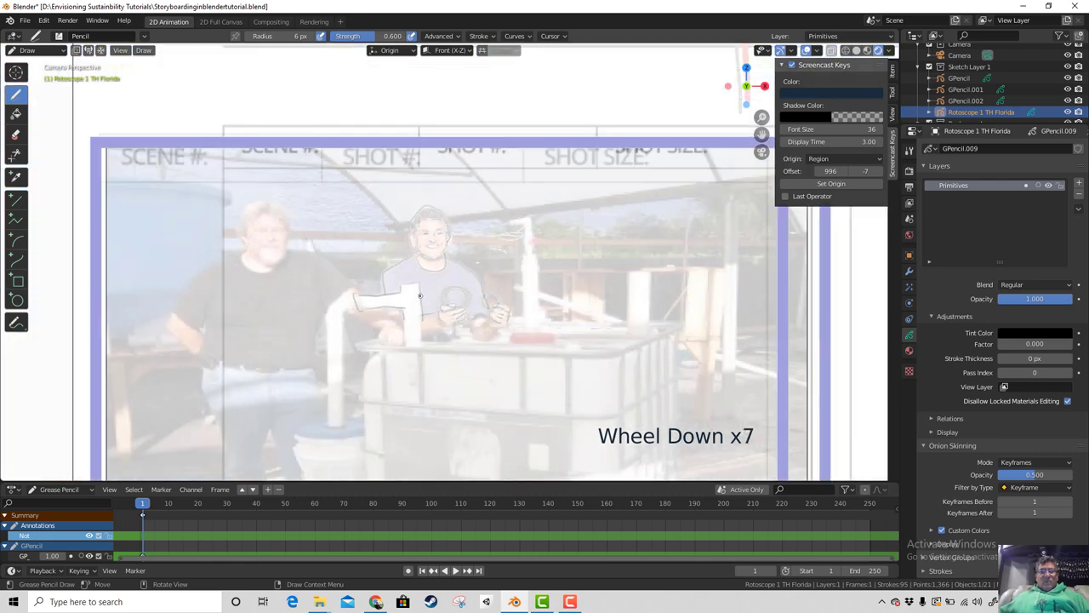
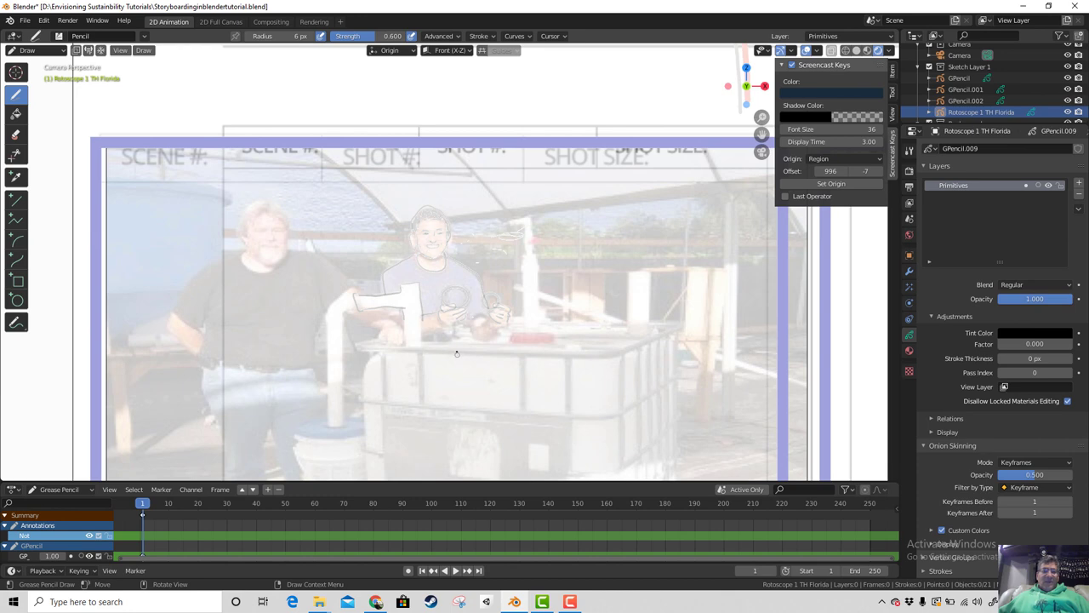
Step: Toggle Edit Mode on the drawing, scale the traced figure to fill the panel, and start saving the file
{"action": "scroll", "scroll_direction": "down", "scroll_amount": 3}
{"action": "scroll", "scroll_direction": "up", "scroll_amount": 3}
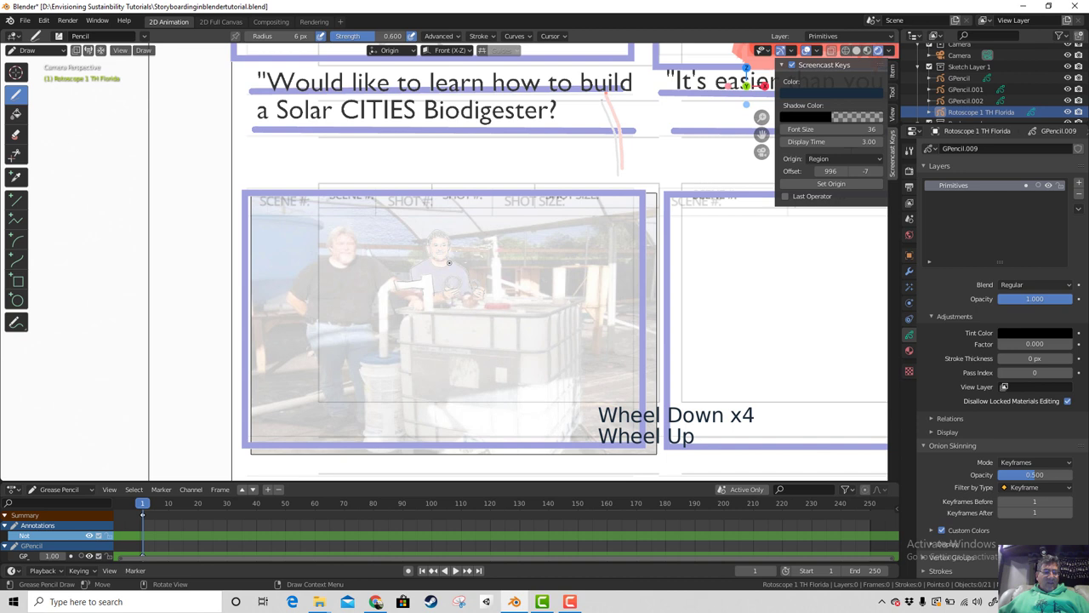
{"action": "key", "text": "Tab"}
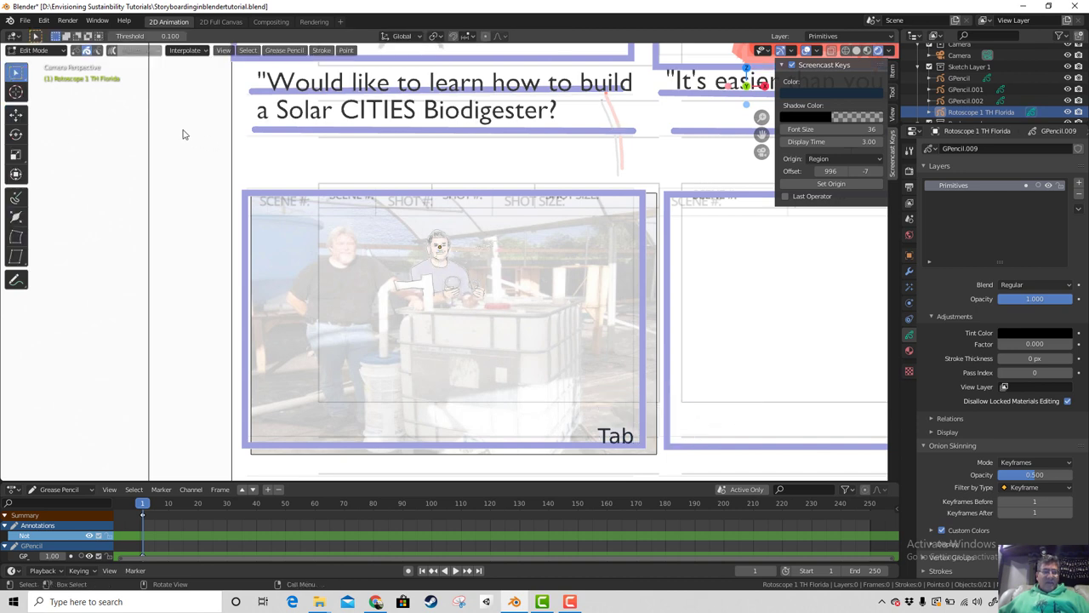
{"action": "key", "text": "Tab"}
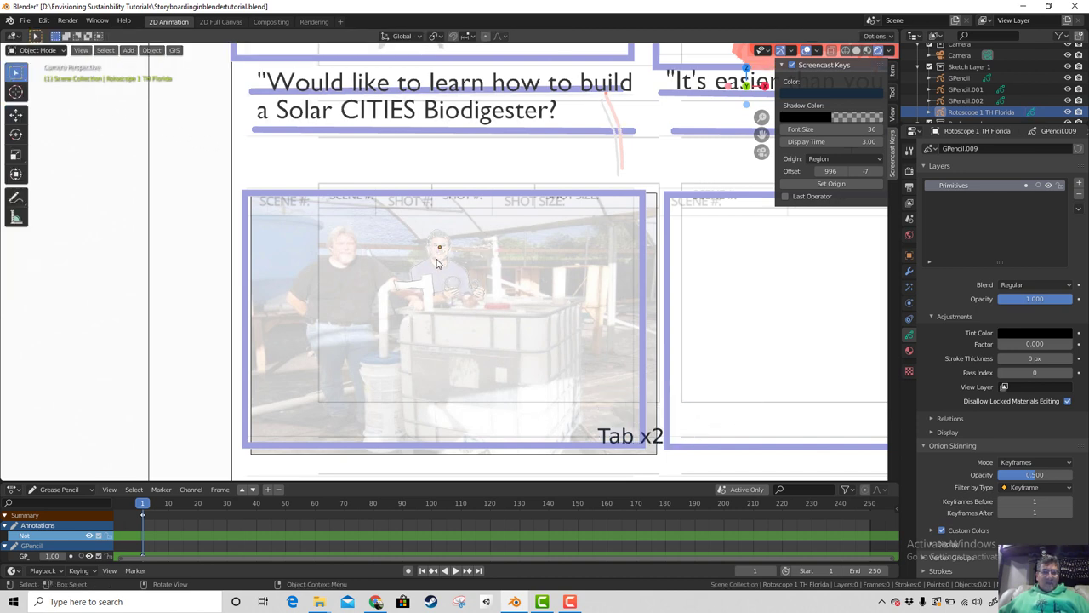
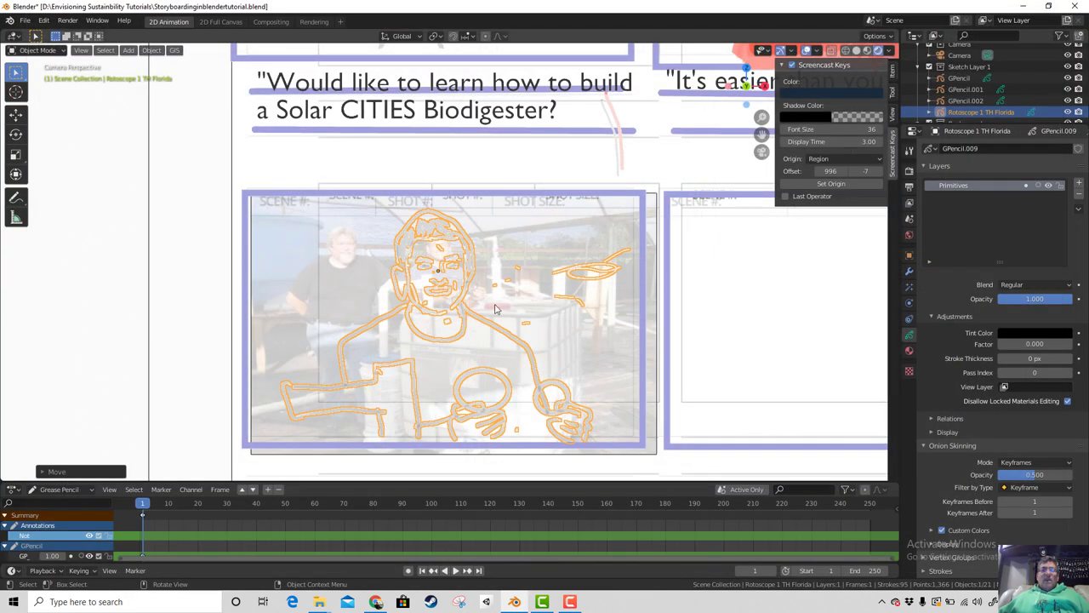
{"action": "scroll", "scroll_direction": "down", "scroll_amount": 3}
{"action": "scroll", "scroll_direction": "down", "scroll_amount": 3}
{"action": "left_click", "coordinate": [28, 23]}
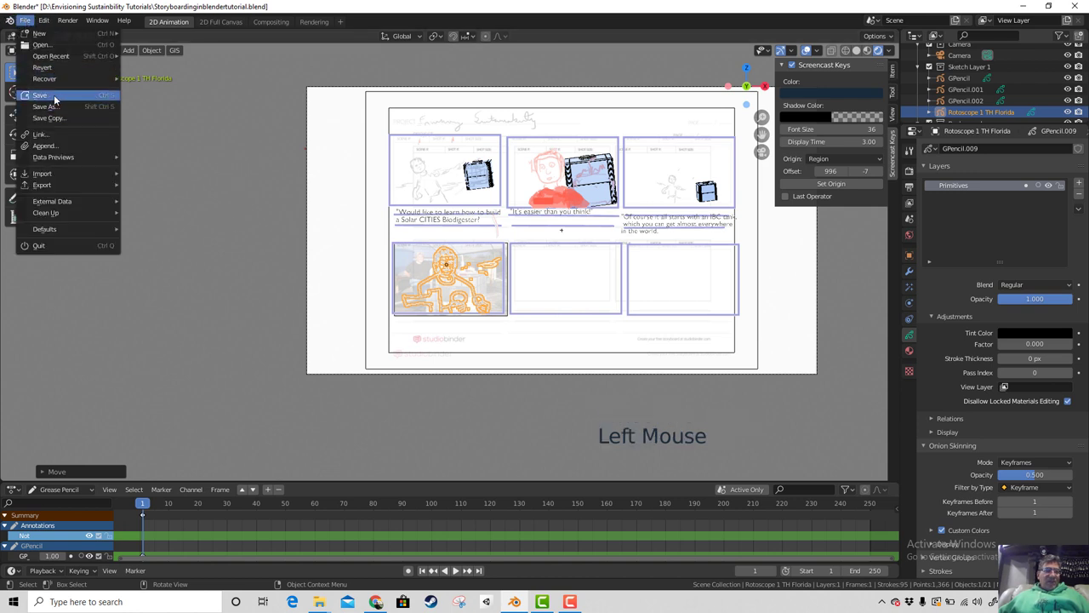
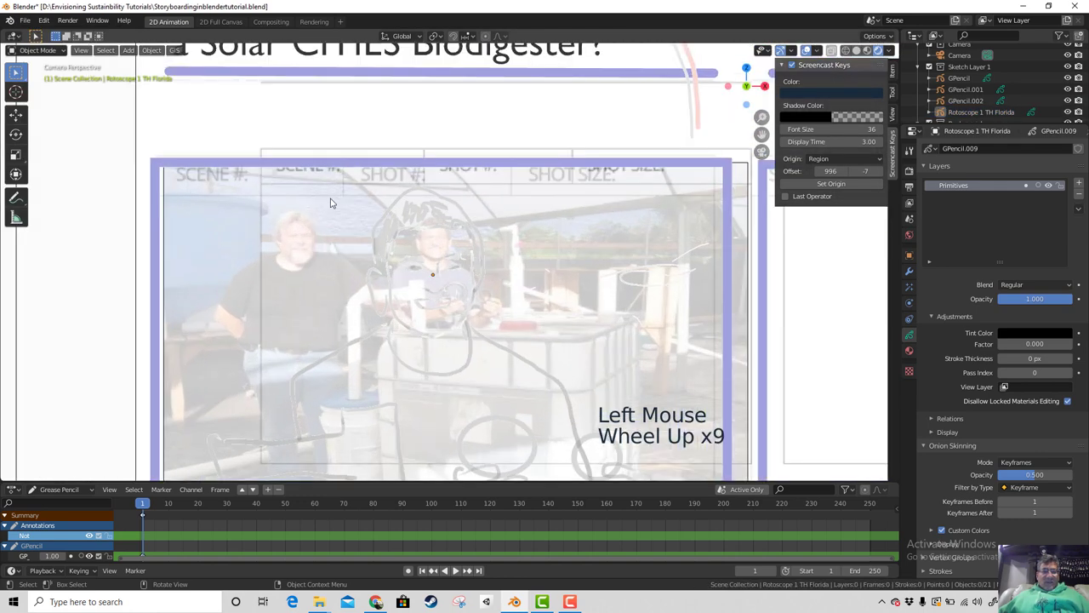
Step: Zoom the viewport out to see the storyboard template image from an angle
{"action": "scroll", "scroll_direction": "down", "scroll_amount": 3}
{"action": "scroll", "scroll_direction": "down", "scroll_amount": 3}
{"action": "scroll", "scroll_direction": "down", "scroll_amount": 3}
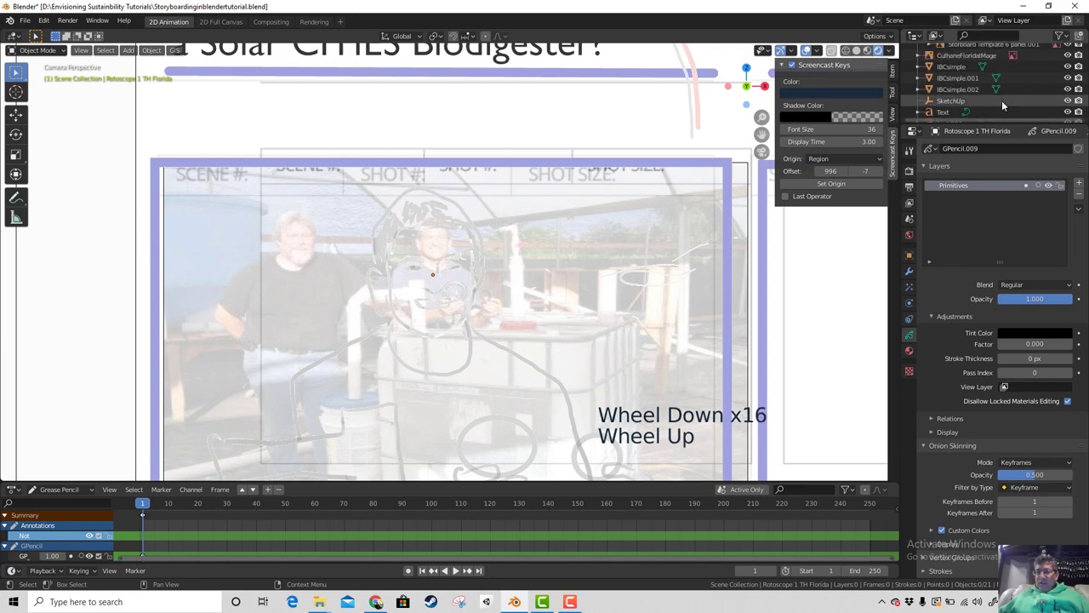
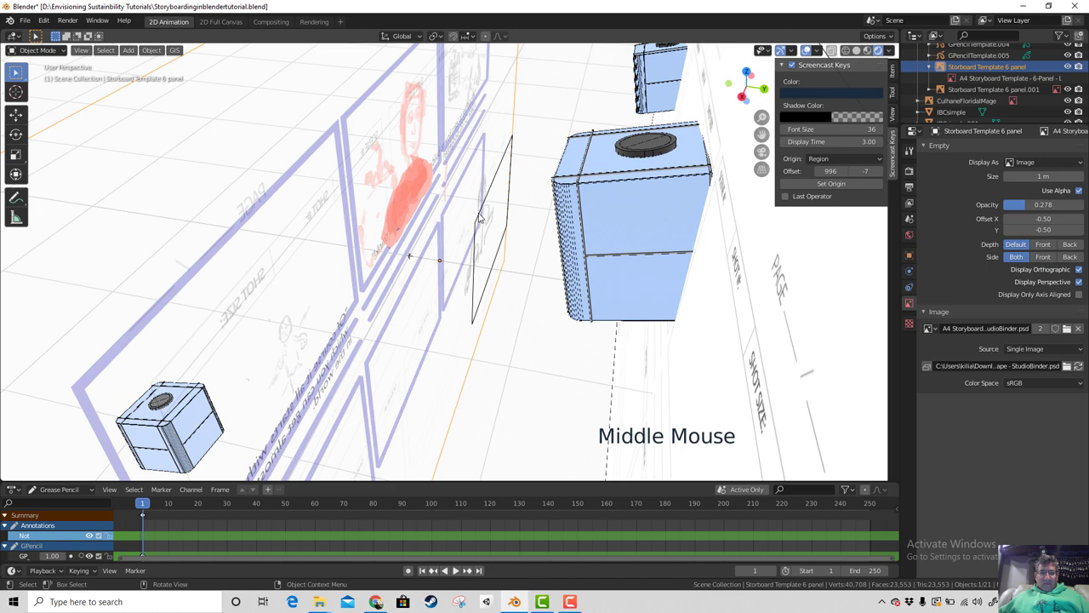
Step: Hide the CulhaneFloridaMage reference image after viewing the storyboard edge-on
{"action": "middle_click", "coordinate": [493, 249]}
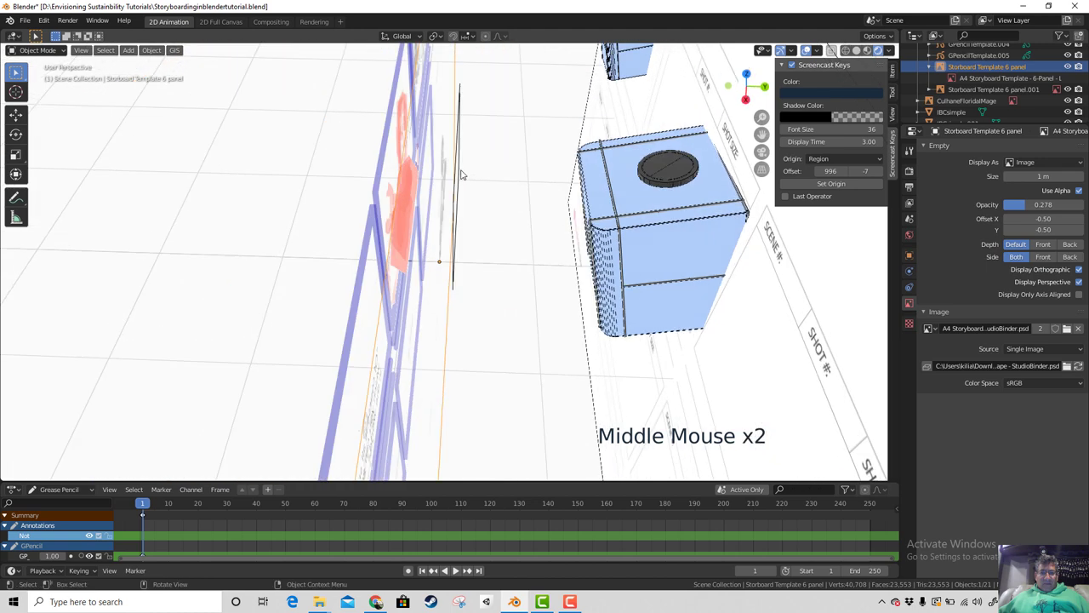
{"action": "left_click", "coordinate": [457, 170]}
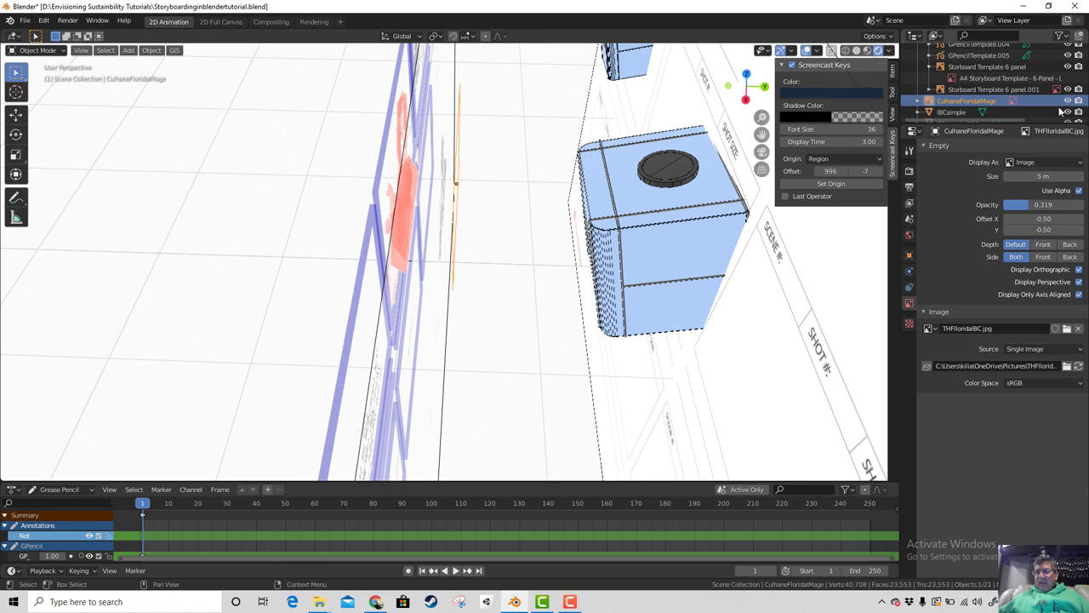
{"action": "left_click", "coordinate": [1070, 103]}
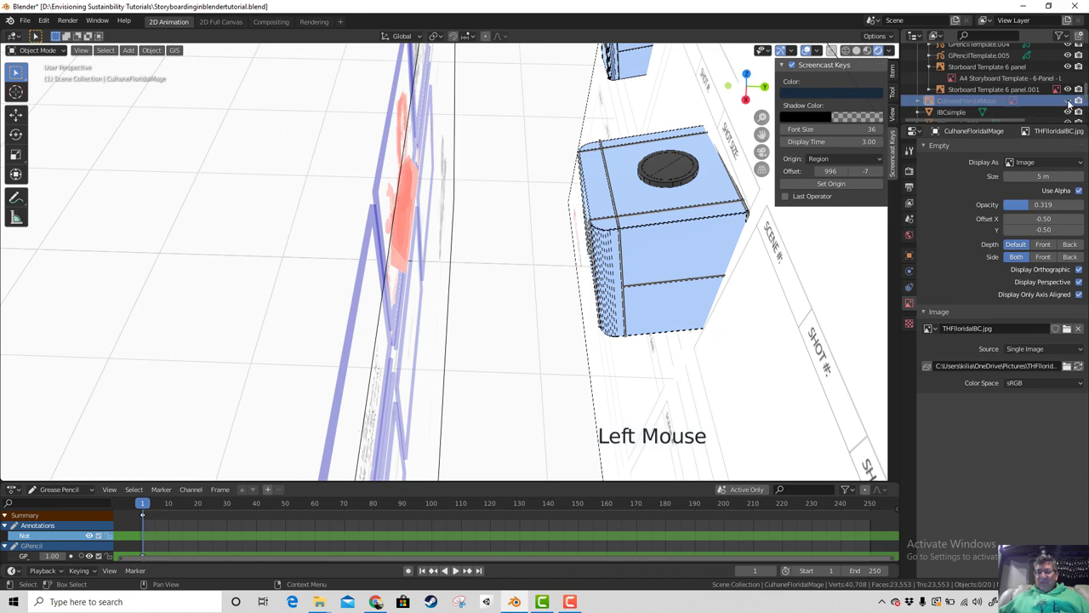
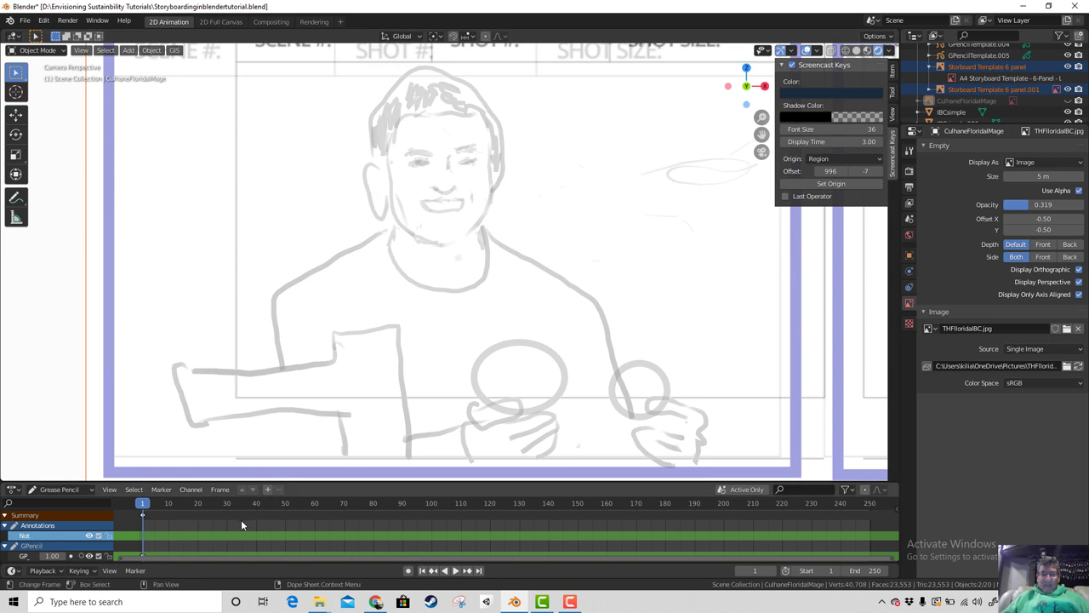
Step: Advance to frame 2 and select the Storboard Template 6 panel over the traced sketch
{"action": "key", "text": "Right"}
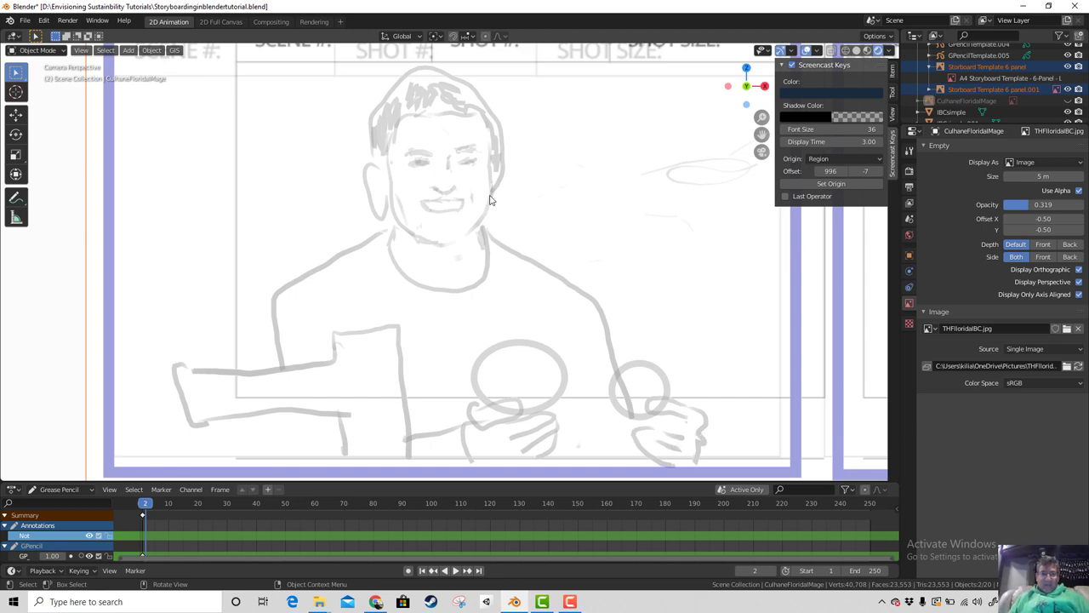
{"action": "left_click", "coordinate": [436, 210]}
{"action": "left_click", "coordinate": [425, 213]}
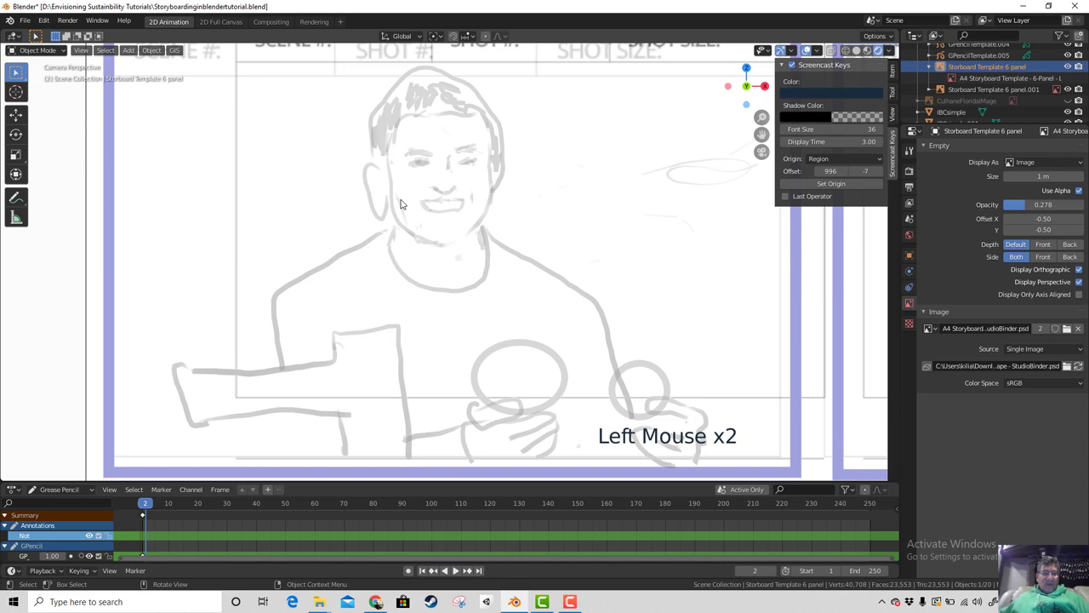
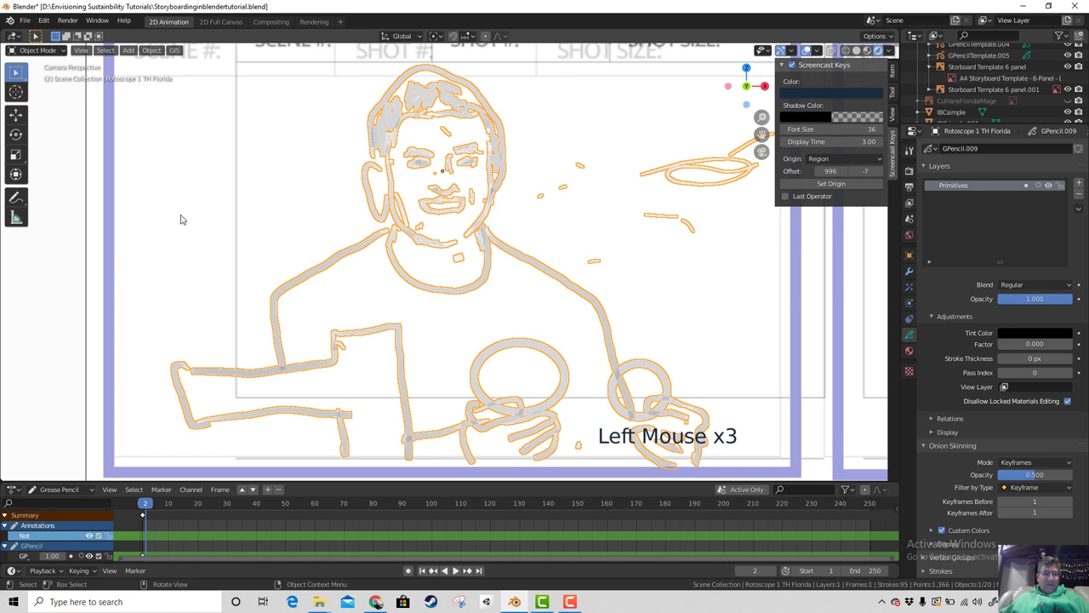
Step: Switch Rotoscope 1 TH Florida to Draw mode and step between frames 0, 1 and 2
{"action": "left_click", "coordinate": [51, 50]}
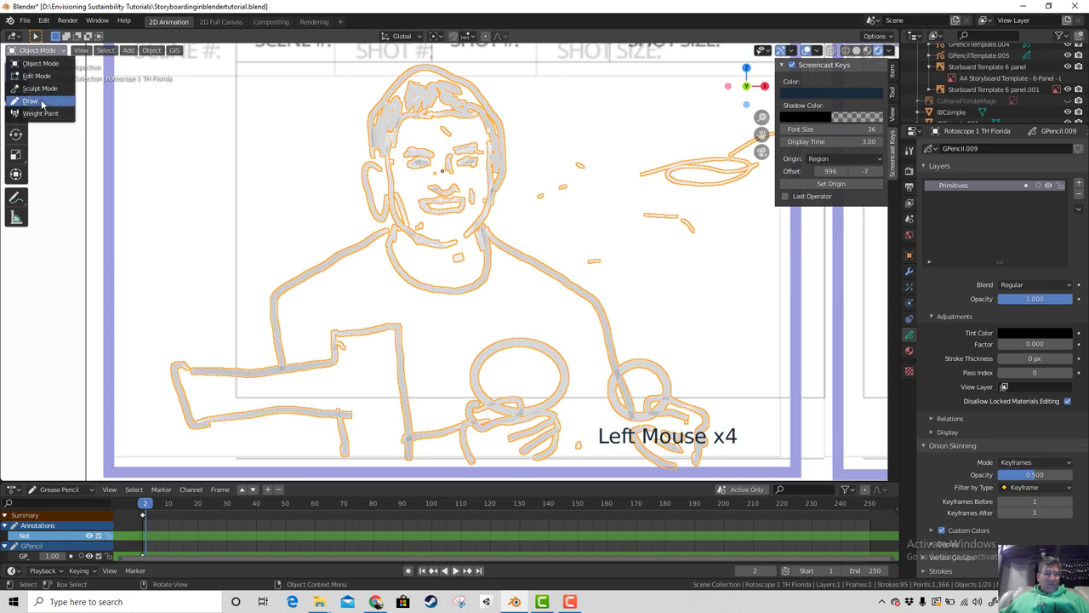
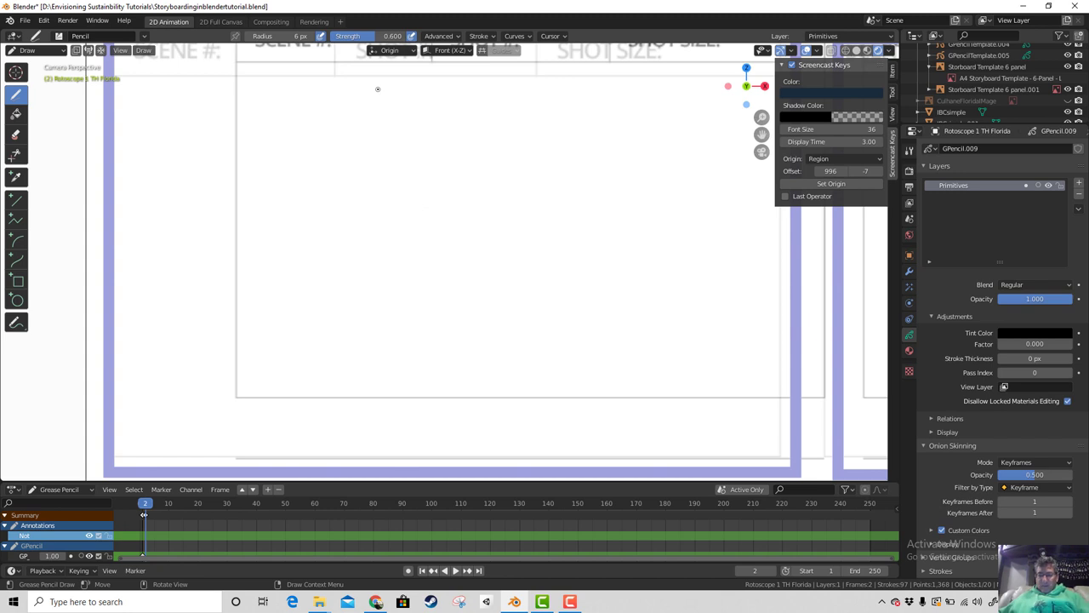
{"action": "key", "text": "Left"}
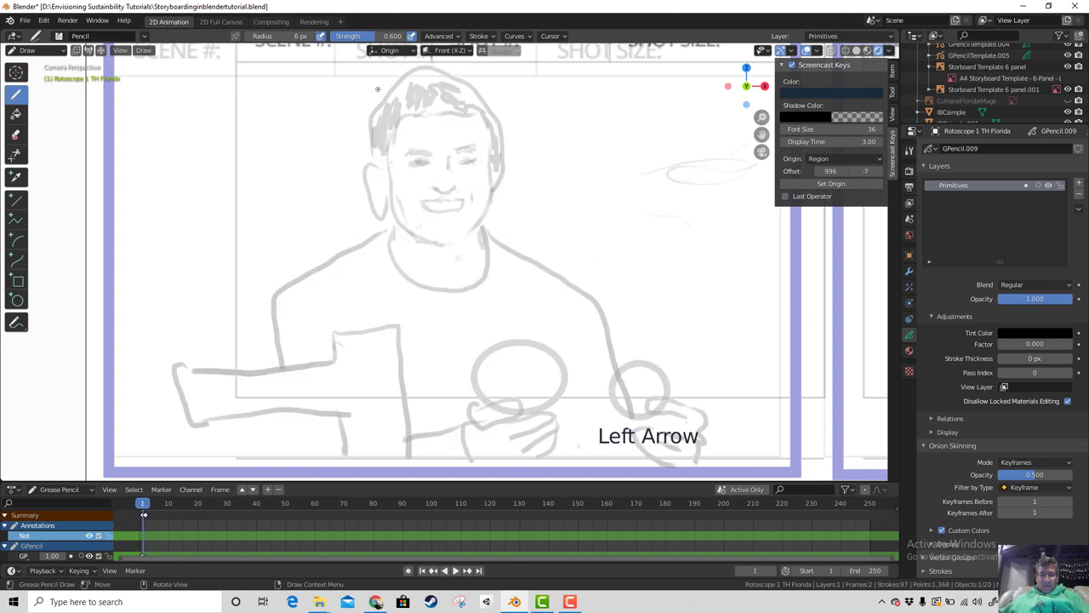
{"action": "key", "text": "Right"}
{"action": "key", "text": "Left"}
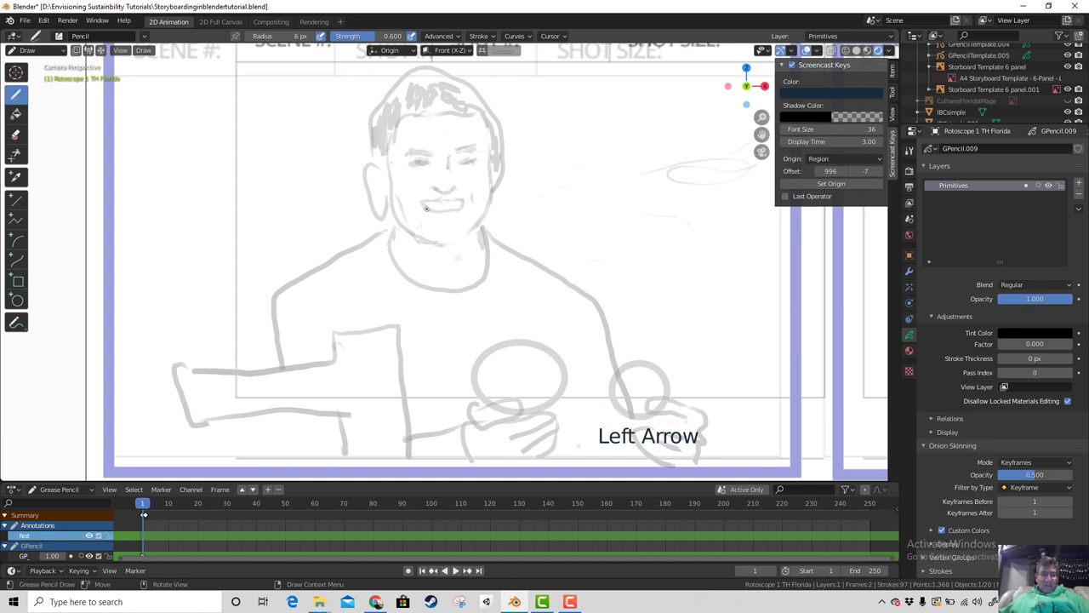
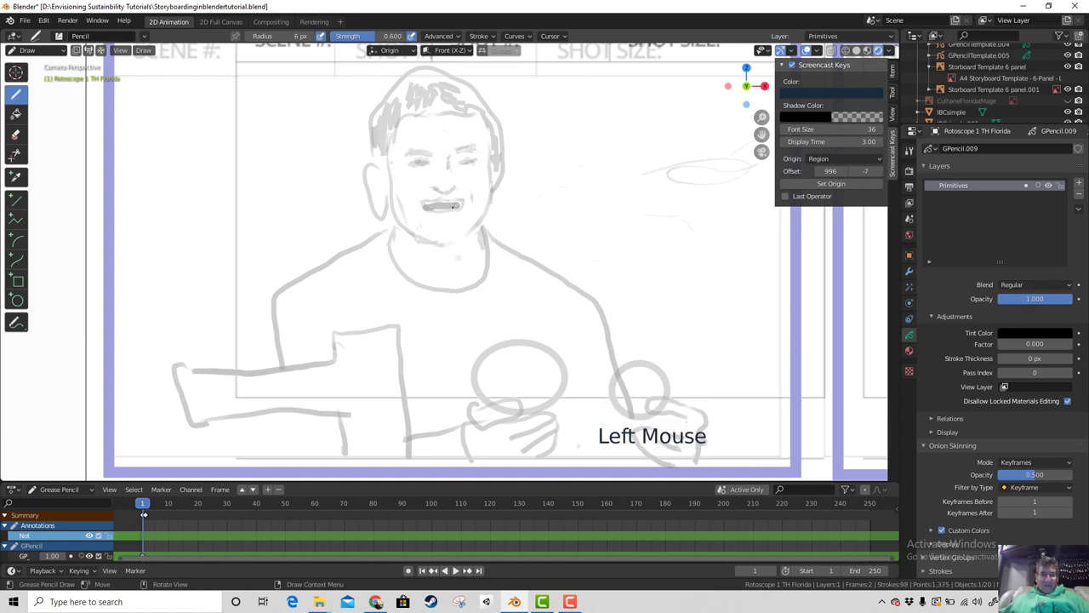
{"action": "key", "text": "Left"}
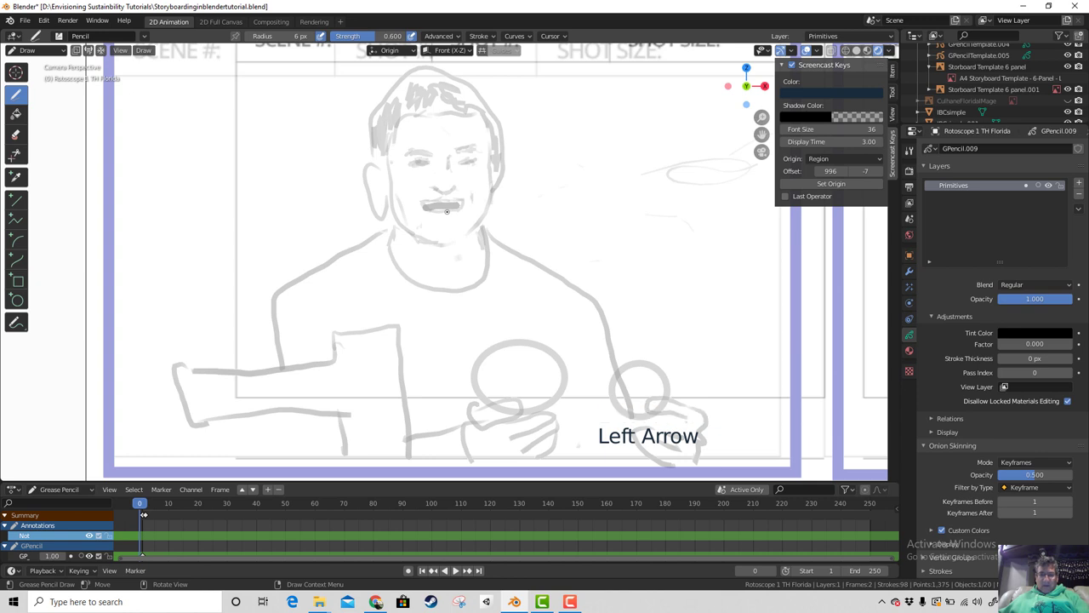
{"action": "key", "text": "Right"}
Step: Undo stray changes, compare the drawings on adjacent frames and return to frame 1
{"action": "key", "text": "ctrl+z"}
{"action": "key", "text": "ctrl+z"}
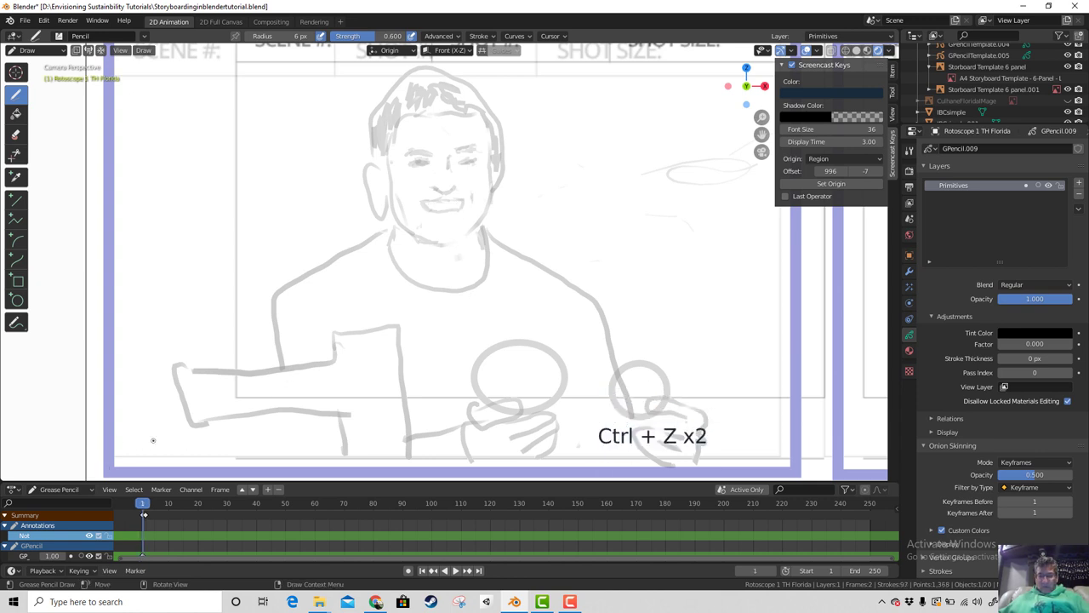
{"action": "key", "text": "Right"}
{"action": "scroll", "scroll_direction": "down", "scroll_amount": 3}
{"action": "scroll", "scroll_direction": "down", "scroll_amount": 3}
{"action": "scroll", "scroll_direction": "up", "scroll_amount": 3}
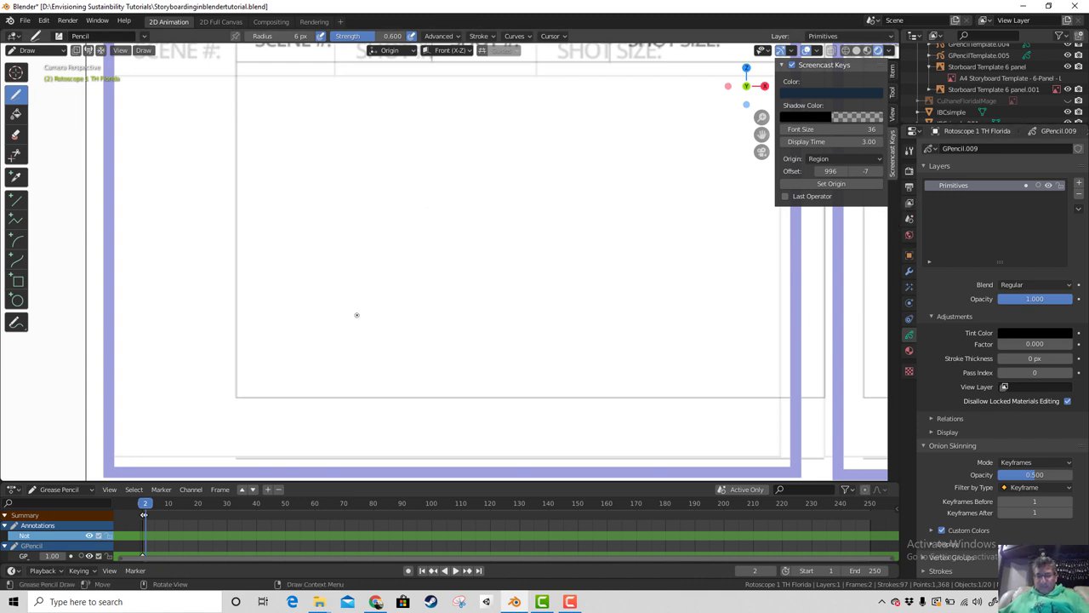
{"action": "key", "text": "Left"}
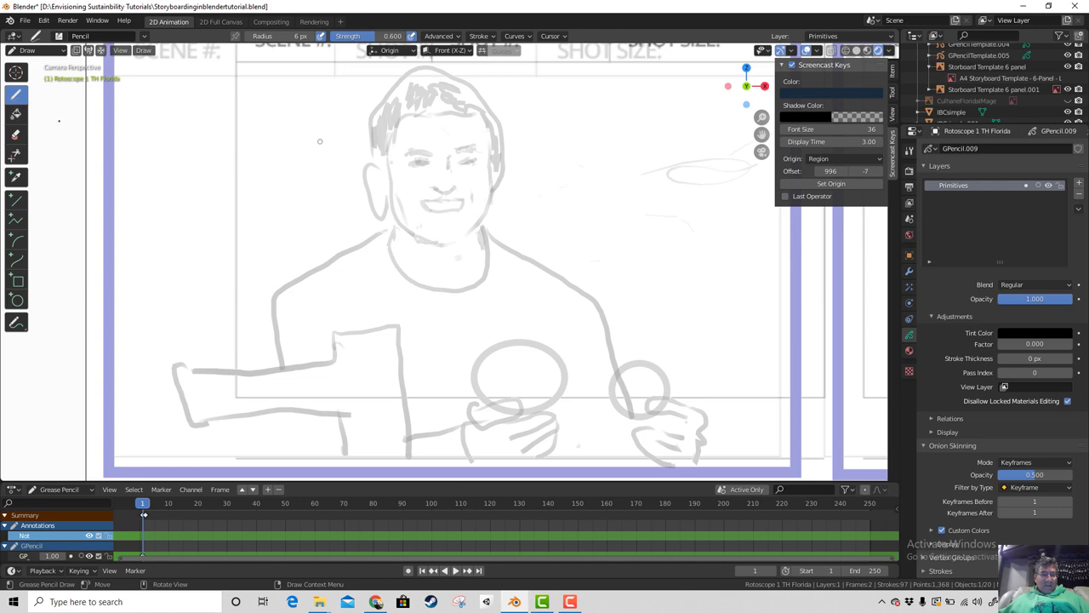
Step: Delete two box-selected groups of stray strokes in stroke edit mode, leaving 90 strokes
{"action": "left_click", "coordinate": [53, 52]}
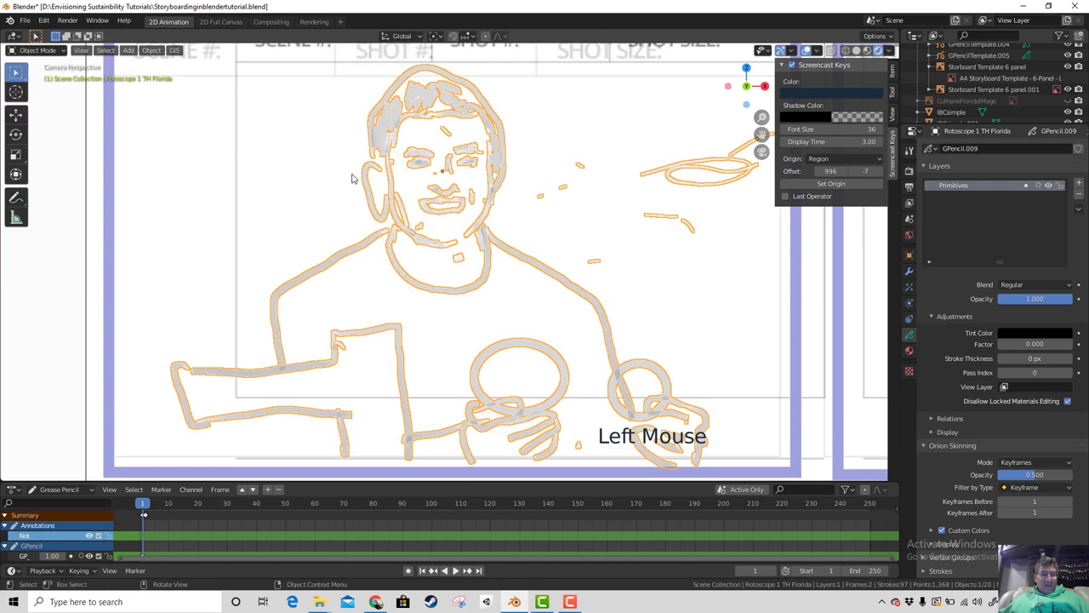
{"action": "scroll", "scroll_direction": "down", "scroll_amount": 3}
{"action": "key", "text": "Tab"}
{"action": "key", "text": "b"}
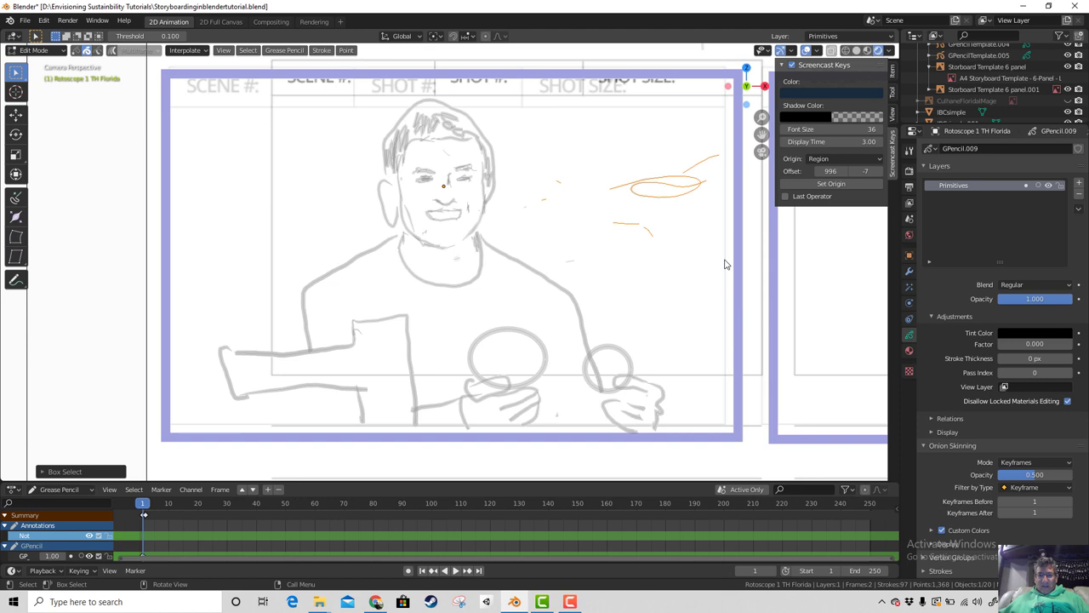
{"action": "key", "text": "x"}
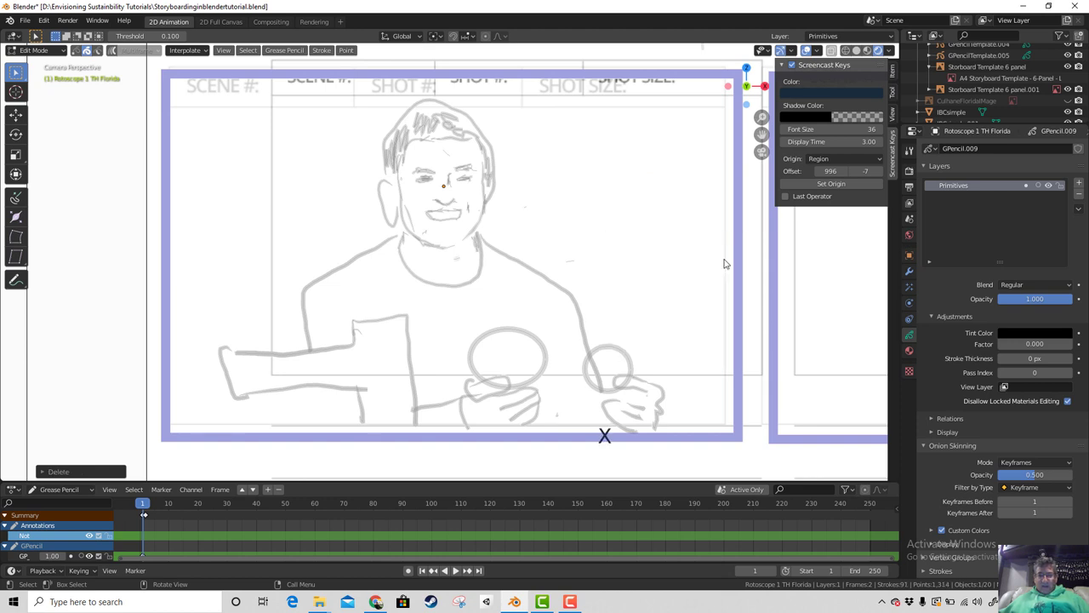
{"action": "key", "text": "b"}
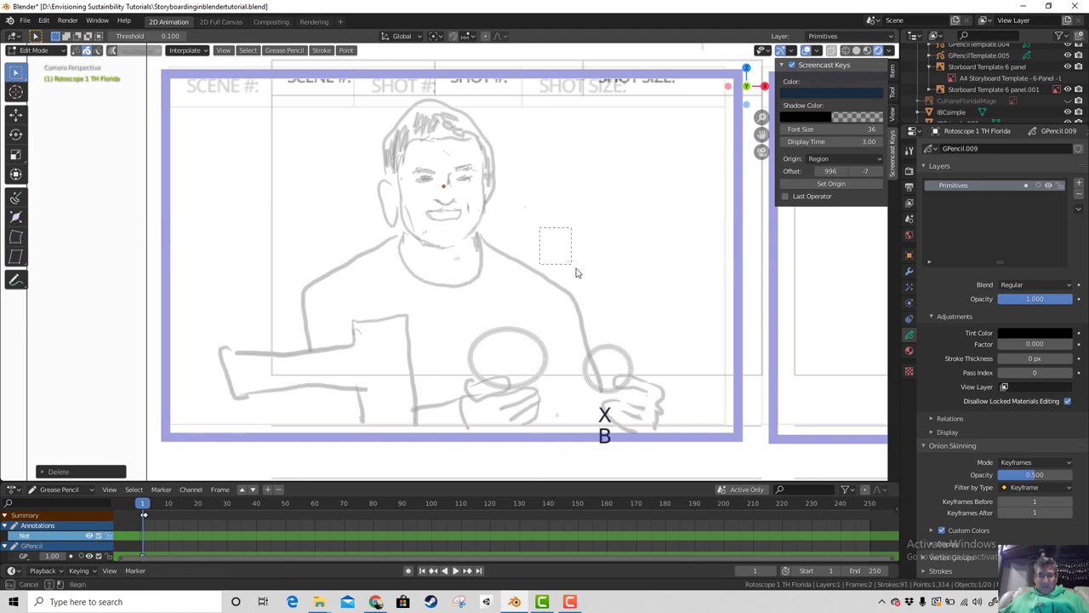
{"action": "key", "text": "x"}
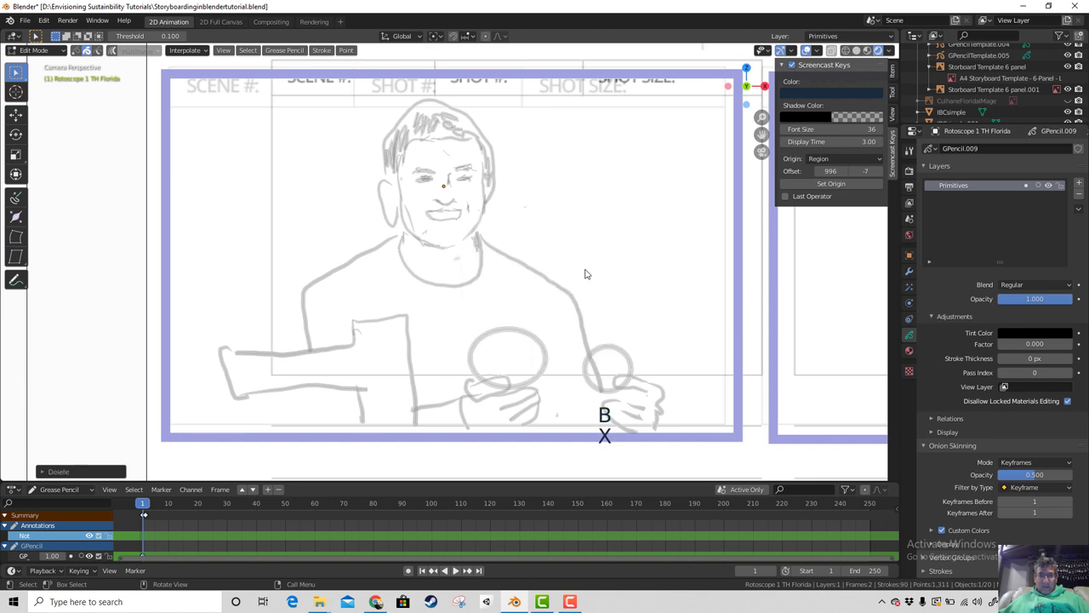
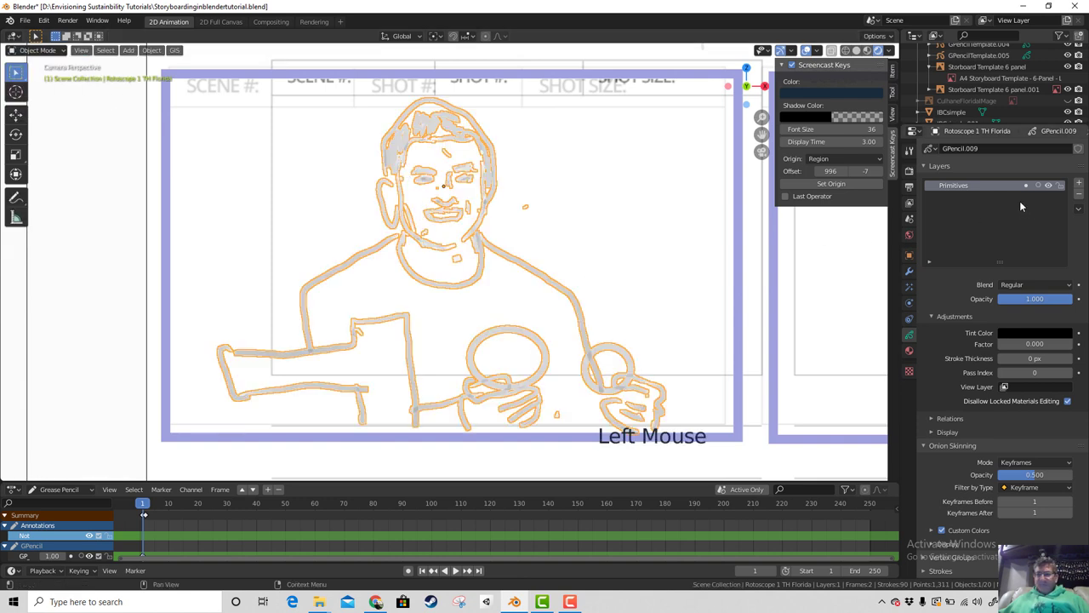
Step: Duplicate and grab the grease pencil keyframes, trimming the drawing to 88 strokes on frame 1
{"action": "scroll", "scroll_direction": "down", "scroll_amount": 3}
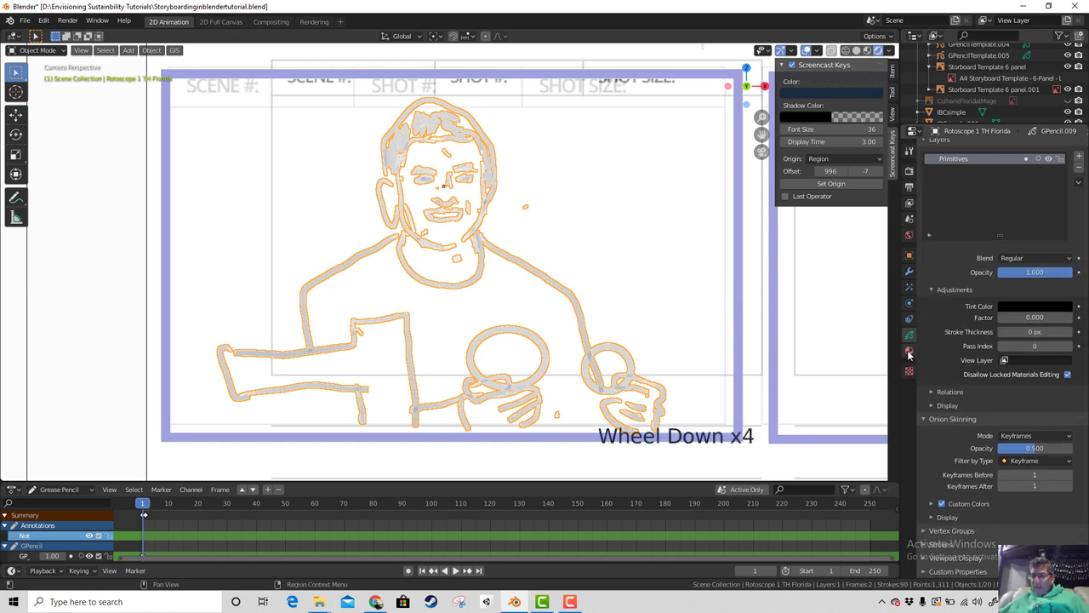
{"action": "scroll", "scroll_direction": "down", "scroll_amount": 3}
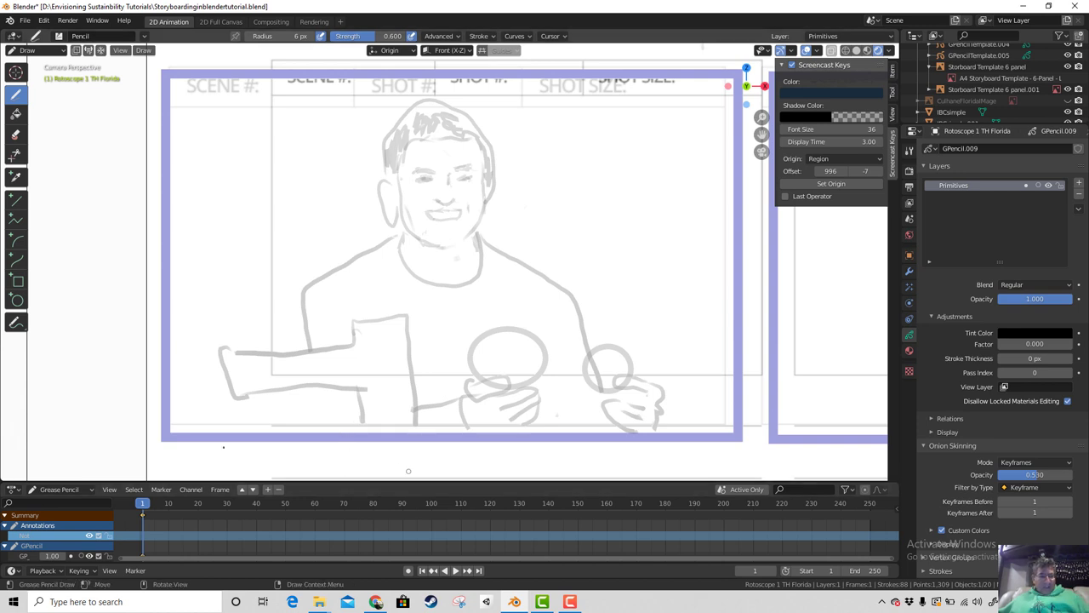
{"action": "key", "text": "shift+d"}
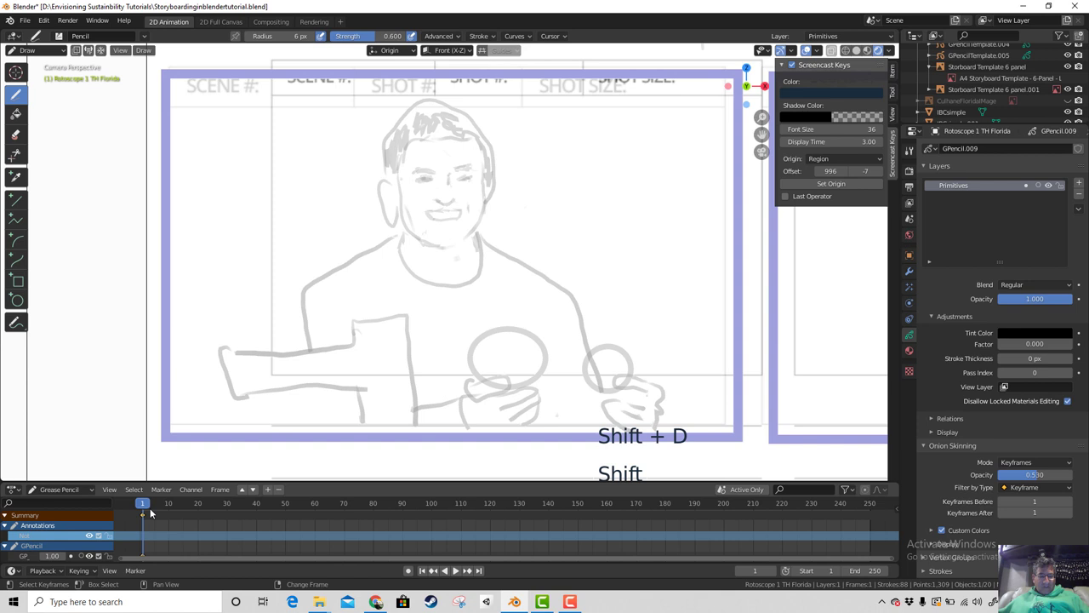
{"action": "key", "text": "g"}
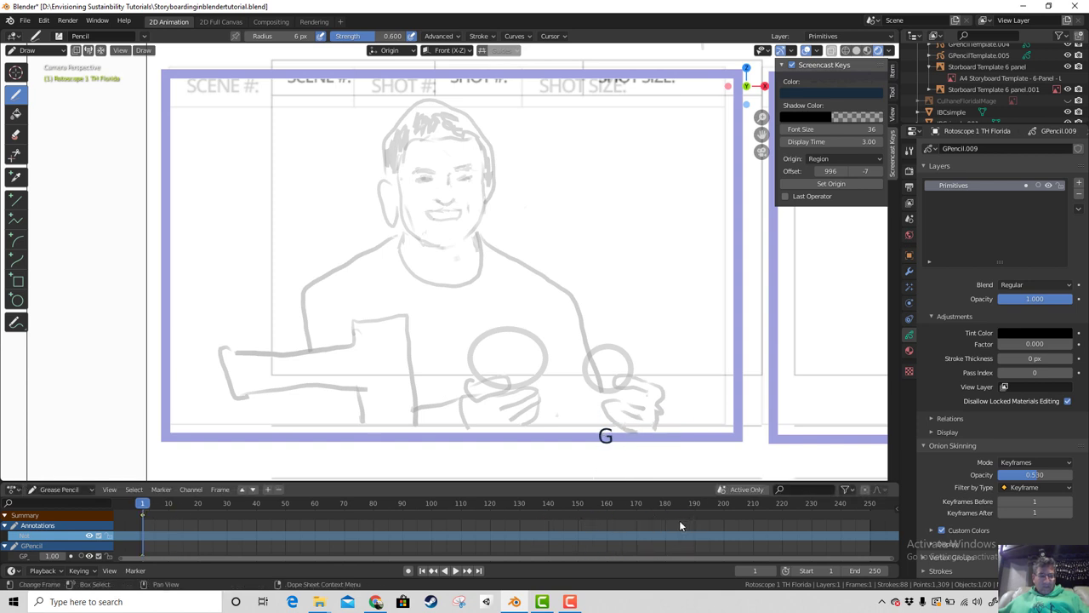
{"action": "key", "text": "shift+d"}
{"action": "key", "text": "g"}
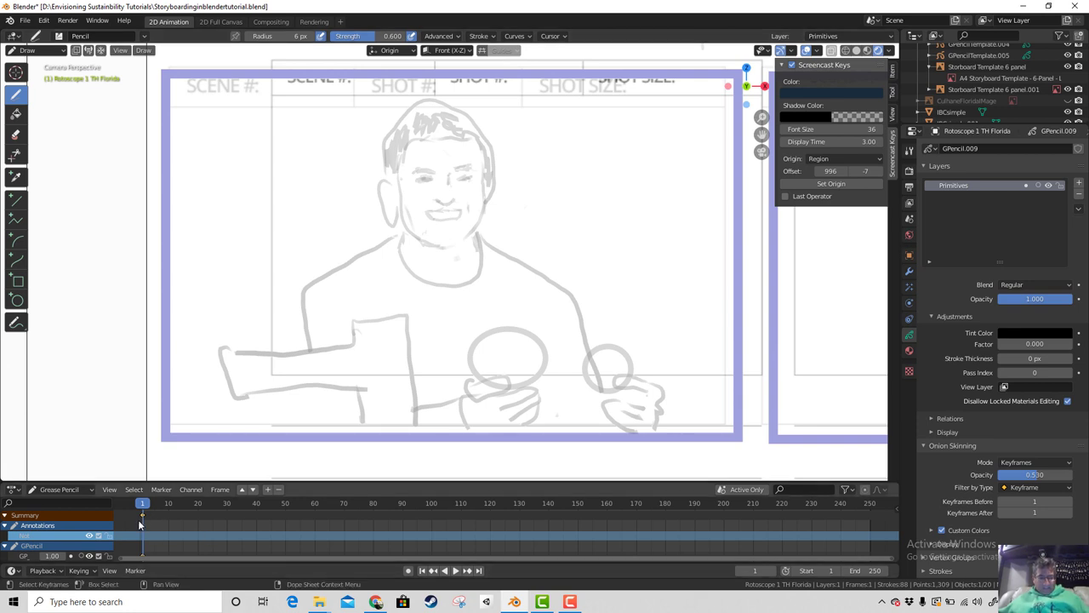
Step: Duplicate the drawing keyframe to frame 10 and jump to frame 9 to compare drawings
{"action": "key", "text": "shift+d"}
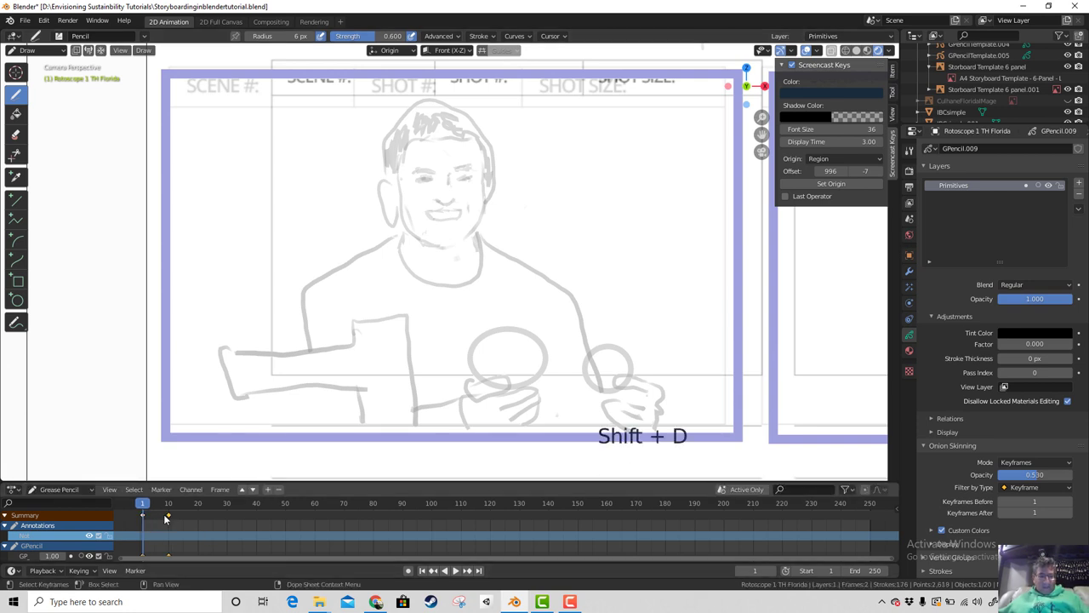
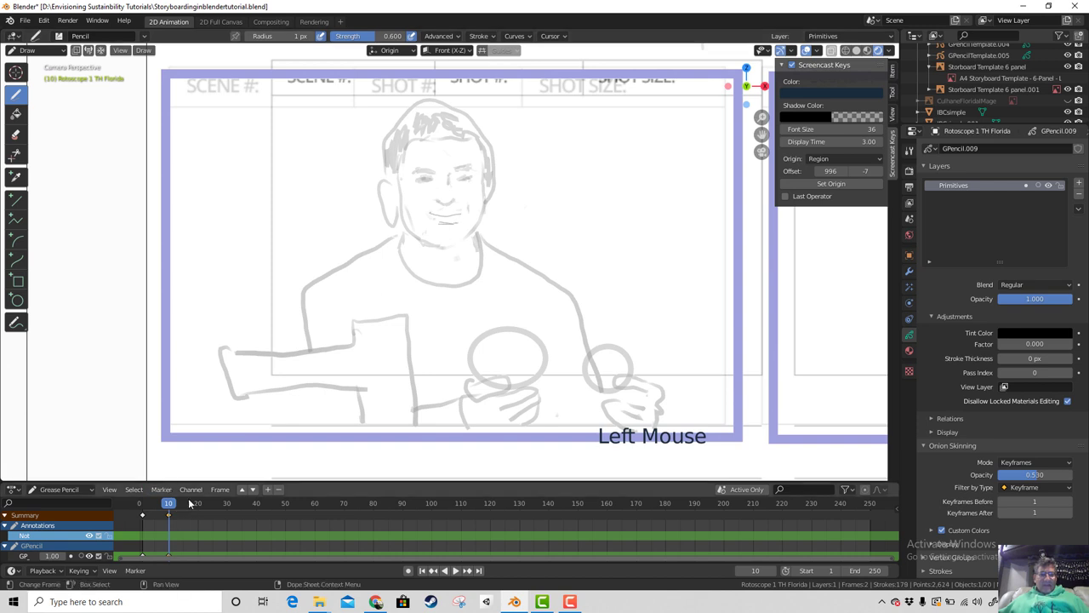
{"action": "left_click", "coordinate": [171, 504]}
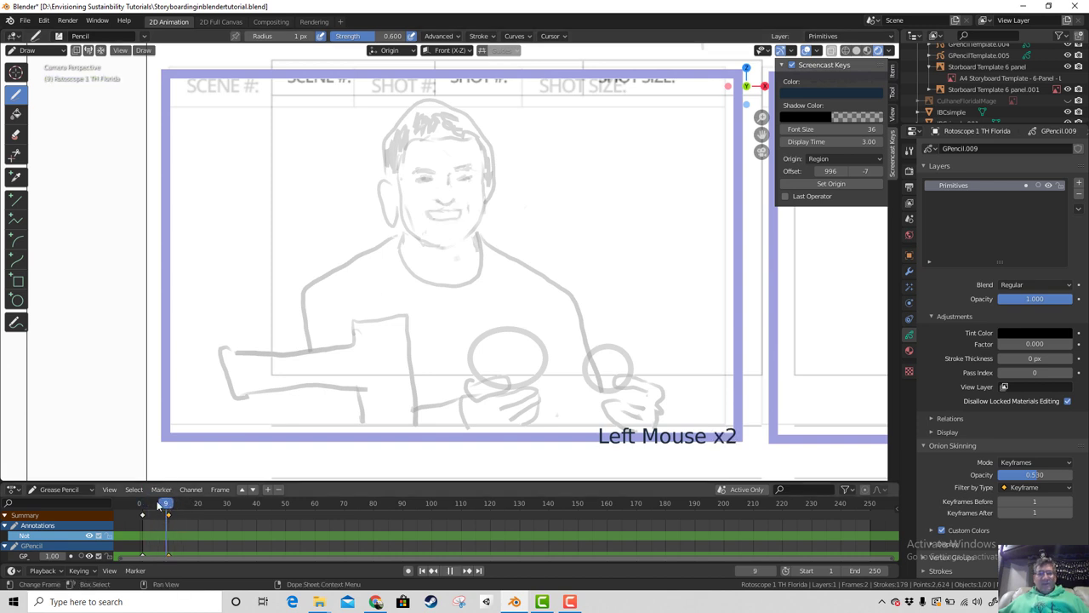
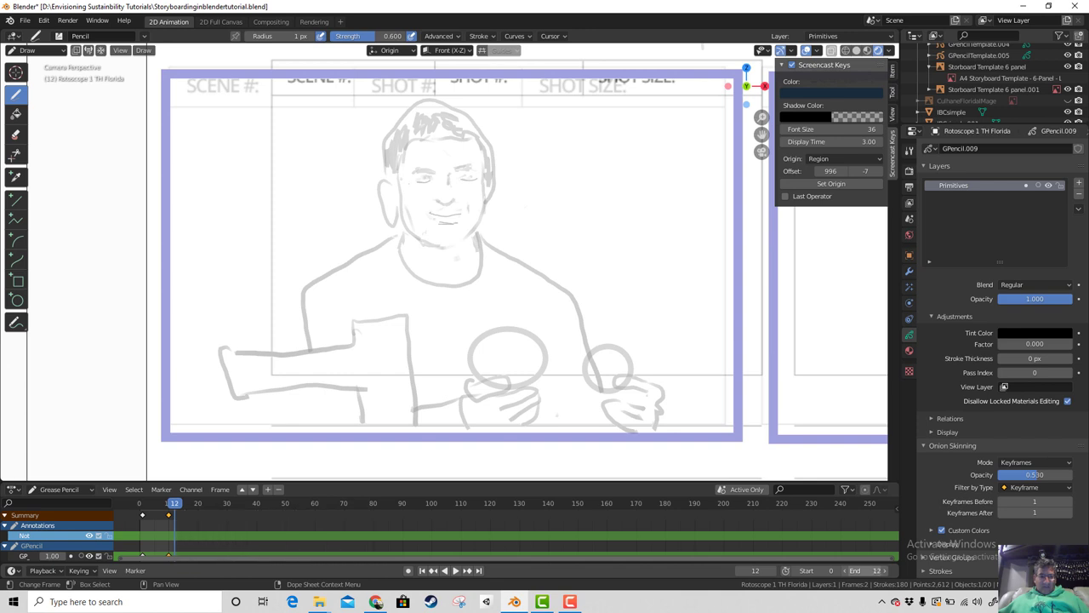
Step: Start looping playback over frames 0–12 and zoom to watch the two drawings cycle
{"action": "left_click", "coordinate": [458, 573]}
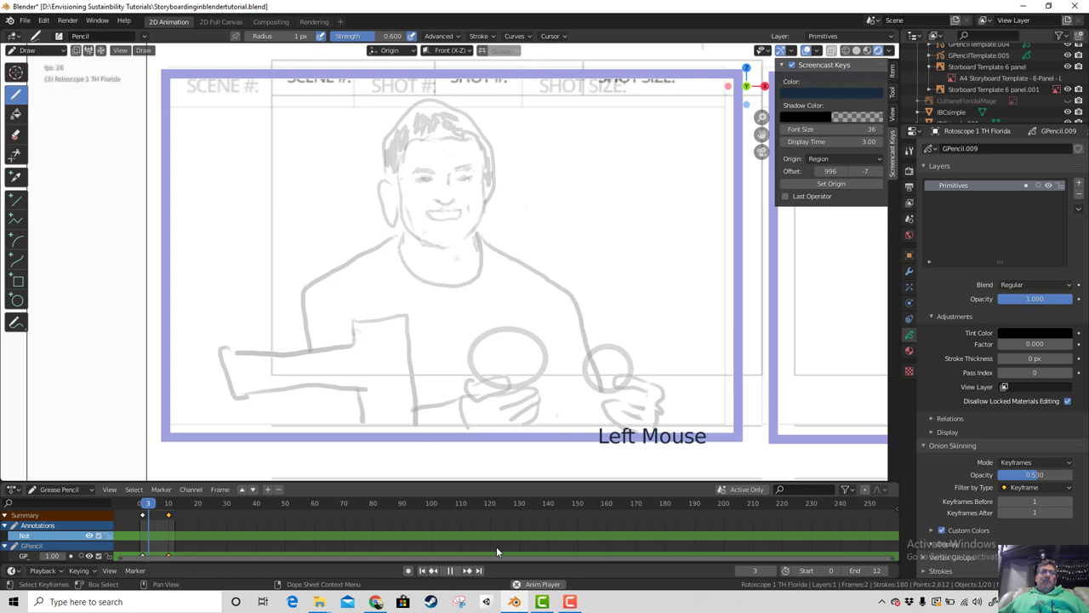
{"action": "scroll", "scroll_direction": "down", "scroll_amount": 3}
{"action": "scroll", "scroll_direction": "down", "scroll_amount": 3}
{"action": "scroll", "scroll_direction": "down", "scroll_amount": 3}
{"action": "scroll", "scroll_direction": "up", "scroll_amount": 3}
{"action": "scroll", "scroll_direction": "up", "scroll_amount": 3}
{"action": "scroll", "scroll_direction": "down", "scroll_amount": 3}
{"action": "scroll", "scroll_direction": "down", "scroll_amount": 3}
{"action": "scroll", "scroll_direction": "up", "scroll_amount": 3}
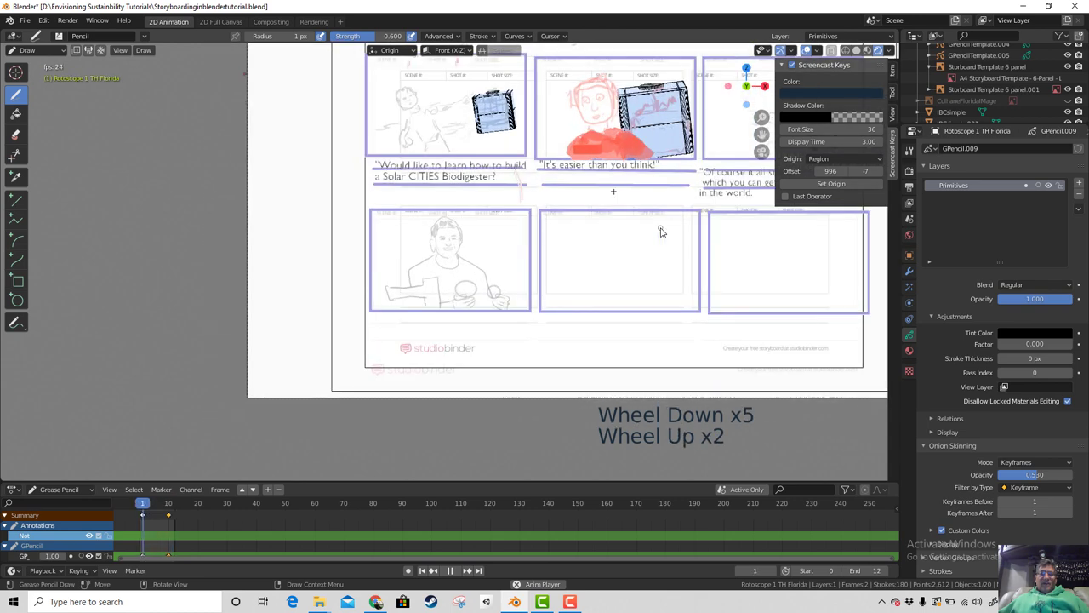
{"action": "scroll", "scroll_direction": "up", "scroll_amount": 3}
{"action": "scroll", "scroll_direction": "down", "scroll_amount": 3}
Step: Pan and orbit onto the storyboard page to view the animation inside its fourth panel
{"action": "middle_click", "coordinate": [635, 242]}
{"action": "scroll", "scroll_direction": "up", "scroll_amount": 3}
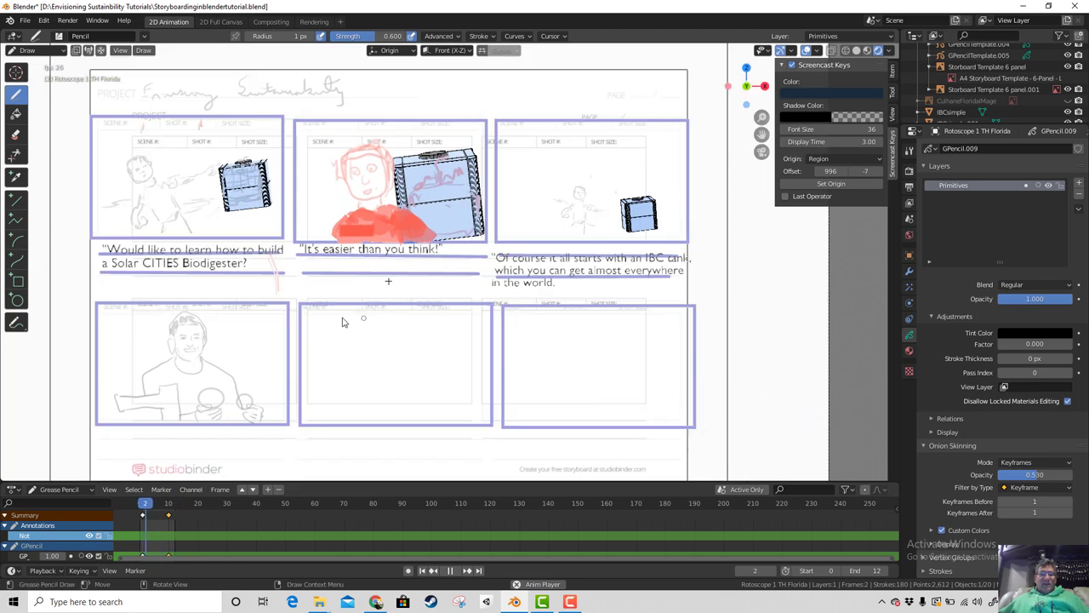
{"action": "middle_click", "coordinate": [312, 328]}
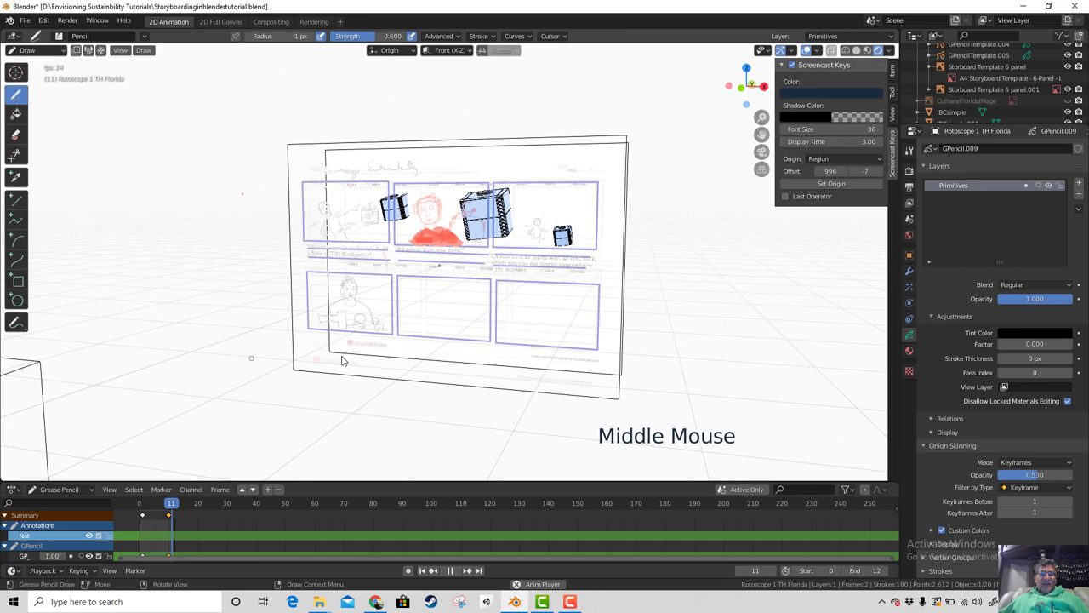
{"action": "scroll", "scroll_direction": "up", "scroll_amount": 3}
{"action": "middle_click", "coordinate": [414, 351]}
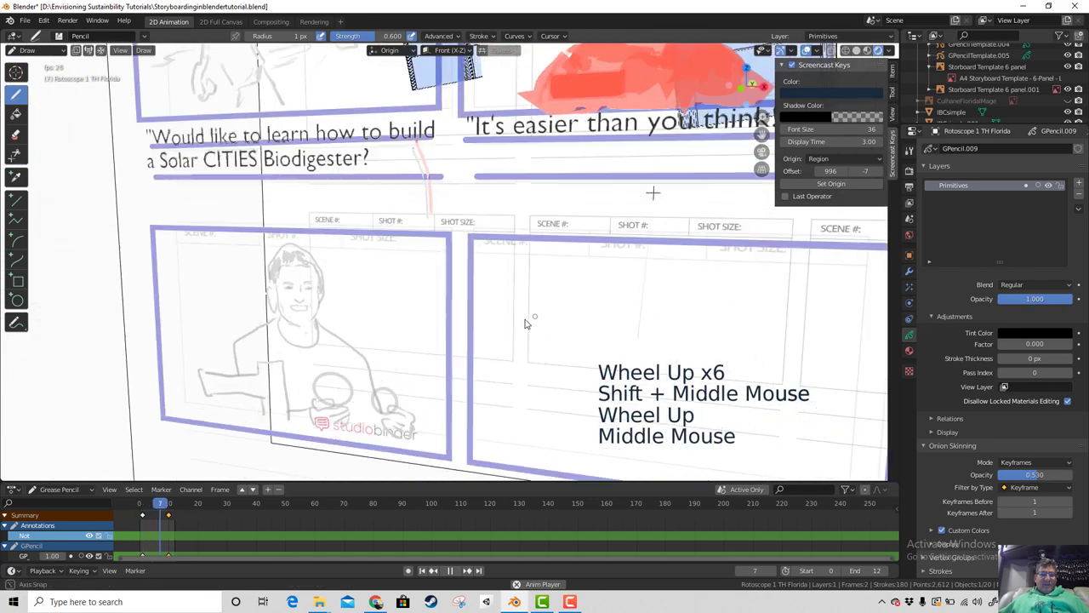